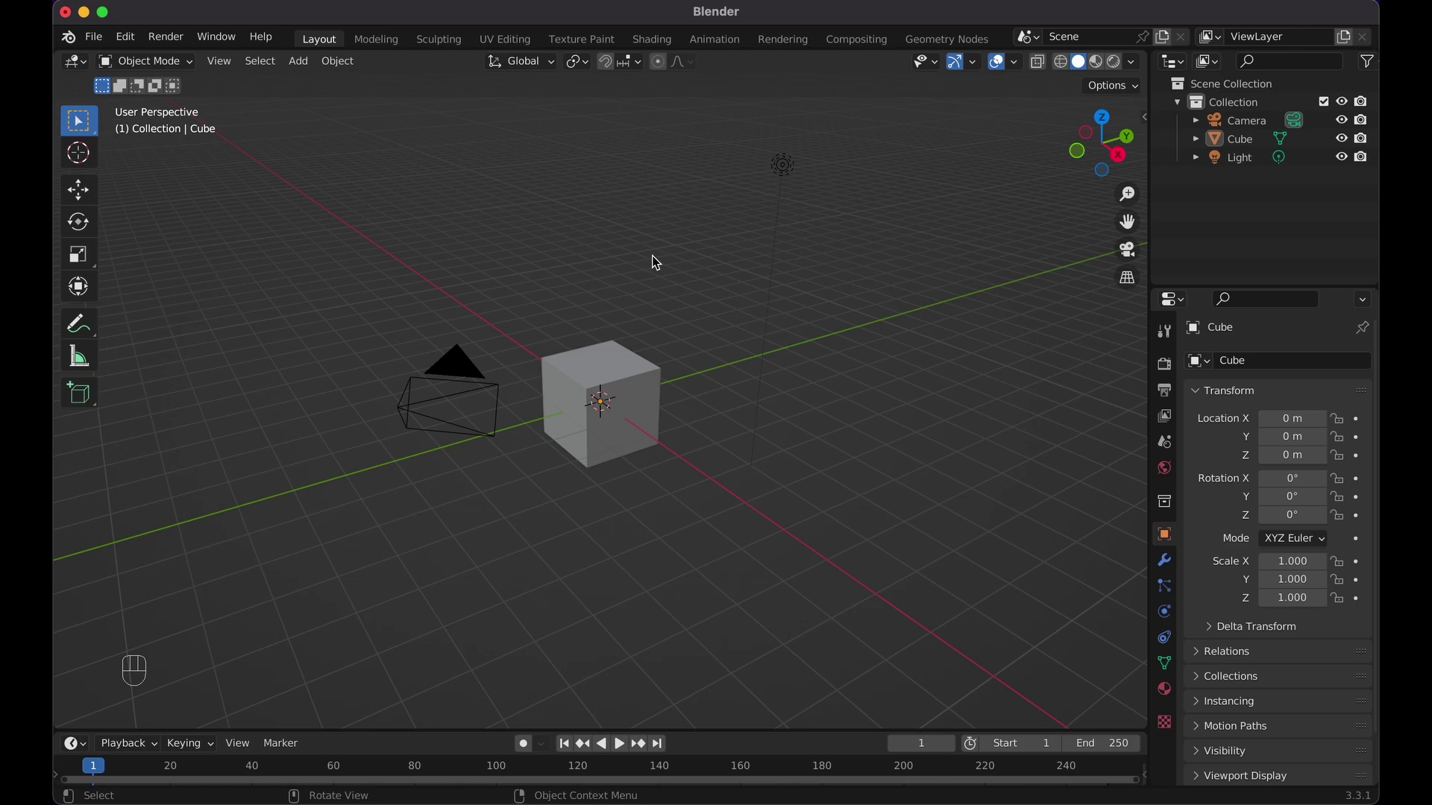
# - Delete the default cube after switching to front orthographic view
pyautogui.click(734, 345)
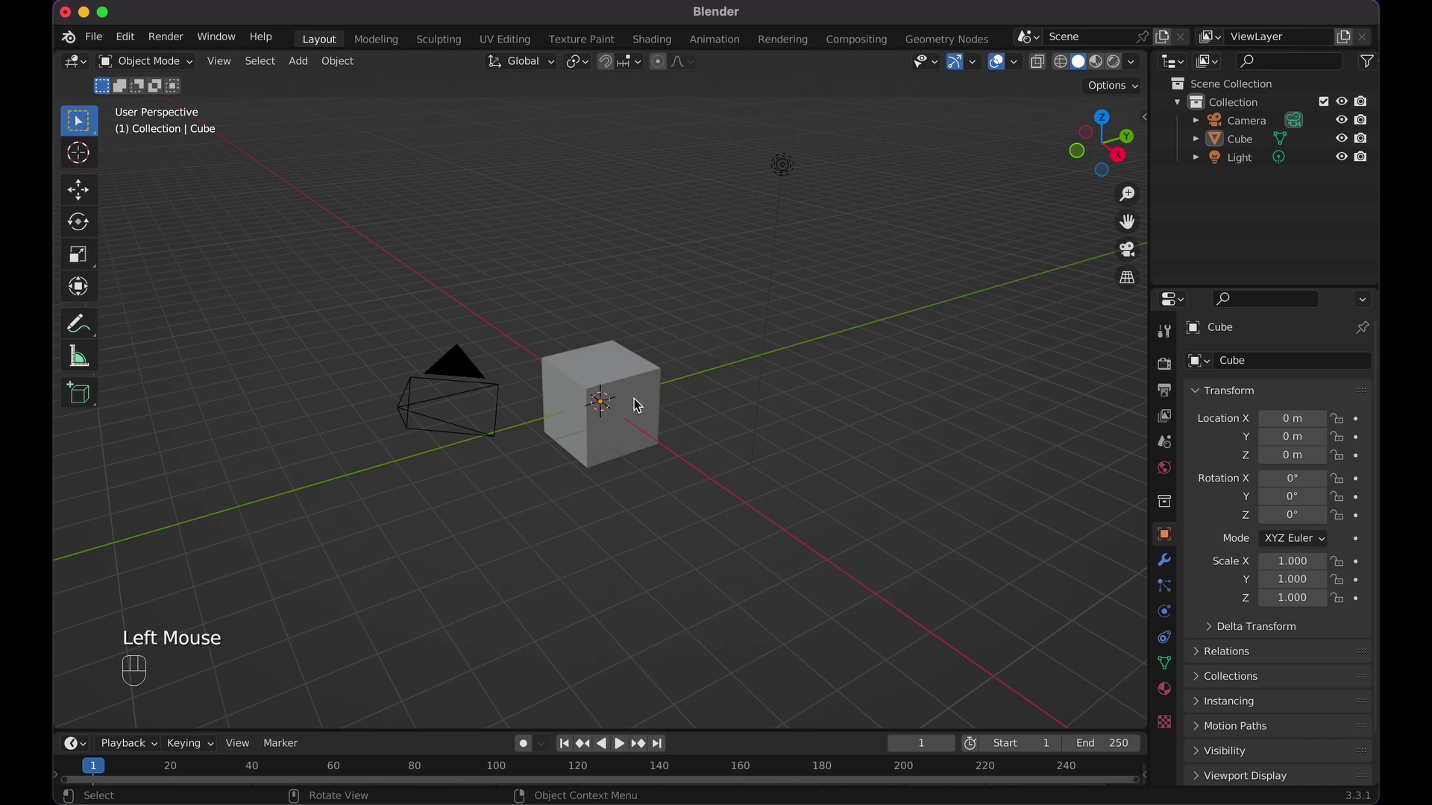
pyautogui.press('KP_1')
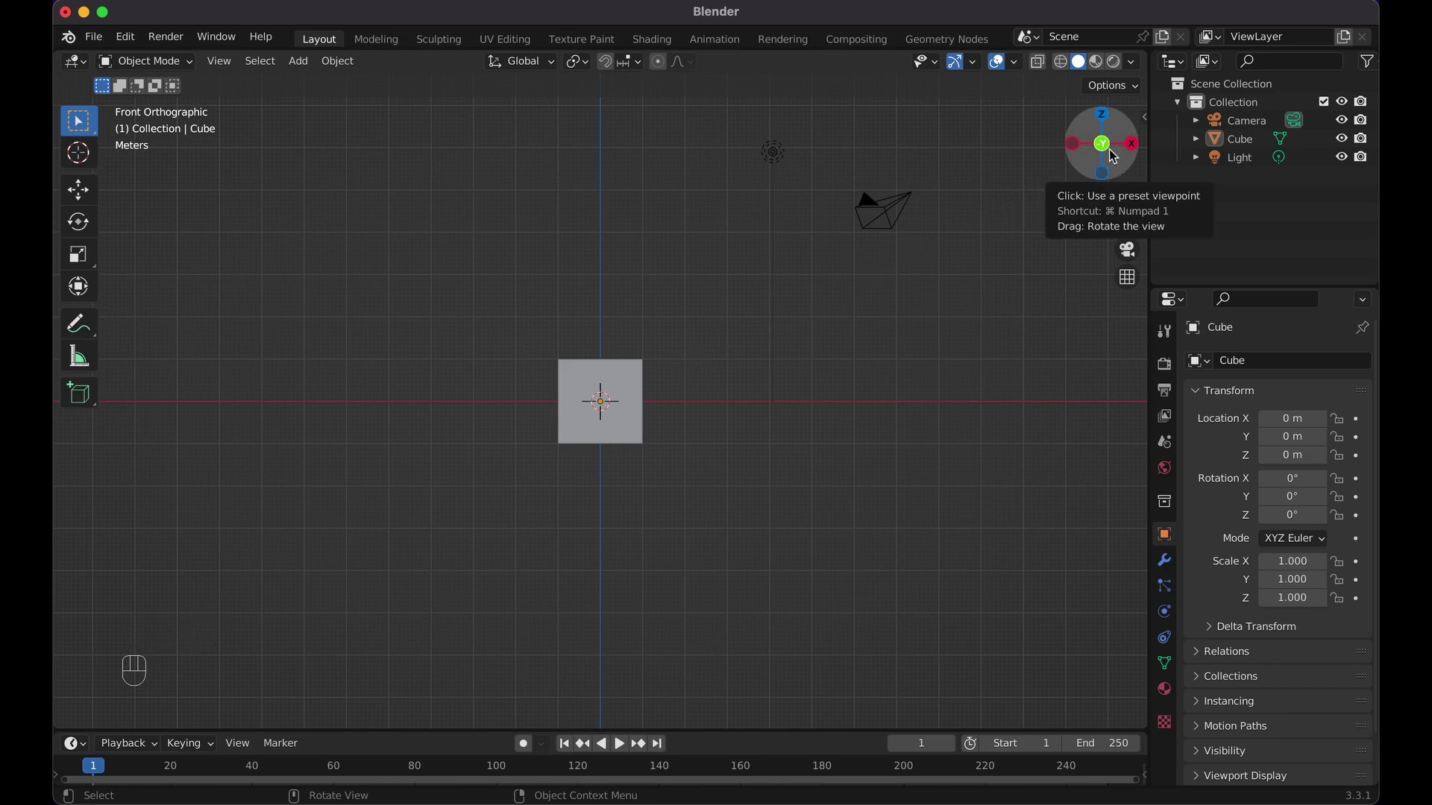
pyautogui.click(584, 397)
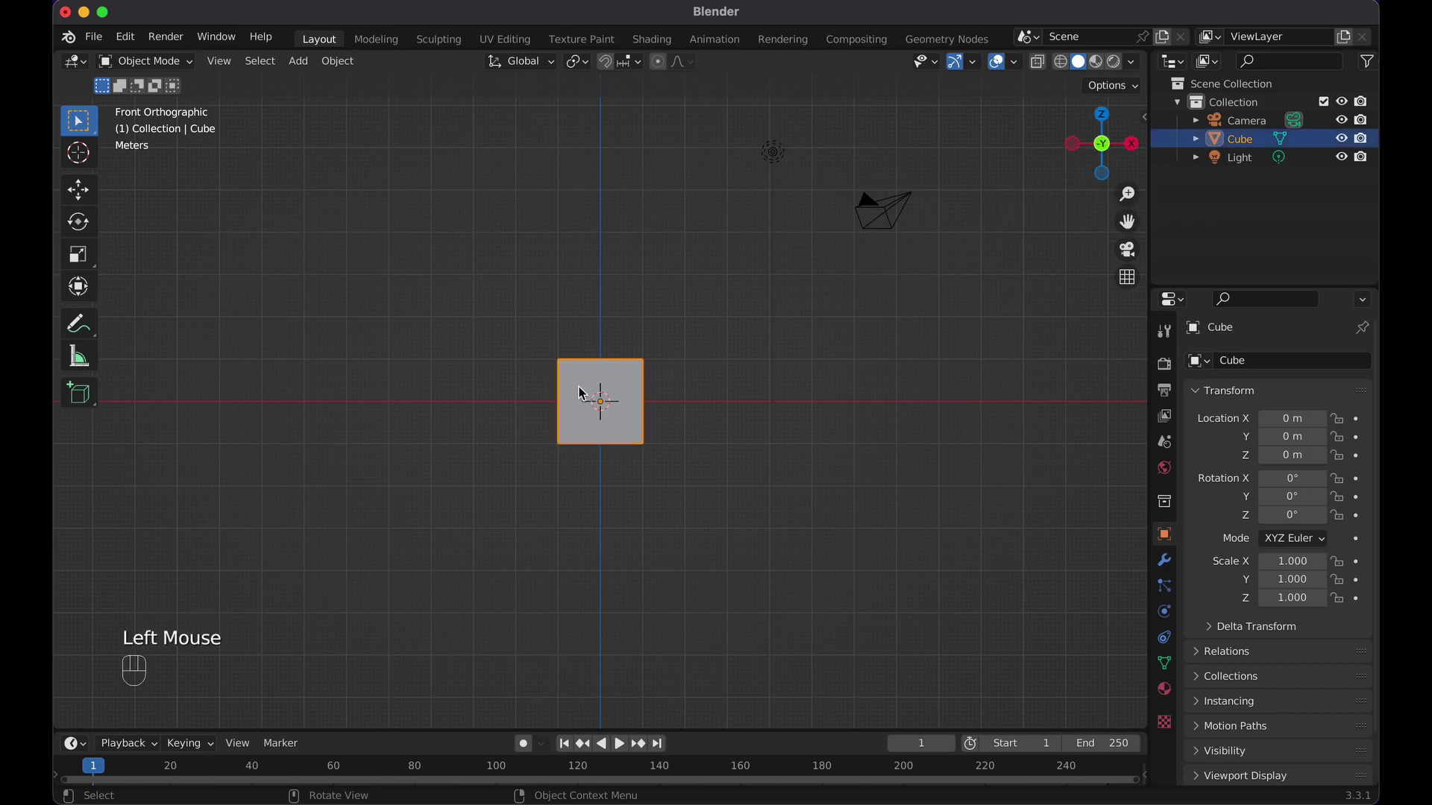
pyautogui.press('x')
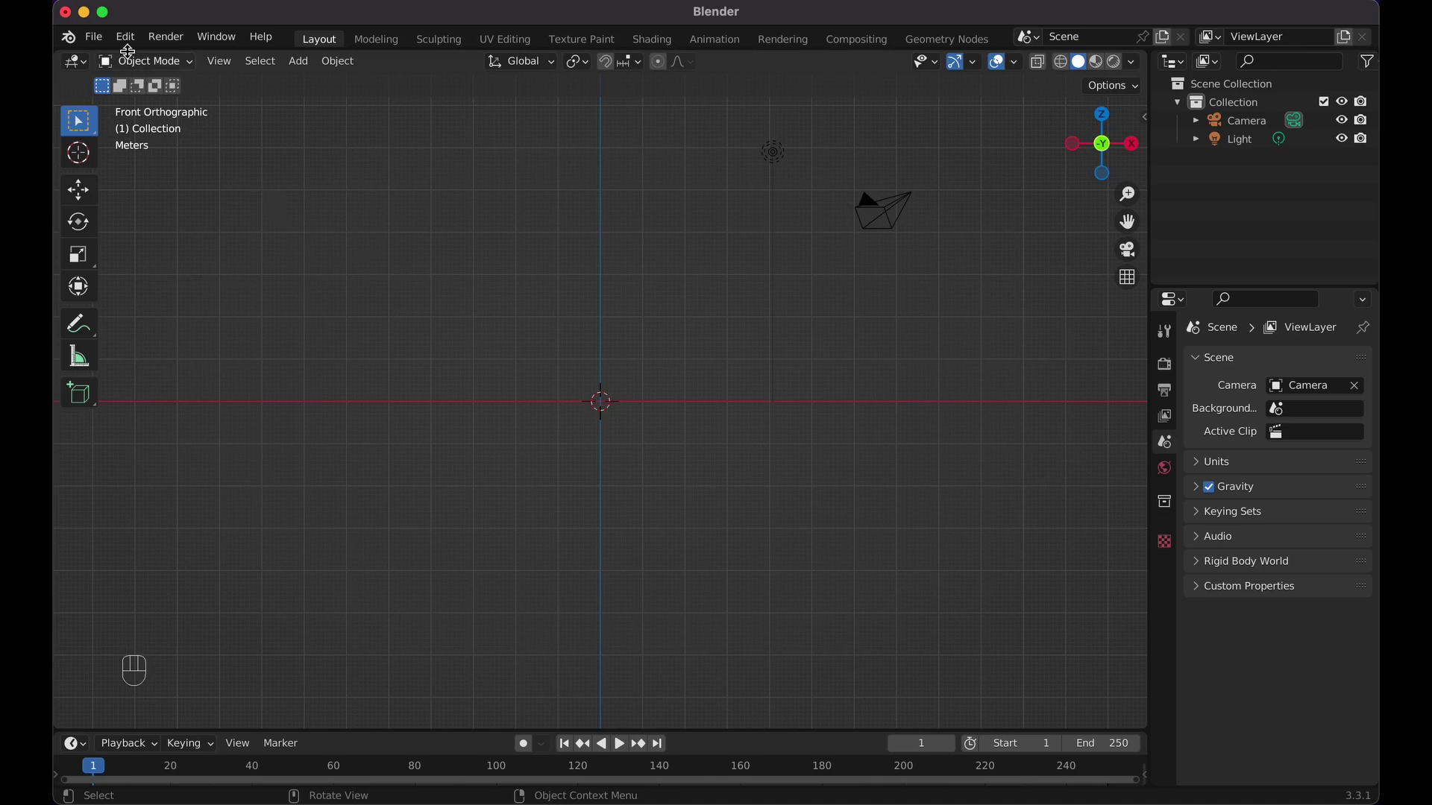
pyautogui.moveTo(130, 41); pyautogui.dragTo(181, 298)
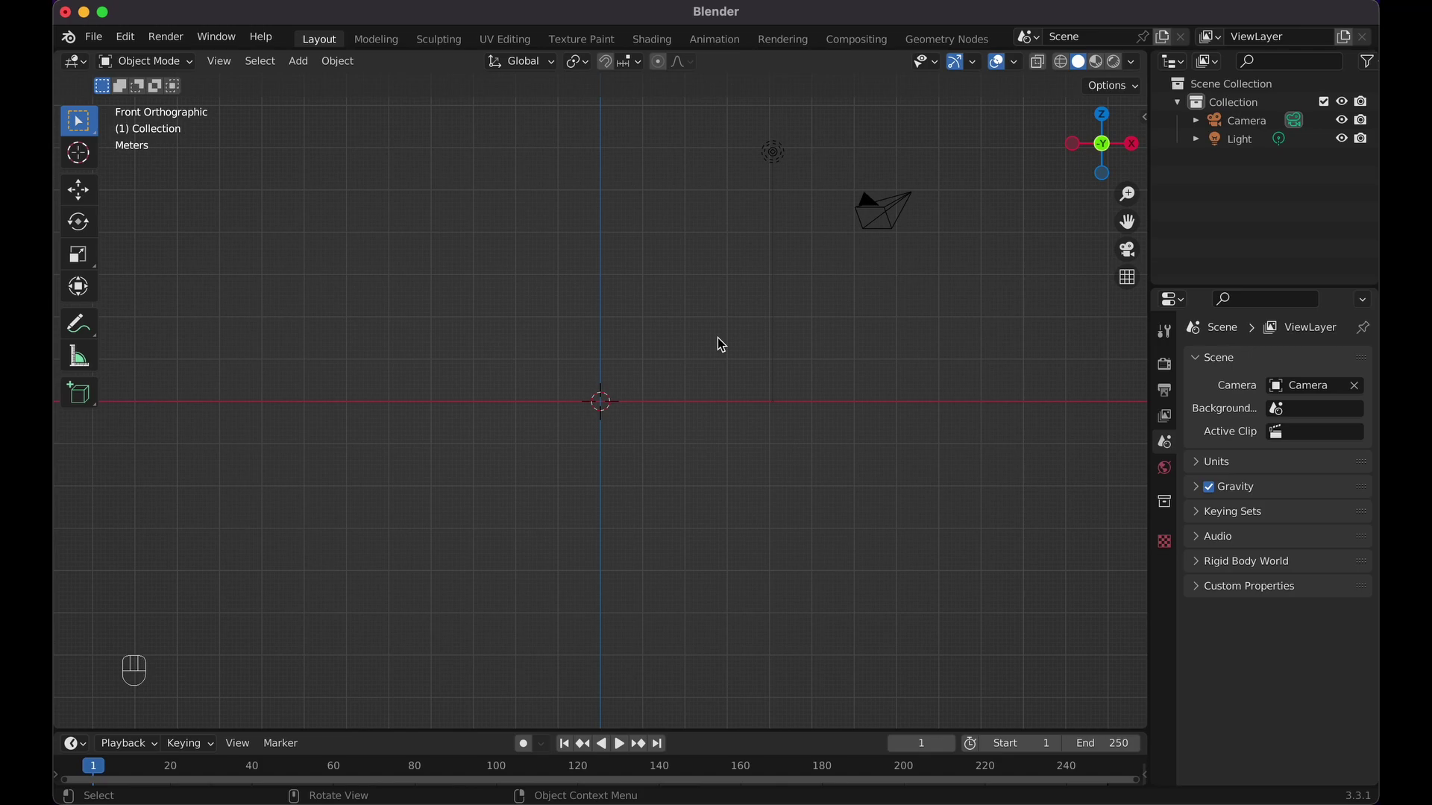
# - Bring up the file menu to start importing the french fries SVG
pyautogui.press('F4')
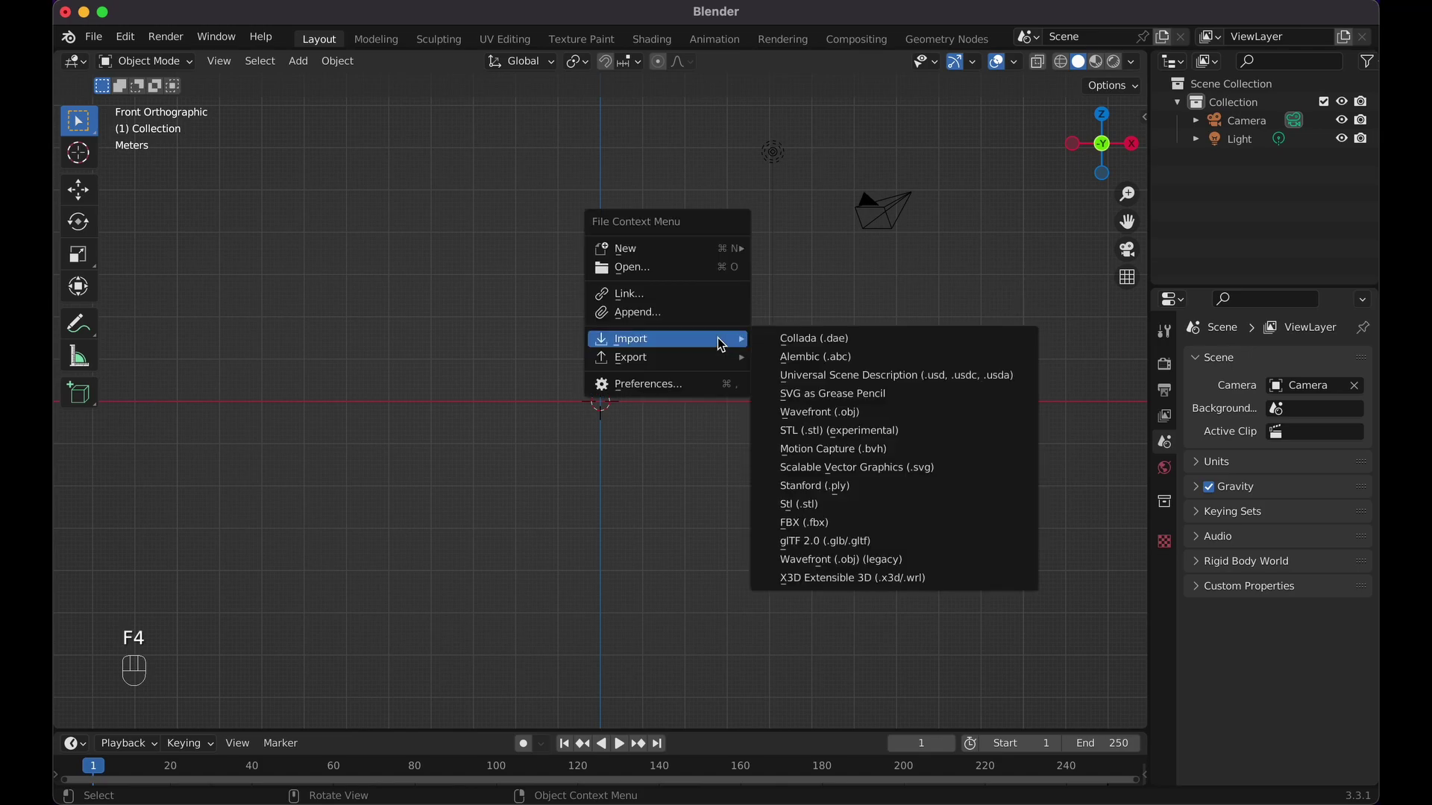
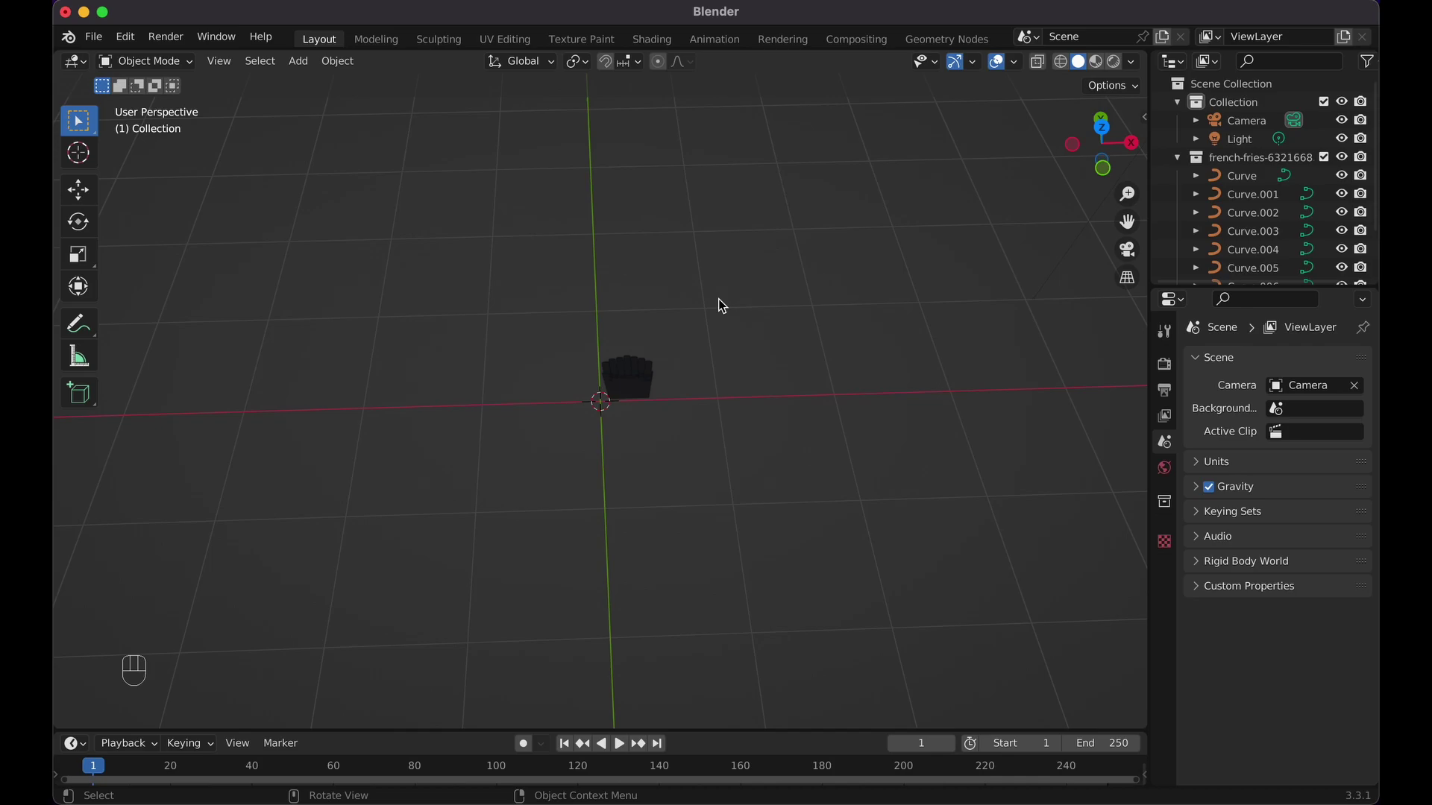
# - Switch to Material Preview shading and show the fries box's material settings
pyautogui.click(1099, 67)
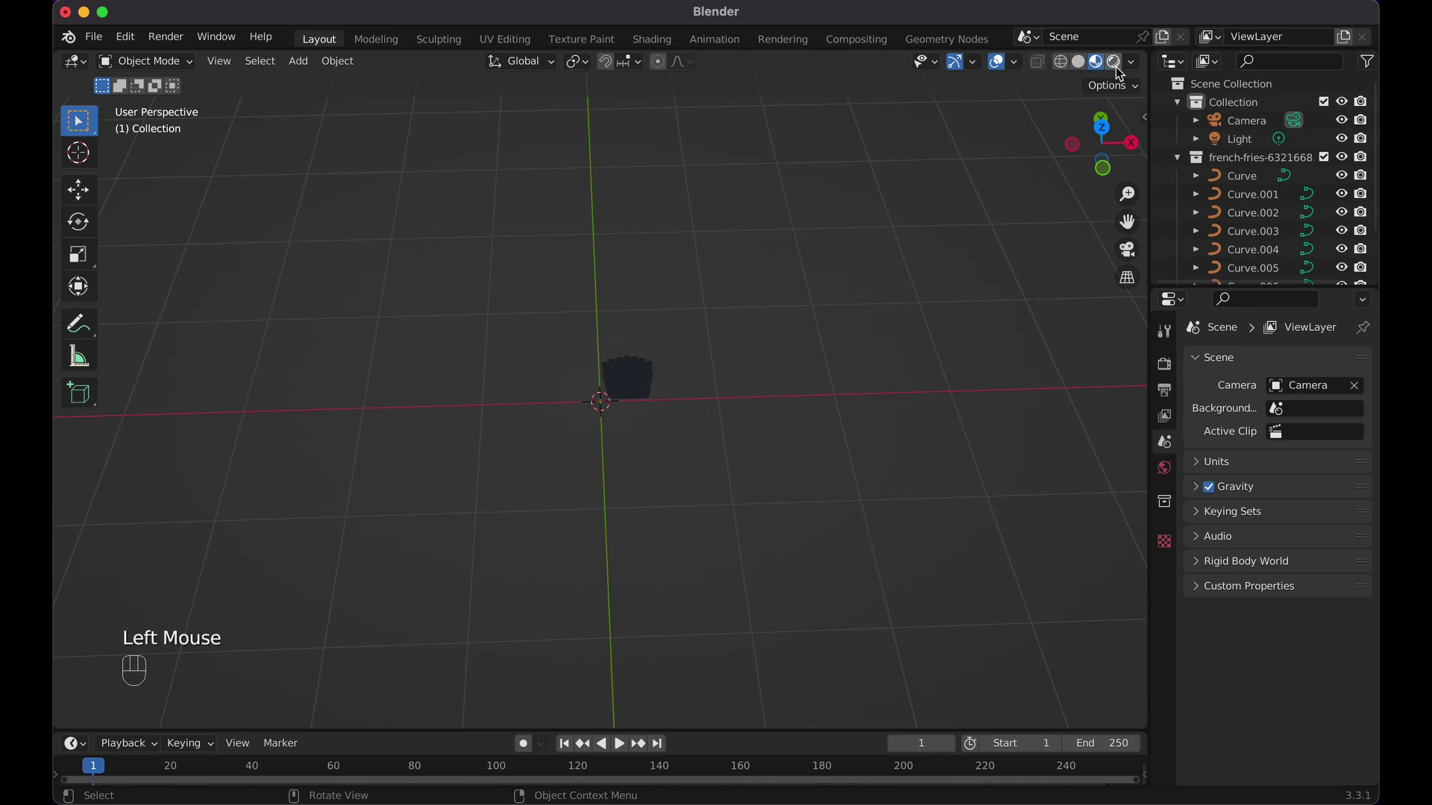
pyautogui.click(1119, 74)
pyautogui.click(1087, 69)
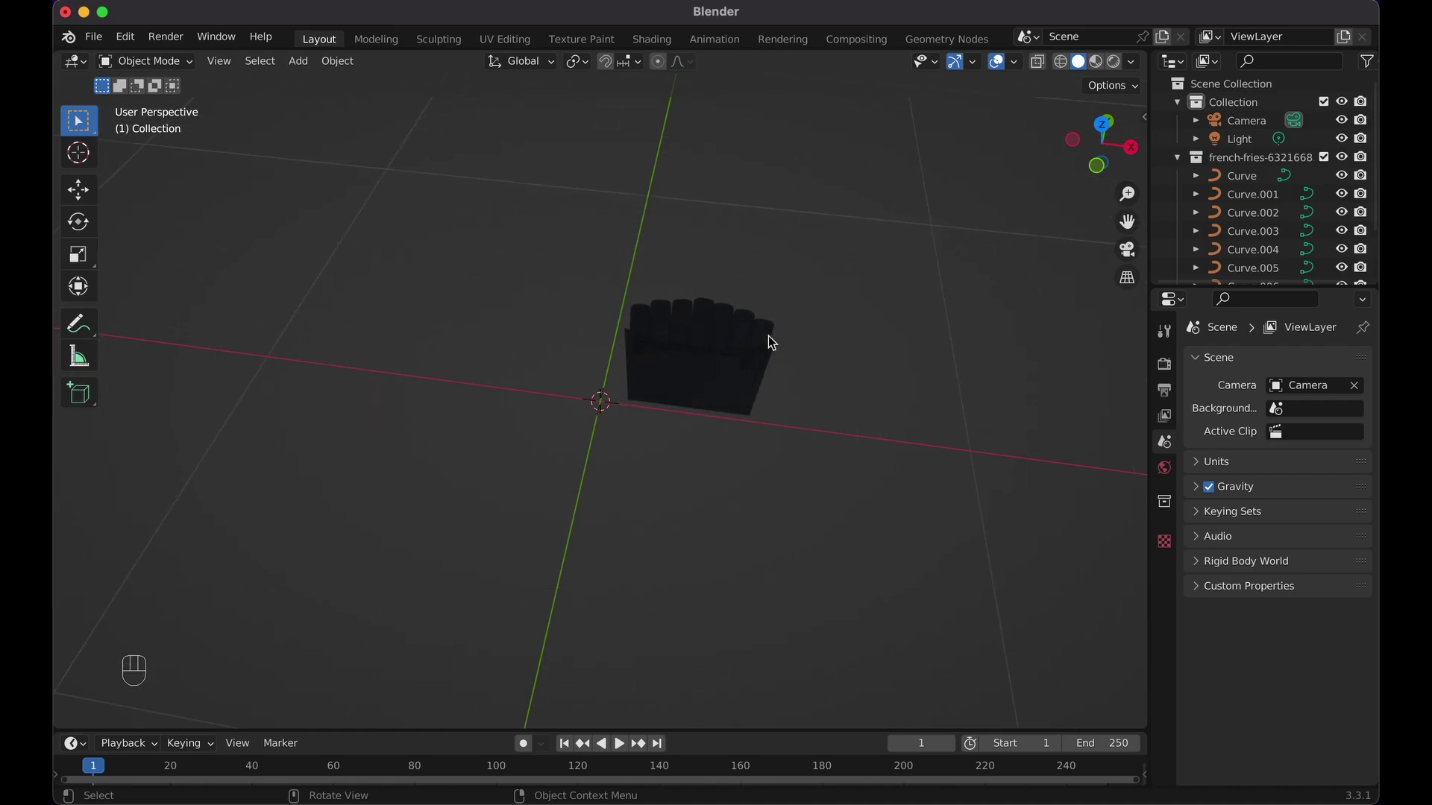
pyautogui.click(693, 368)
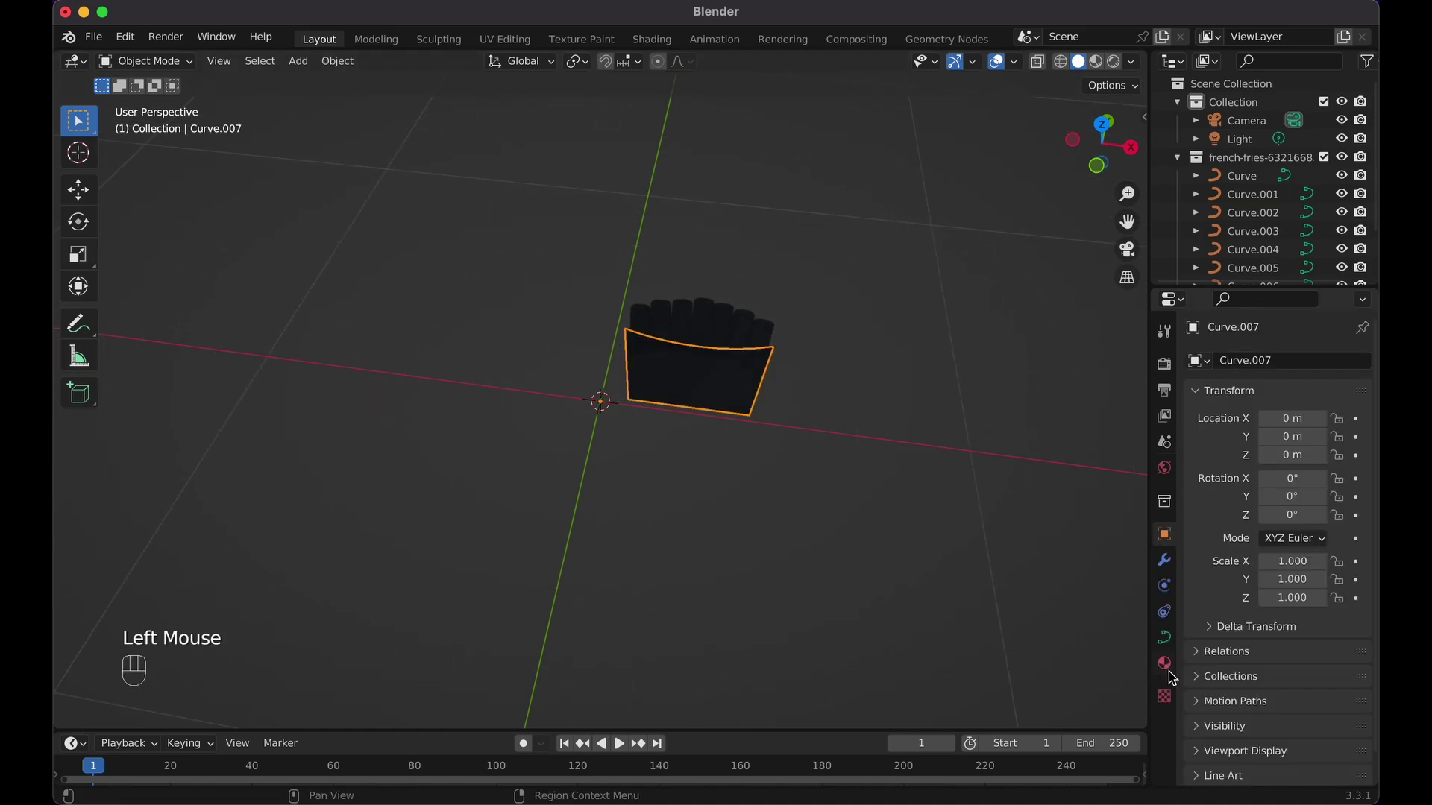
pyautogui.click(1177, 675)
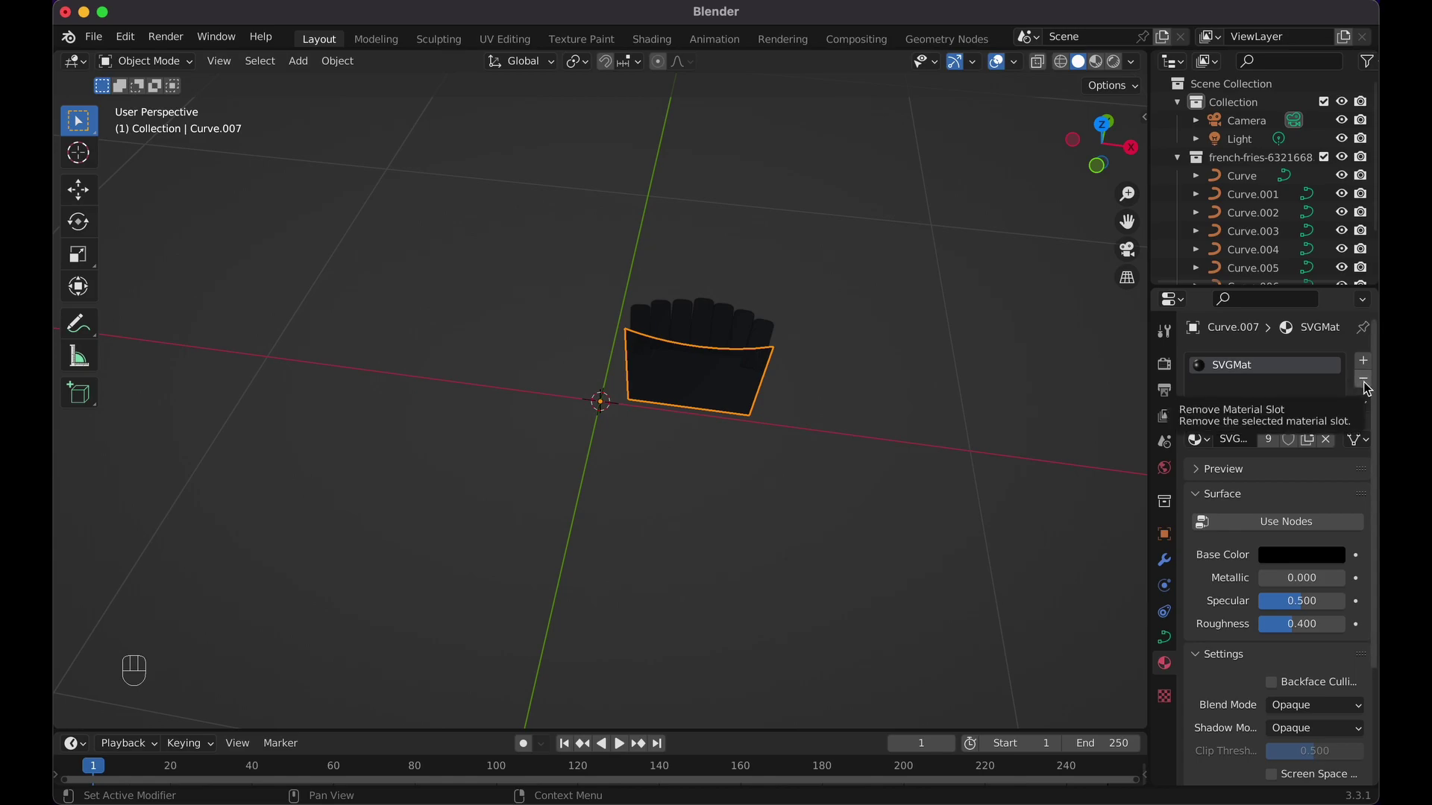
# - Replace the box's imported SVGMat with a new material with red base colour
pyautogui.click(1365, 385)
pyautogui.click(1262, 443)
pyautogui.click(1327, 643)
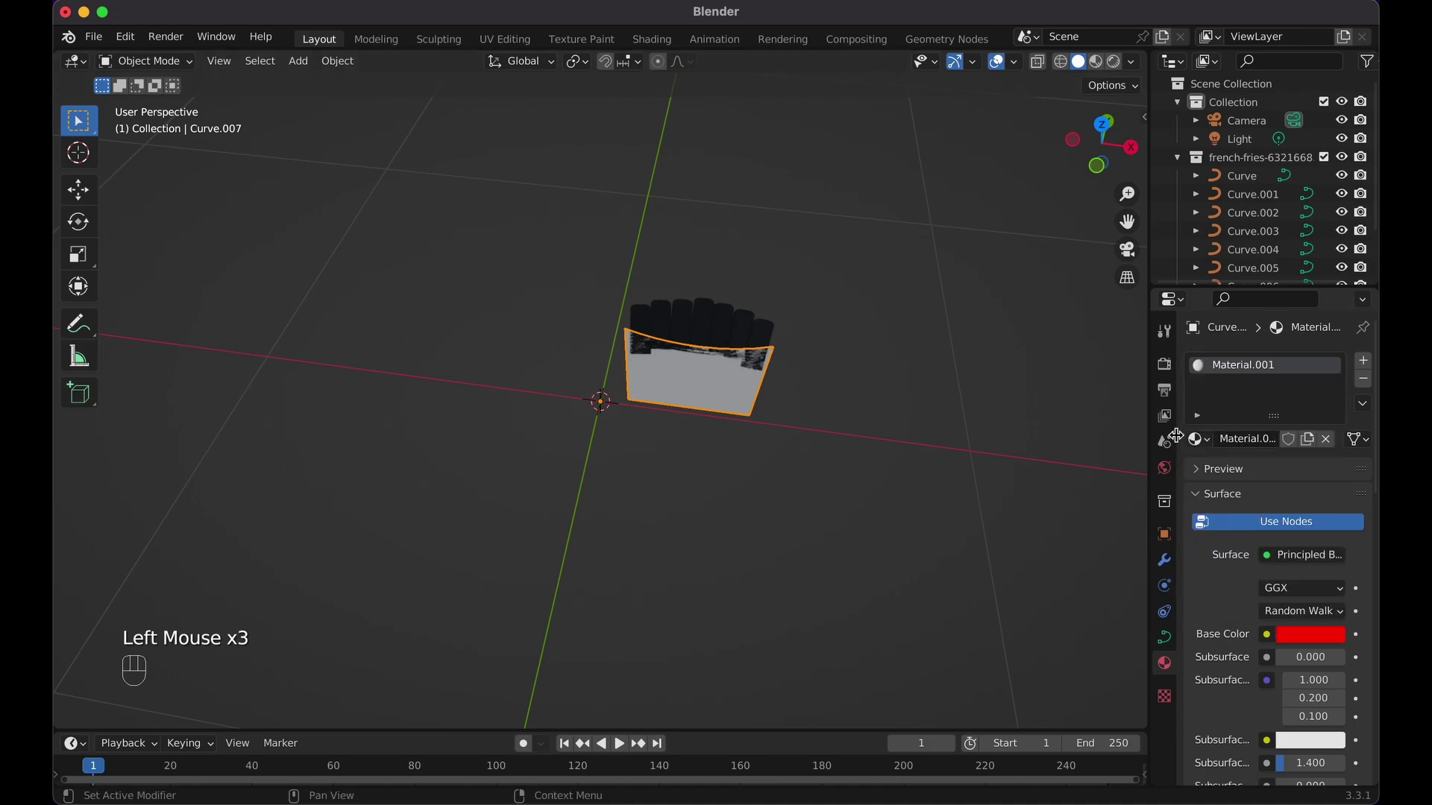
# - Assign the red Material.001 to all of the box's curve points in Edit Mode
pyautogui.press('Tab')
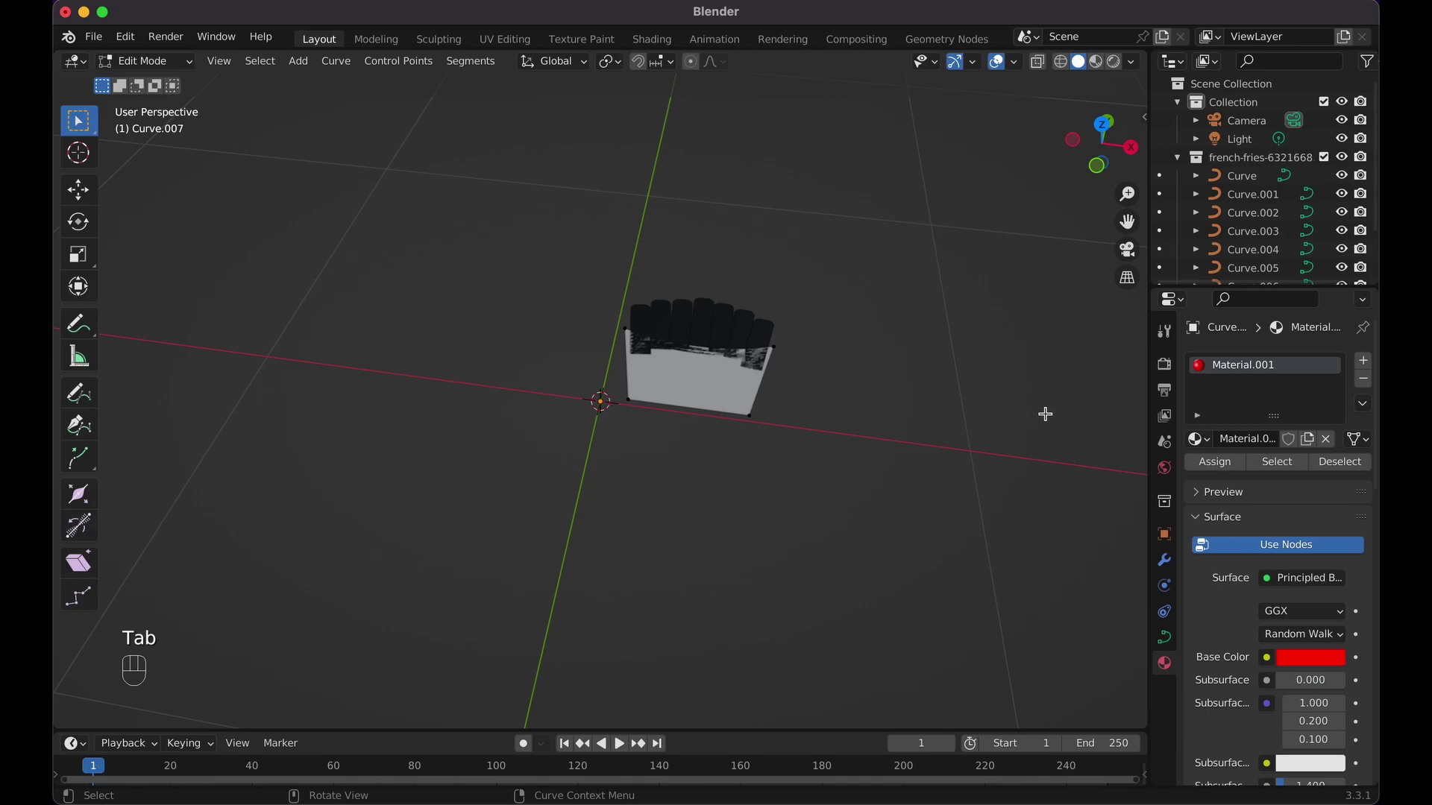
pyautogui.press('a')
pyautogui.click(1207, 470)
pyautogui.press('Tab')
# - Set the fries' SVGMat base colour to yellow and check the box stays red
pyautogui.click(1107, 66)
pyautogui.click(769, 343)
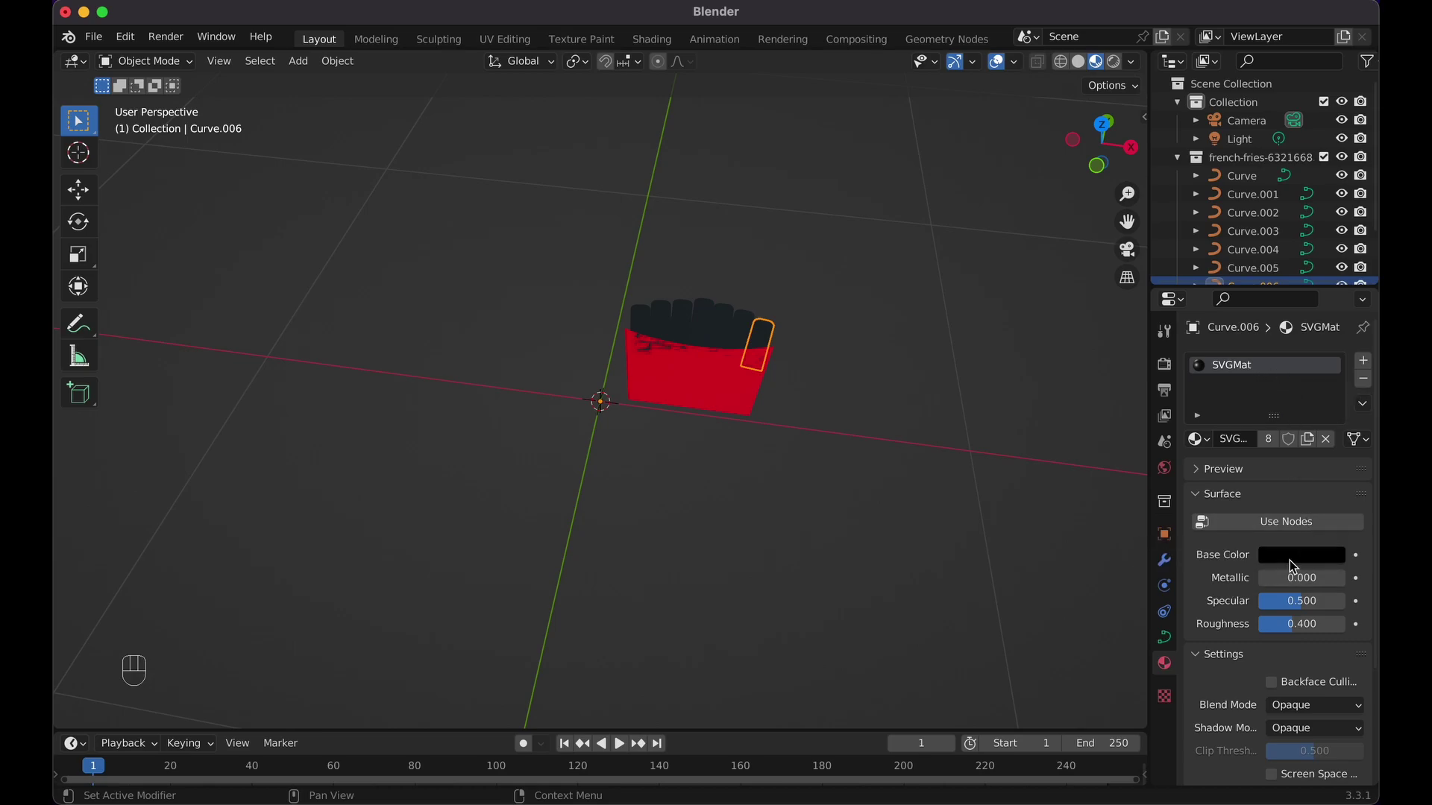
pyautogui.click(1311, 560)
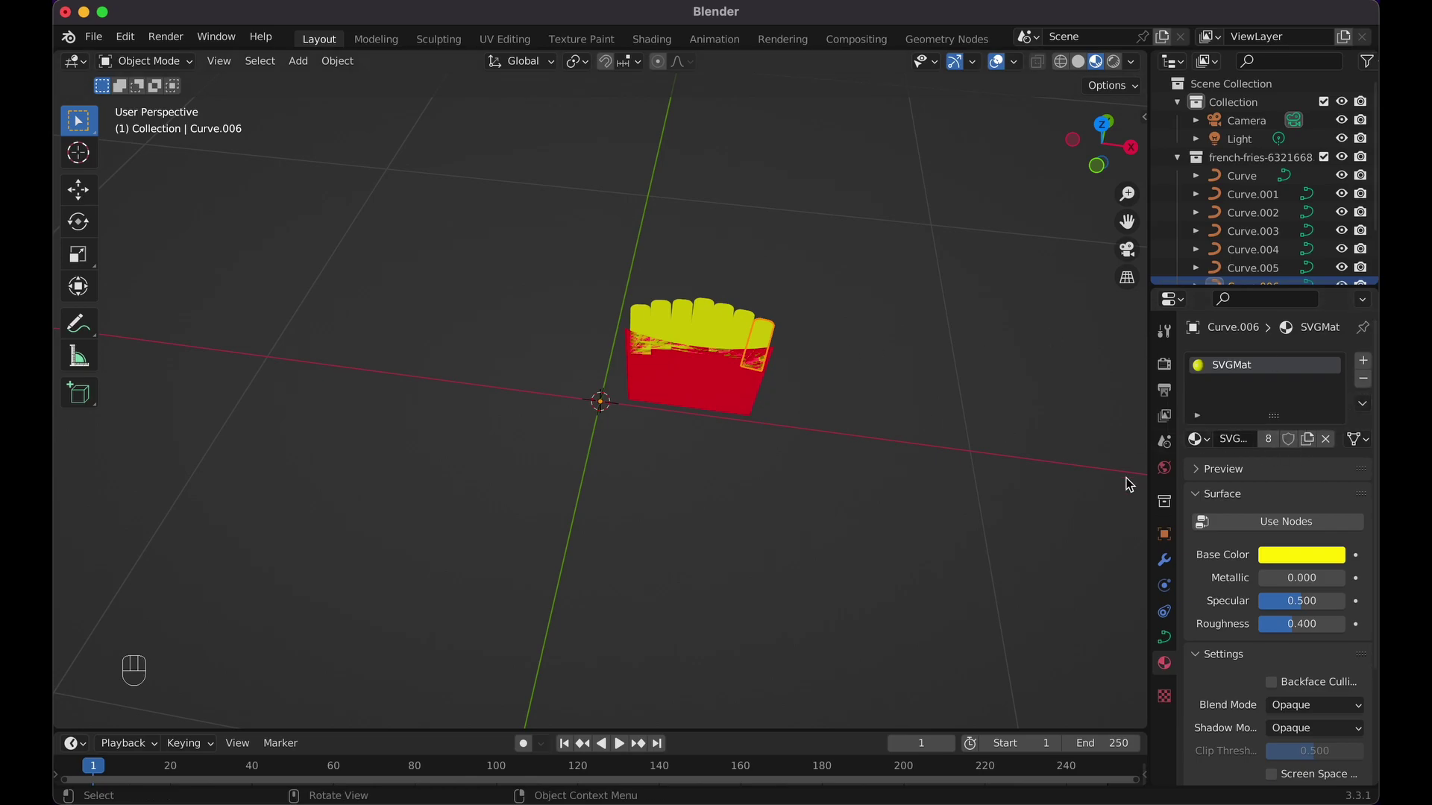
pyautogui.click(742, 405)
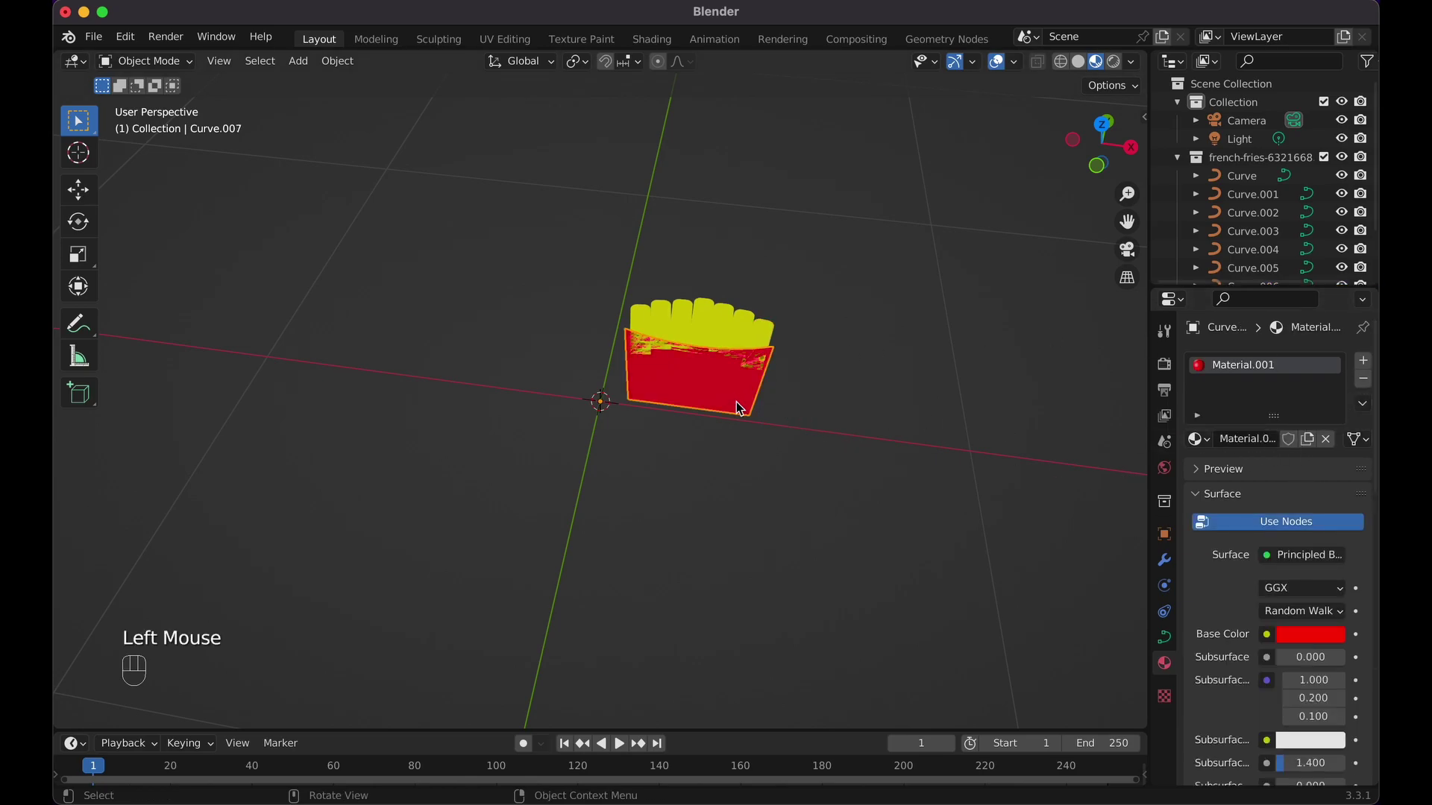
pyautogui.click(767, 336)
pyautogui.click(931, 340)
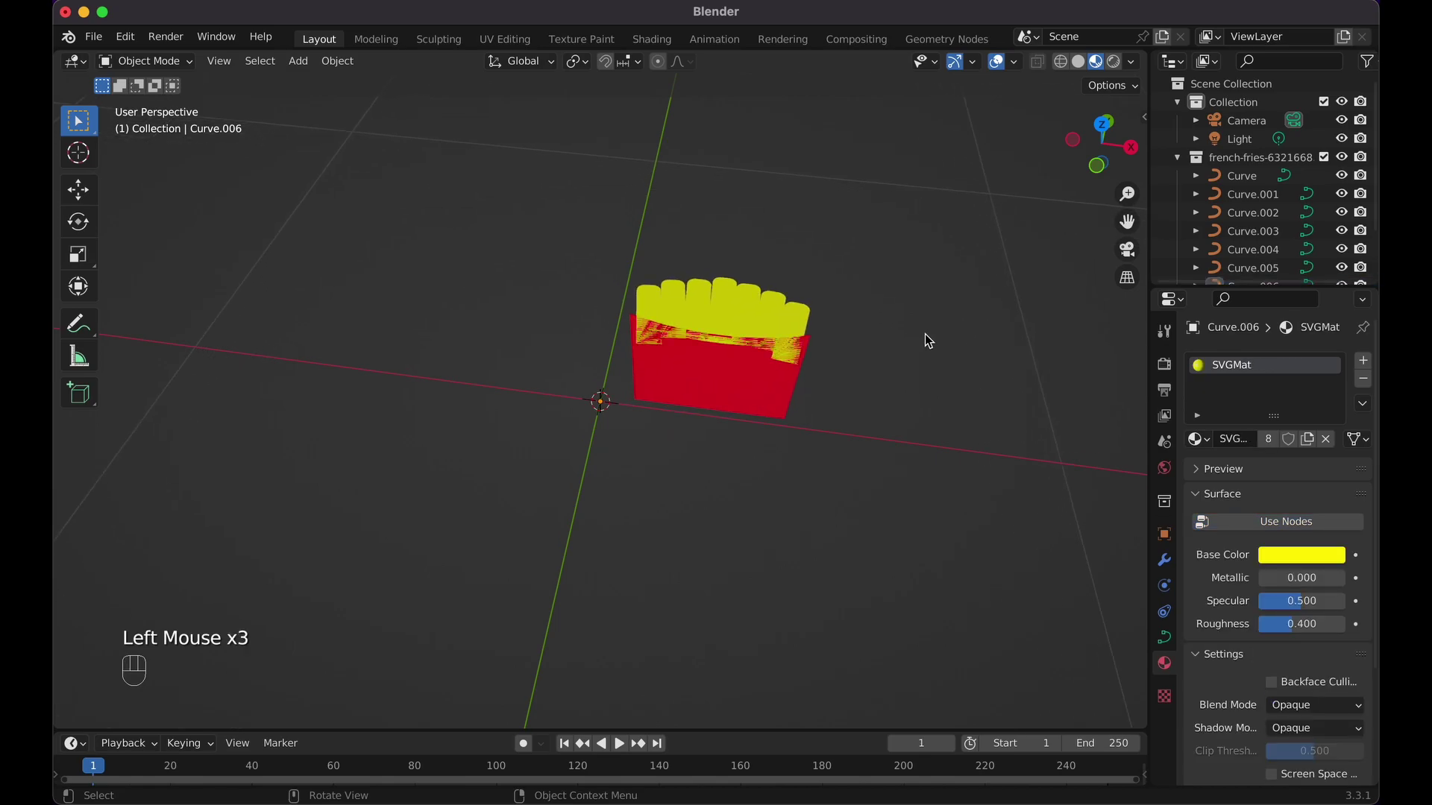
# - Orbit around the fries and select the red box among the artwork curves
pyautogui.click(622, 226)
pyautogui.click(643, 246)
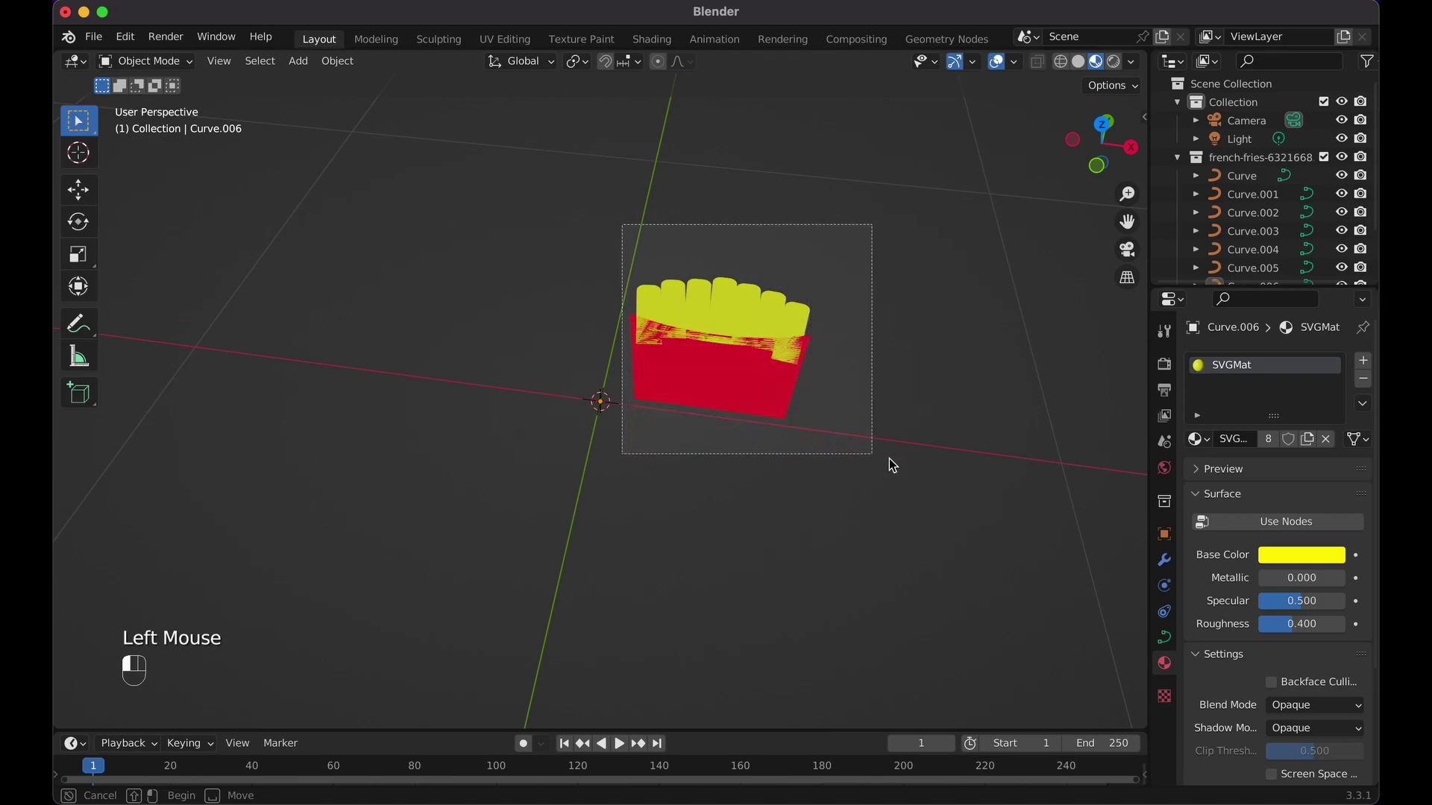
pyautogui.click(857, 359)
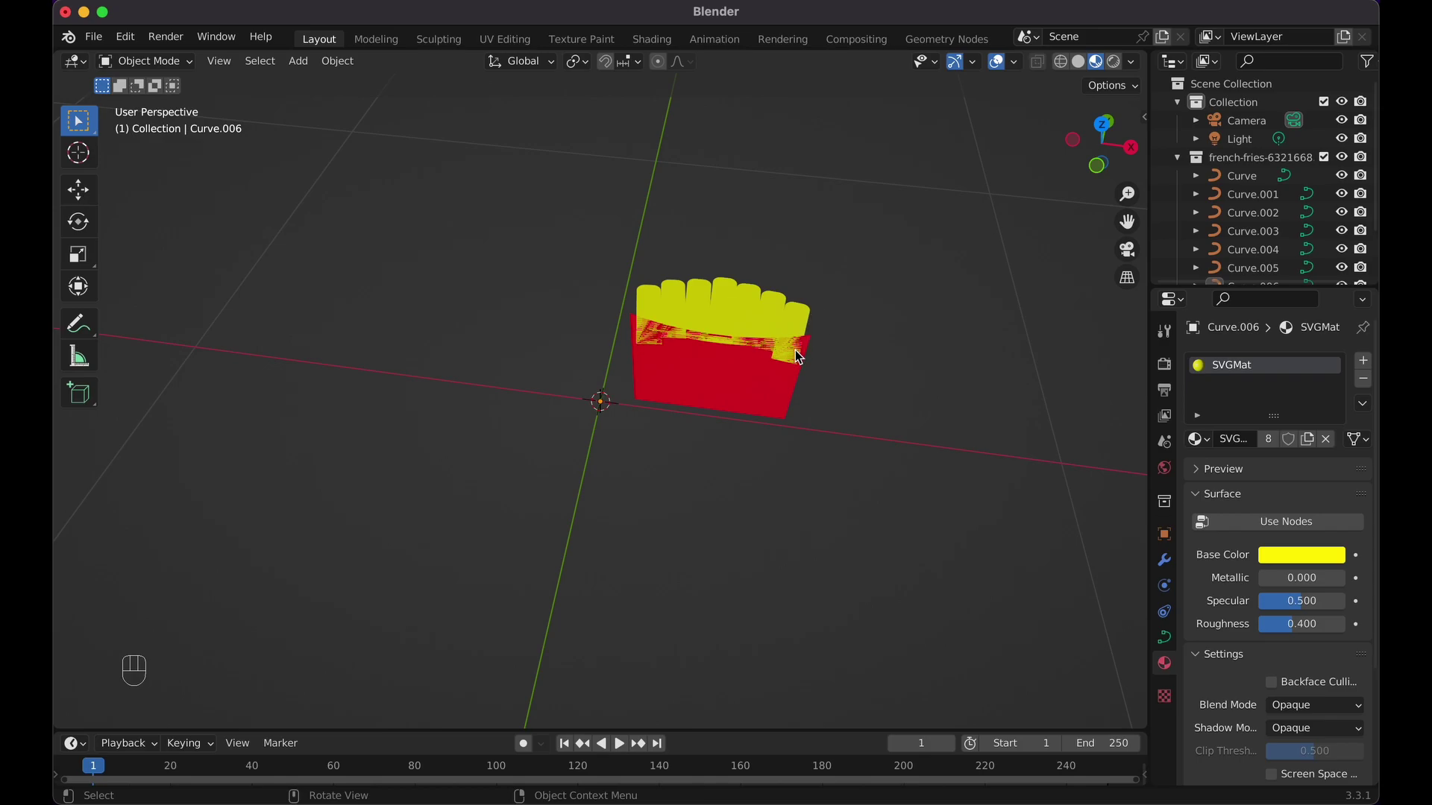
pyautogui.moveTo(619, 262); pyautogui.dragTo(839, 458)
pyautogui.click(789, 403)
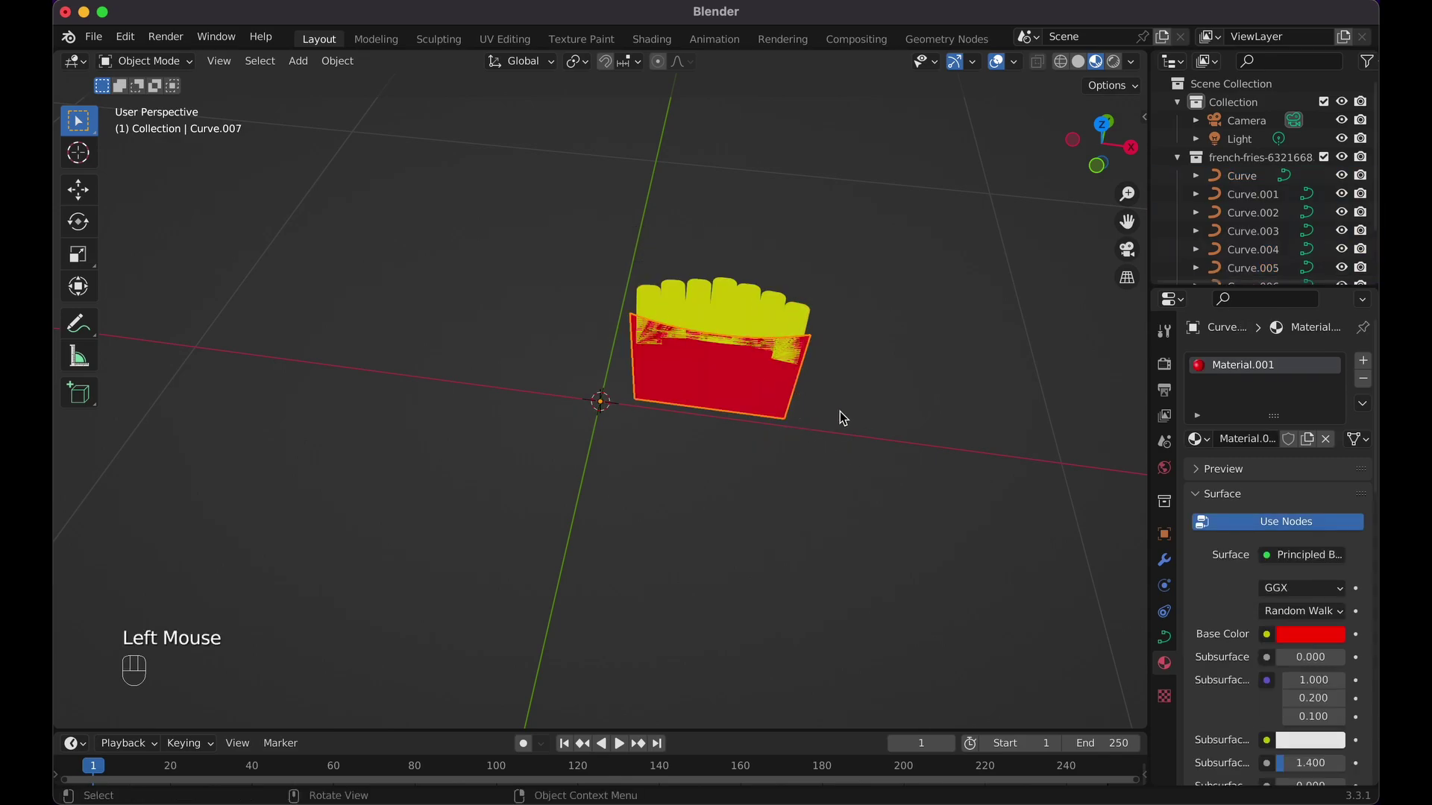
pyautogui.click(854, 420)
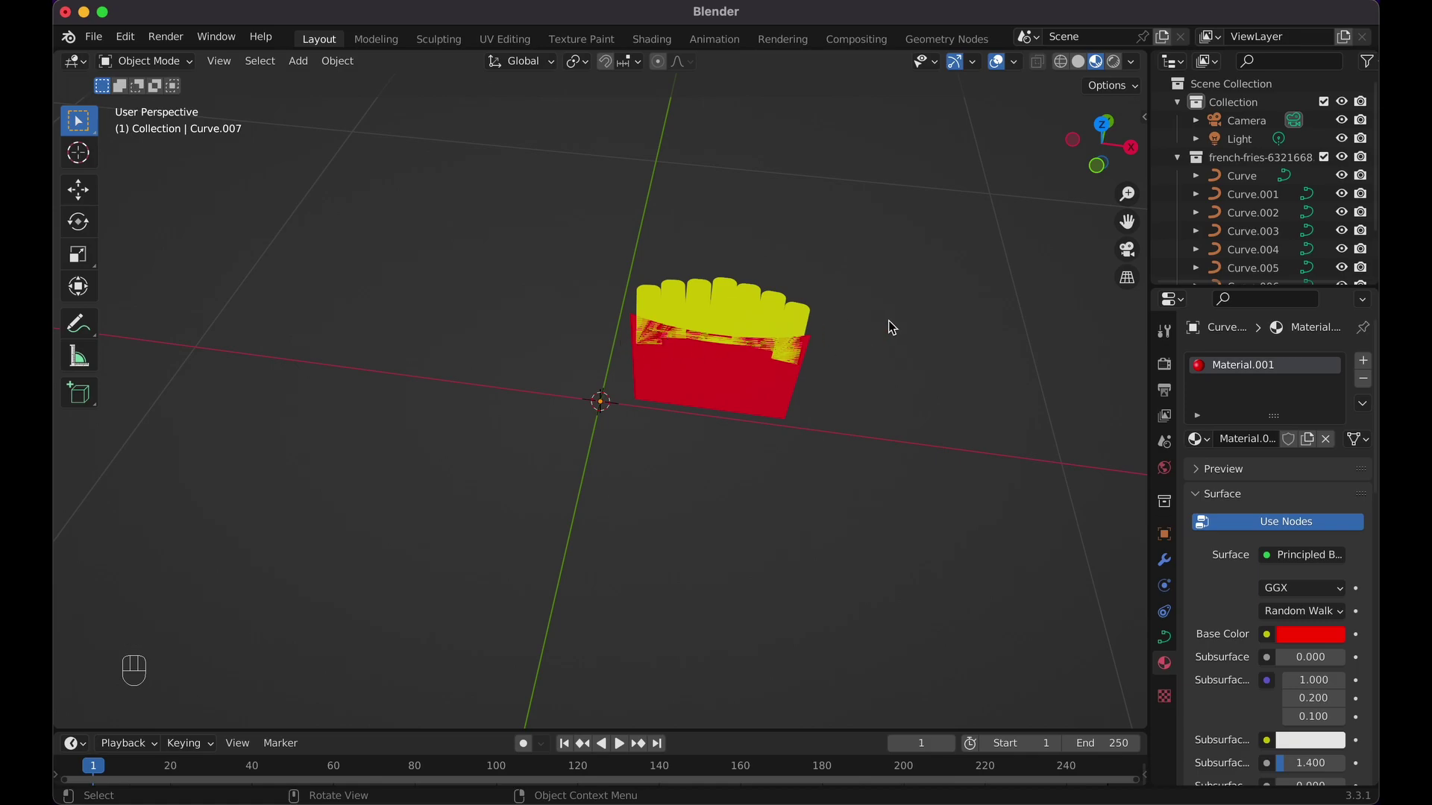
# - Scale the whole fries artwork up to a larger size
pyautogui.click(588, 206)
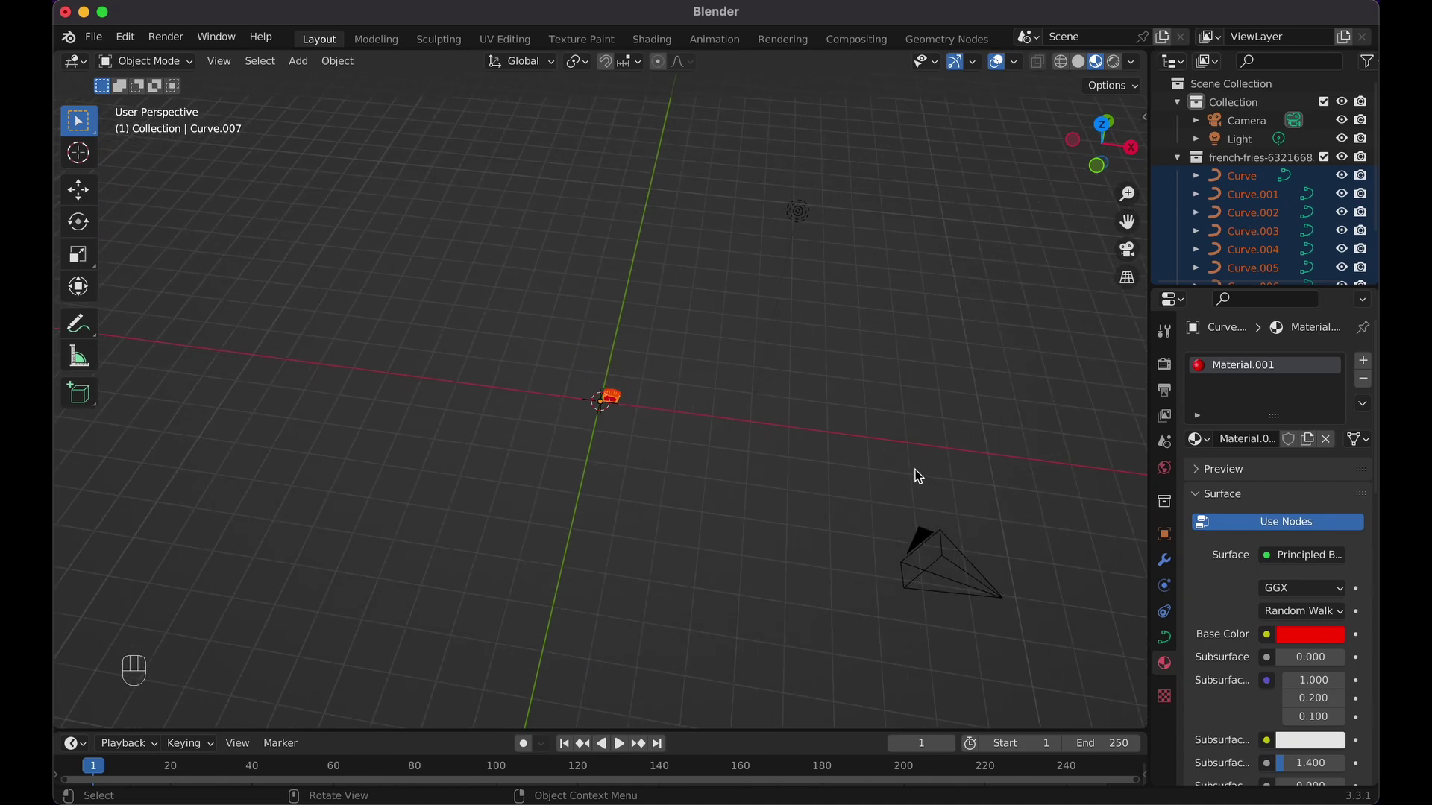
pyautogui.press('s')
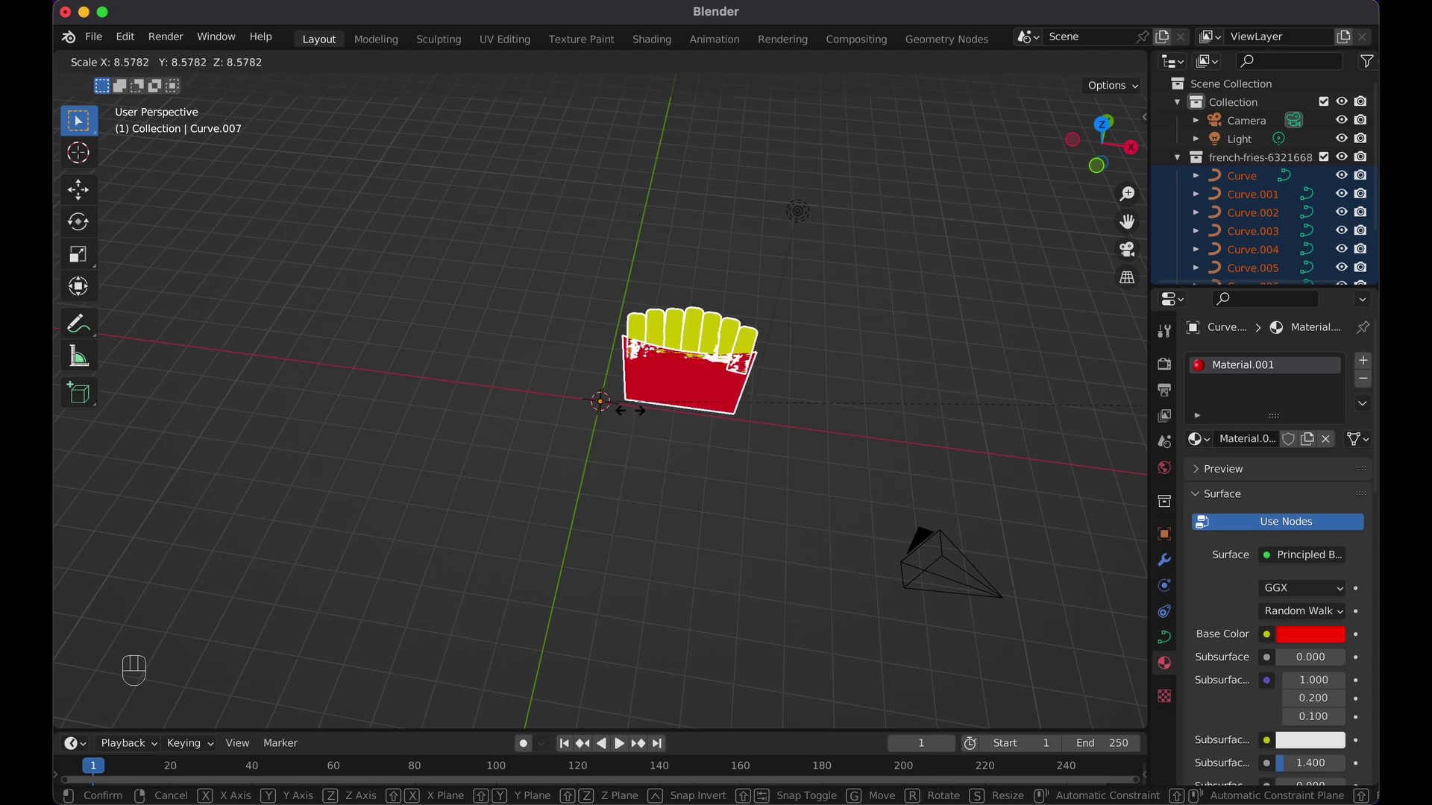
pyautogui.click(634, 415)
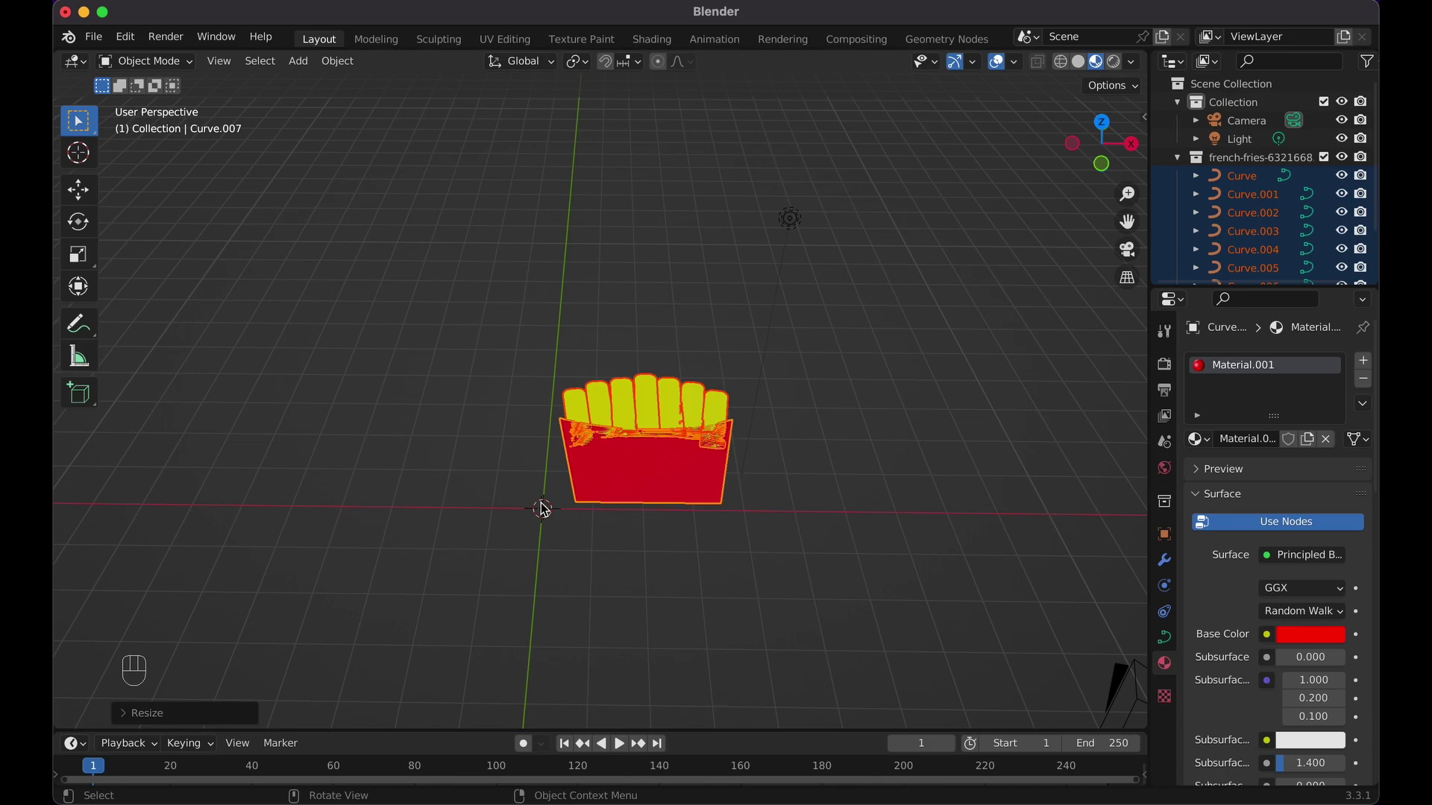
pyautogui.moveTo(340, 67); pyautogui.dragTo(552, 121)
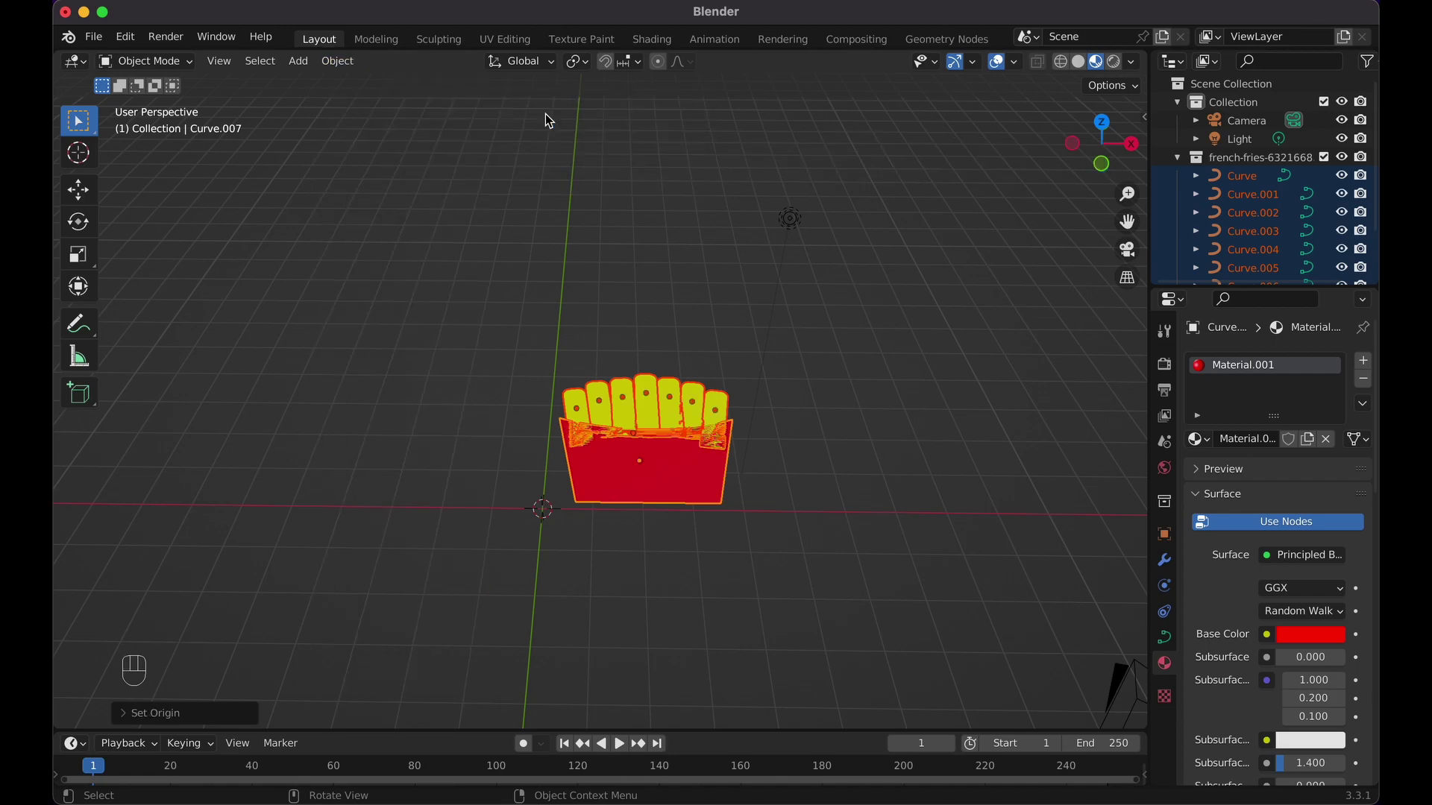
pyautogui.press('s')
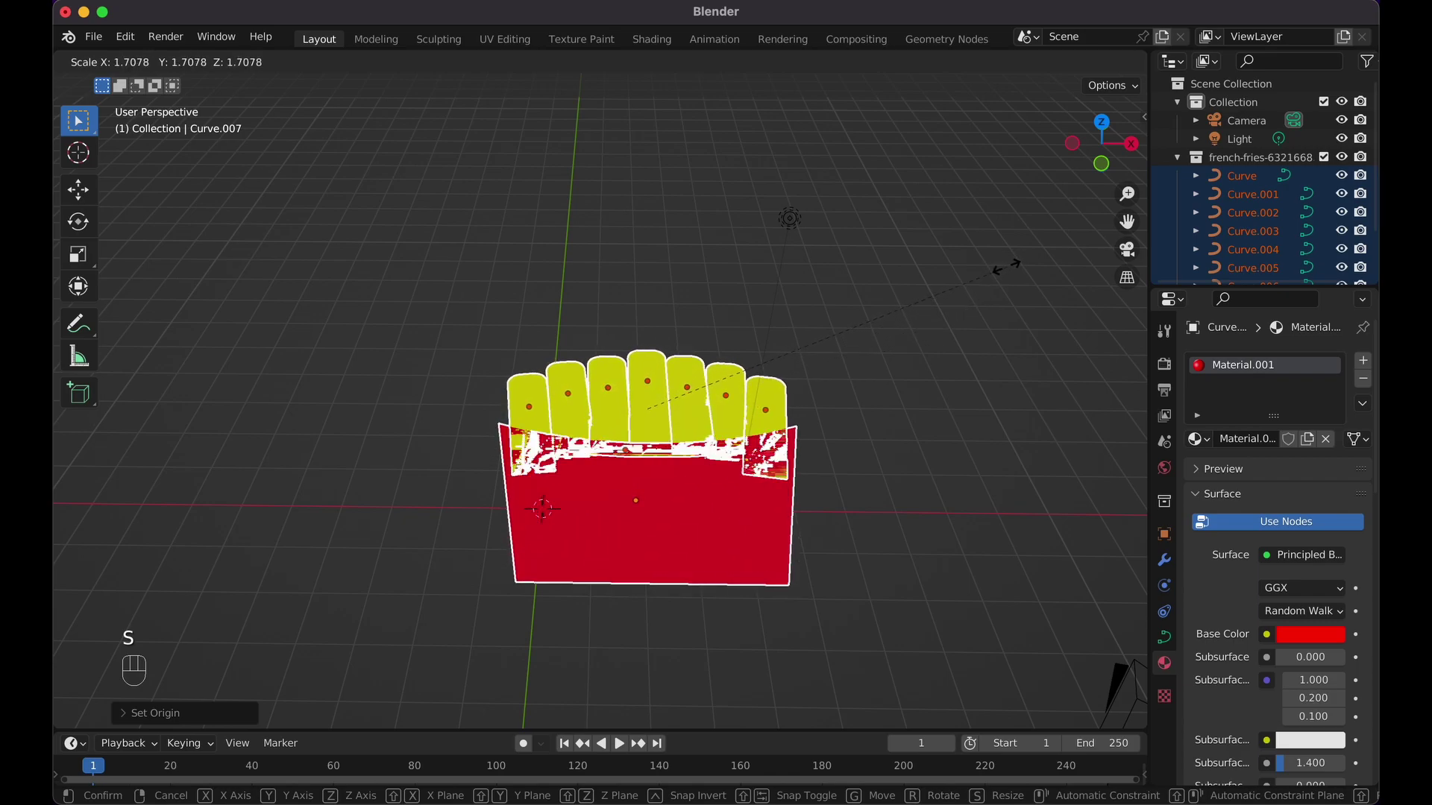
pyautogui.press('Escape')
# - Move the fries and box artwork so it sits over the world origin
pyautogui.moveTo(357, 68); pyautogui.dragTo(578, 144)
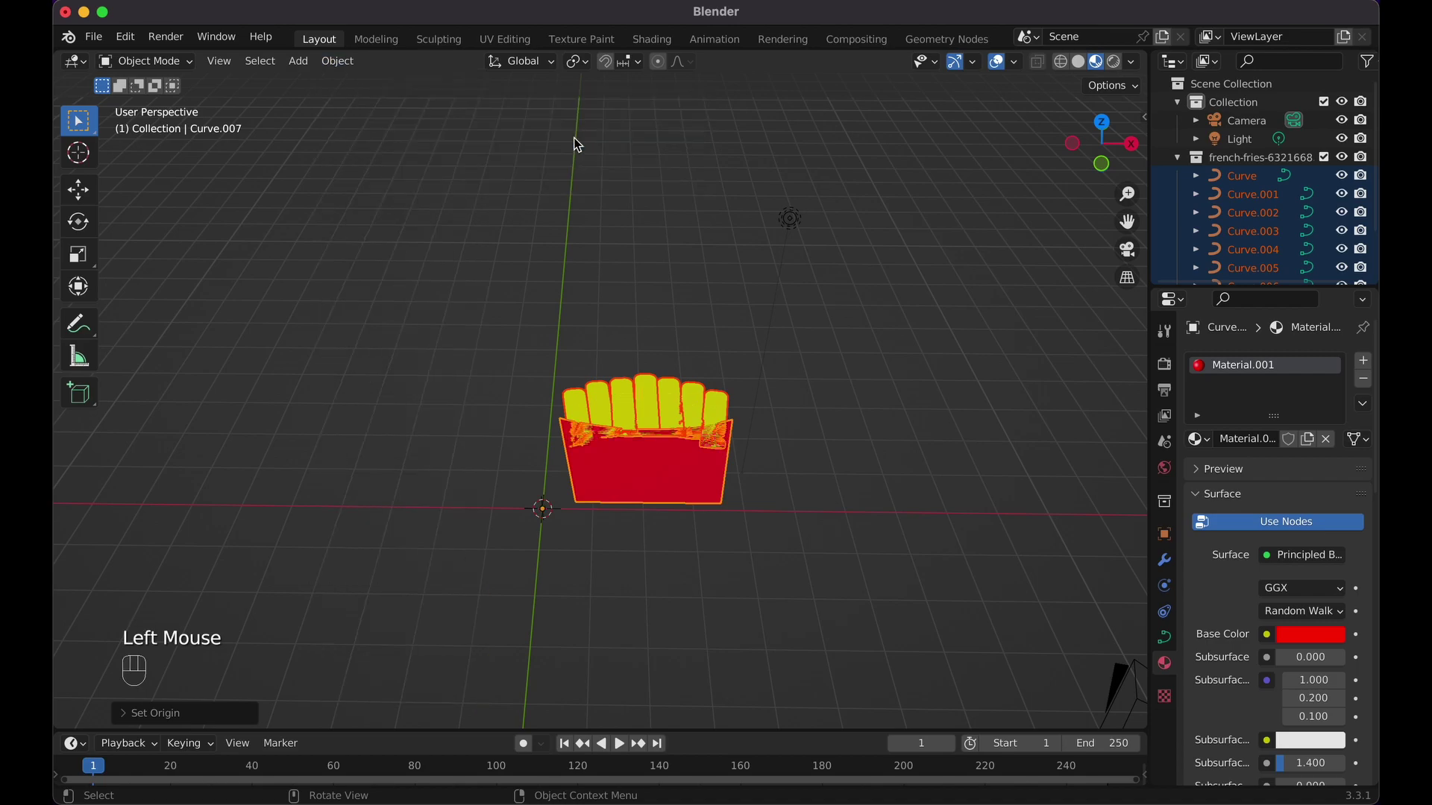
pyautogui.press('g')
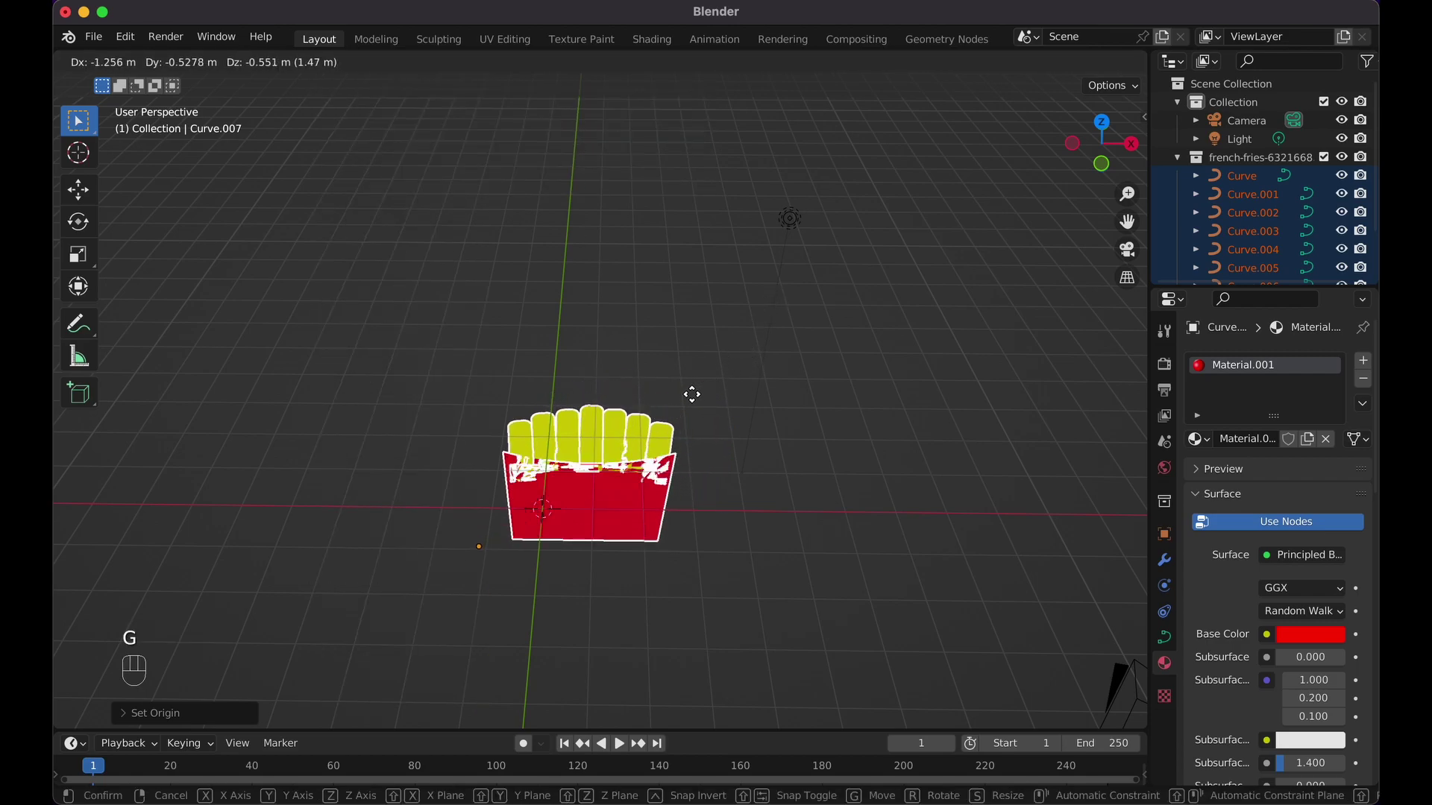
pyautogui.click(656, 427)
pyautogui.moveTo(335, 73); pyautogui.dragTo(576, 142)
pyautogui.press('g')
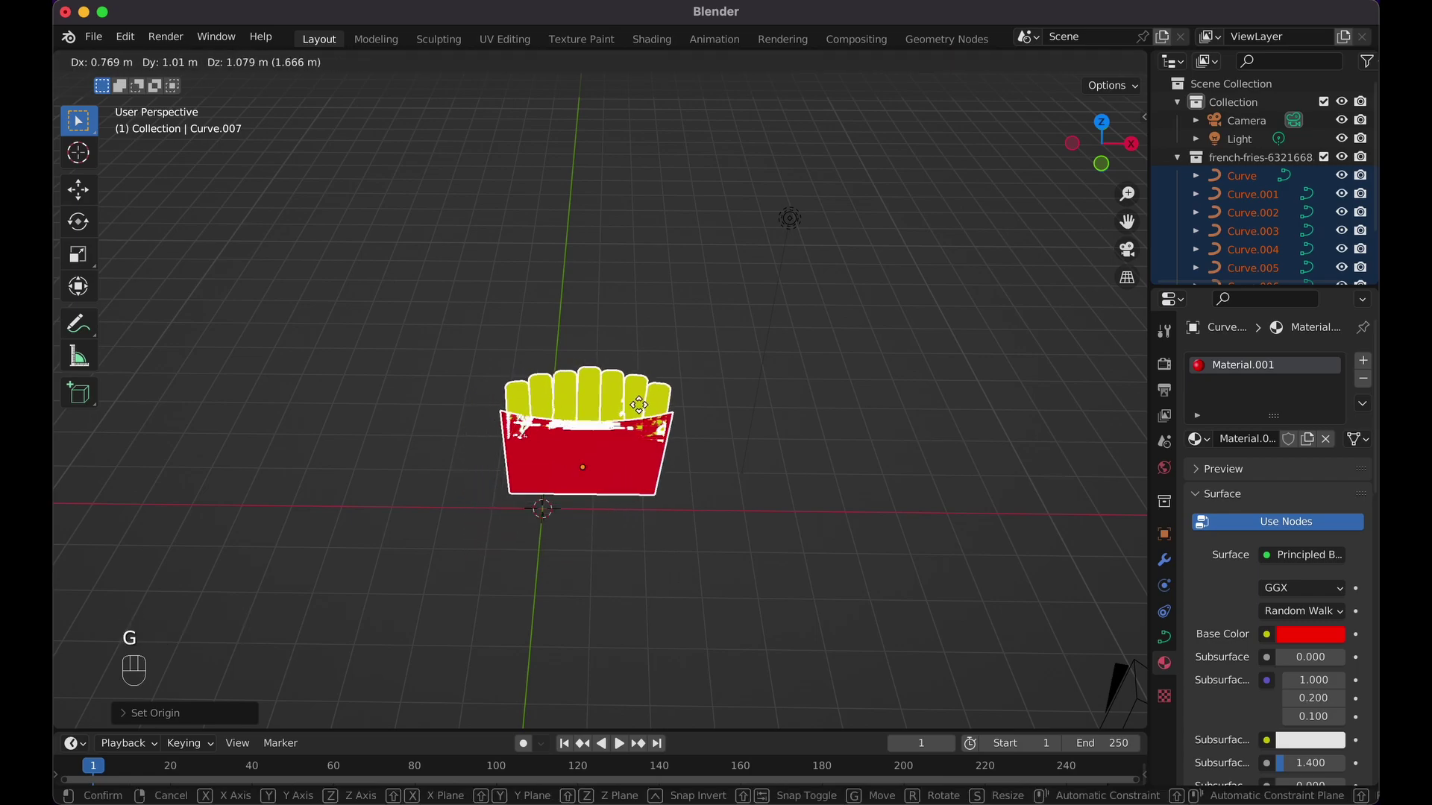
pyautogui.press('Escape')
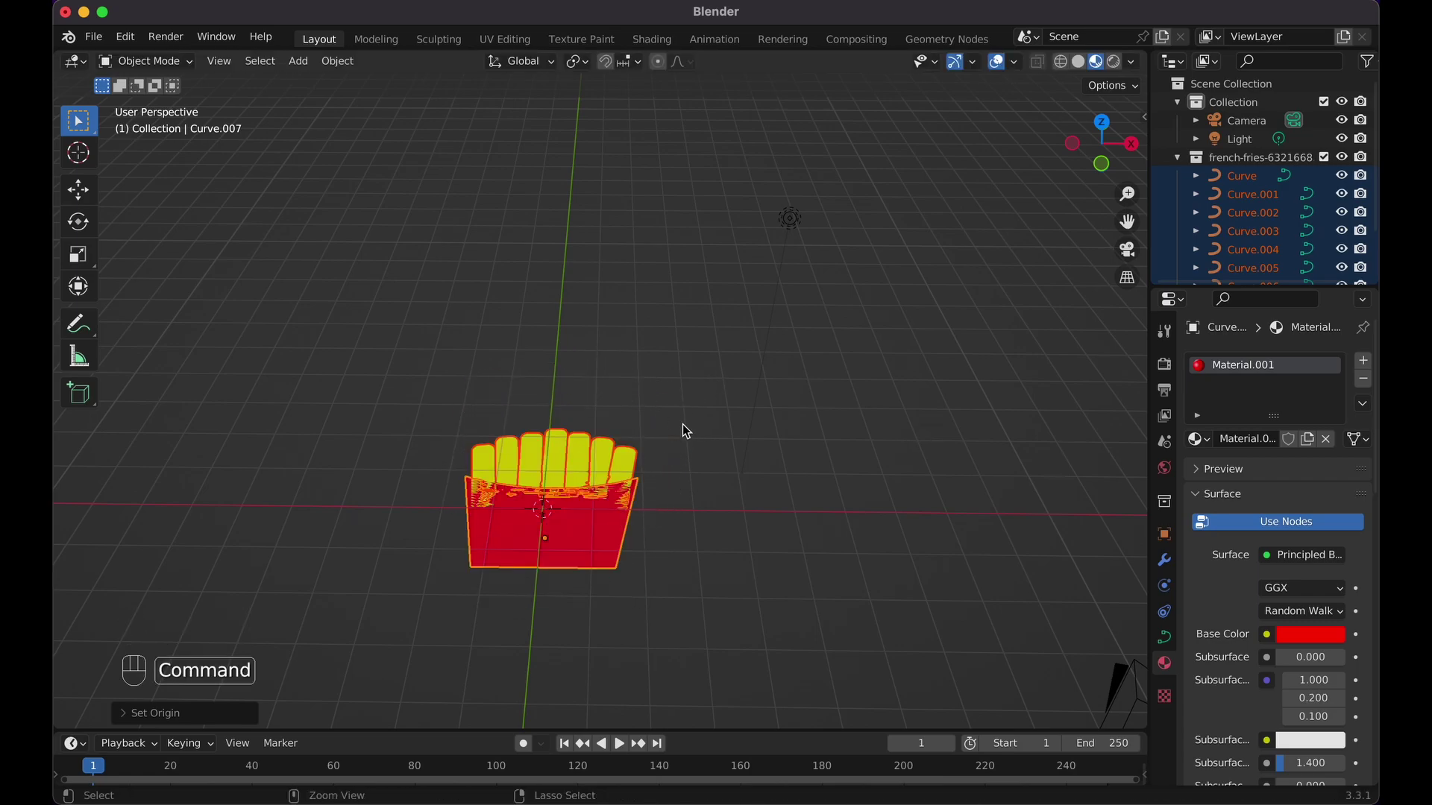
# - View the icon at an angle and expand the curves' Geometry settings in Object Data Properties
pyautogui.press('super+z')
pyautogui.press('super+z')
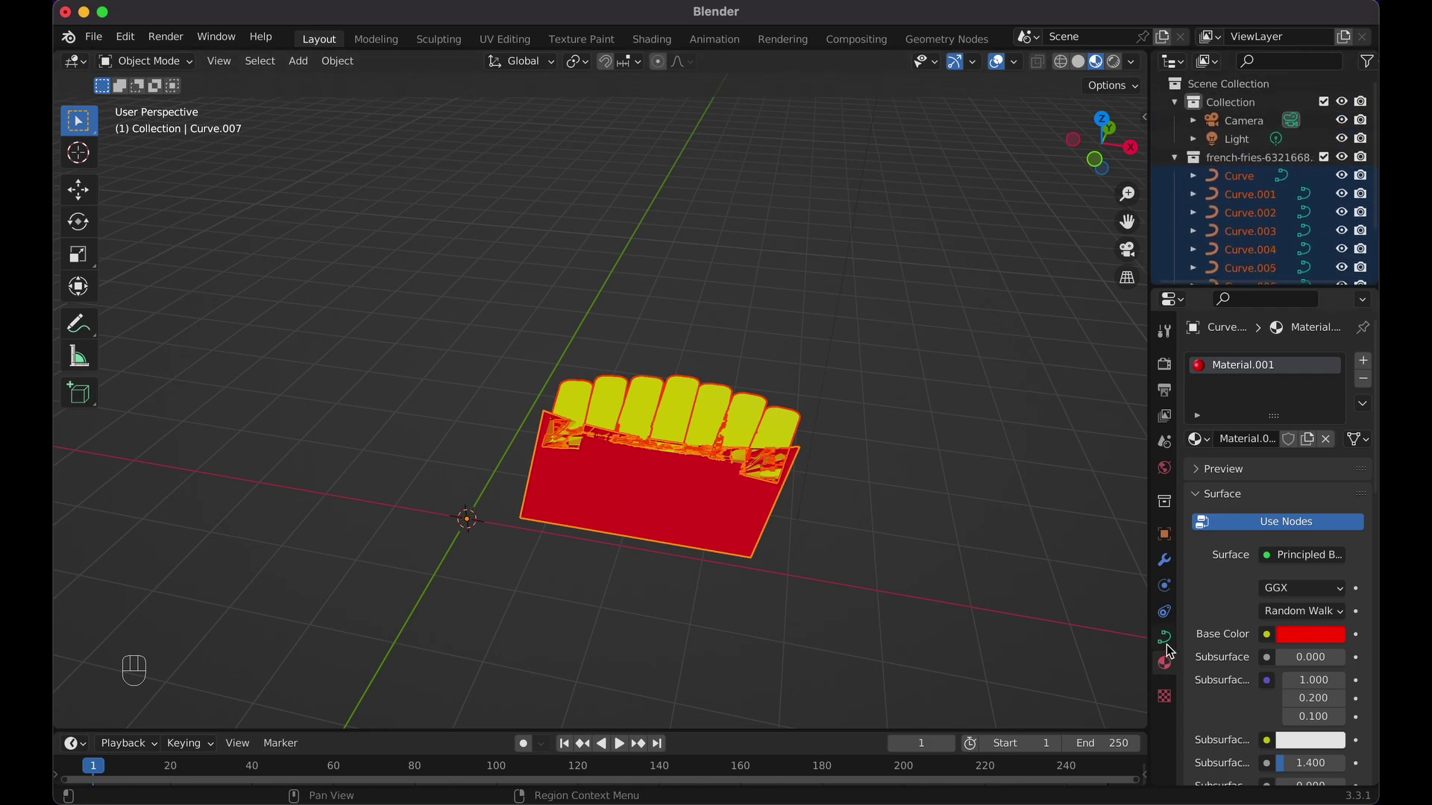
pyautogui.click(1168, 640)
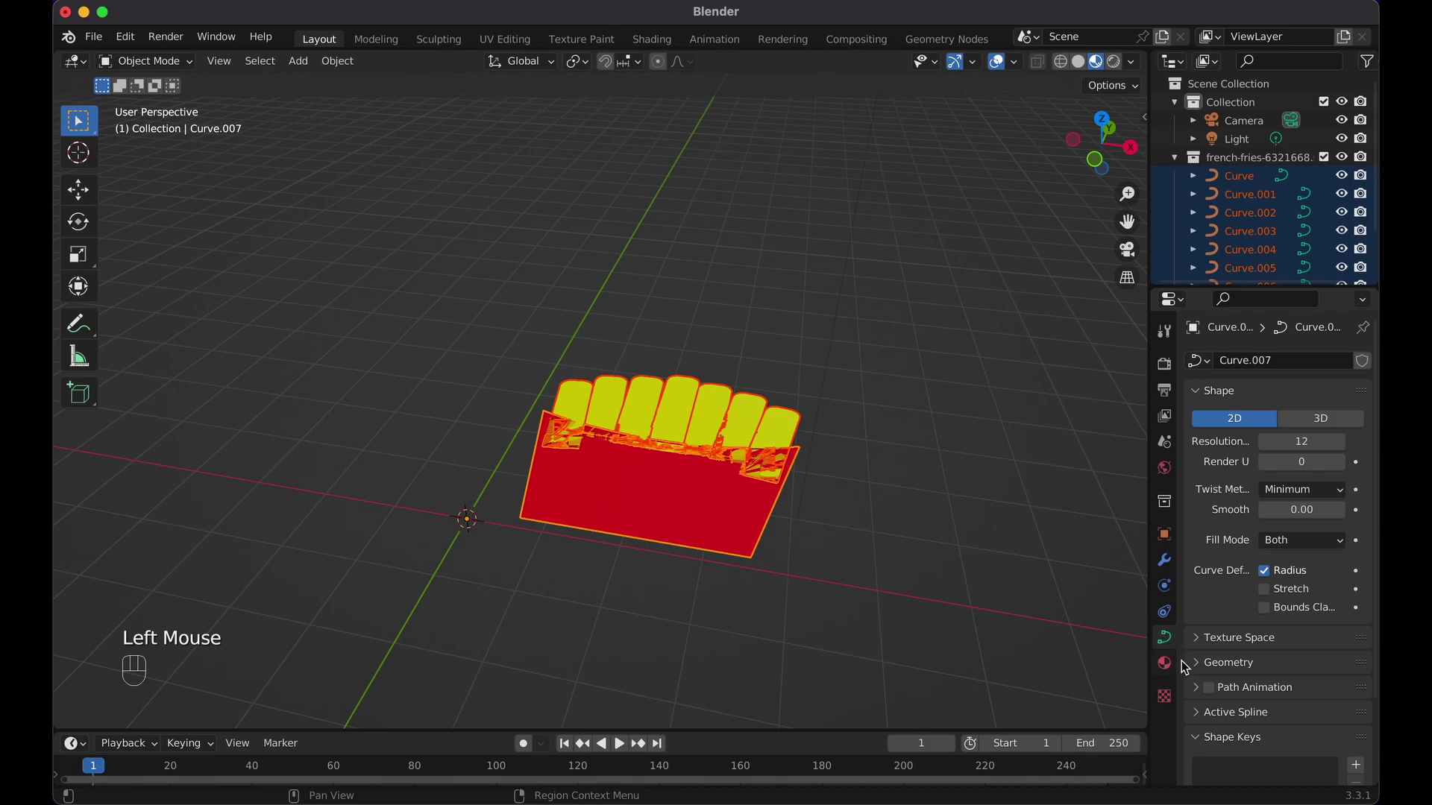
pyautogui.click(1204, 675)
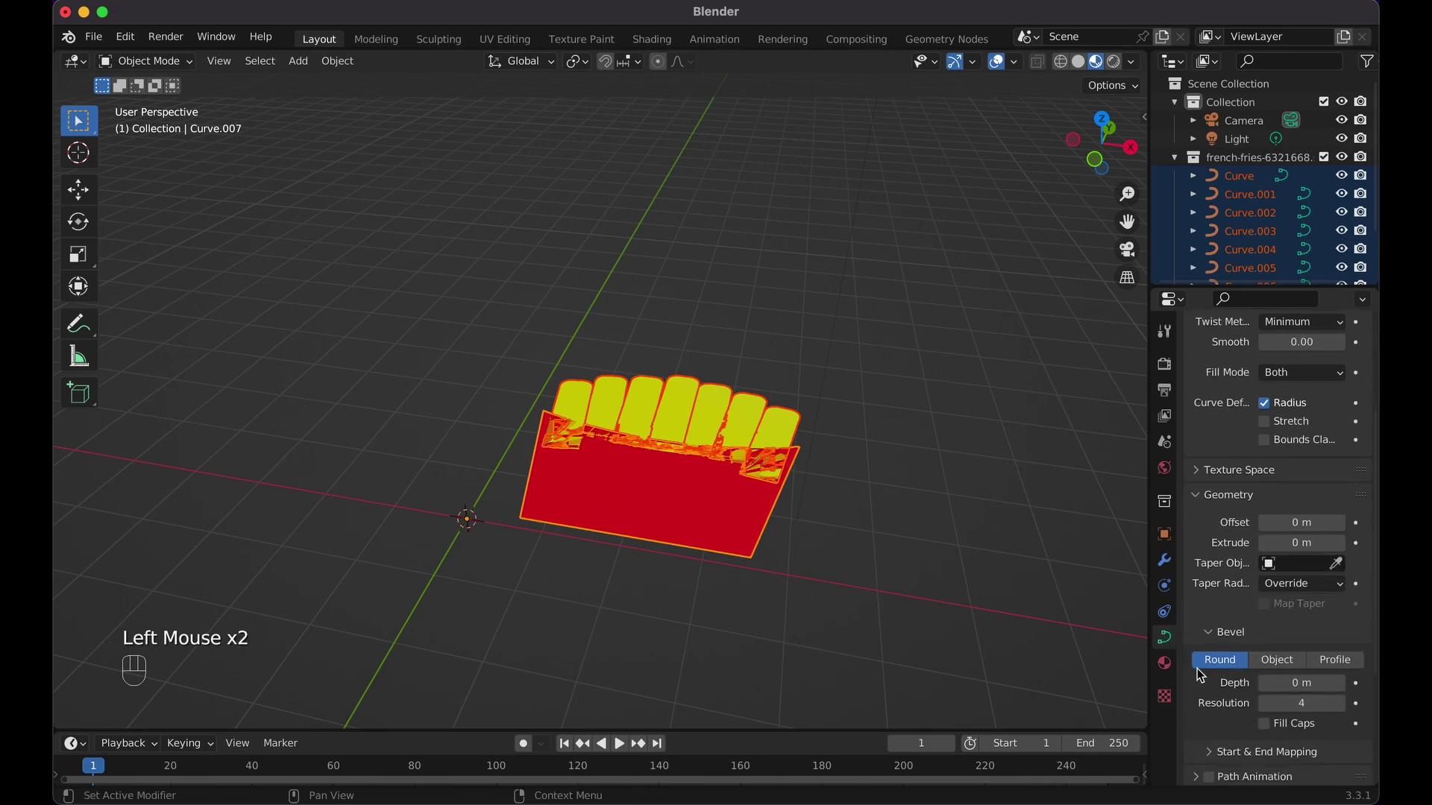
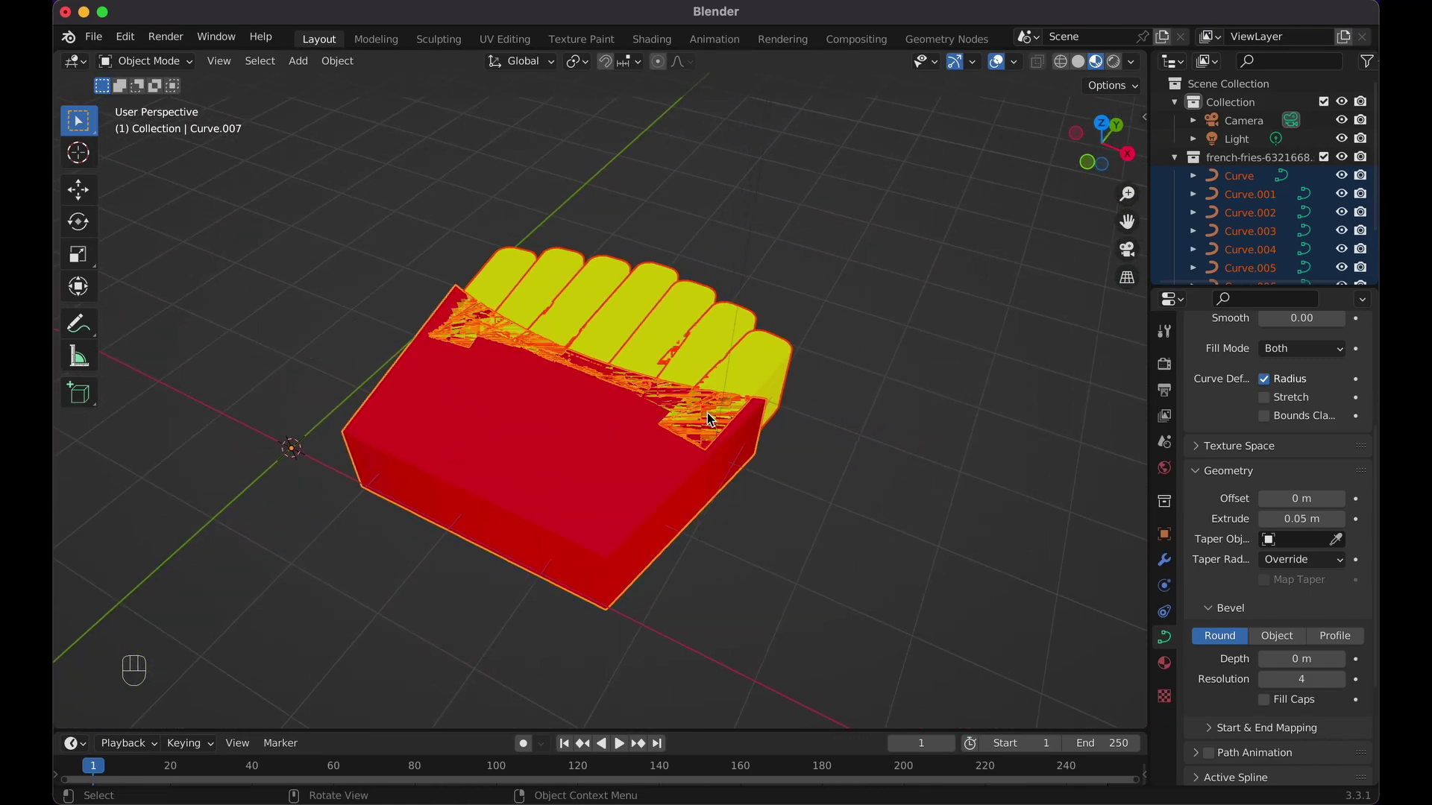
# - Reshape the small box panel Curve.006 by moving its points in Edit Mode
pyautogui.click(851, 418)
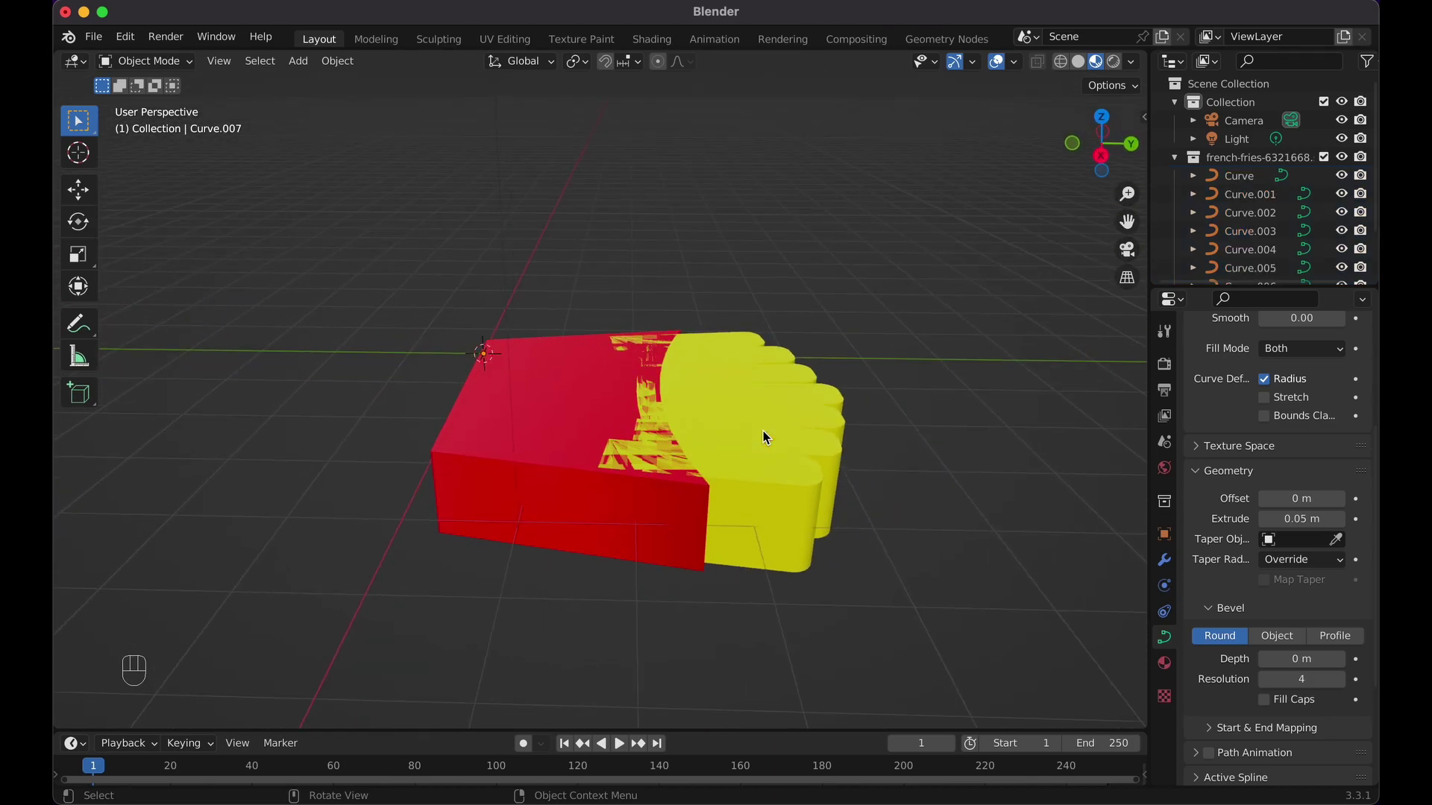
pyautogui.click(716, 467)
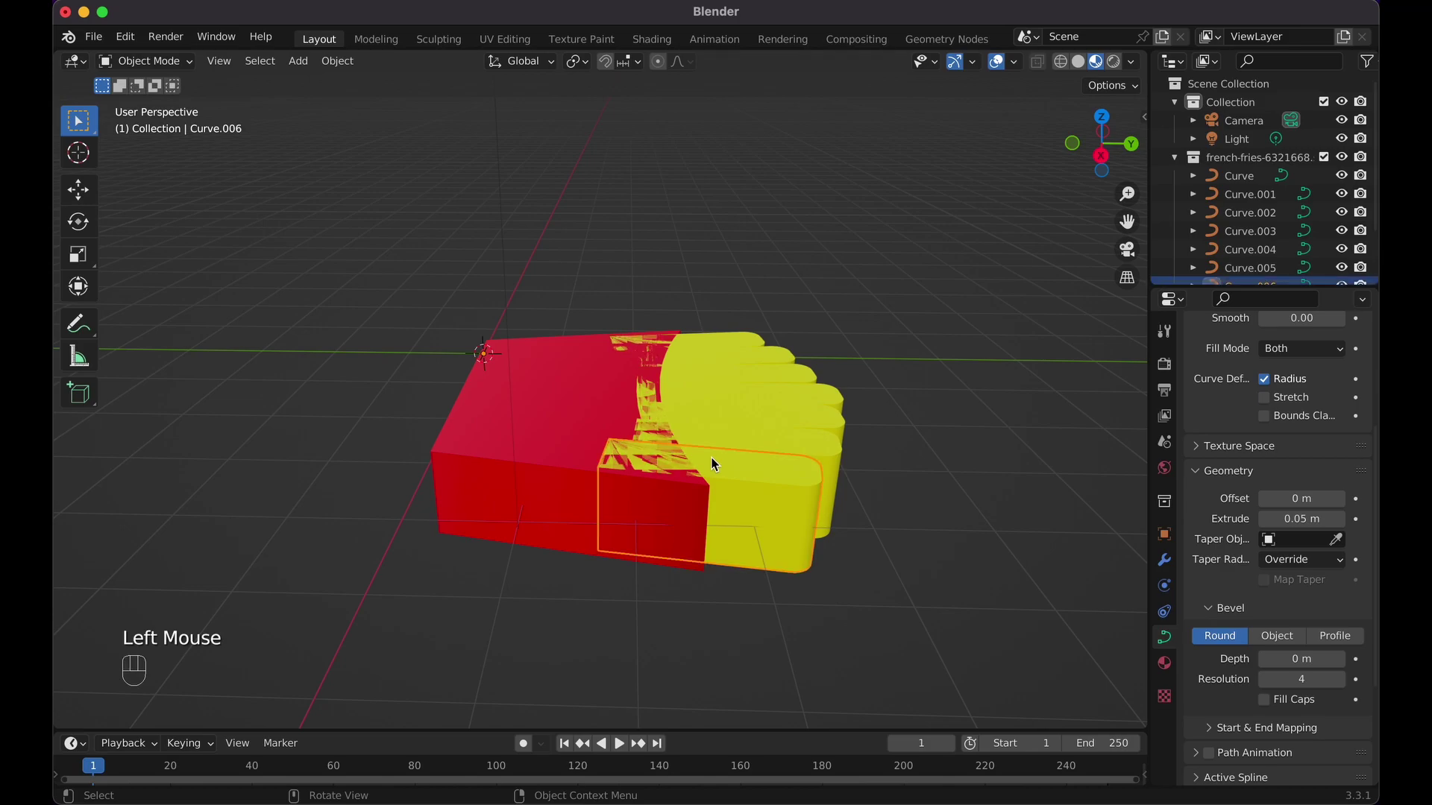
pyautogui.press('Tab')
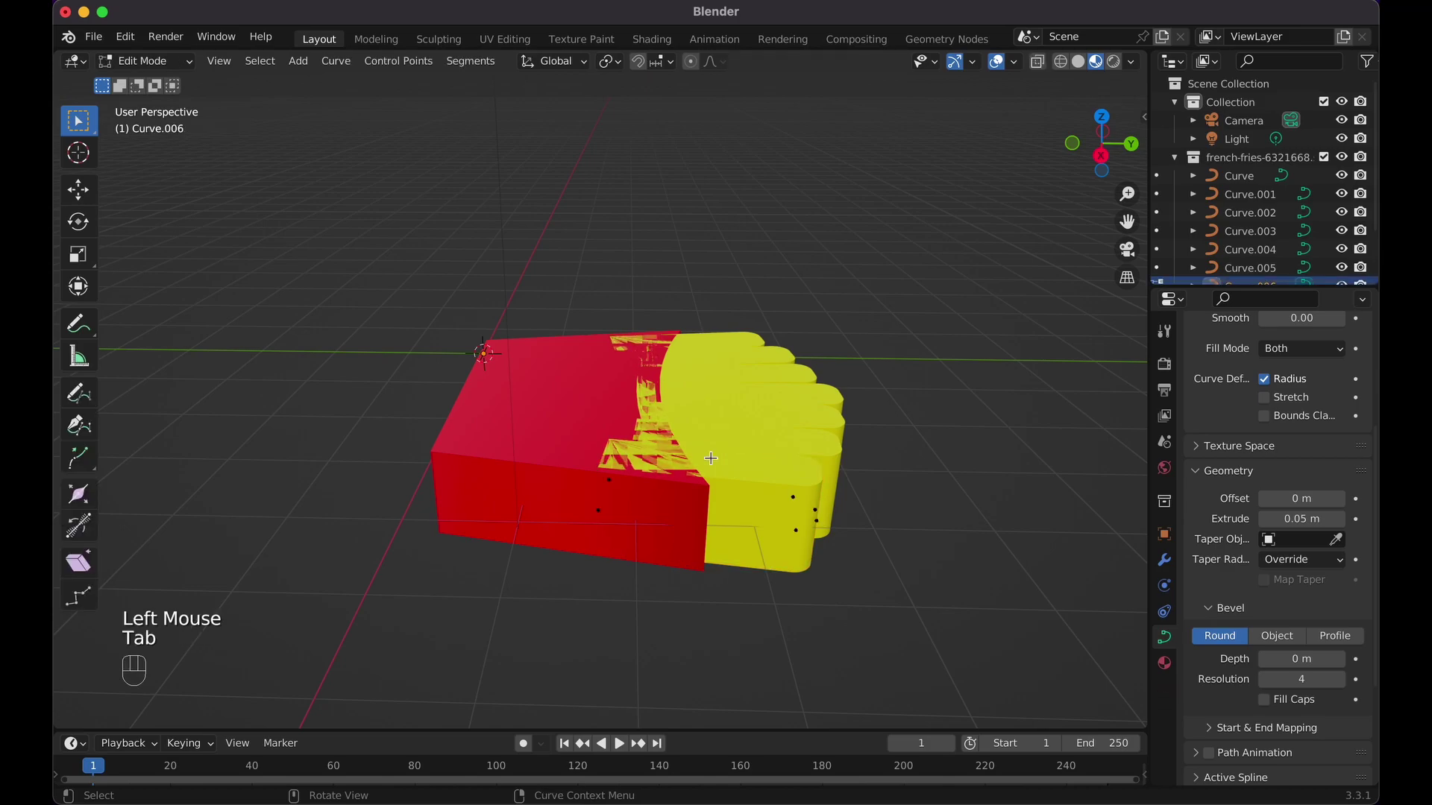
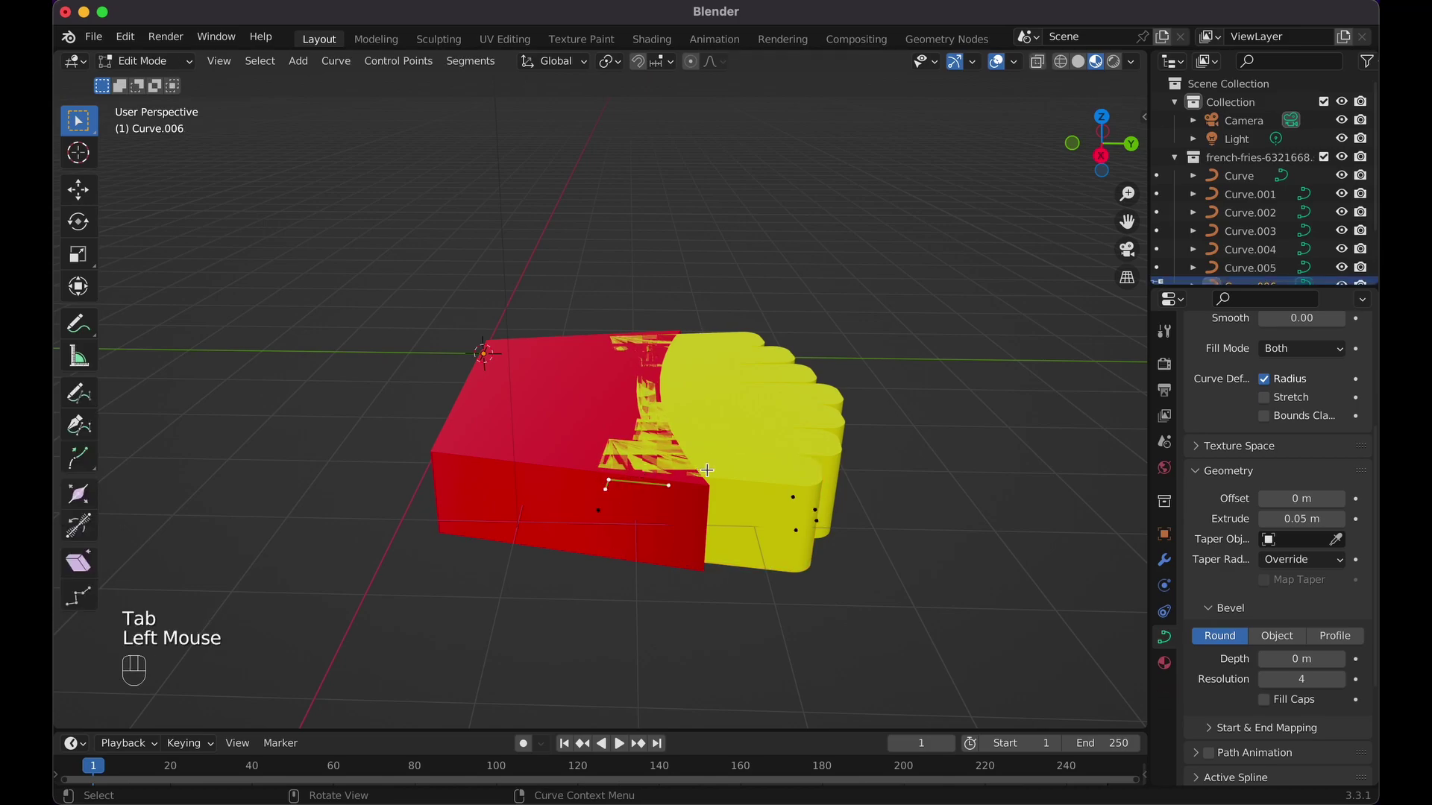
pyautogui.press('x')
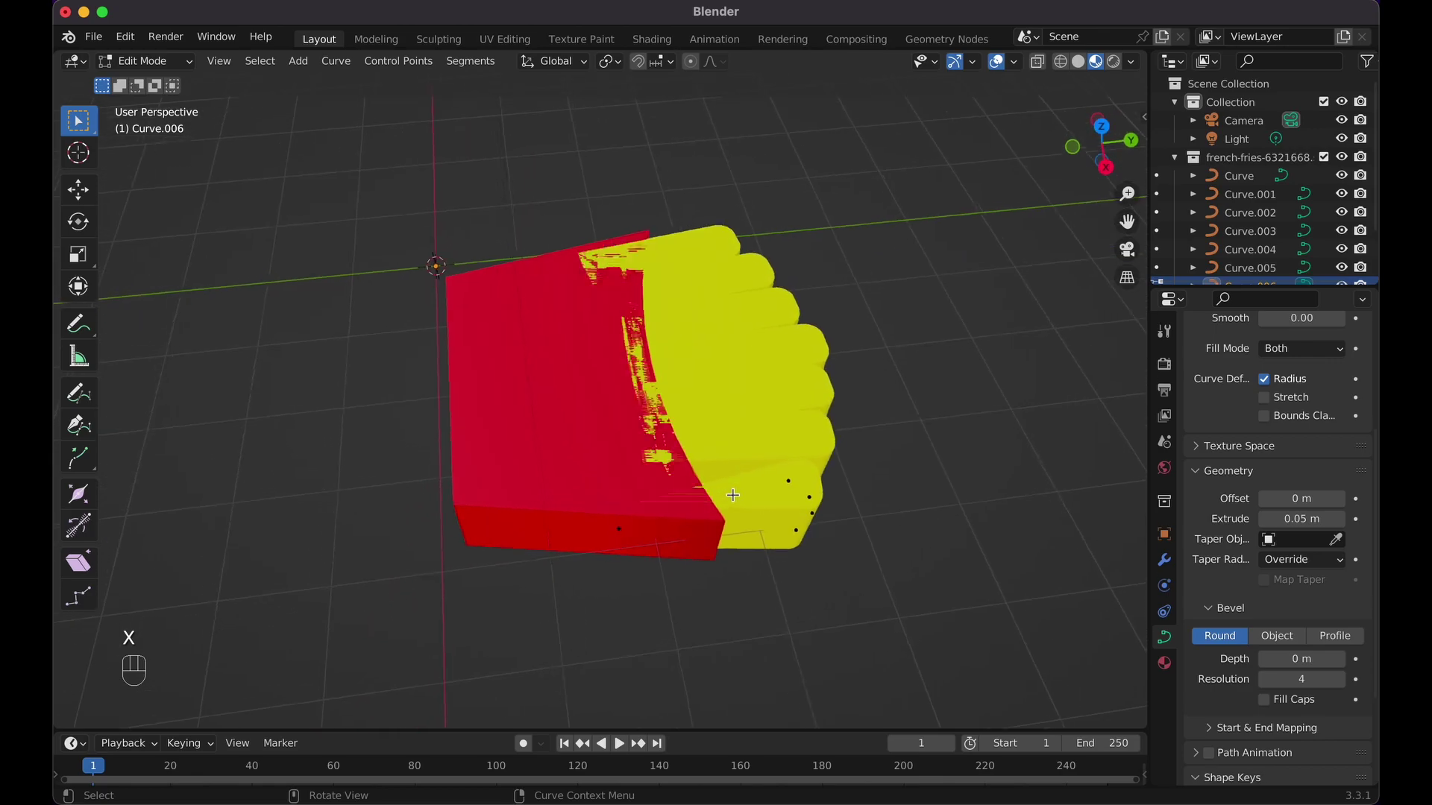
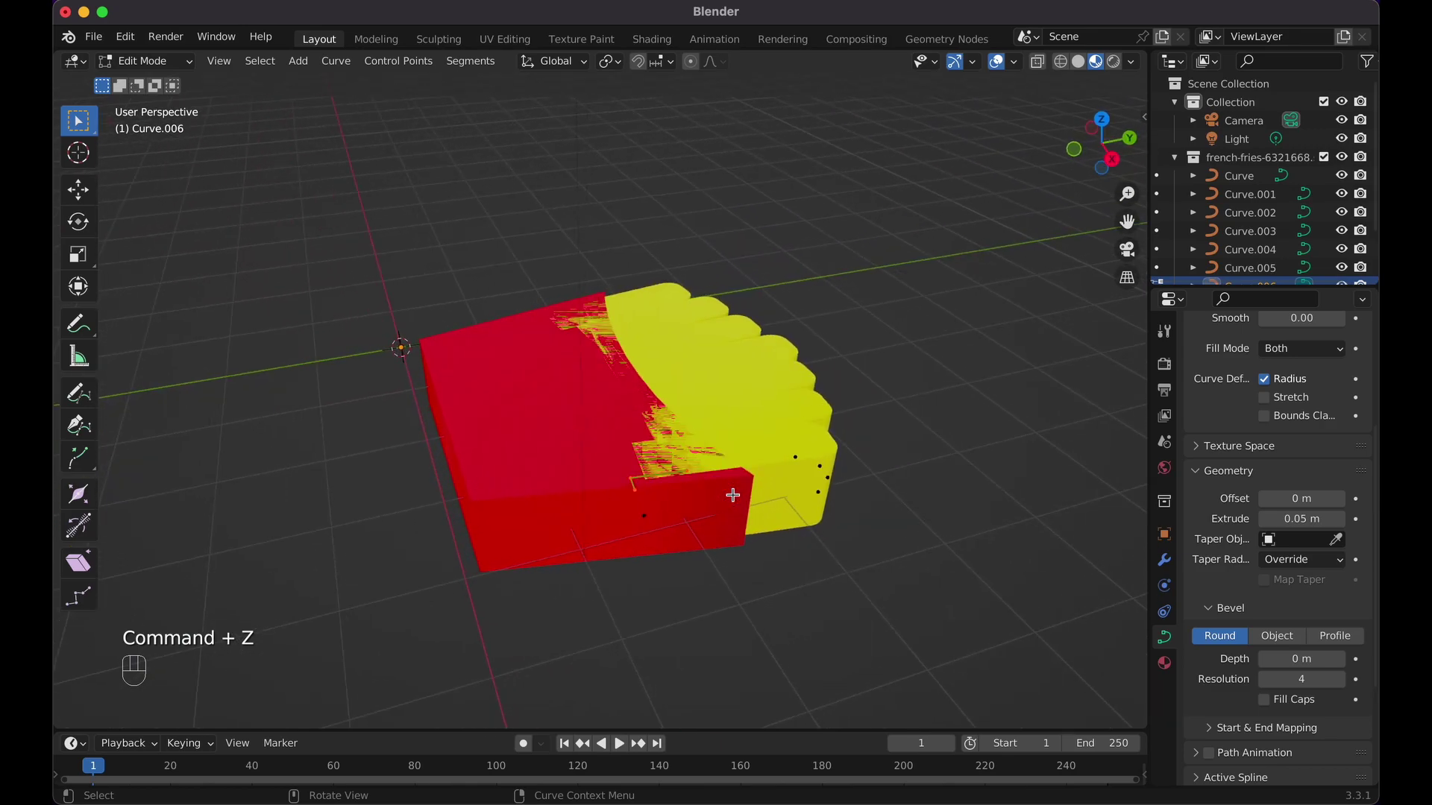
pyautogui.press('Tab')
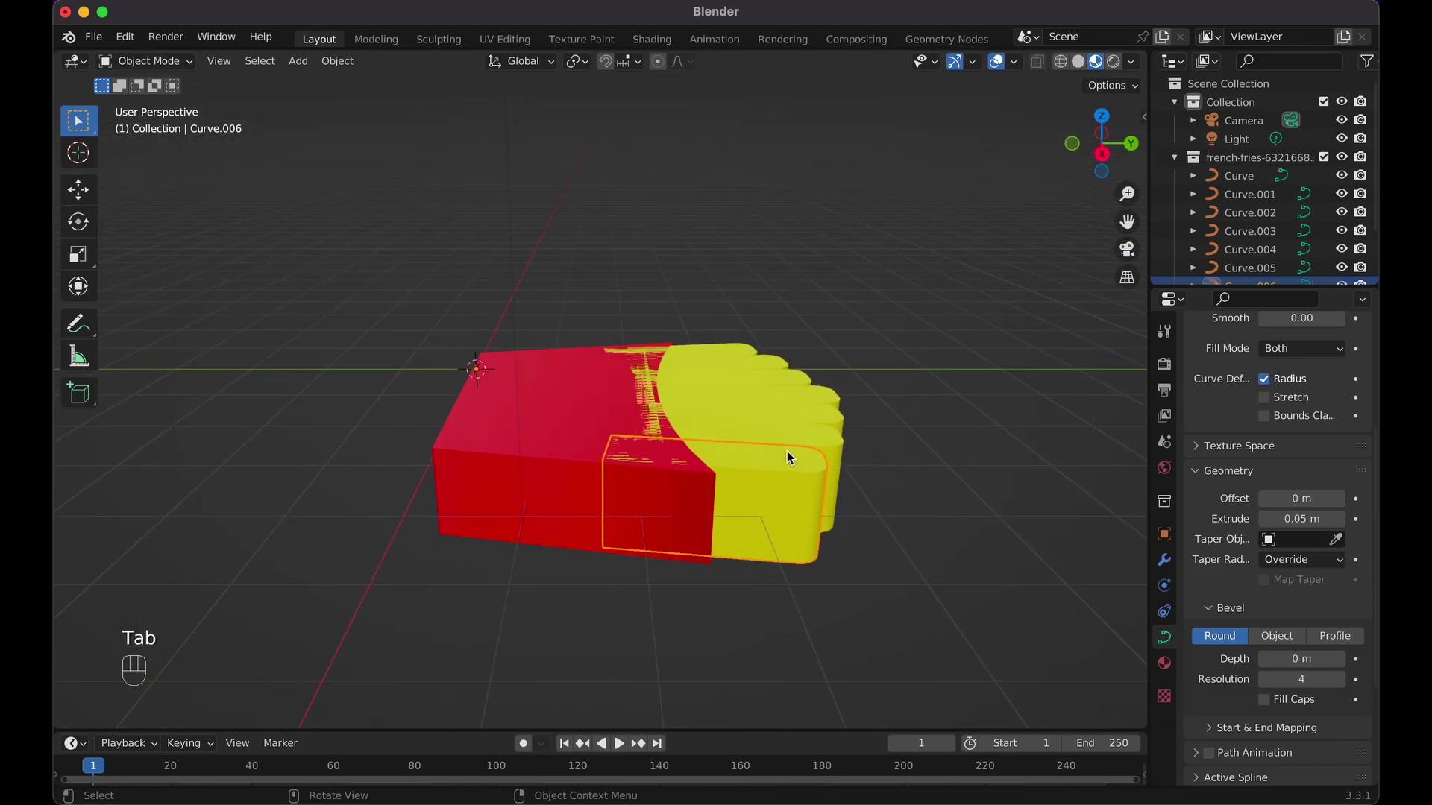
# - Scale the red box Curve.007 along Z so it is thicker than the fries
pyautogui.click(522, 470)
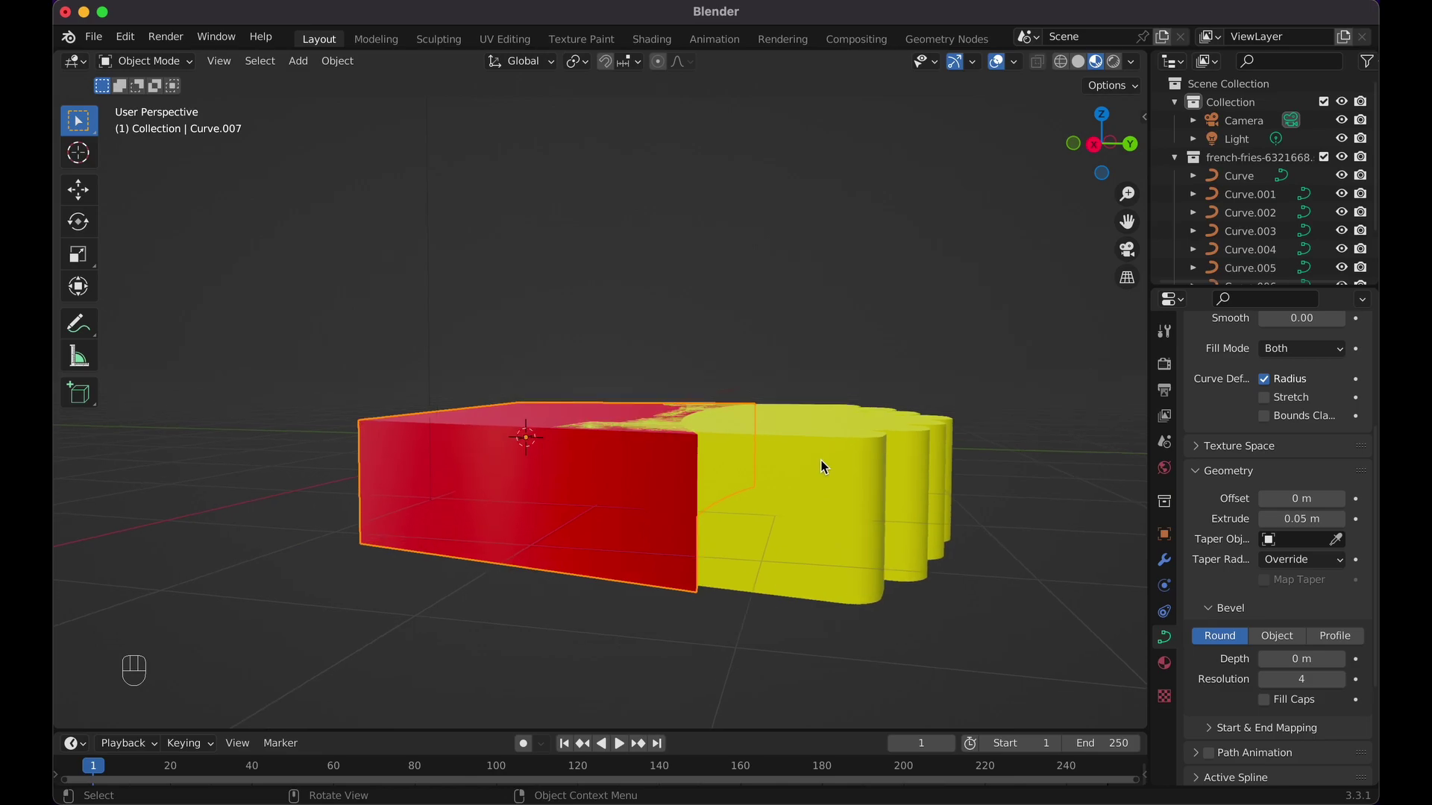
pyautogui.press('s')
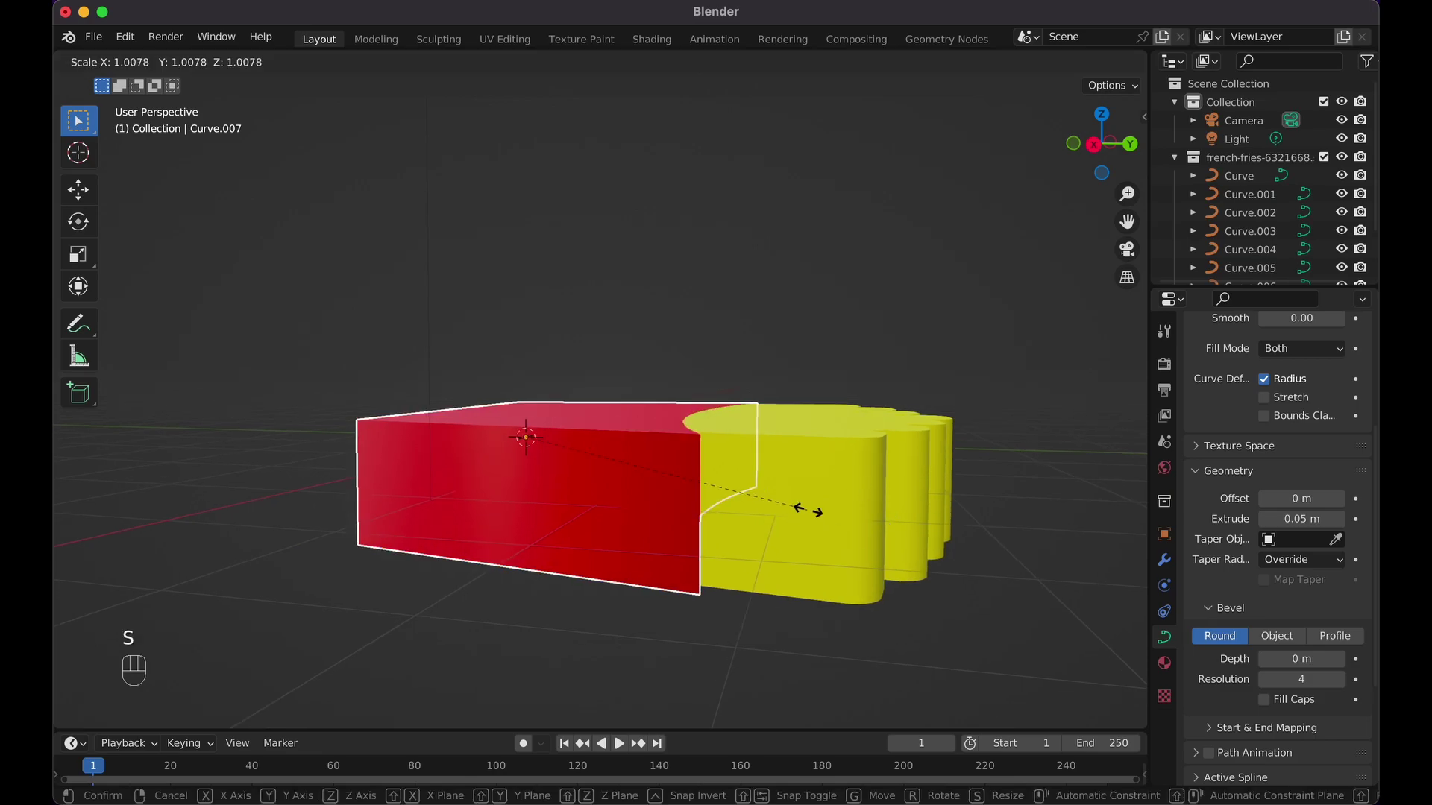
pyautogui.press('z')
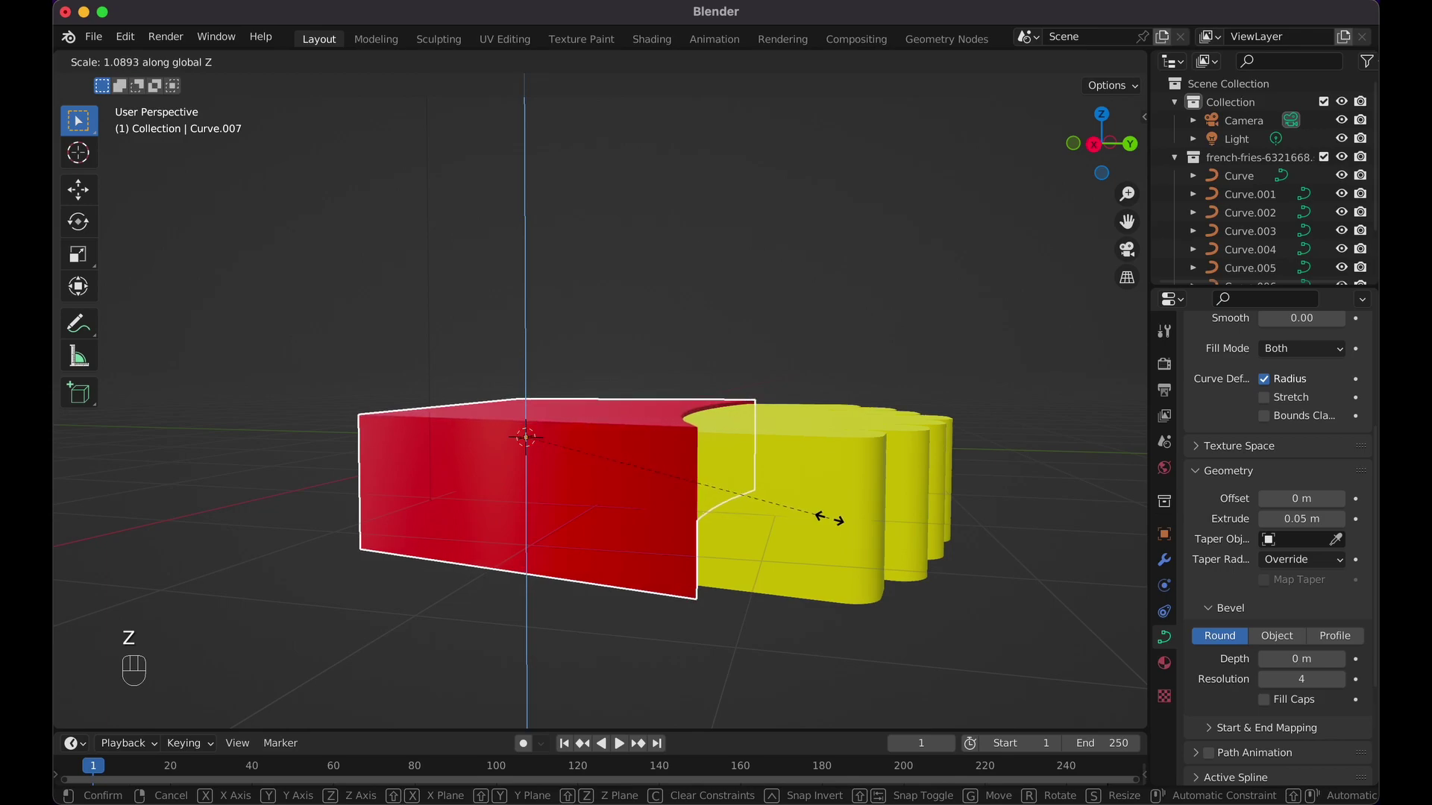
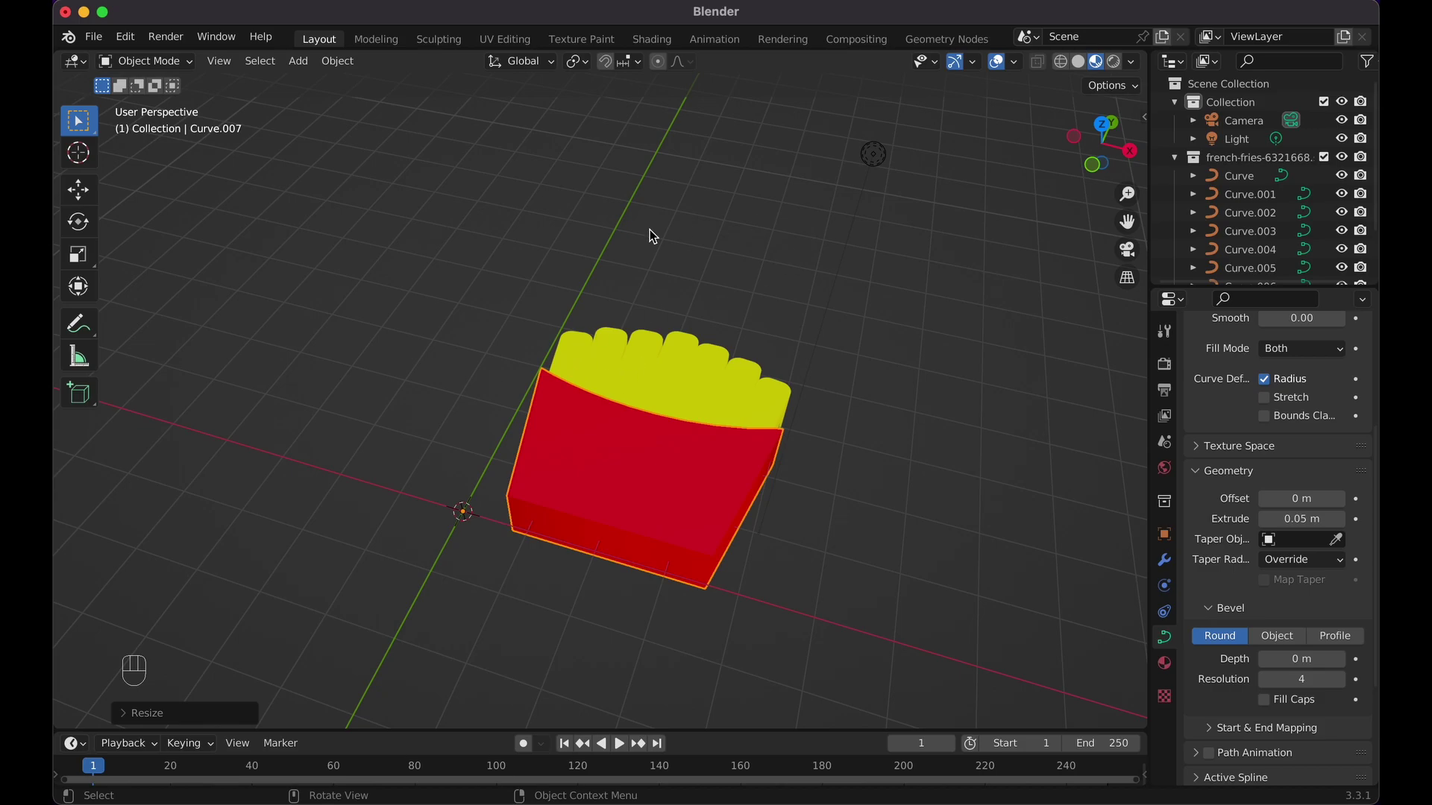
# - Select every object in the french-fries collection from the Outliner
pyautogui.moveTo(507, 288); pyautogui.dragTo(766, 537)
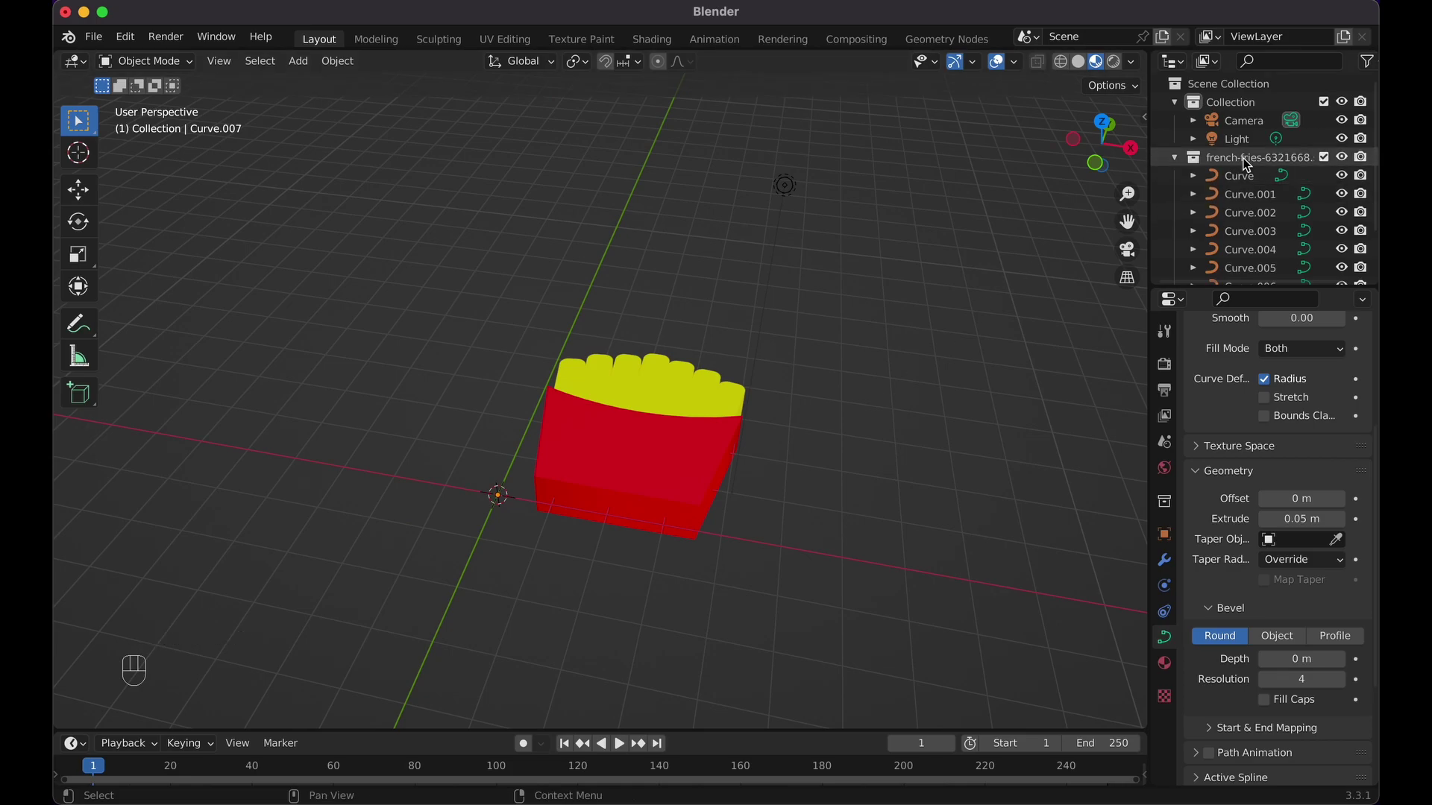
pyautogui.click(608, 222)
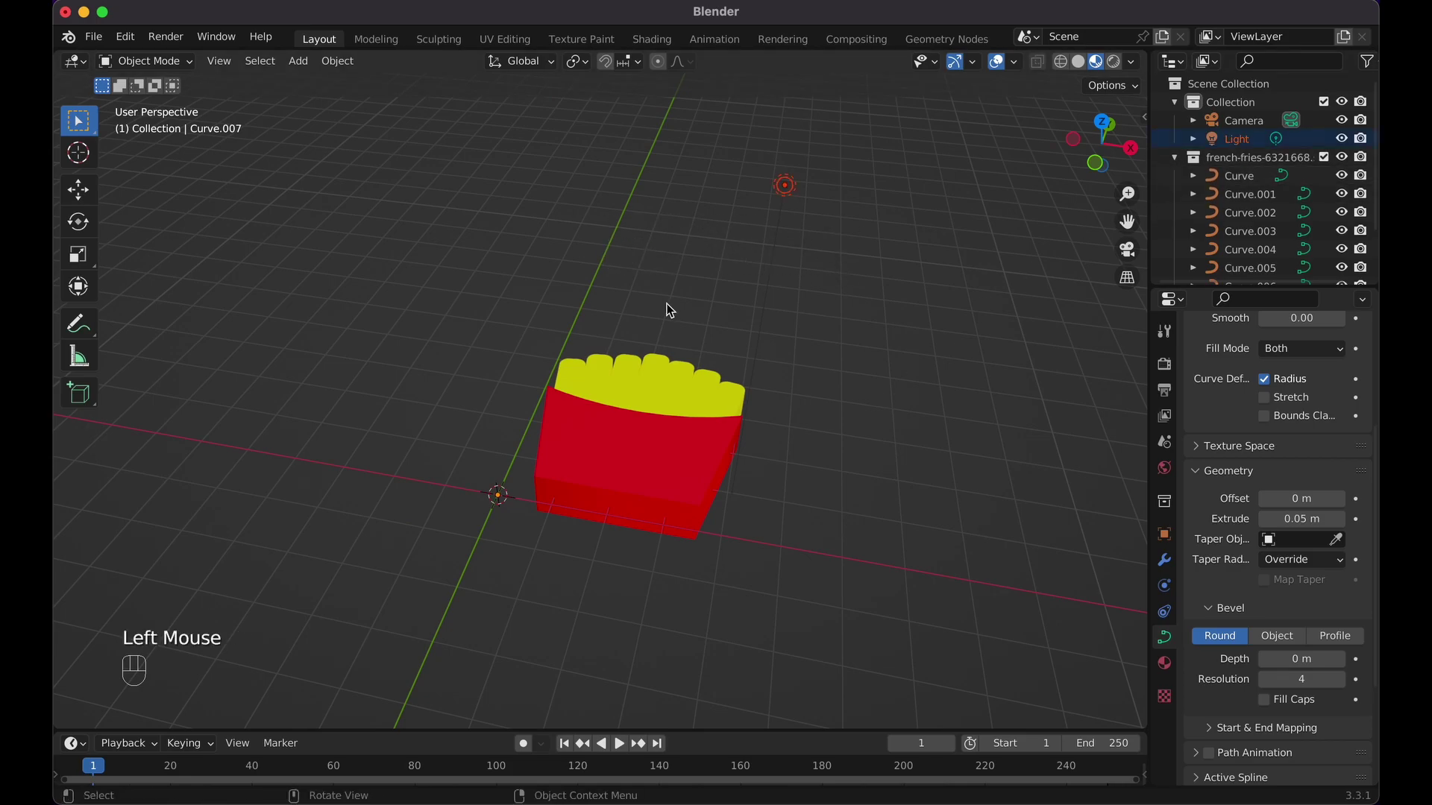
pyautogui.click(1240, 166)
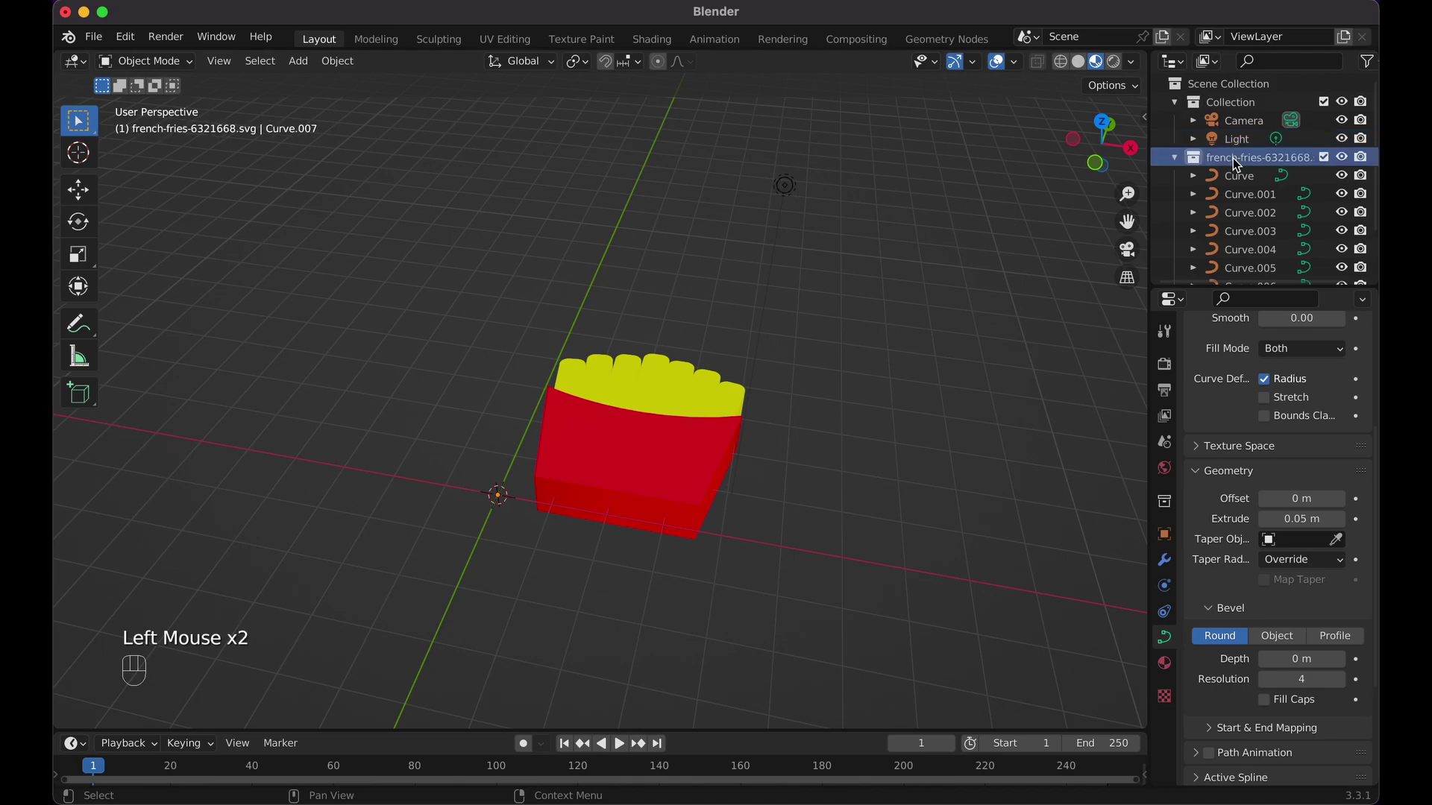
pyautogui.rightClick(1240, 165)
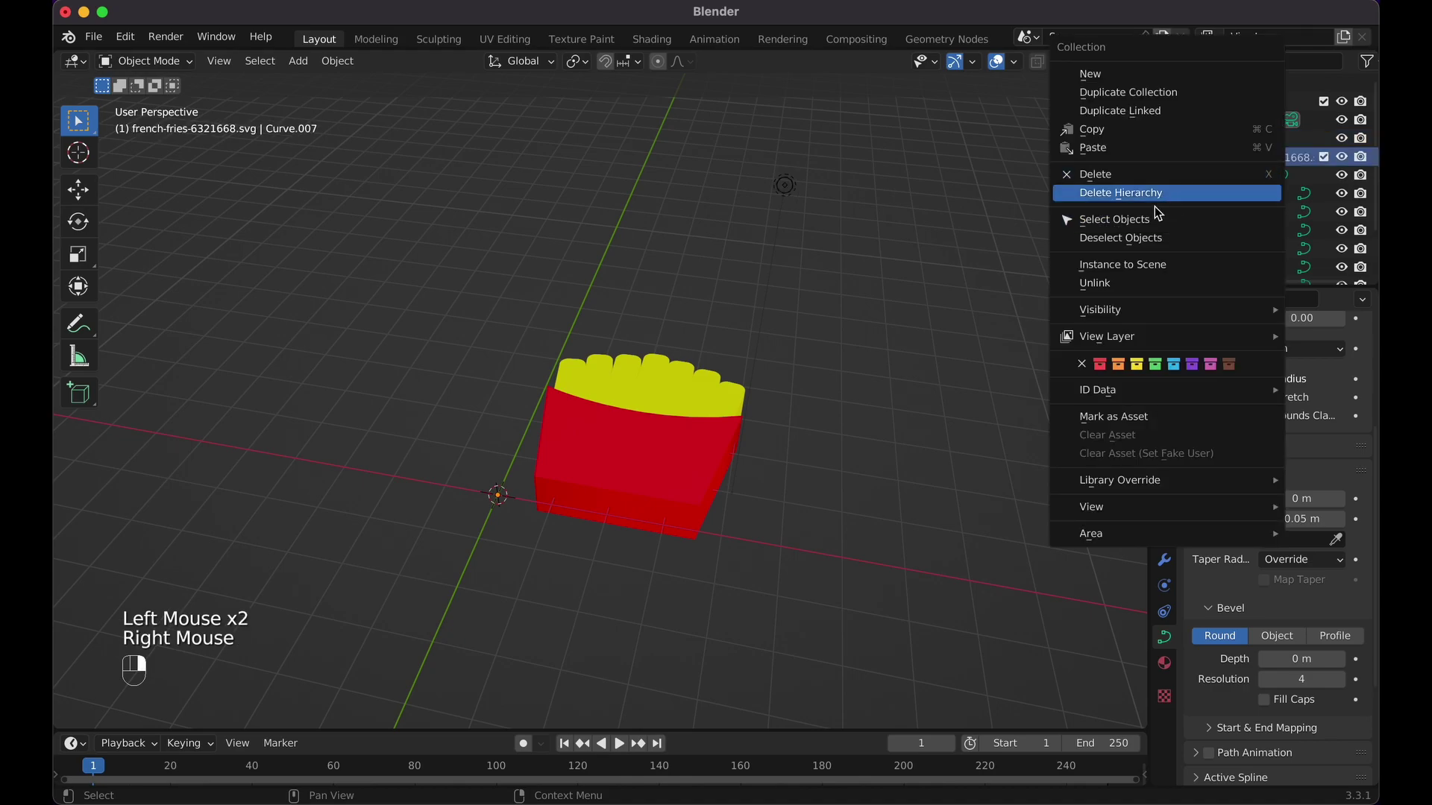
pyautogui.click(1139, 220)
# - Rotate all the pieces 90° around X so the icon stands upright, checking from above
pyautogui.press('g')
pyautogui.press('Escape')
pyautogui.press('r')
pyautogui.press('x')
pyautogui.press('KP_9')
pyautogui.press('KP_0')
pyautogui.click(891, 438)
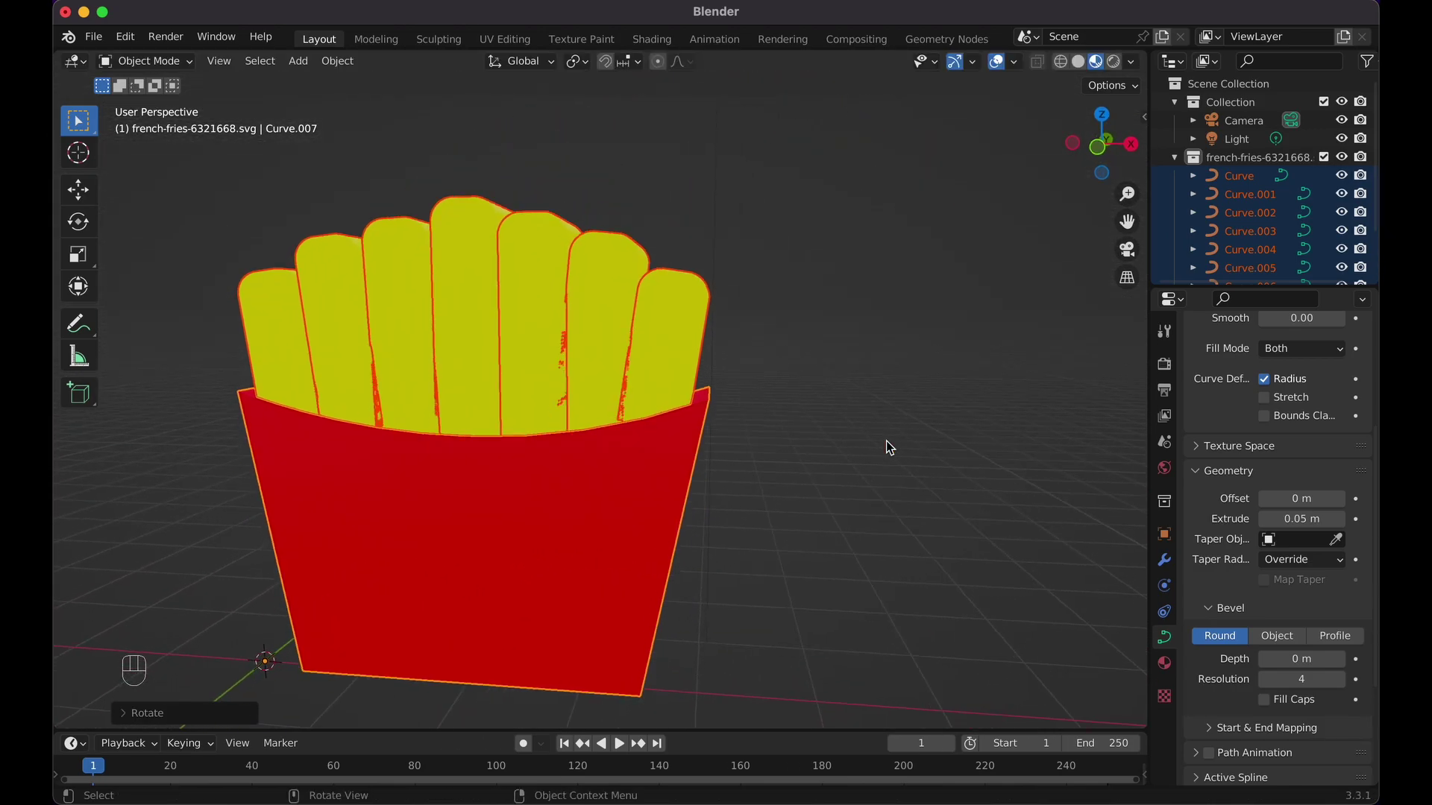
pyautogui.moveTo(887, 443); pyautogui.dragTo(658, 406)
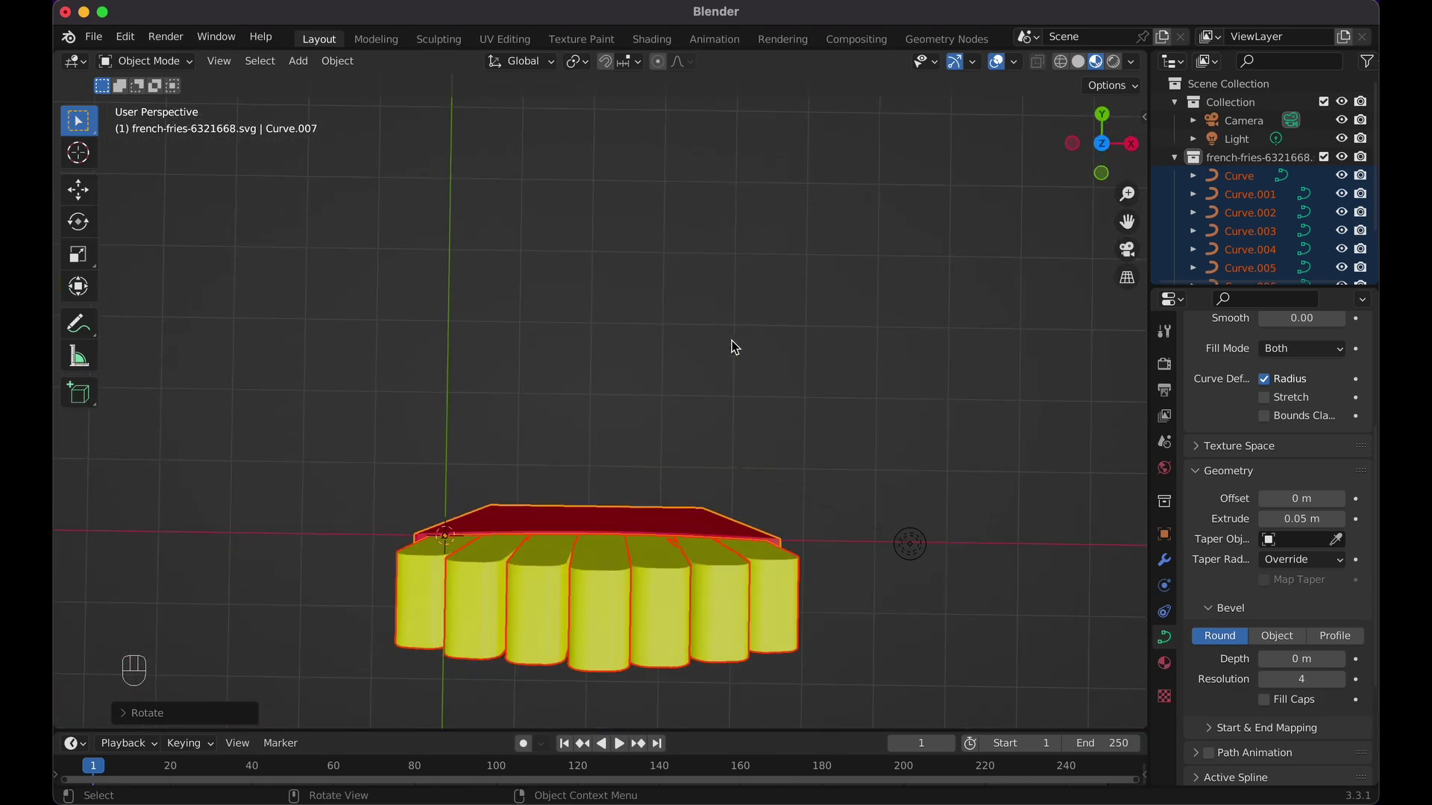
# - Preview the icon with materials and view the upright fries straight from the front
pyautogui.click(725, 410)
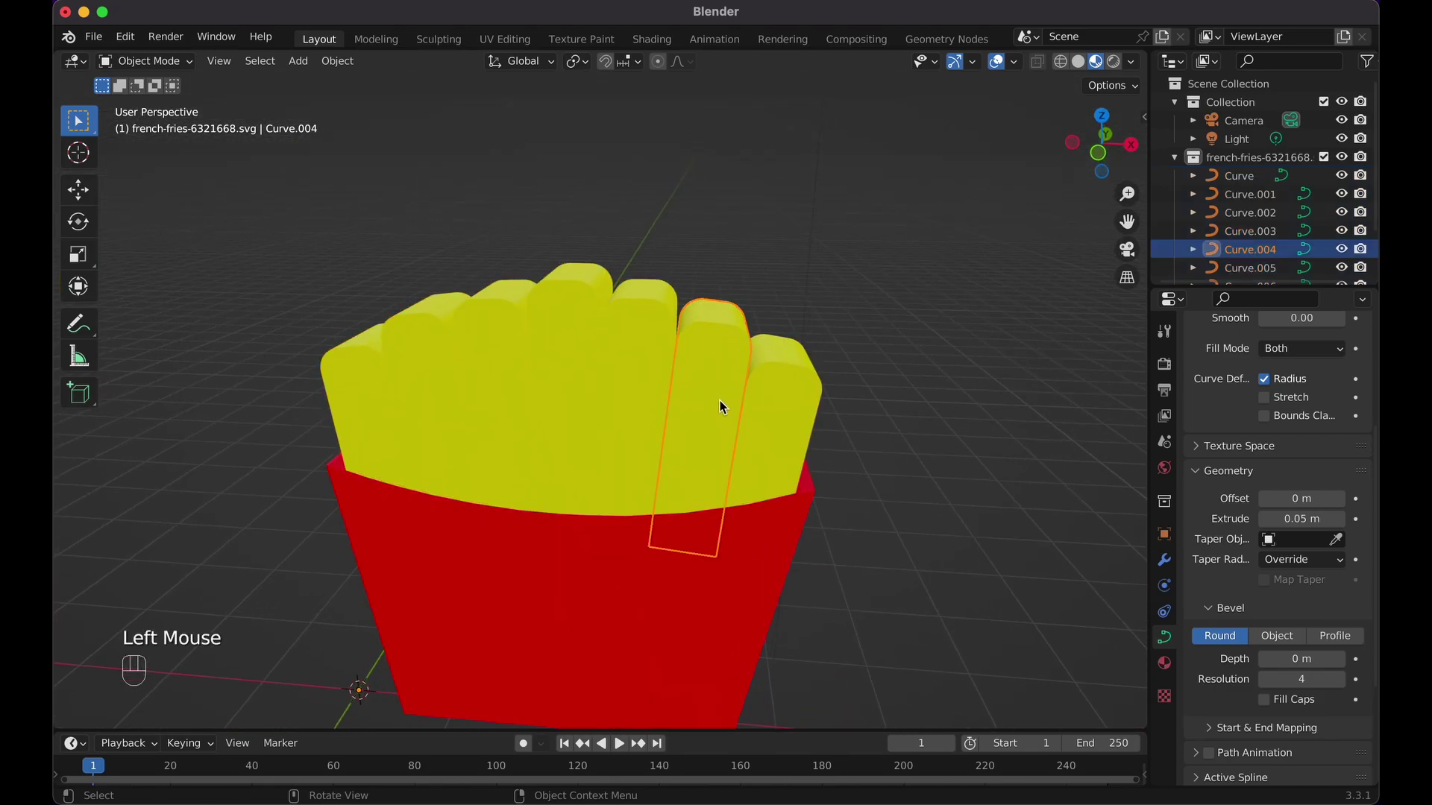
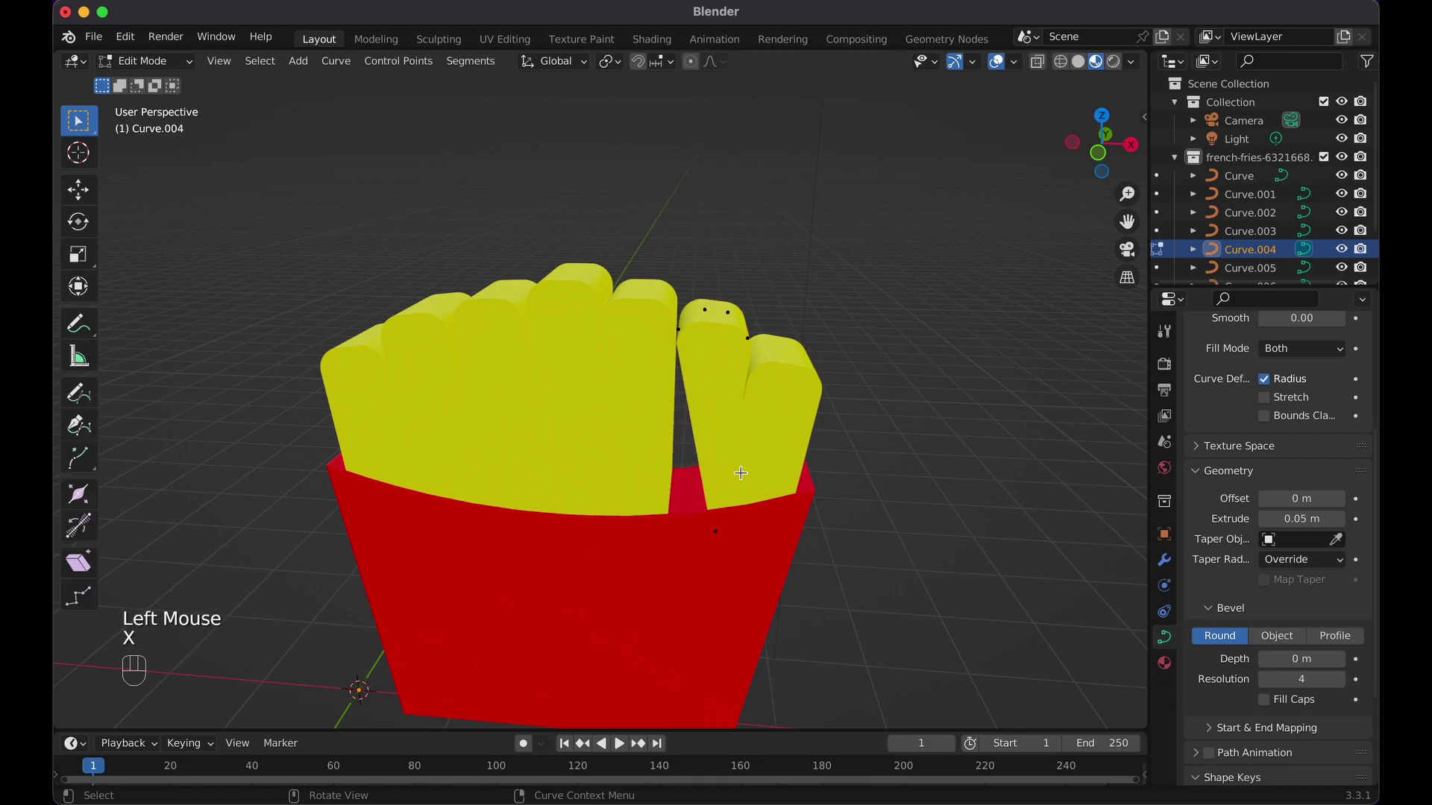
pyautogui.press('super+z')
pyautogui.press('Tab')
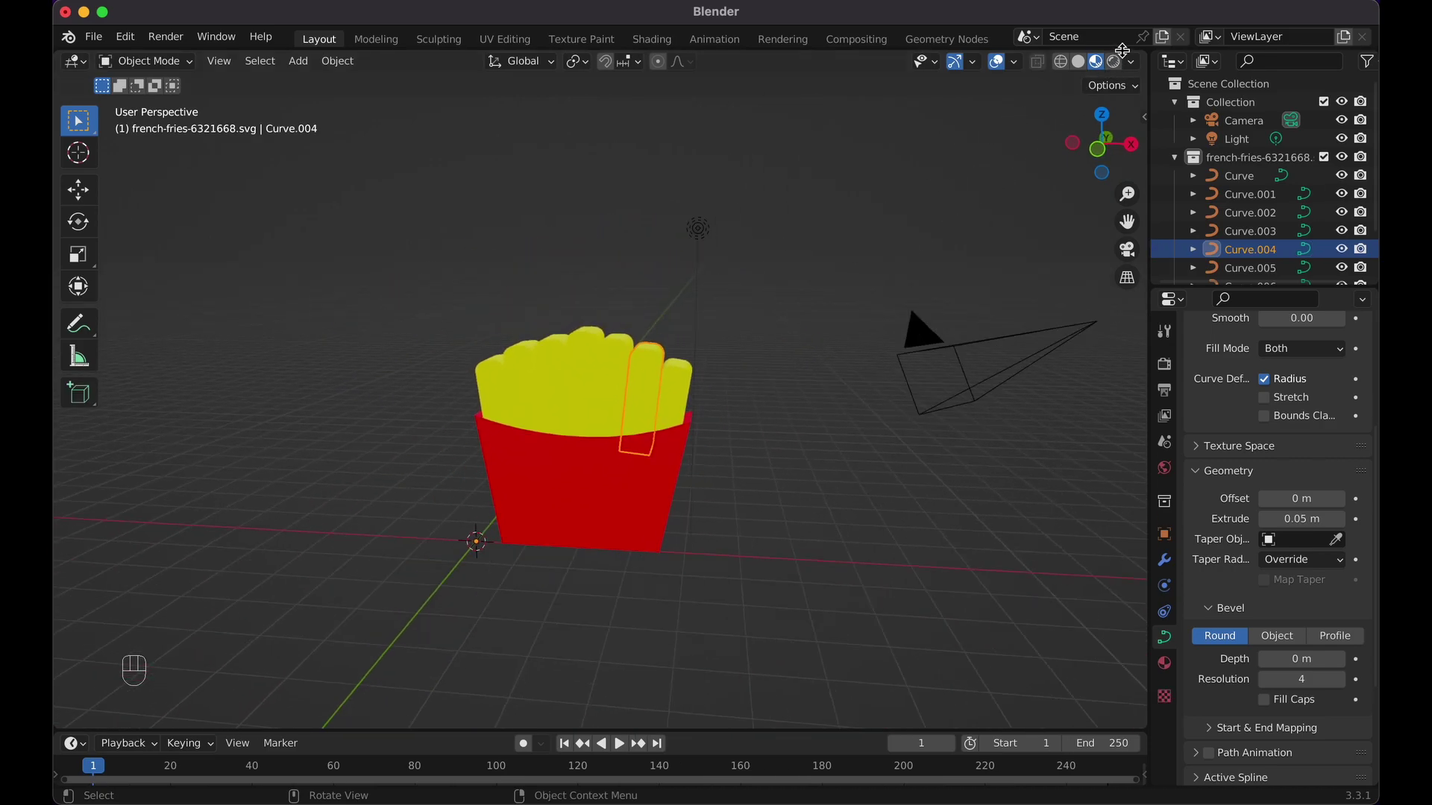
pyautogui.click(1121, 64)
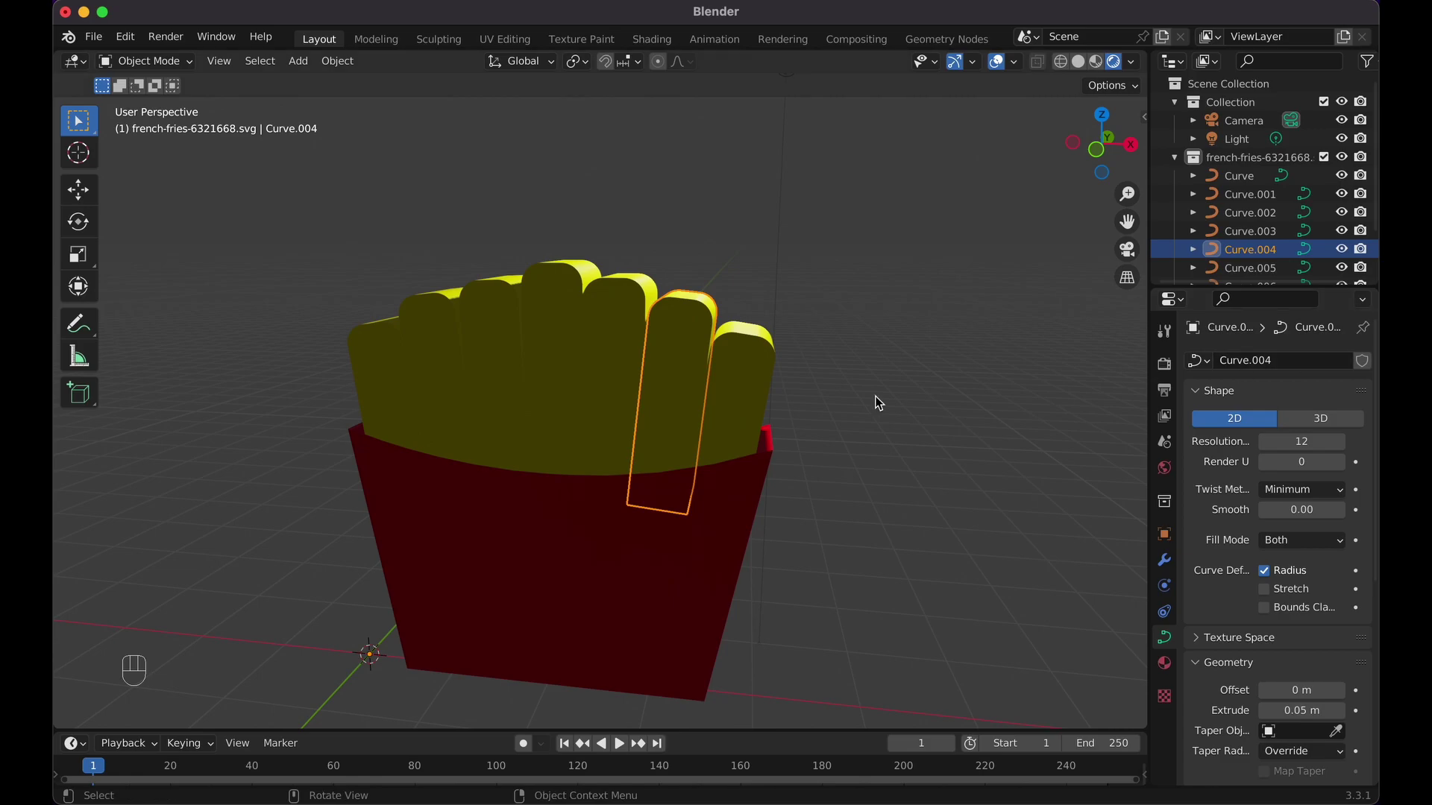
pyautogui.moveTo(680, 255); pyautogui.dragTo(736, 298)
pyautogui.press('x')
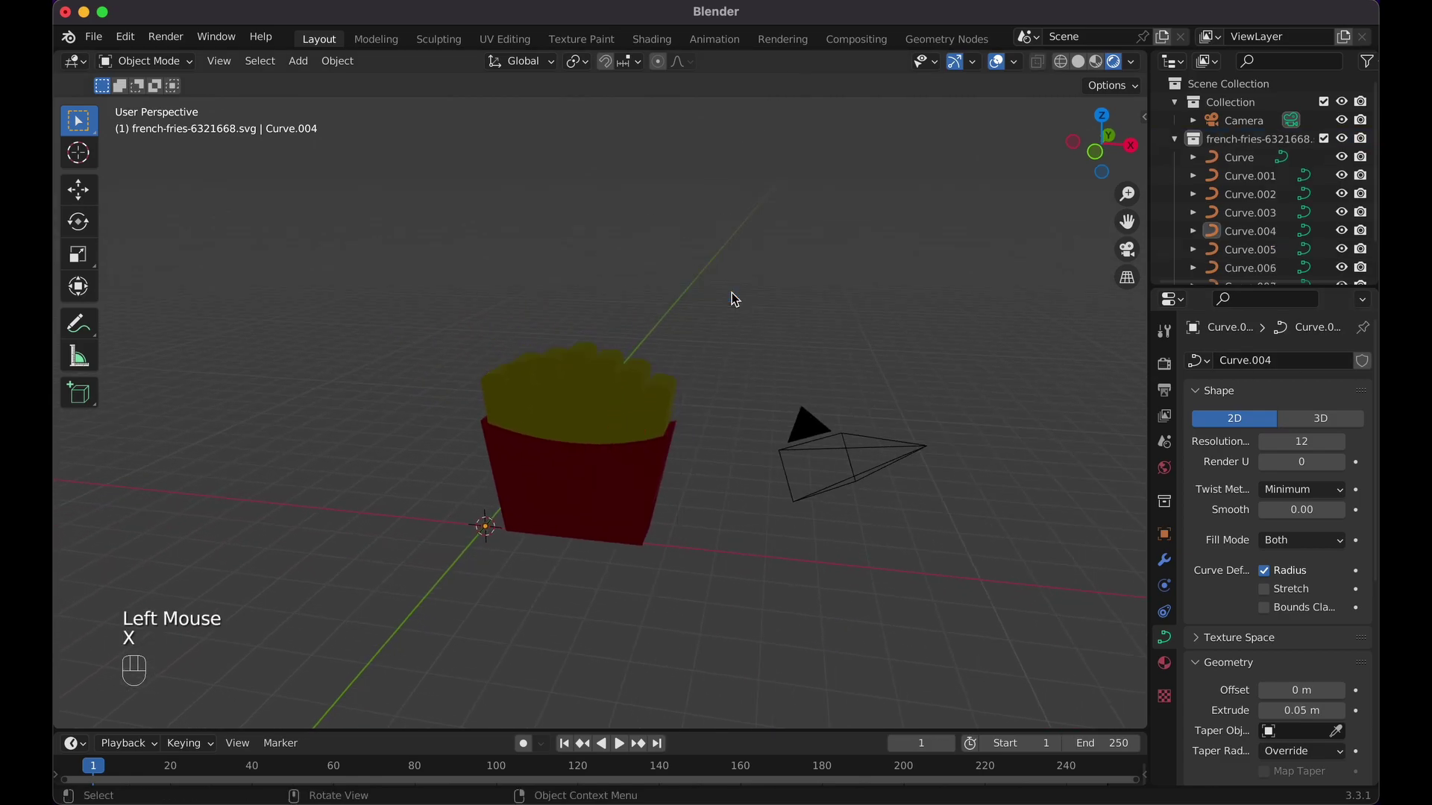
pyautogui.press('KP_1')
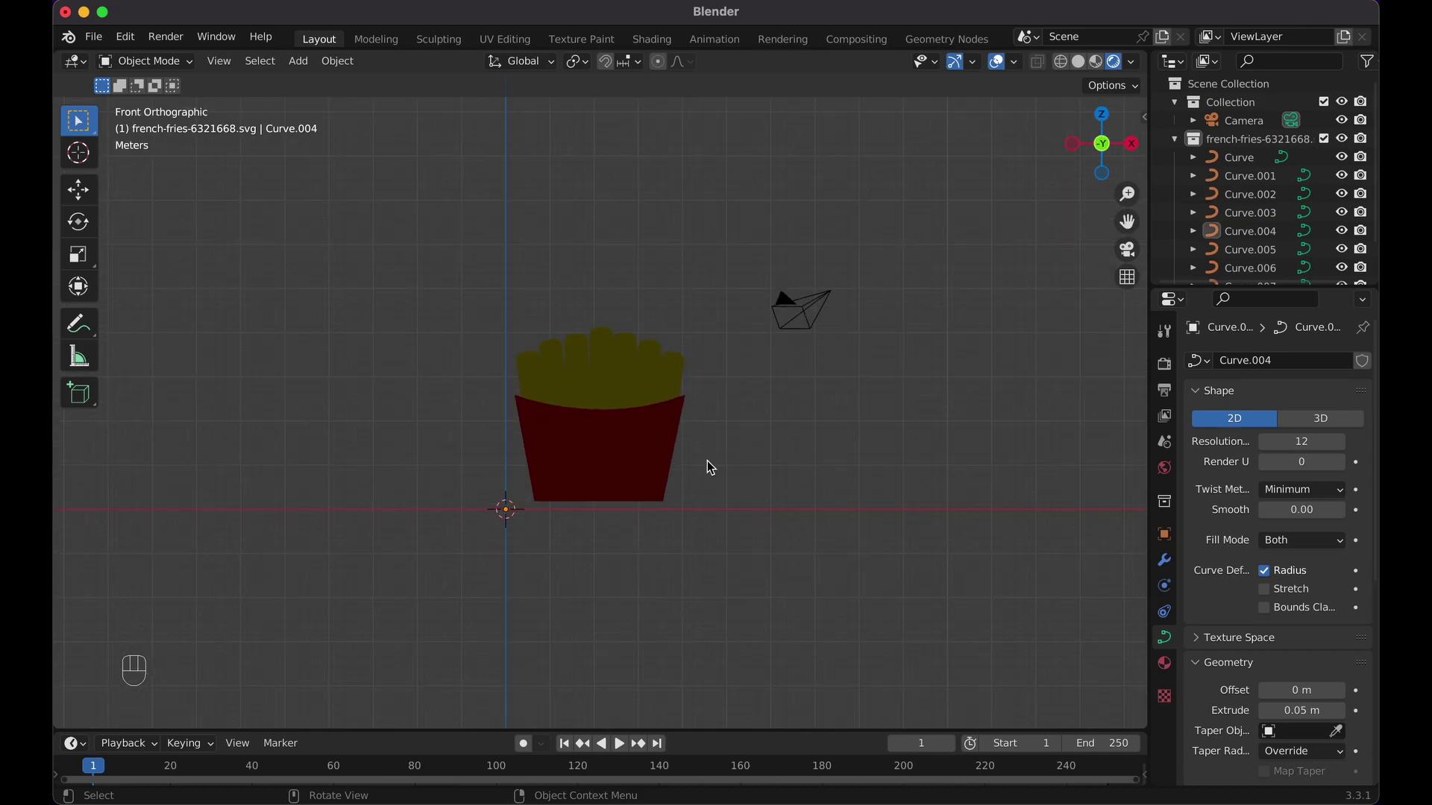
# - Add a mesh plane and scale it up into a wide floor beneath the fries box
pyautogui.press('shift+a')
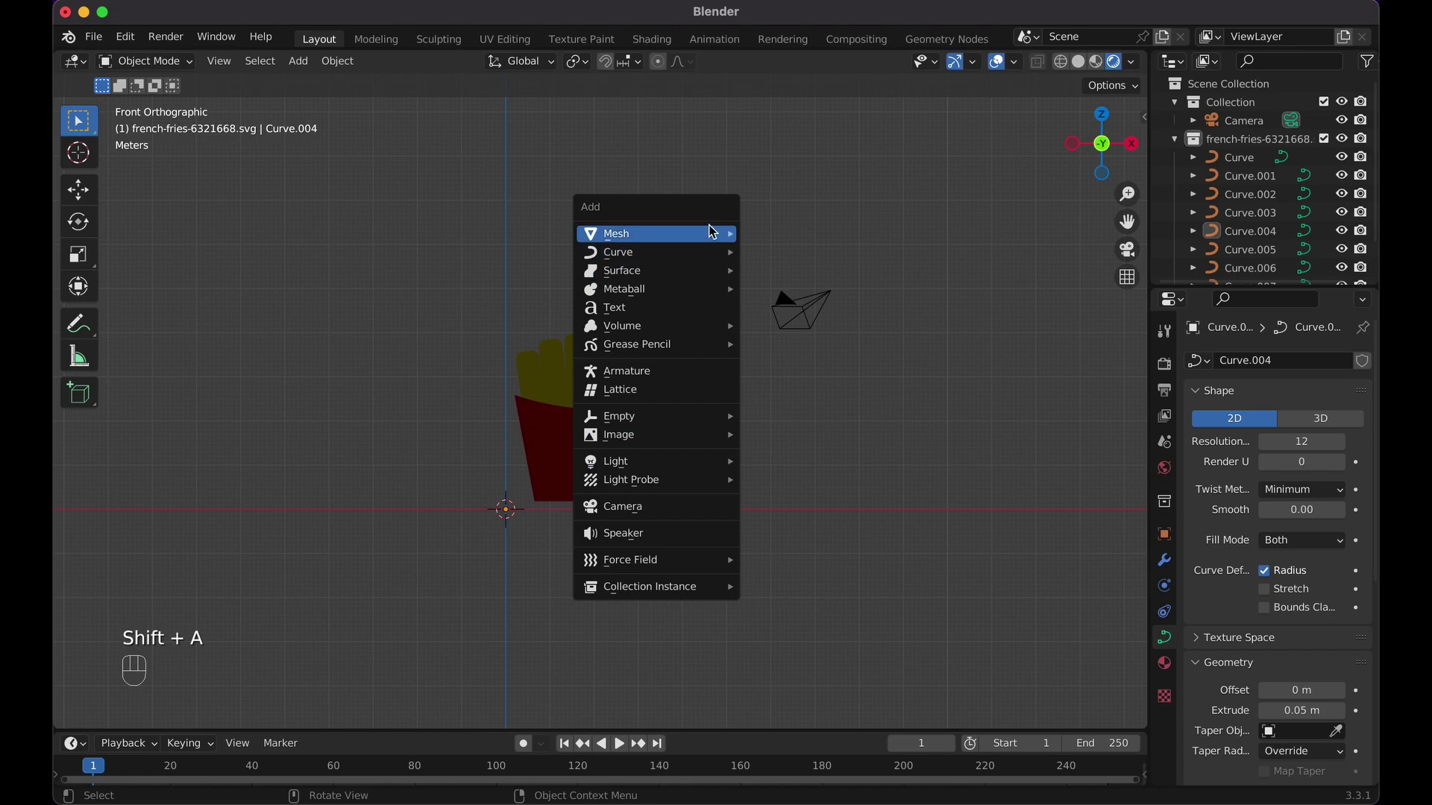
pyautogui.press('s')
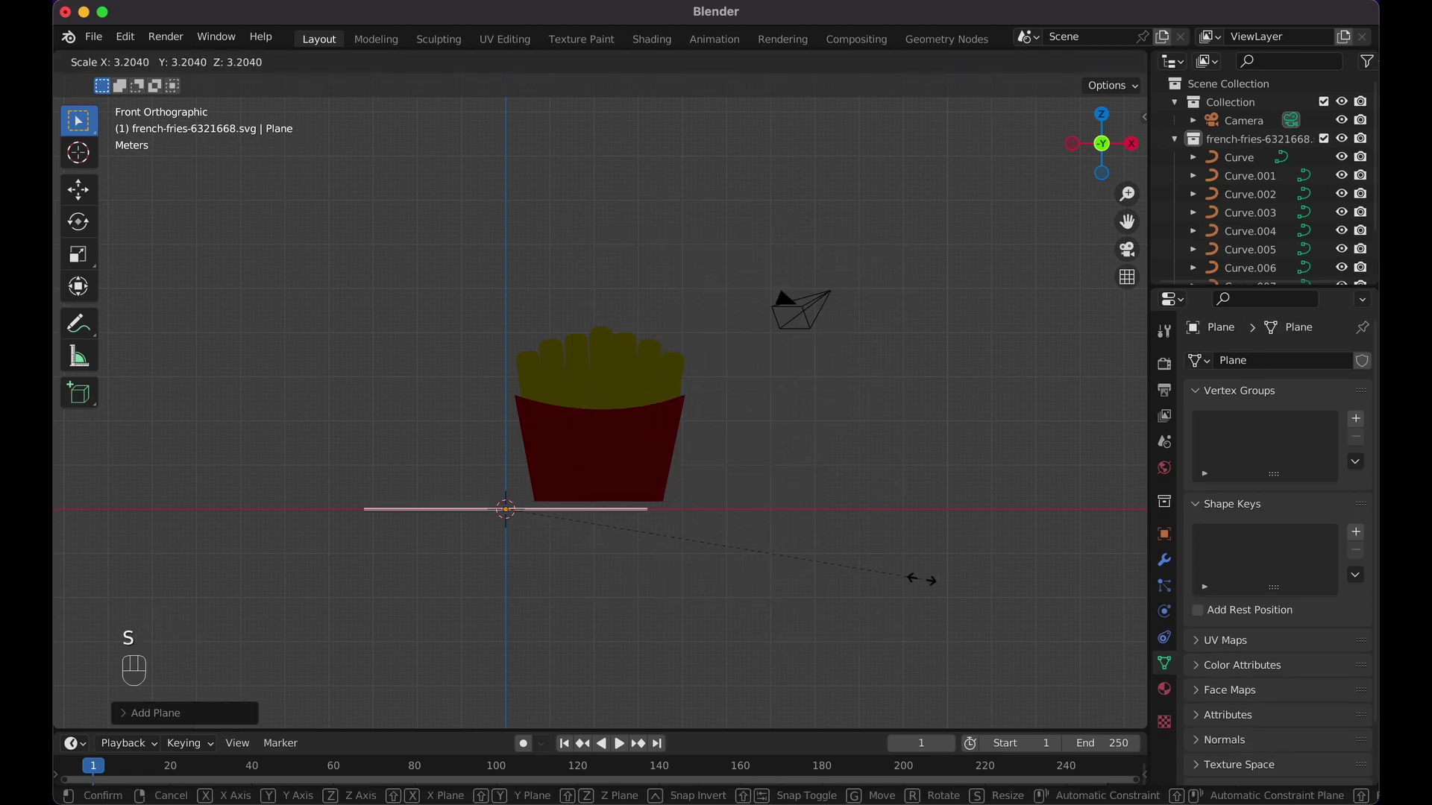
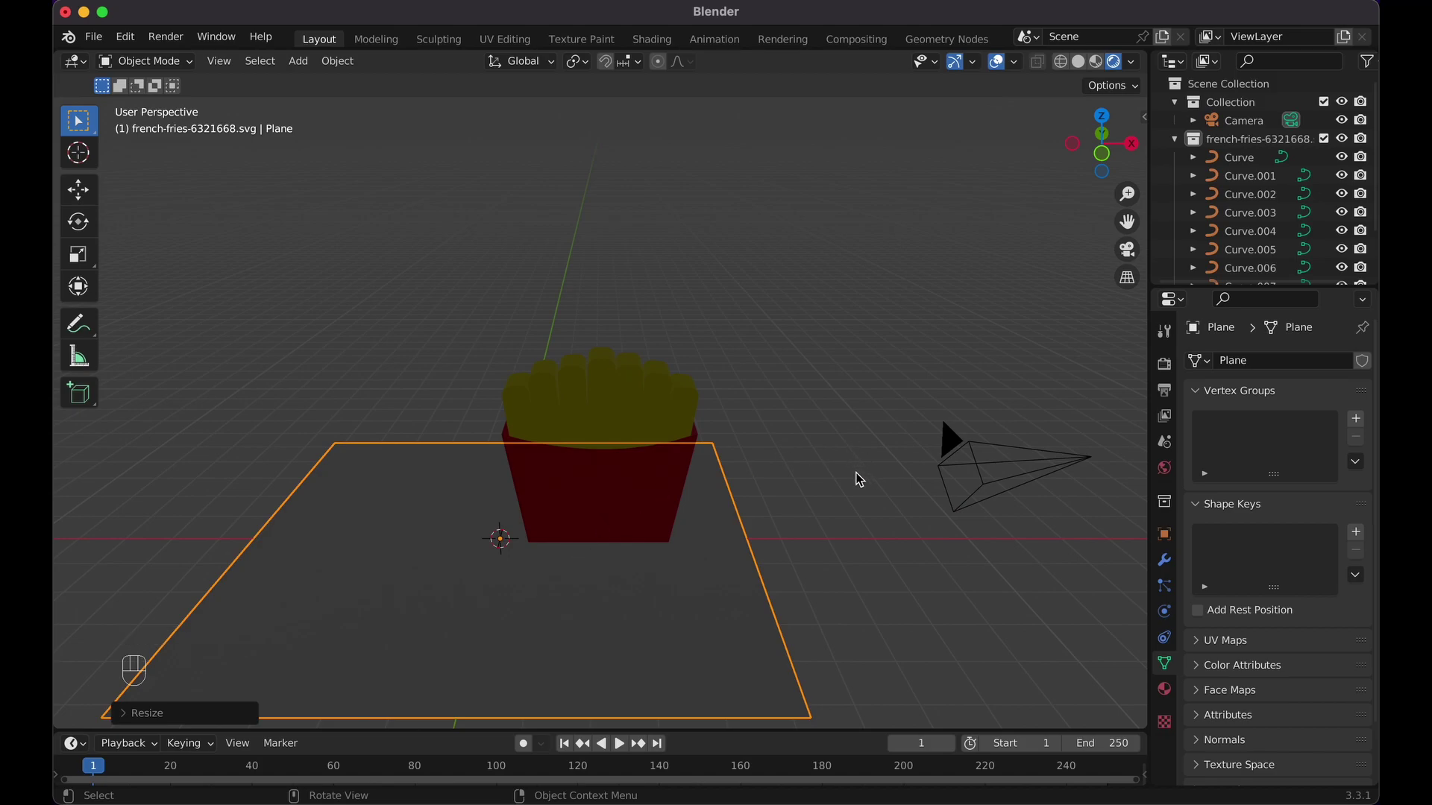
pyautogui.press('shift+a')
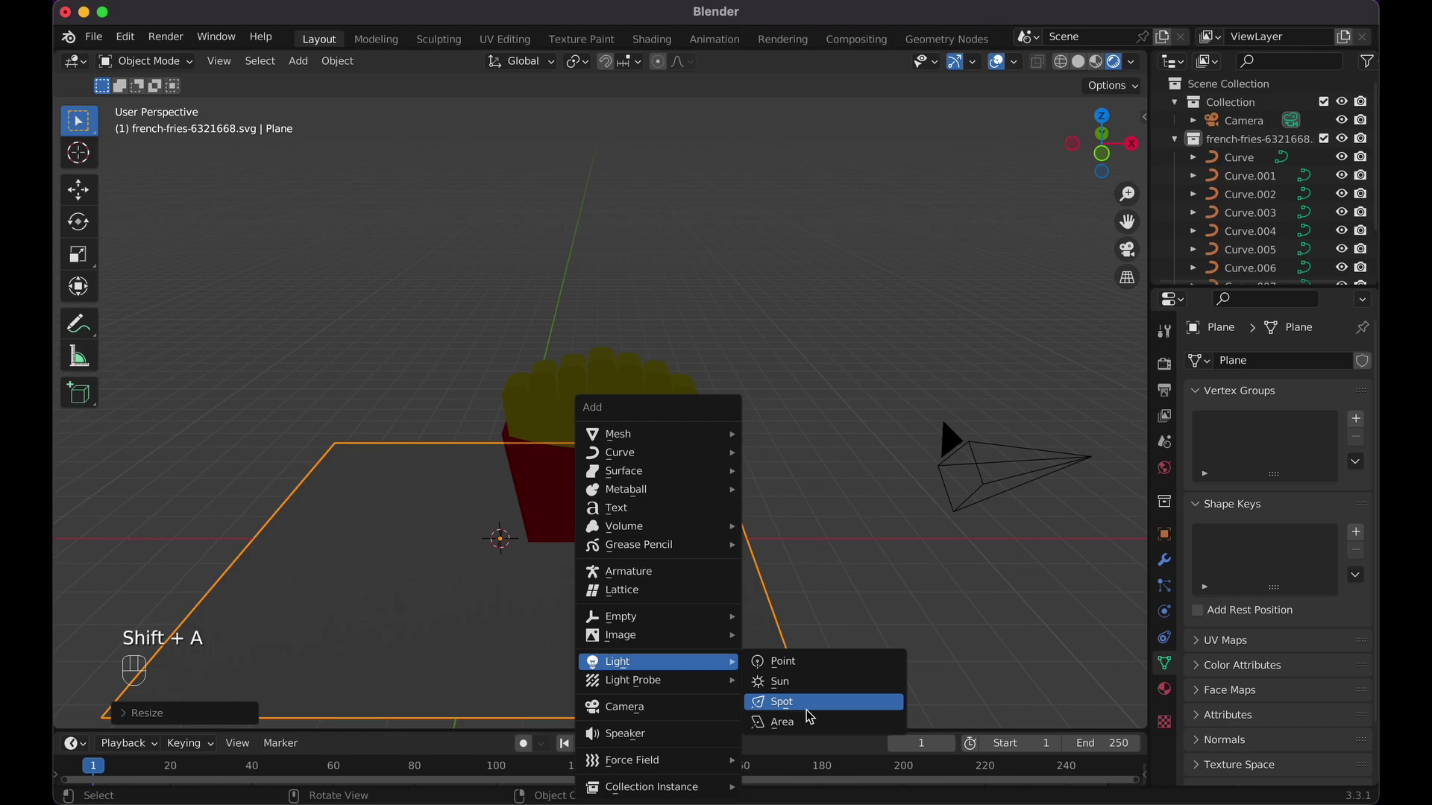
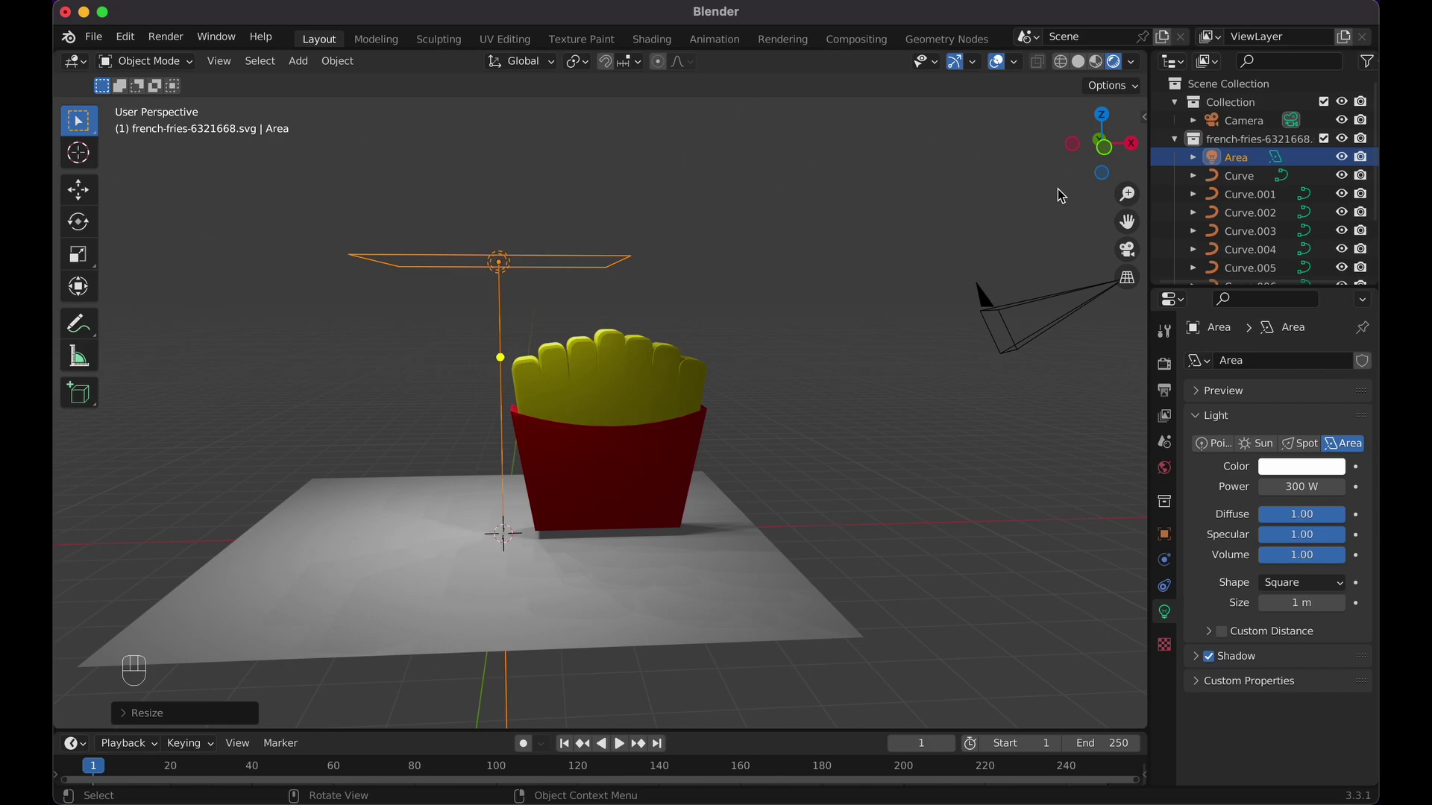
# - Move the new Area light into the main Collection and select all fries curves plus the Plane
pyautogui.click(1250, 163)
pyautogui.click(1251, 153)
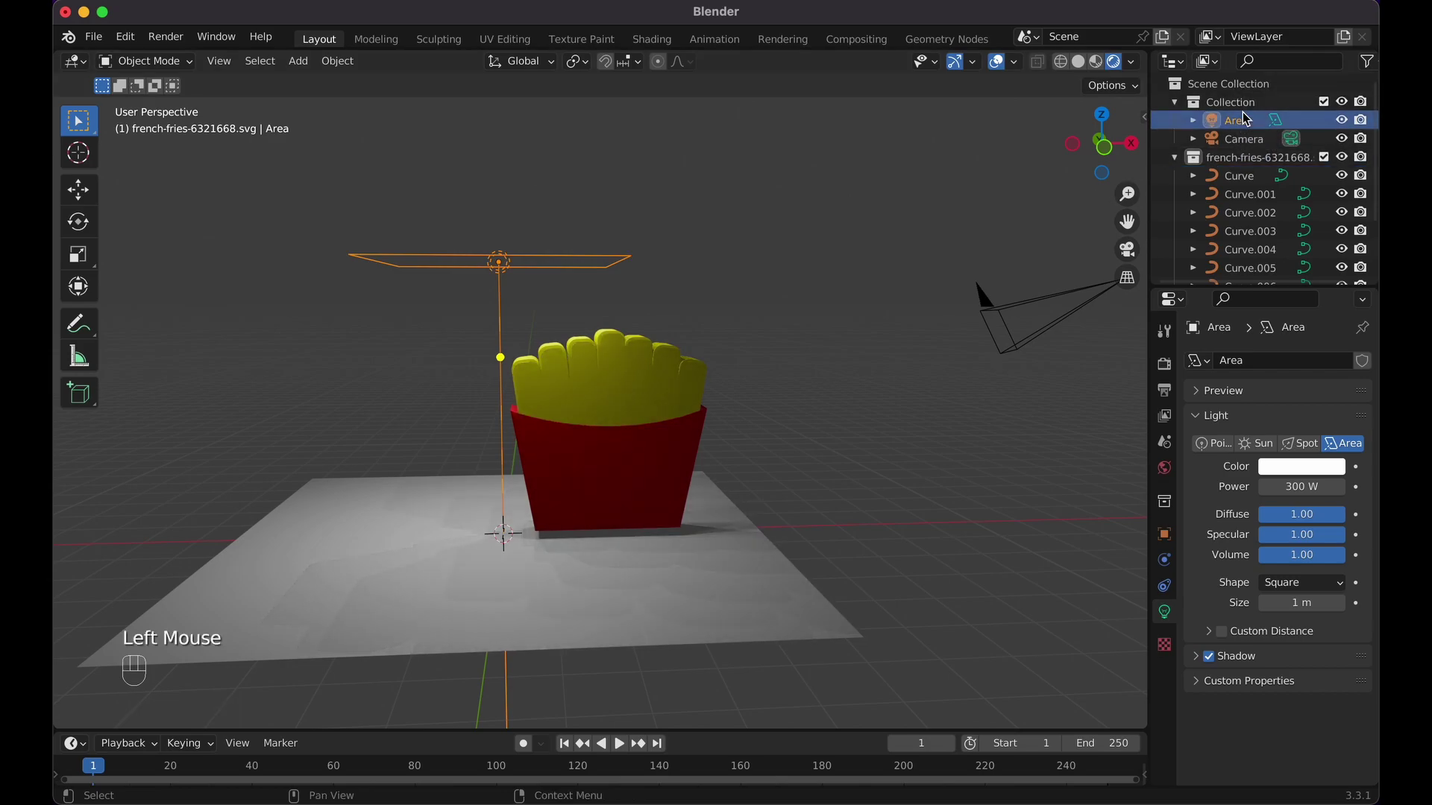
pyautogui.click(1236, 163)
pyautogui.moveTo(1237, 162); pyautogui.dragTo(1152, 228)
pyautogui.moveTo(1153, 229); pyautogui.dragTo(1317, 239)
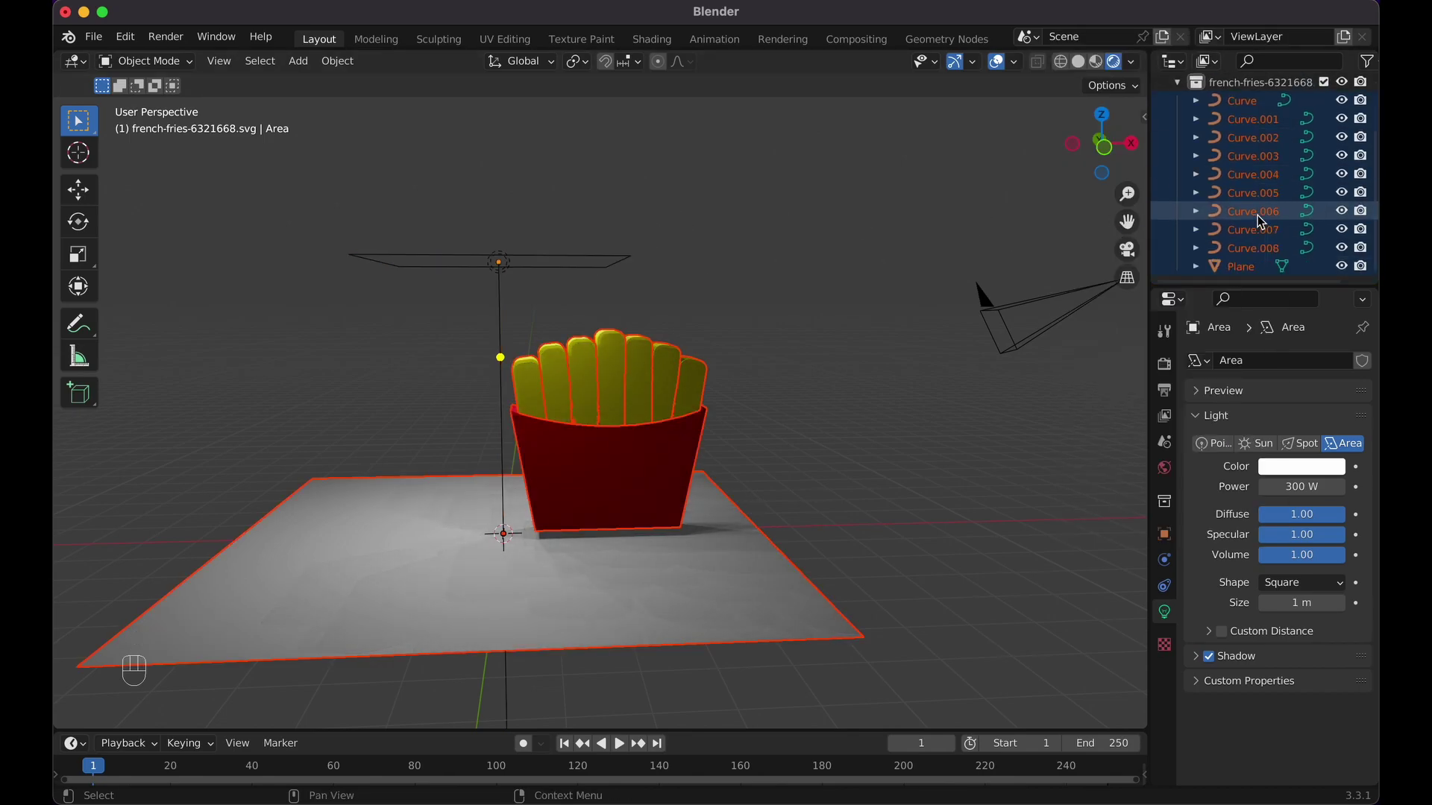
# - Move the Plane into the main Collection and select every fries and box curve
pyautogui.click(1253, 272)
pyautogui.click(1253, 177)
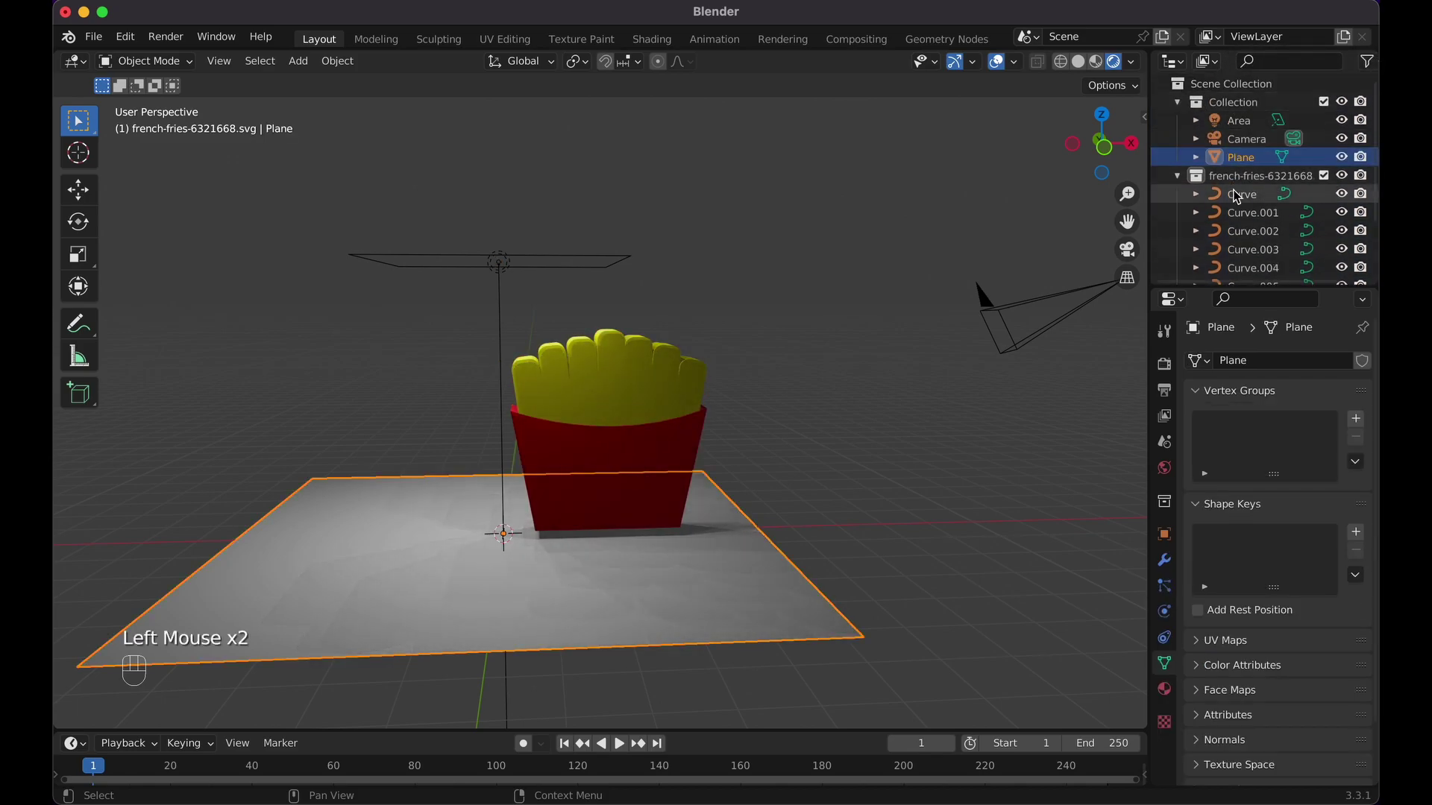
pyautogui.click(1244, 188)
pyautogui.moveTo(1244, 188); pyautogui.dragTo(1182, 223)
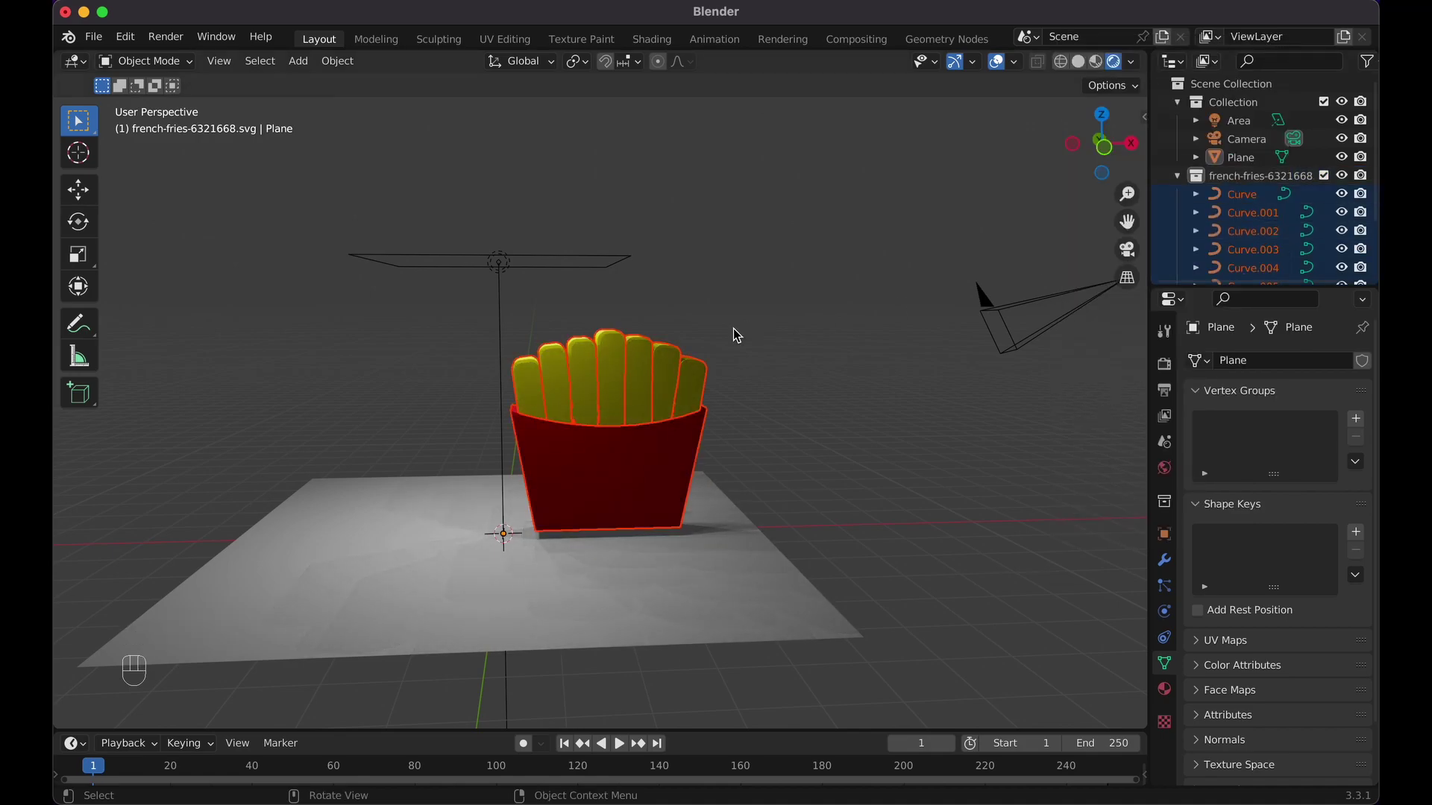
pyautogui.moveTo(340, 67); pyautogui.dragTo(566, 121)
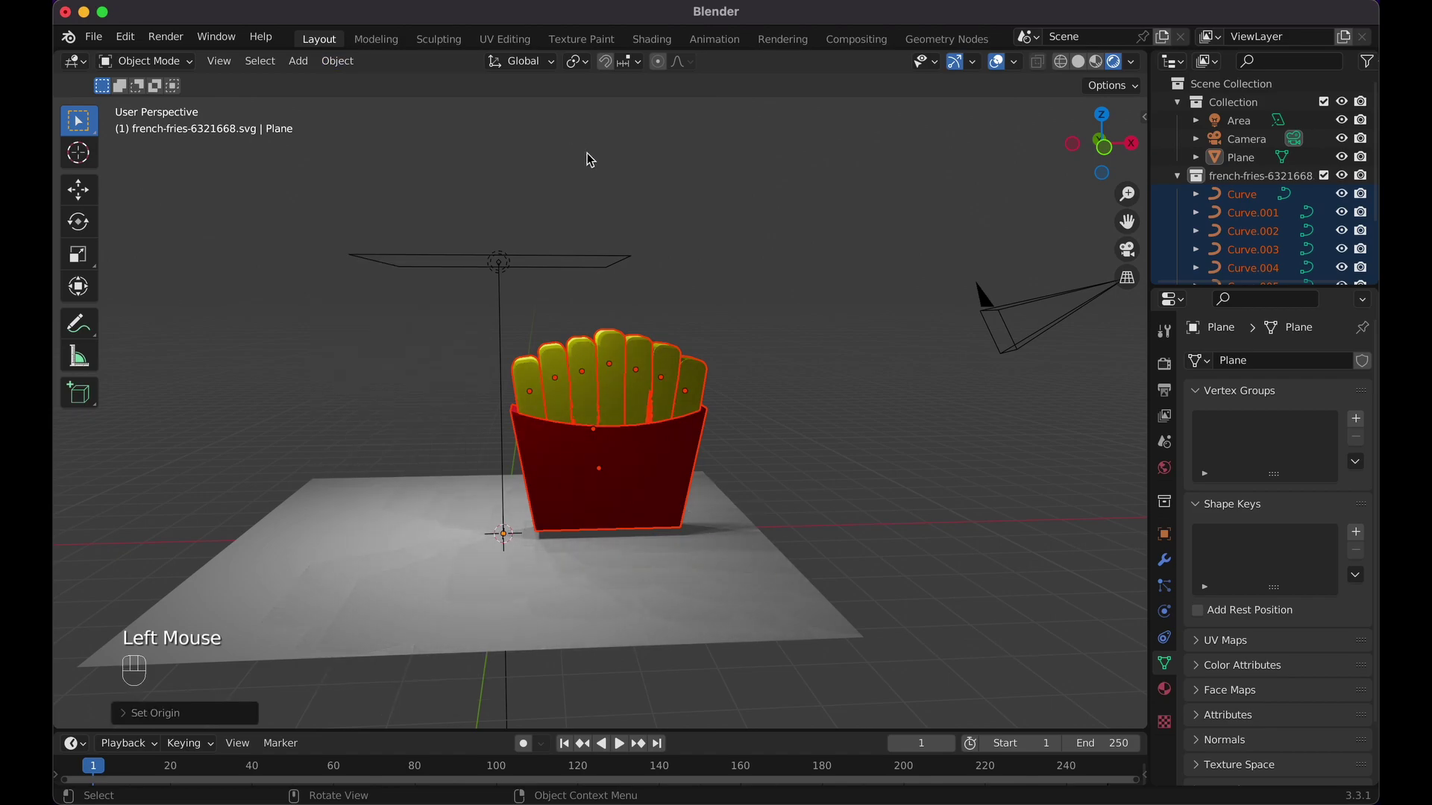
# - Slide the fries and box along X to centre them over the origin, check from the front, then deselect
pyautogui.press('g')
pyautogui.press('x')
pyautogui.click(675, 404)
pyautogui.press('KP_1')
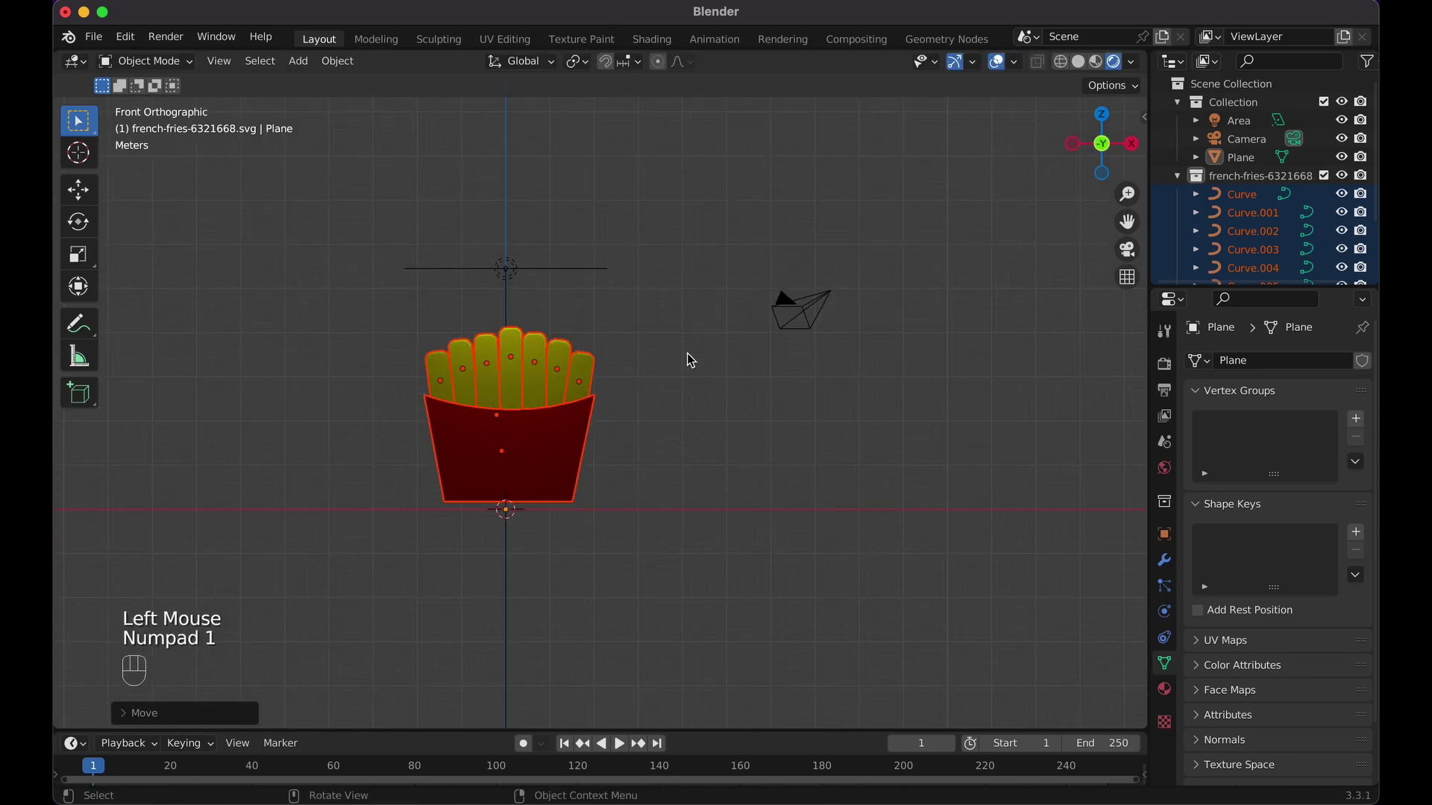
pyautogui.moveTo(353, 72); pyautogui.dragTo(554, 140)
pyautogui.press('g')
pyautogui.press('Escape')
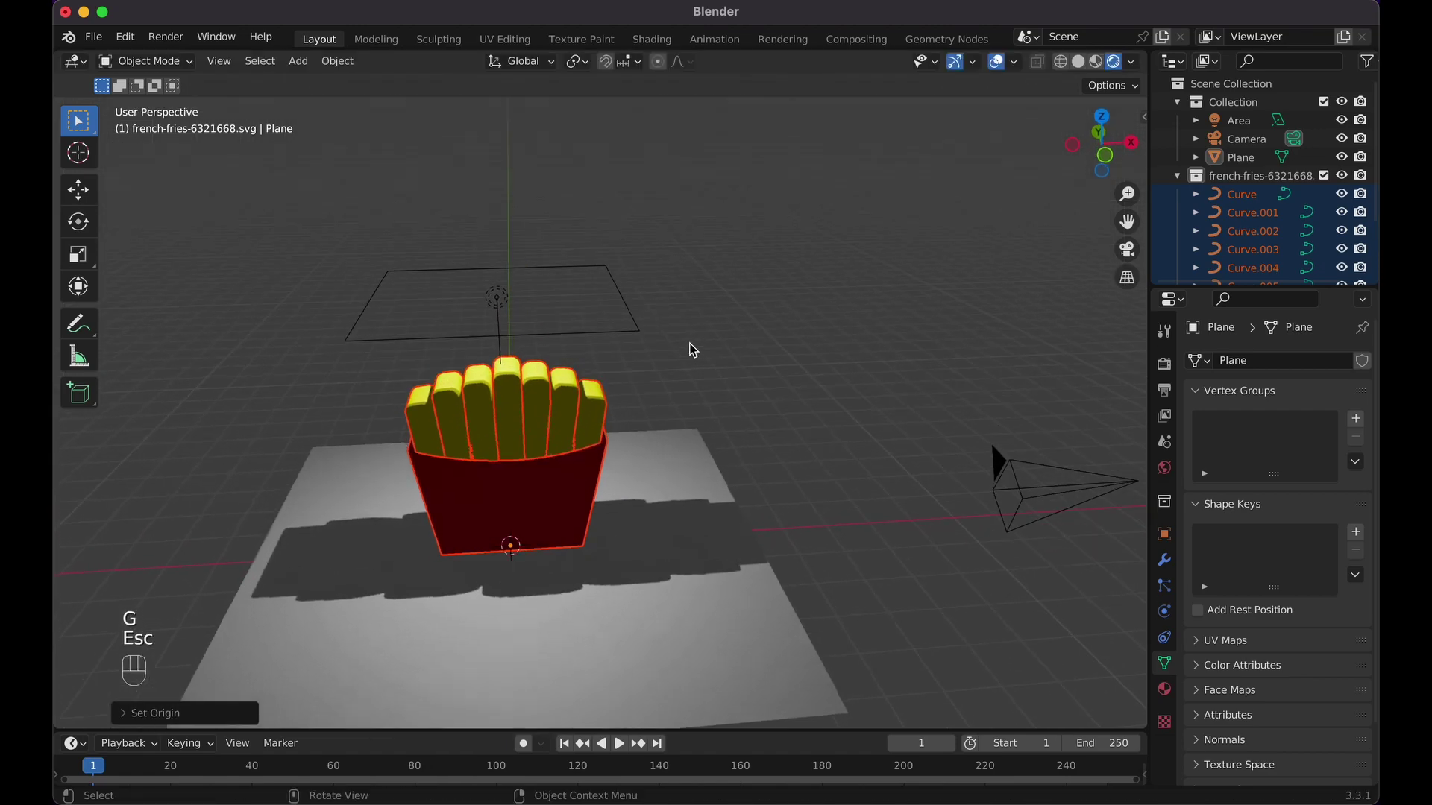
pyautogui.click(727, 326)
# - From front view, move the area light along Y directly above the fries, level it and enlarge it
pyautogui.press('KP_1')
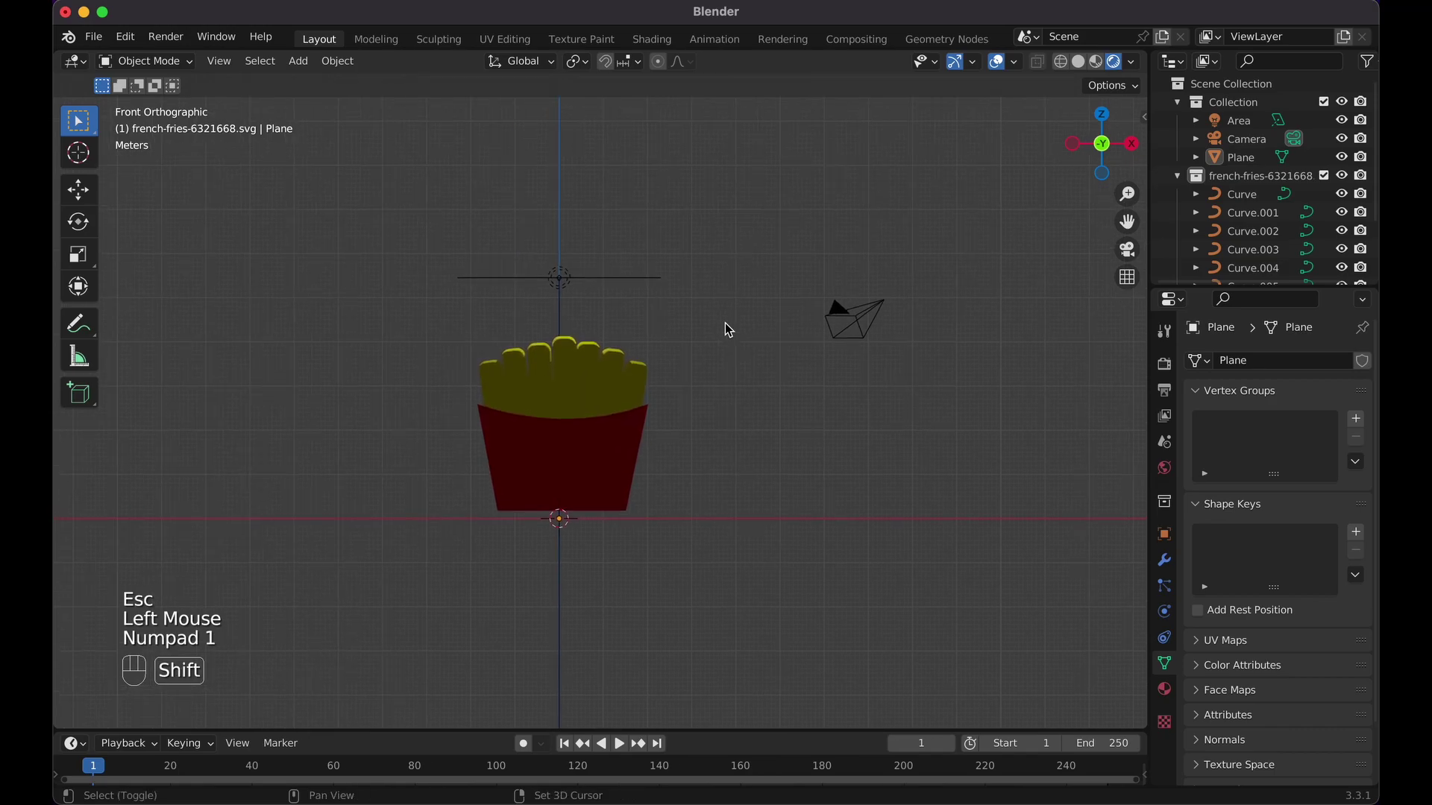
pyautogui.click(590, 304)
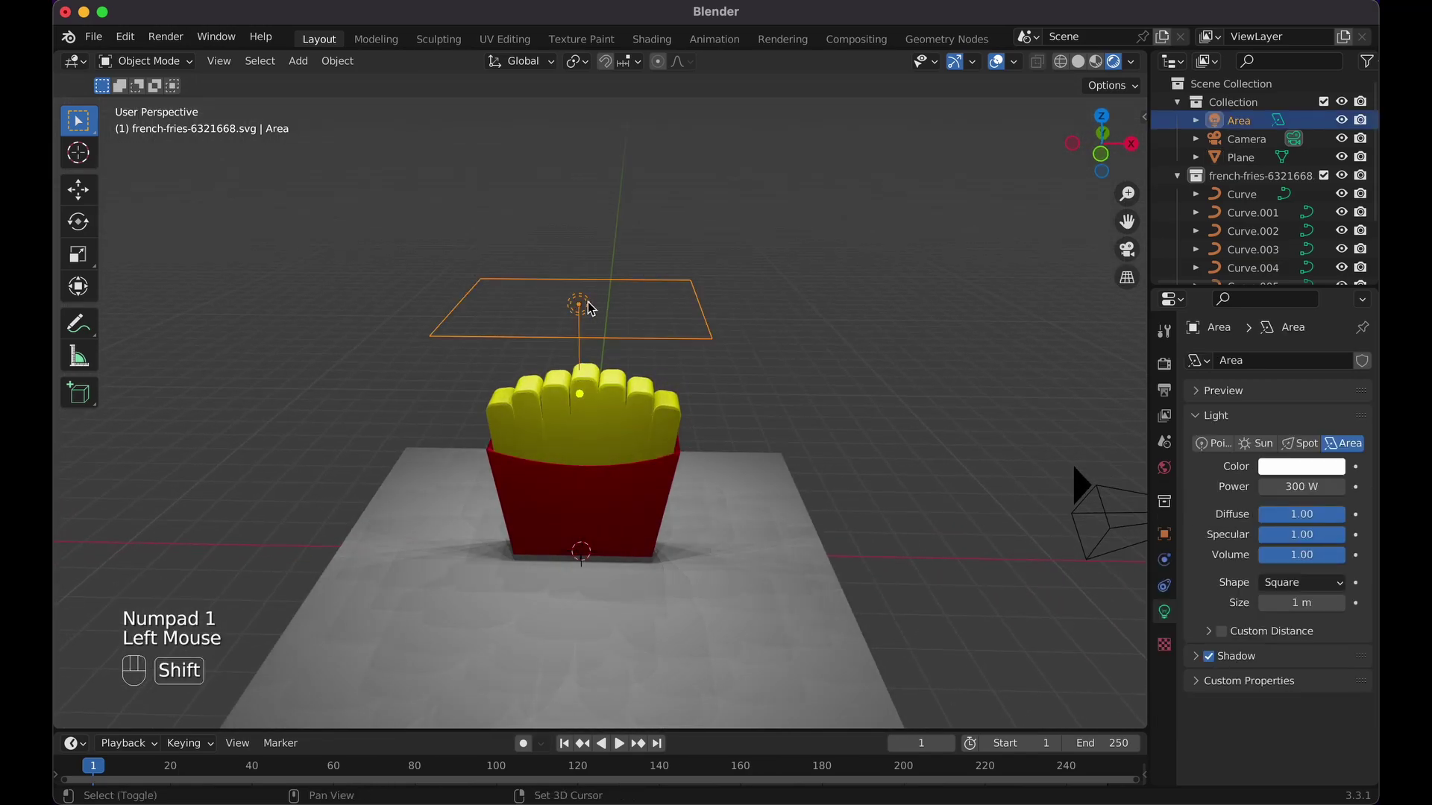
pyautogui.press('g')
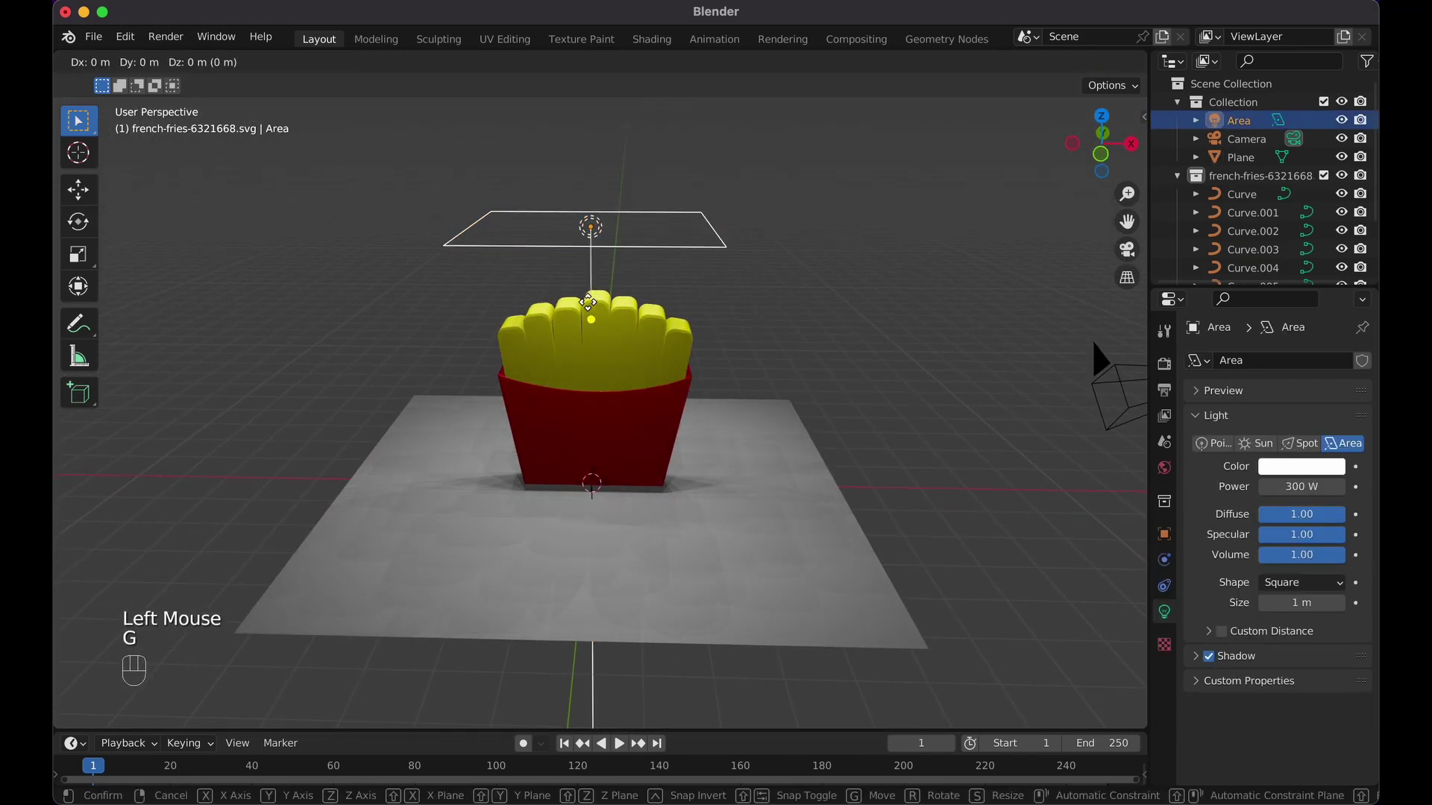
pyautogui.press('y')
pyautogui.click(580, 347)
pyautogui.press('r')
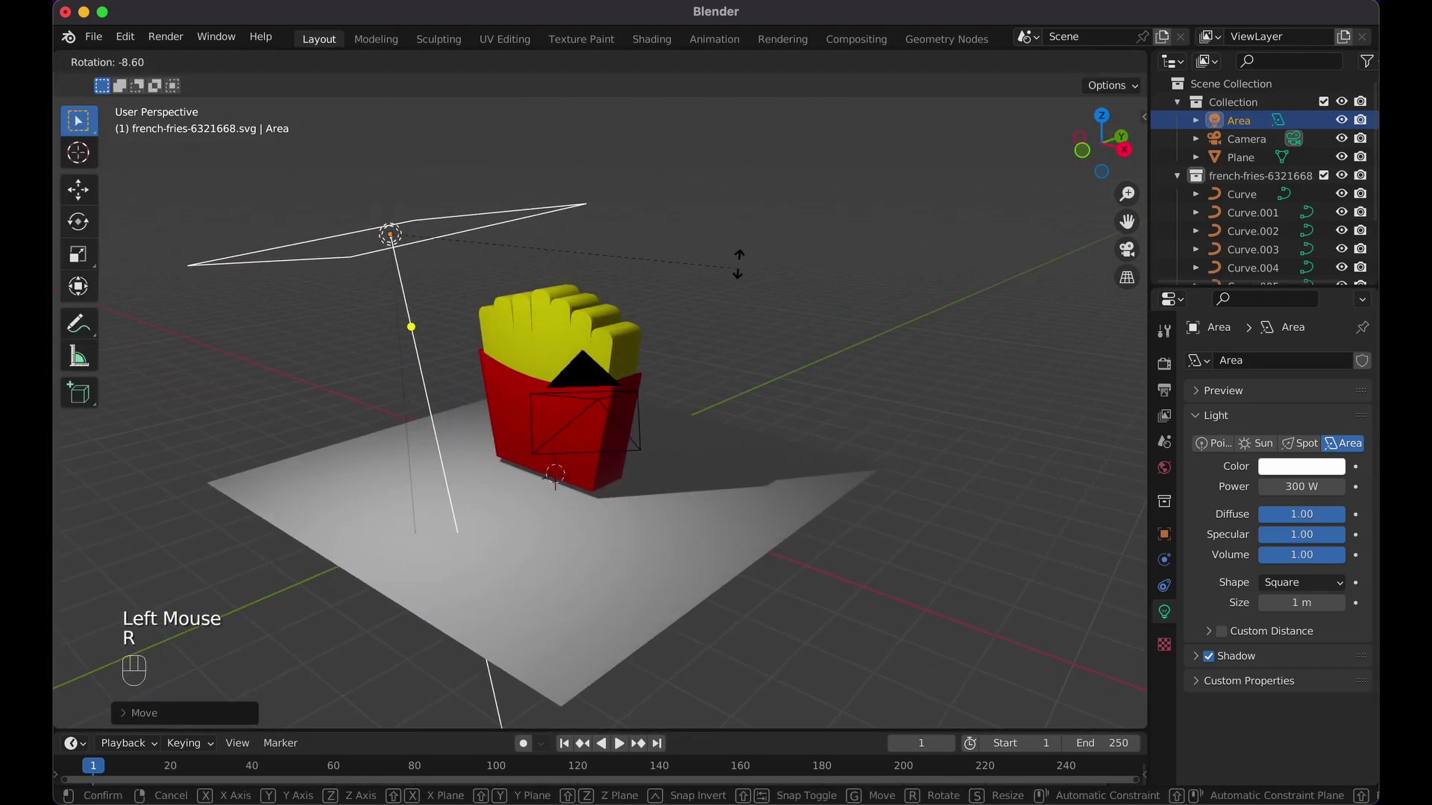
pyautogui.press('x')
pyautogui.click(760, 188)
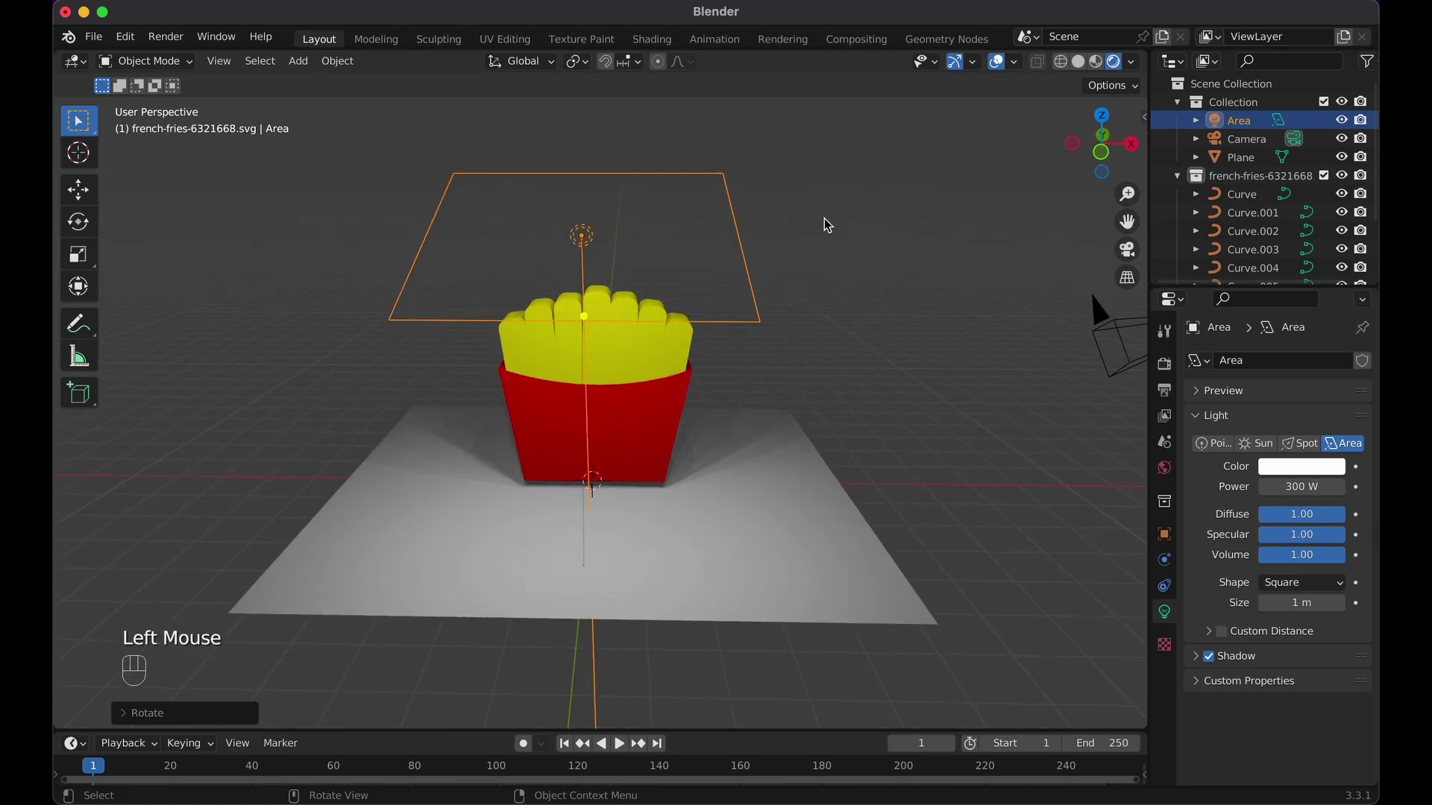
# - Extrude the floor's back edge up along Z and bevel the corner into a smooth curved backdrop
pyautogui.click(766, 424)
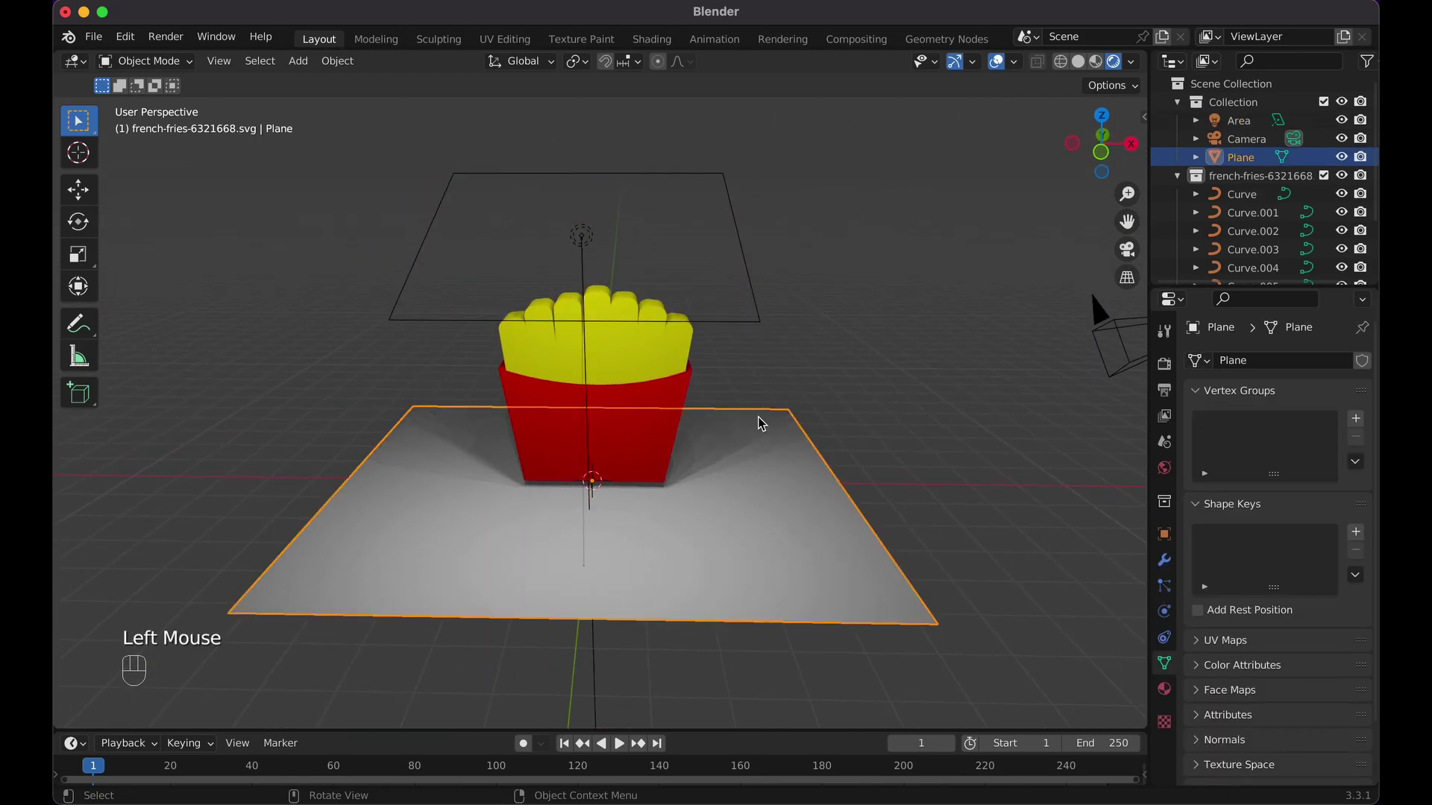
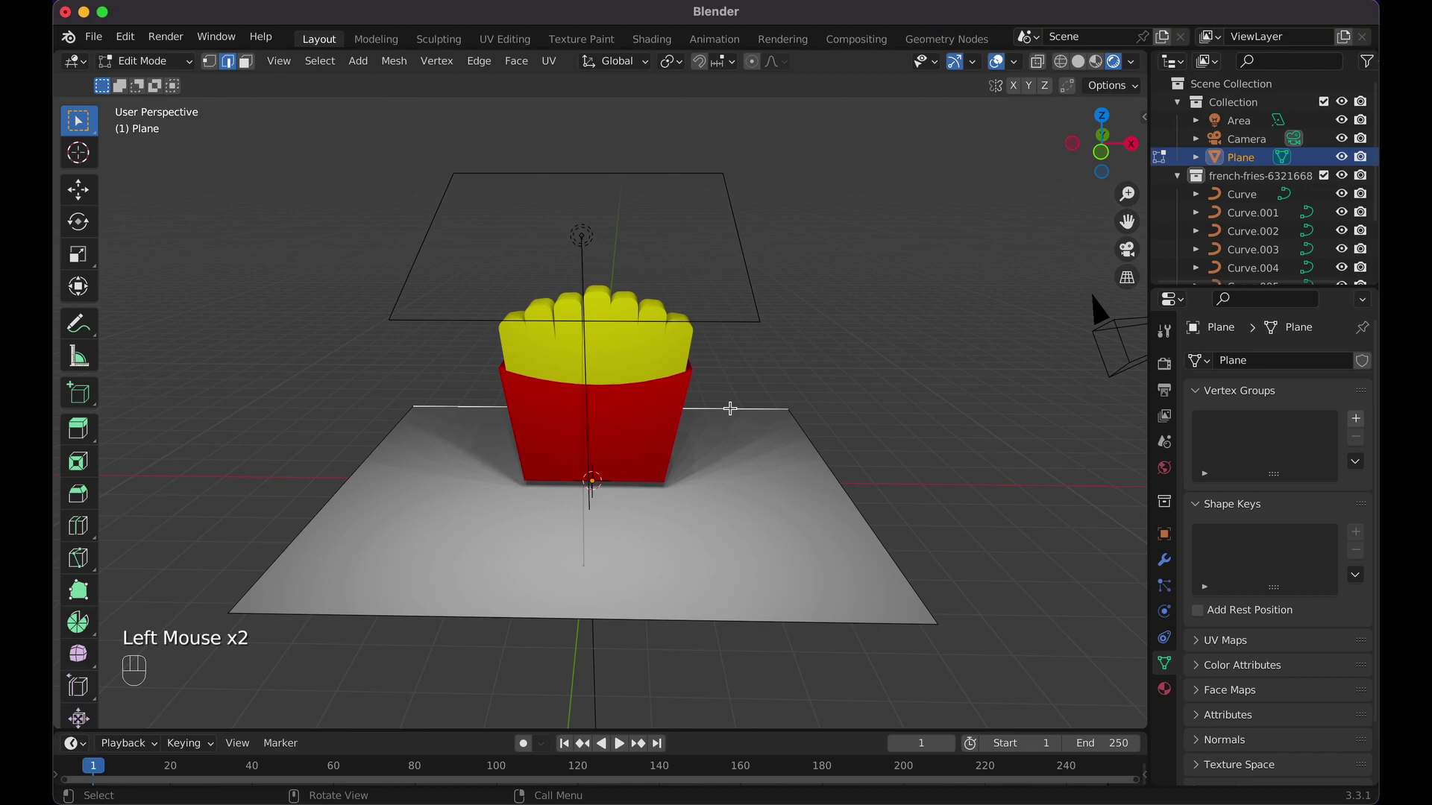
pyautogui.press('e')
pyautogui.press('z')
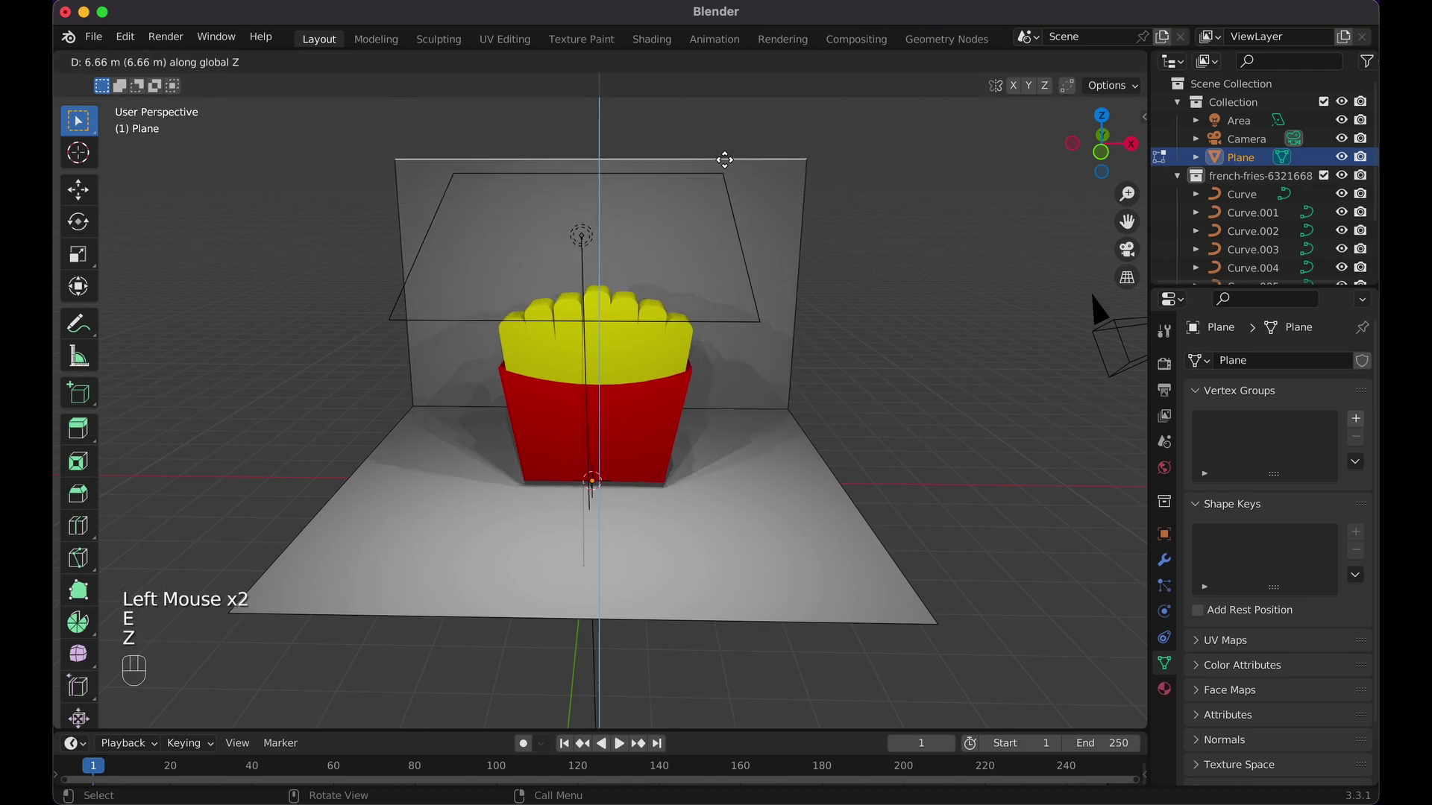
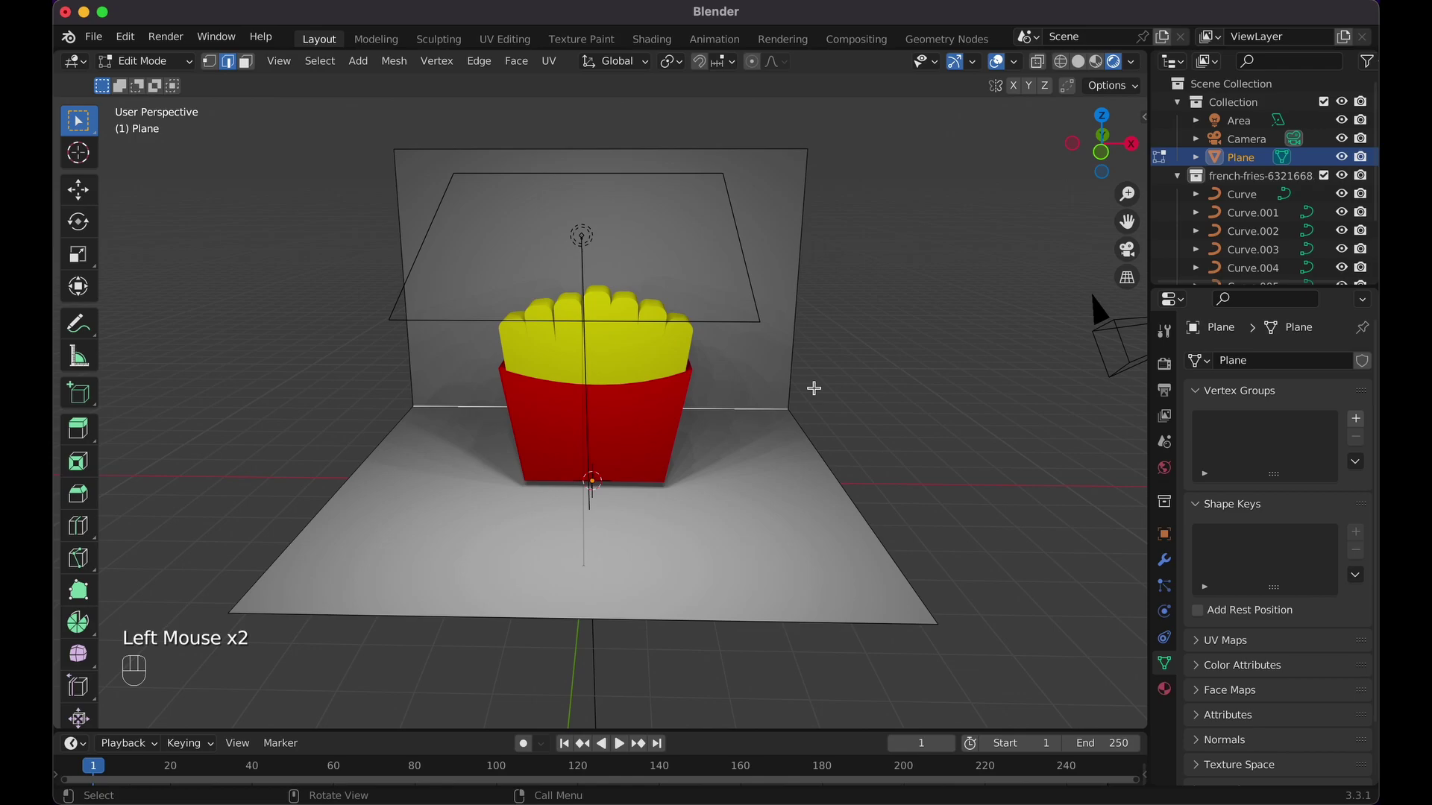
pyautogui.press('super+b')
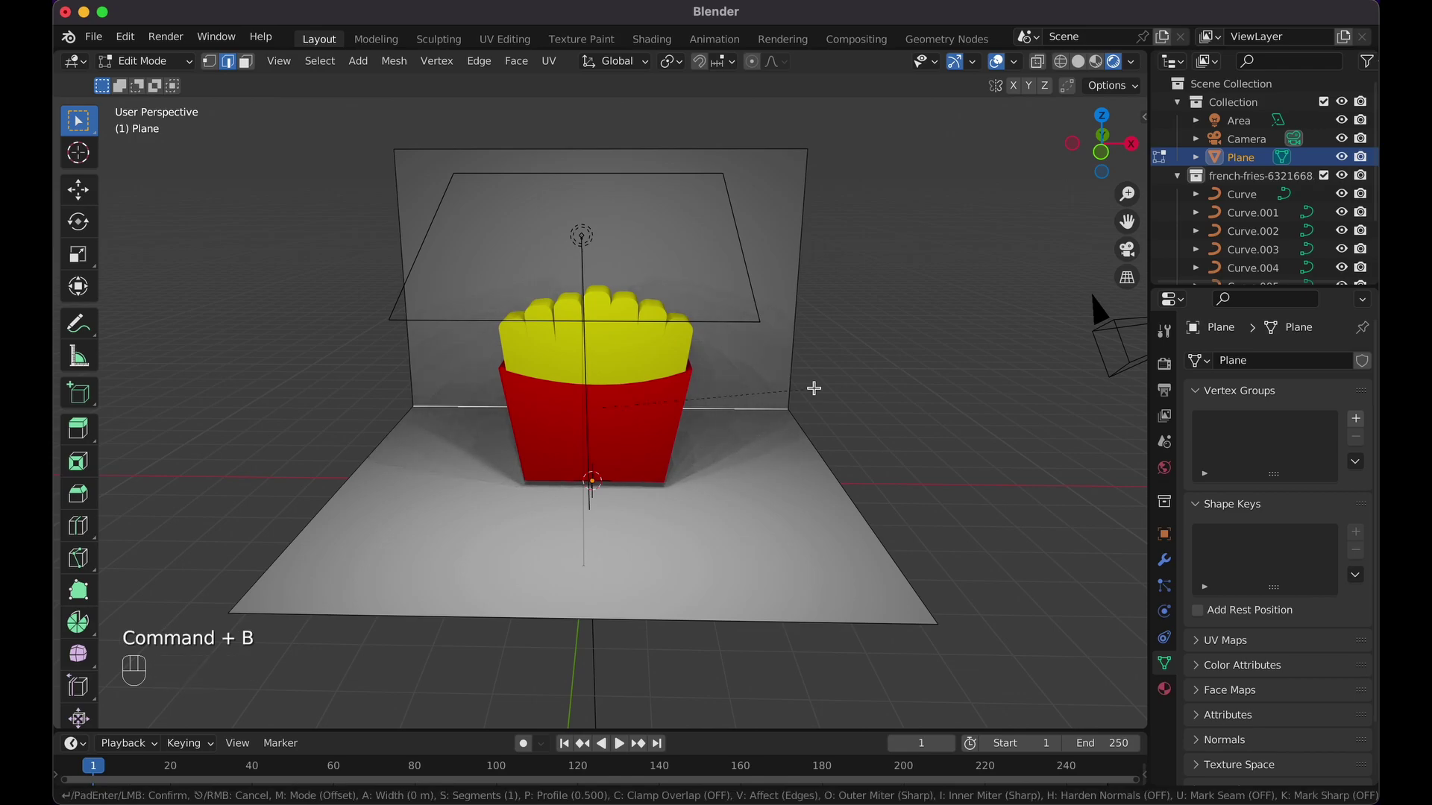
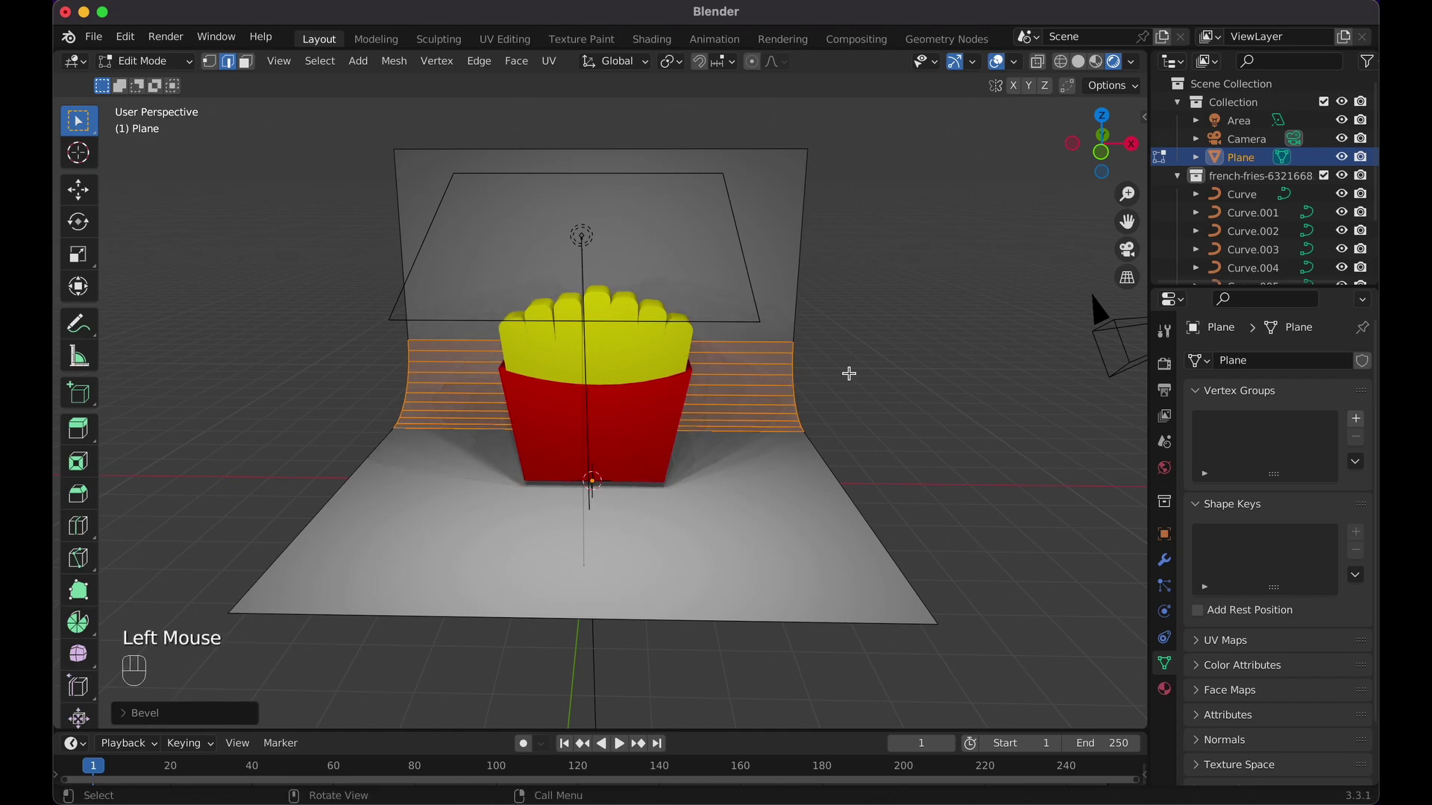
pyautogui.press('Tab')
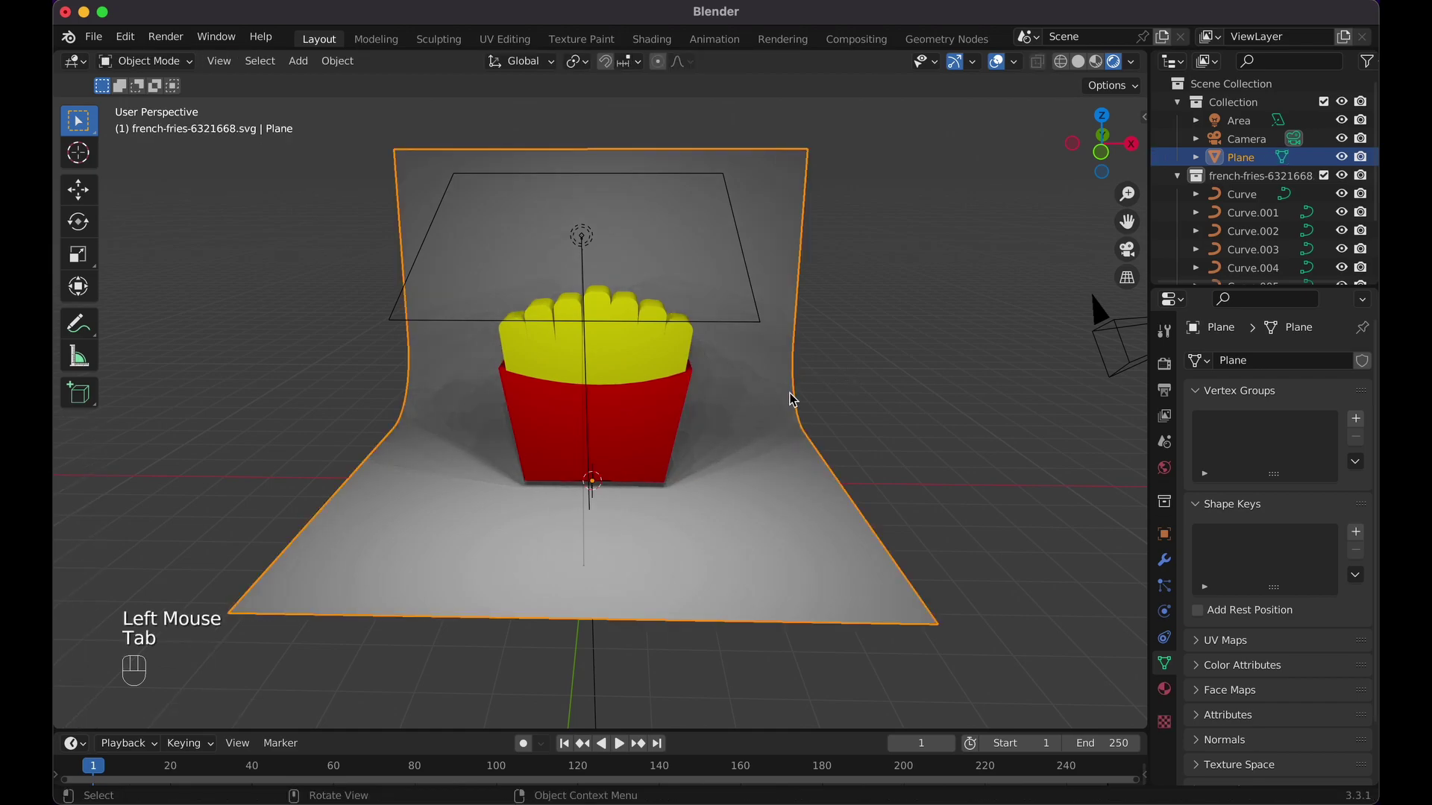
pyautogui.click(775, 385)
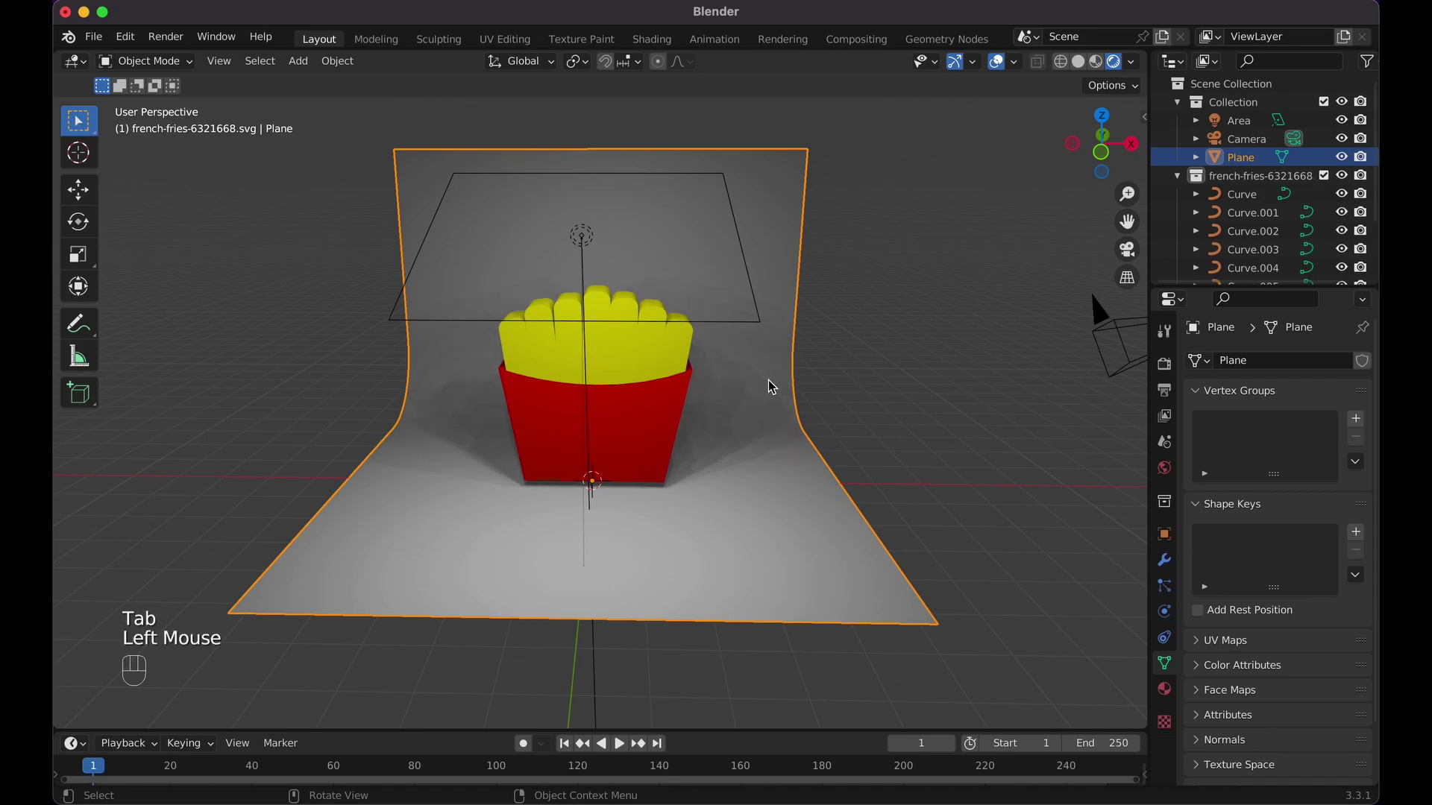
pyautogui.rightClick(775, 385)
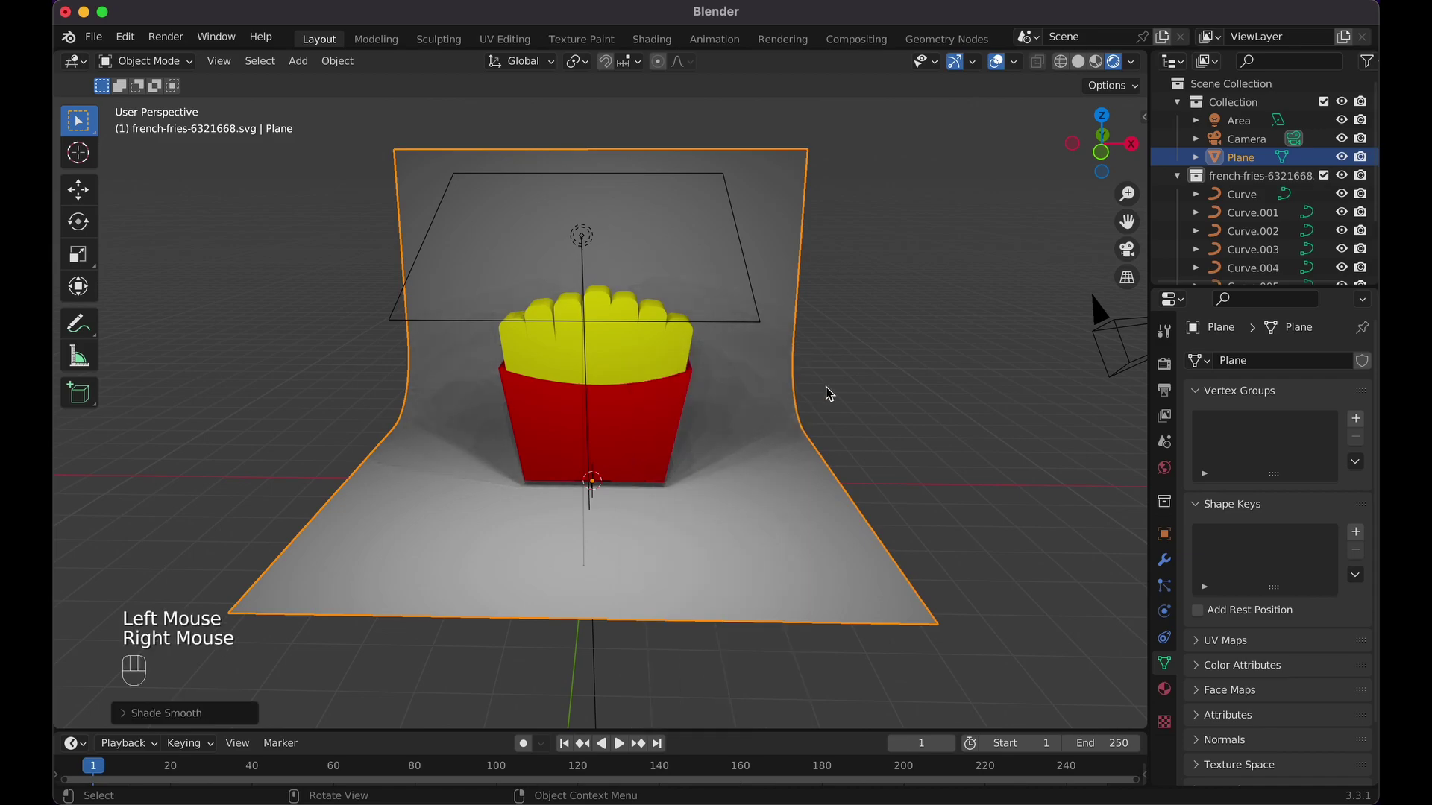
pyautogui.click(830, 392)
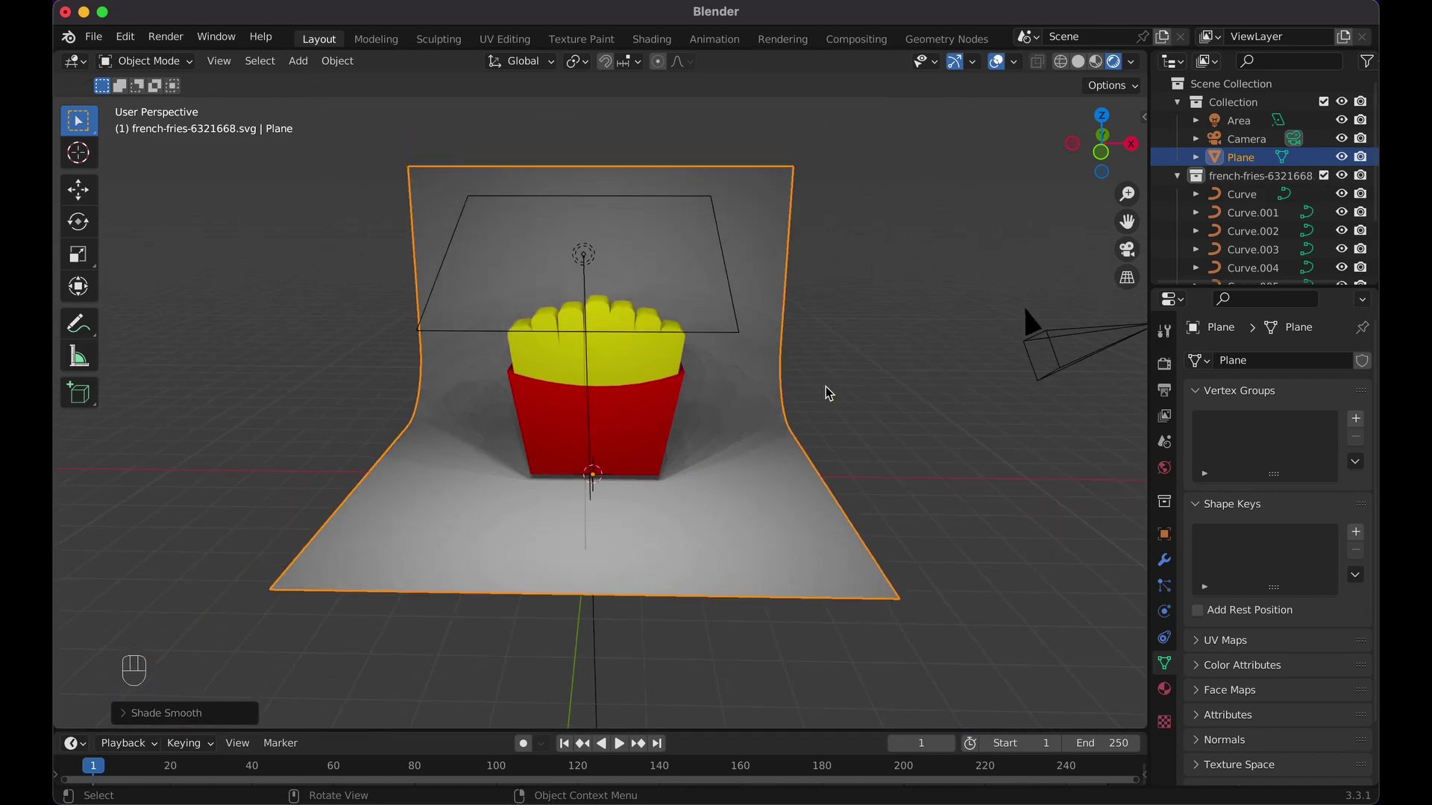
# - Scale the curved backdrop along X so it extends further to each side
pyautogui.press('s')
pyautogui.press('x')
pyautogui.click(929, 402)
# - Switch to camera view, select the camera and enter fly navigation
pyautogui.press('KP_0')
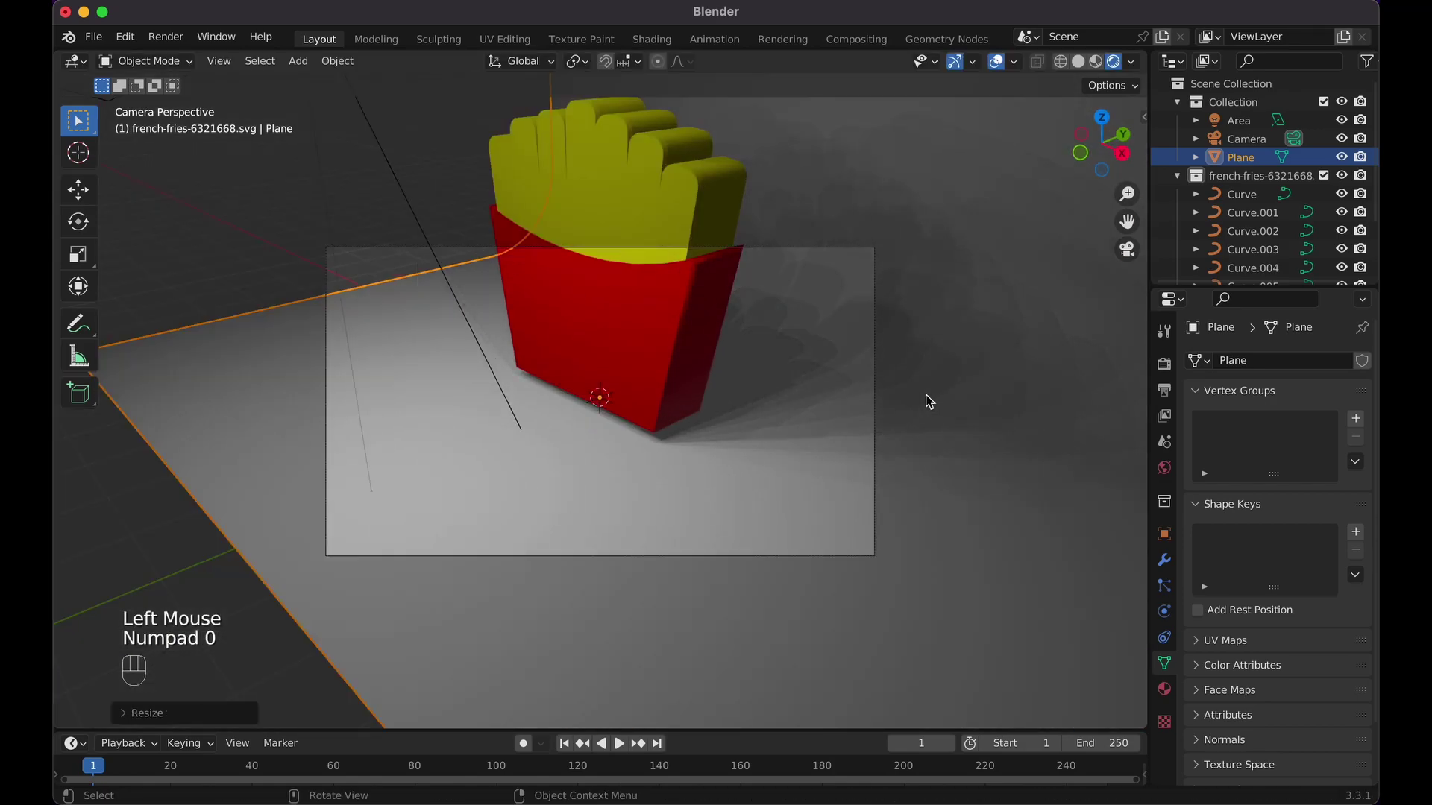
pyautogui.click(852, 255)
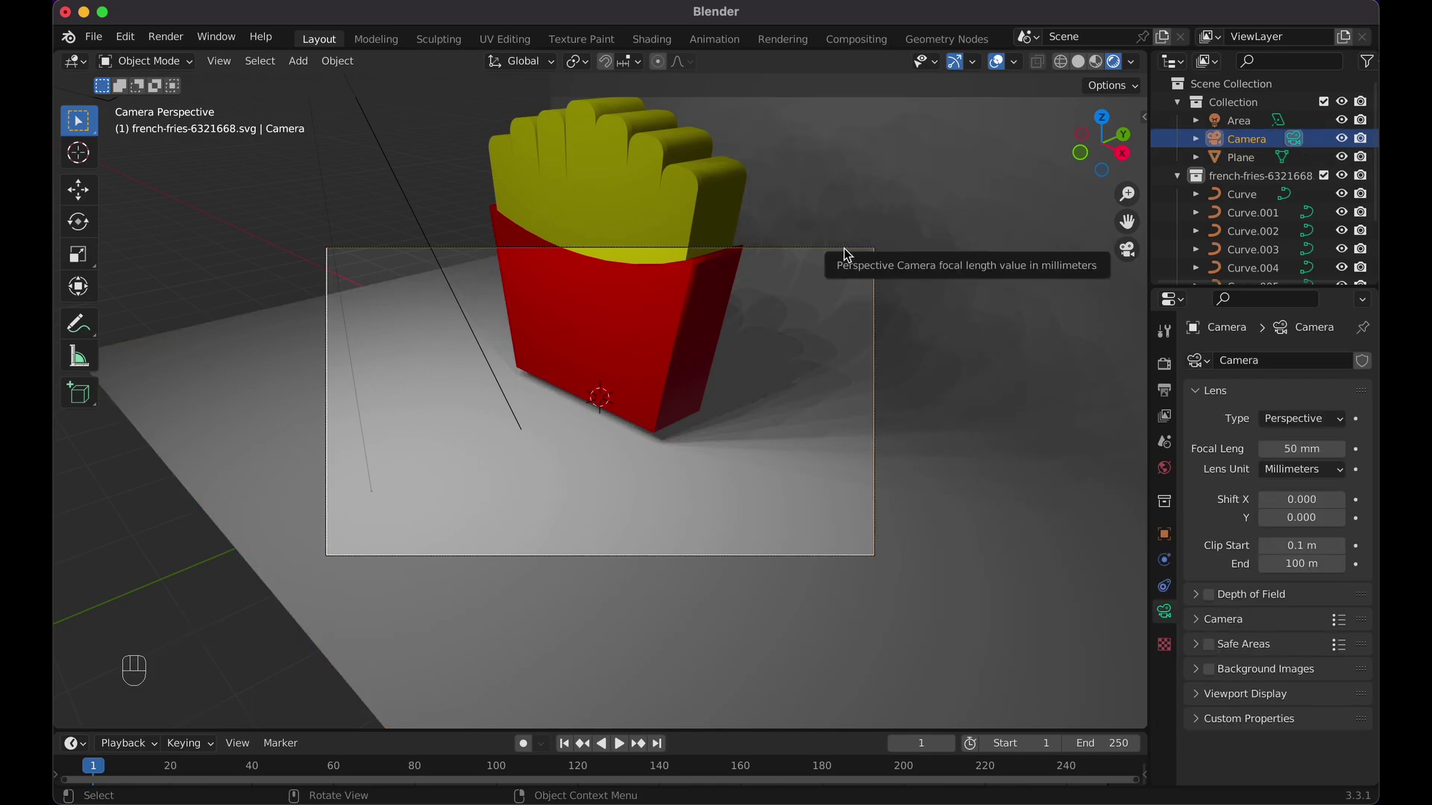
pyautogui.press('shift+`')
# - Fly the camera with WASD until the fries box sits centred straight-on in frame, then confirm
pyautogui.press('a')
pyautogui.press('s')
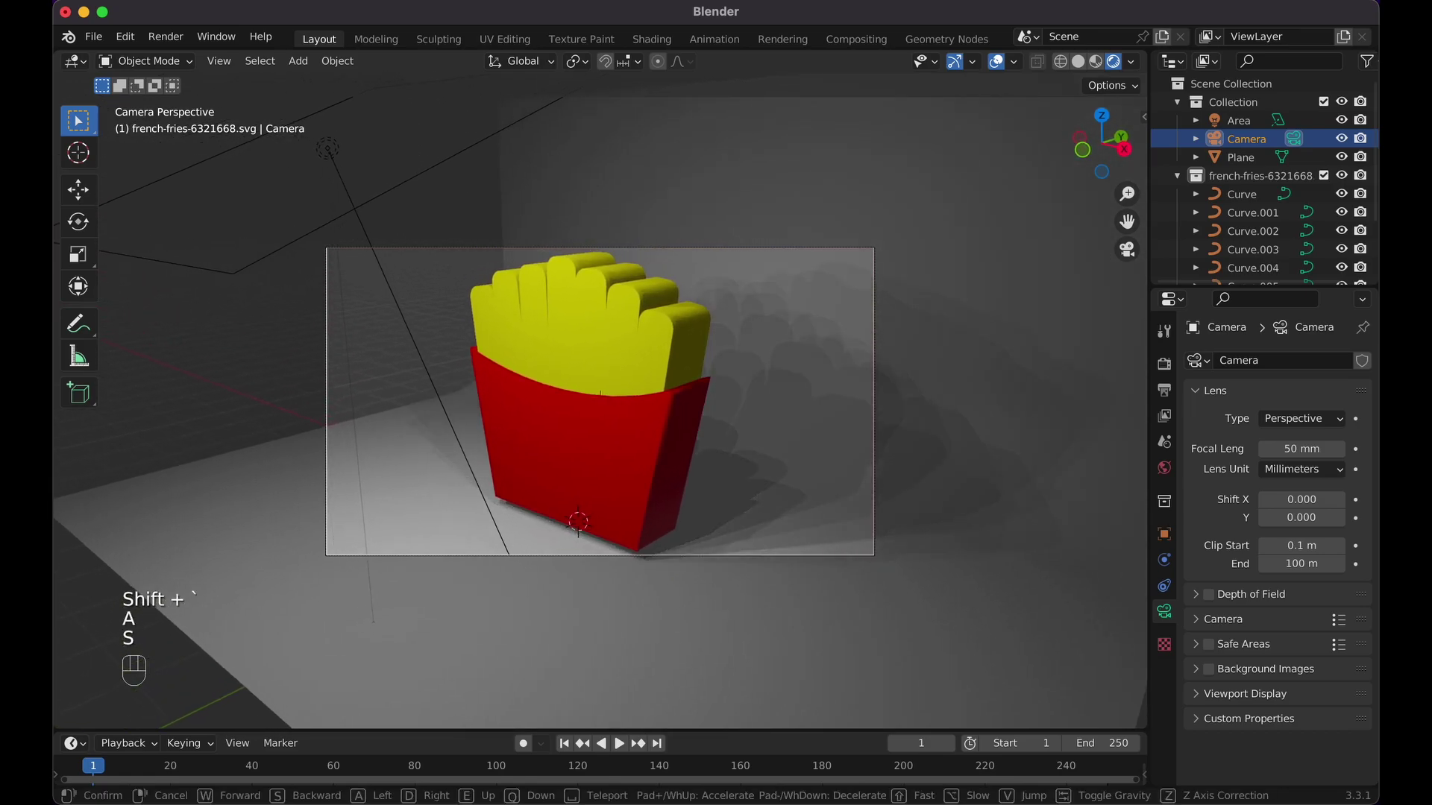
pyautogui.press('a')
pyautogui.press('a')
pyautogui.press('a')
pyautogui.press('s')
pyautogui.press('s')
pyautogui.press('s')
pyautogui.press('s')
pyautogui.press('d')
pyautogui.press('a')
pyautogui.press('s')
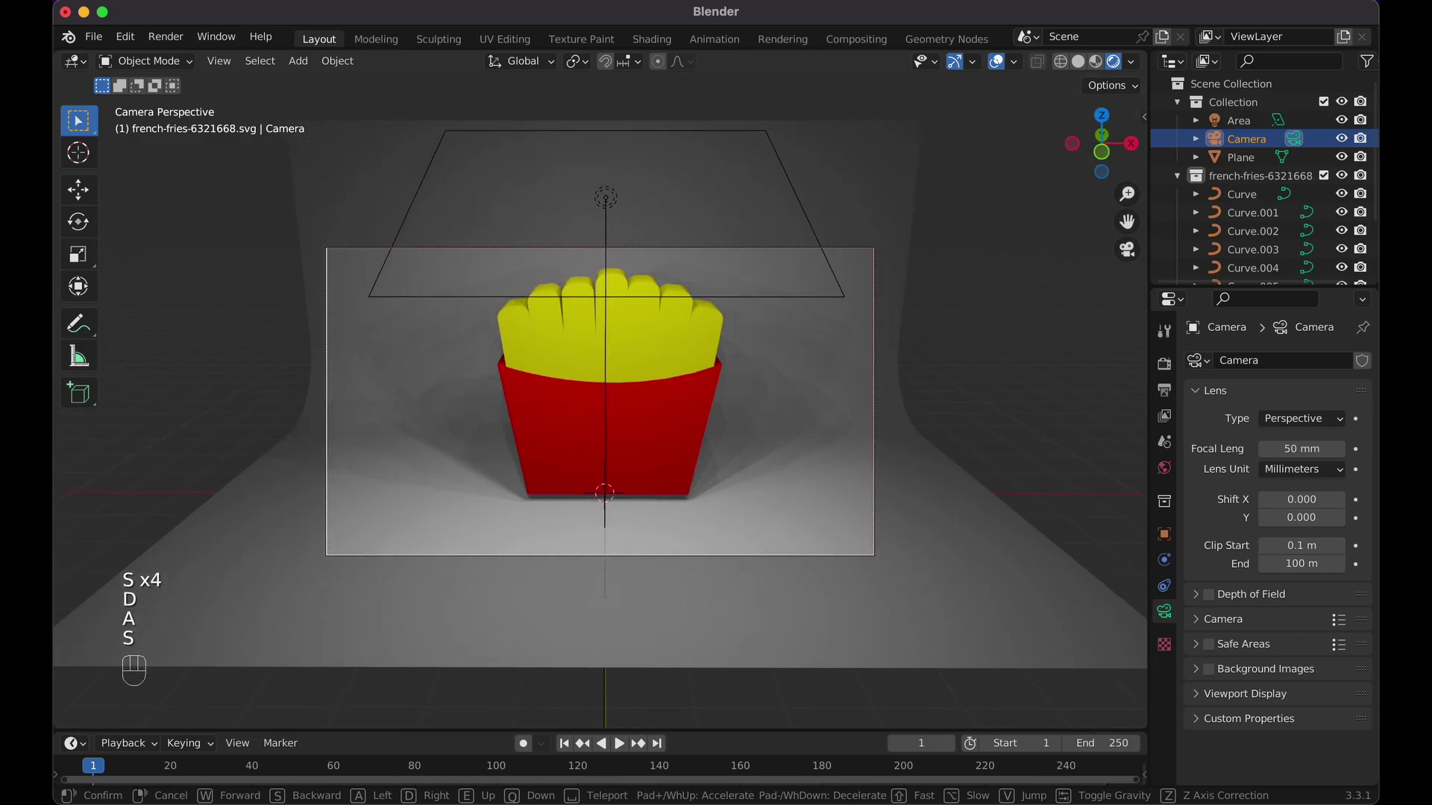
pyautogui.press('d')
pyautogui.press('d')
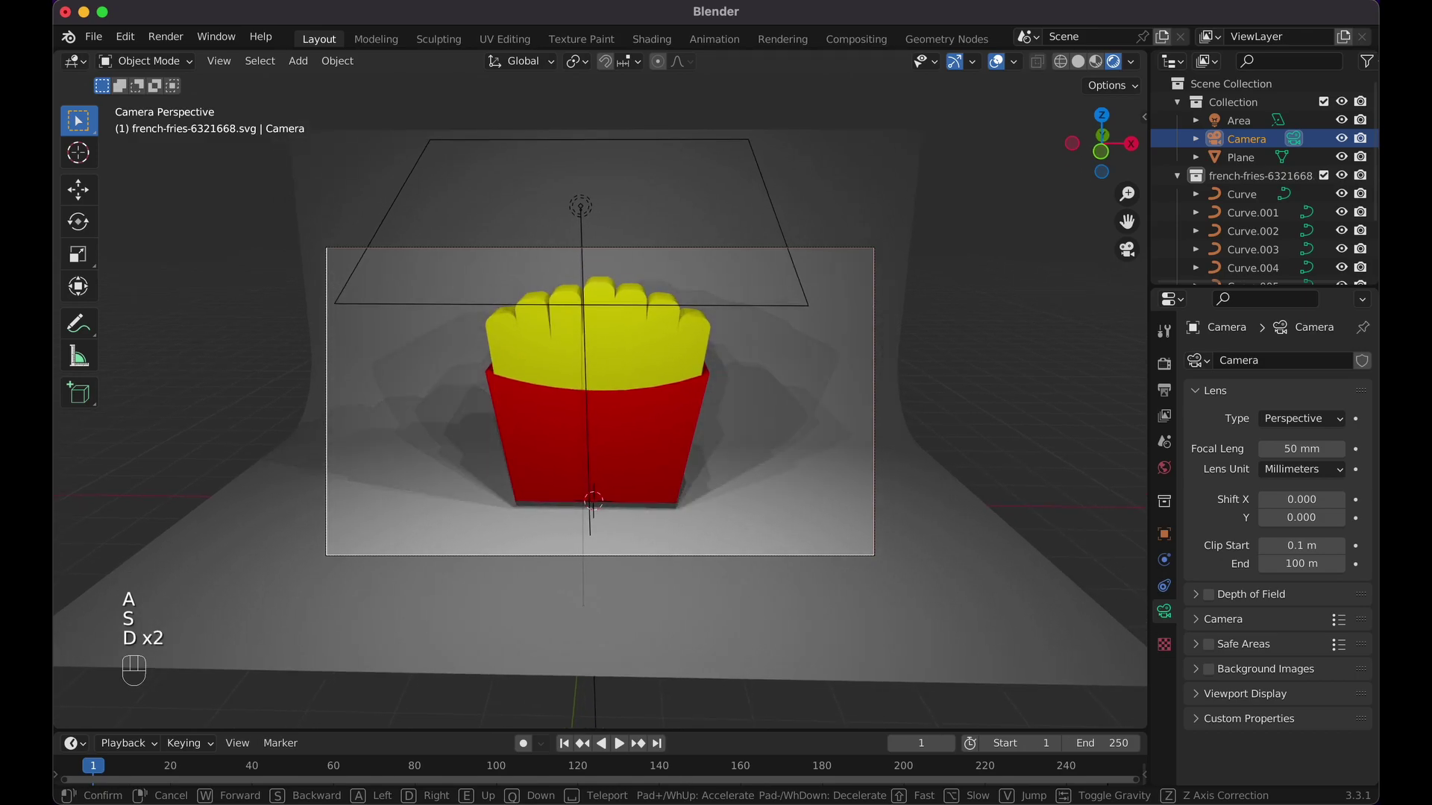
pyautogui.press('a')
pyautogui.press('d')
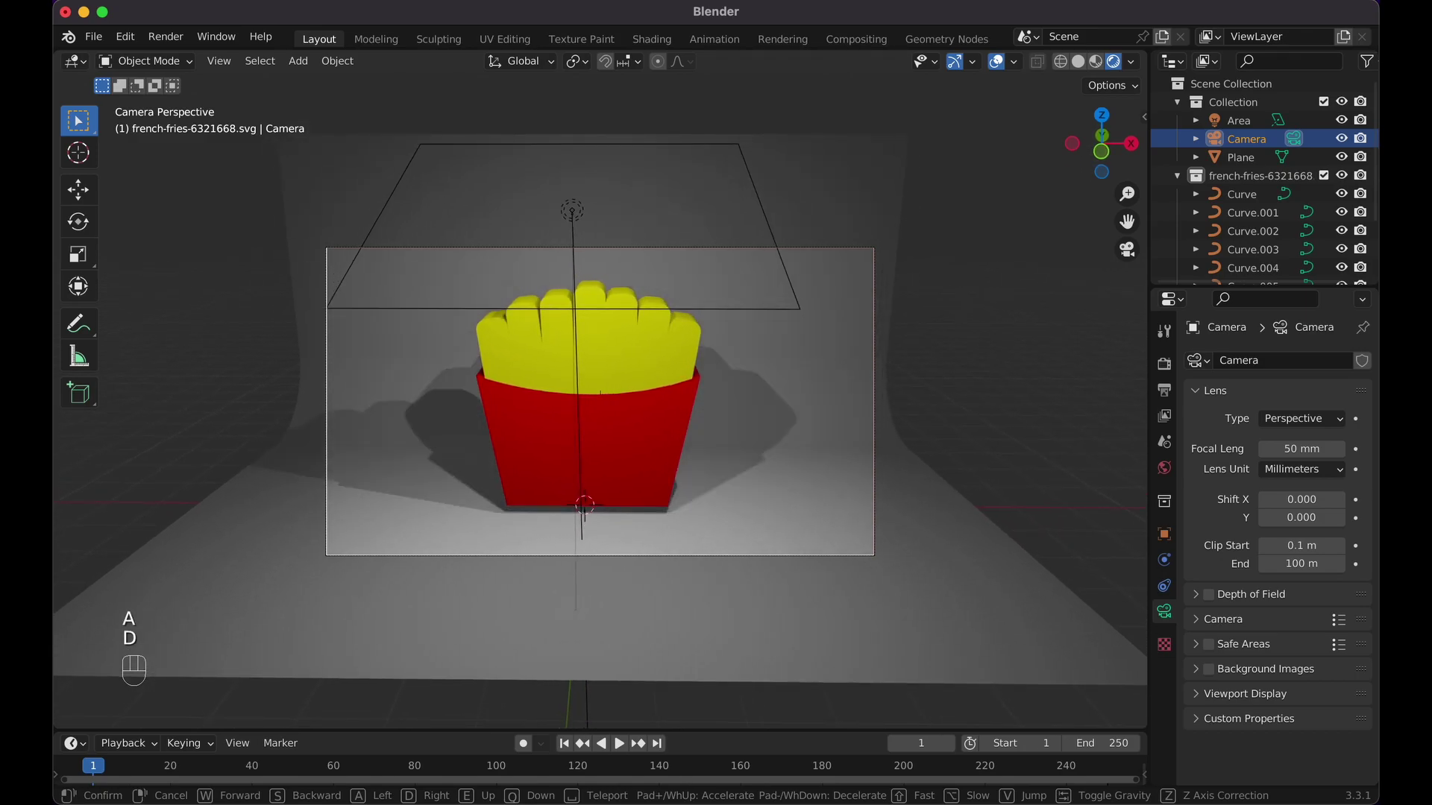
pyautogui.press('a')
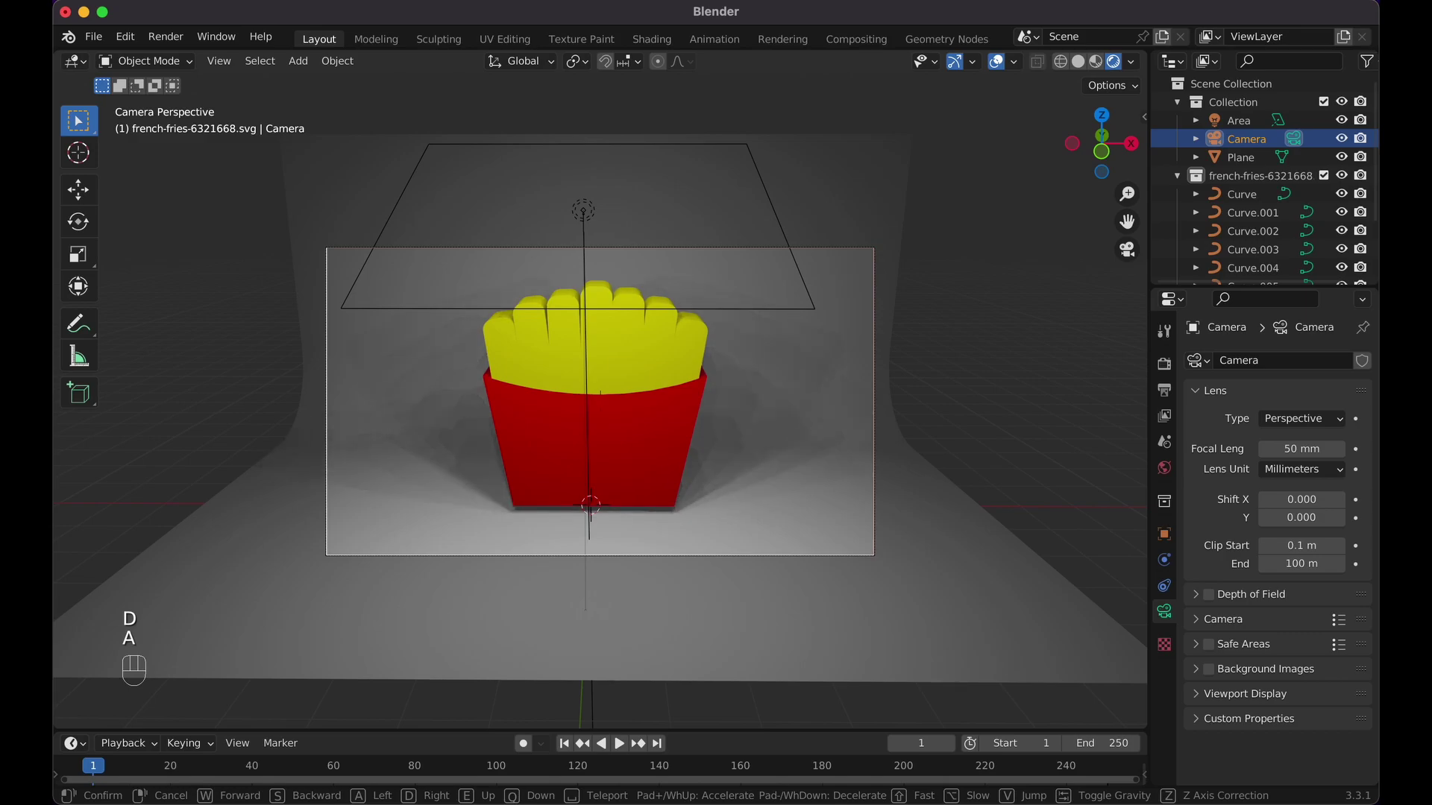
pyautogui.click(850, 256)
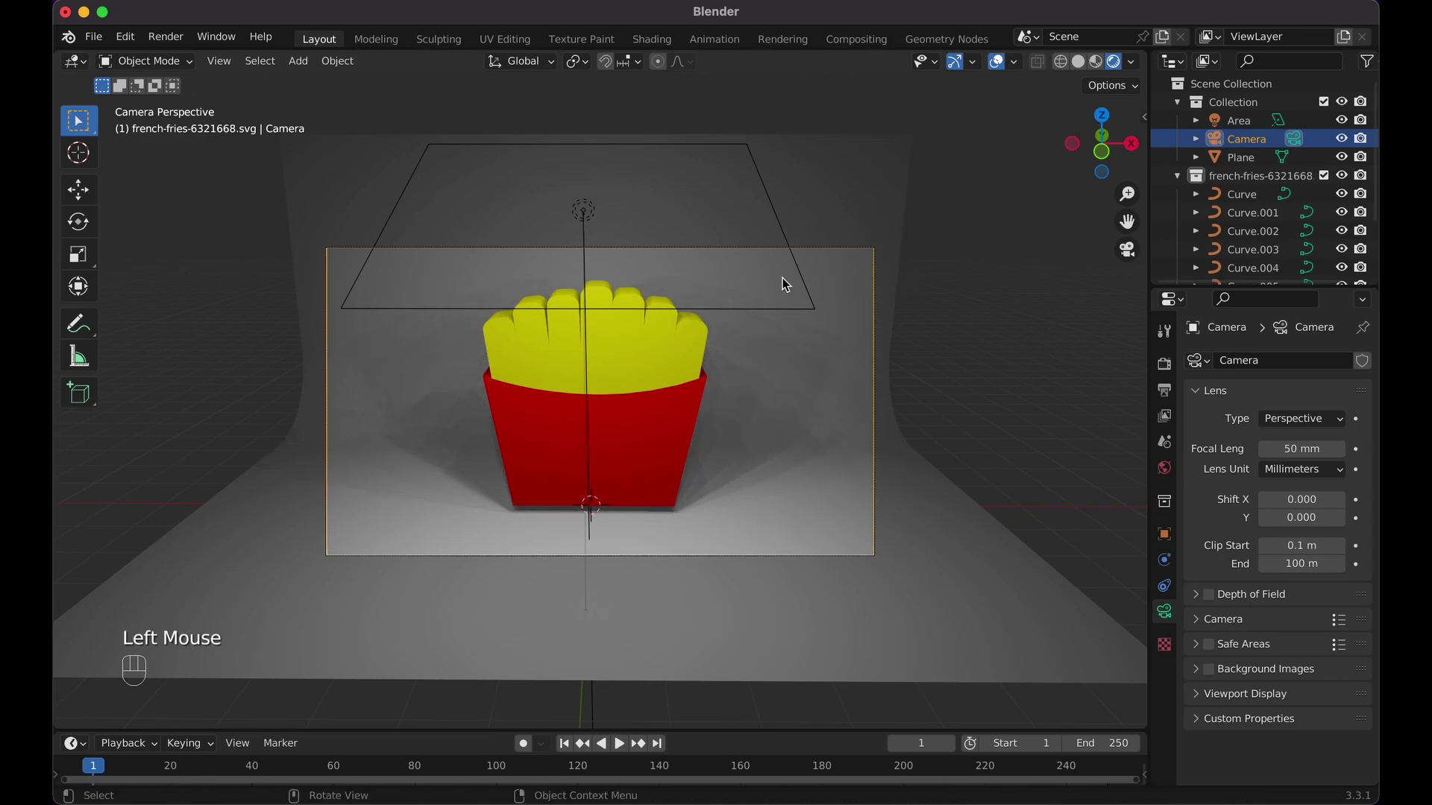
# - Give the backdrop plane a new white material in Material Properties
pyautogui.click(974, 588)
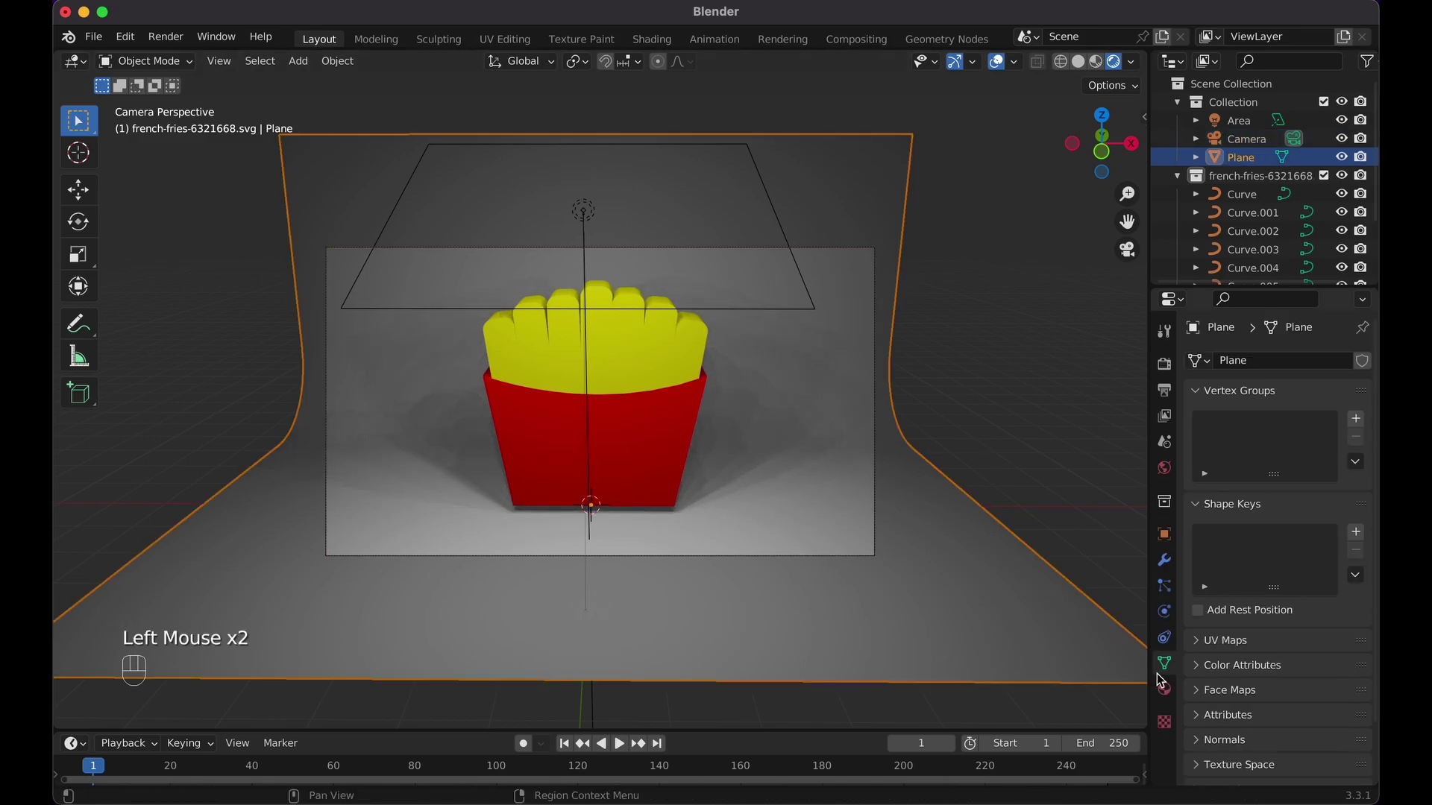
pyautogui.click(1177, 699)
pyautogui.click(1274, 449)
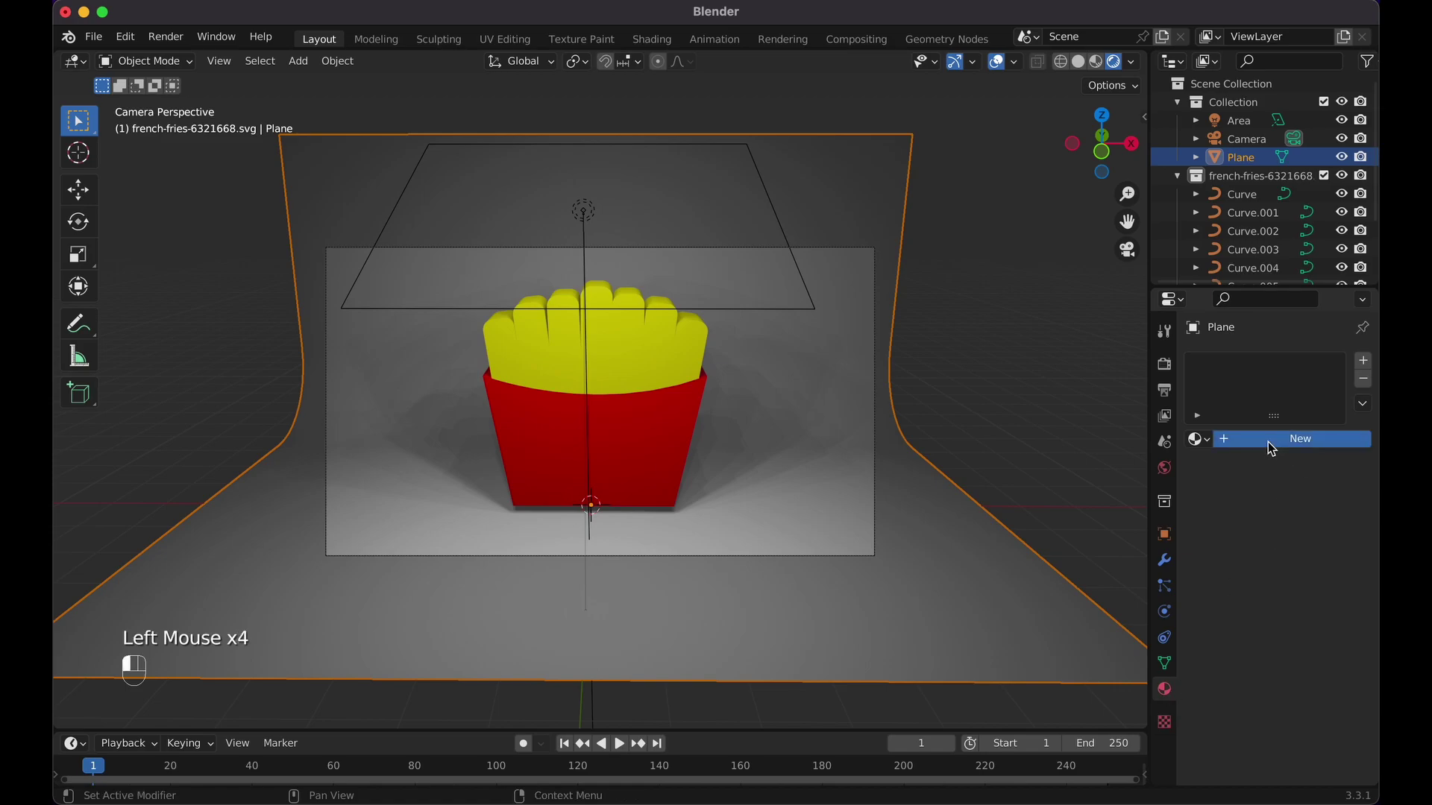
pyautogui.click(1316, 640)
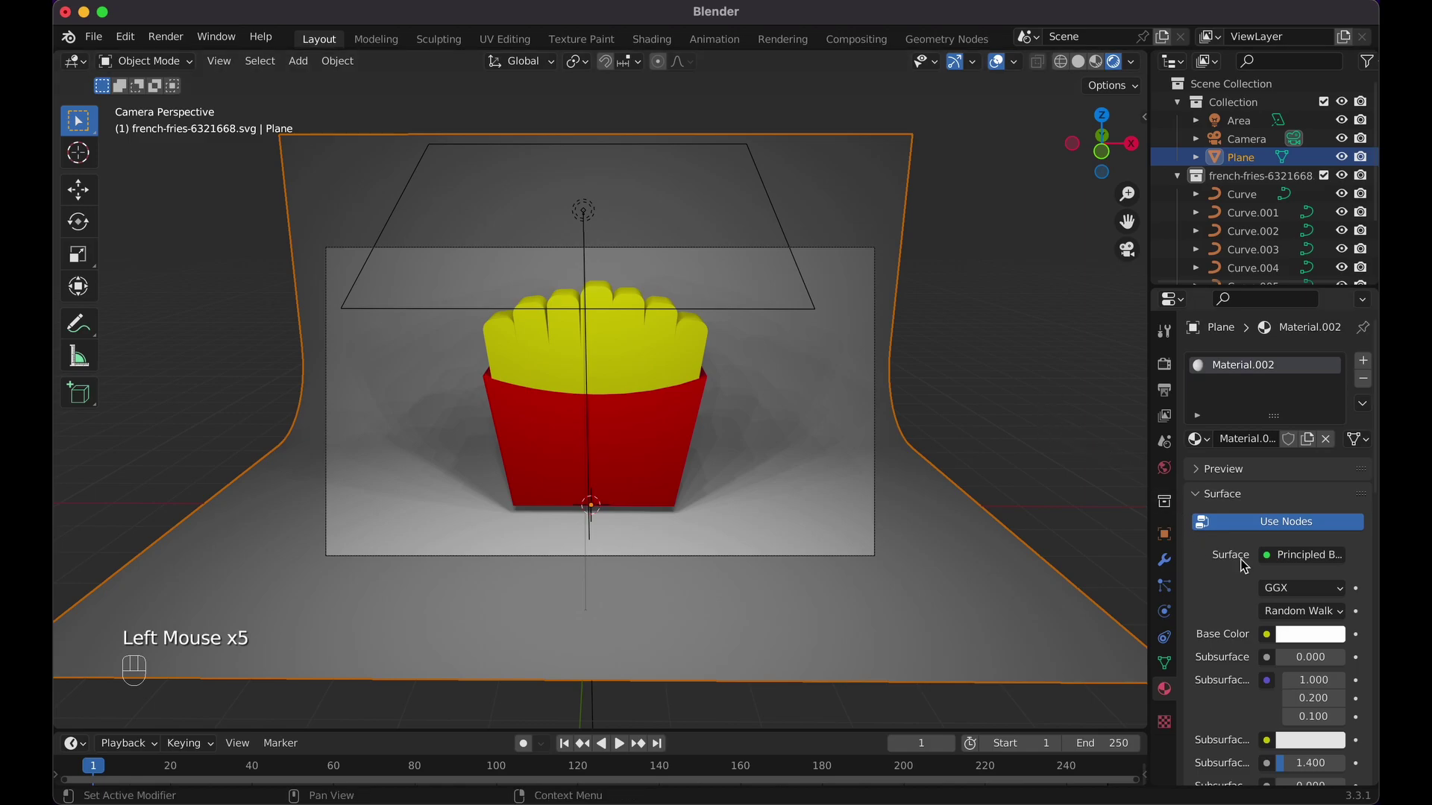
# - Add a second area light above the fries and scale it up large
pyautogui.press('shift+a')
pyautogui.press('g')
pyautogui.press('z')
pyautogui.click(662, 237)
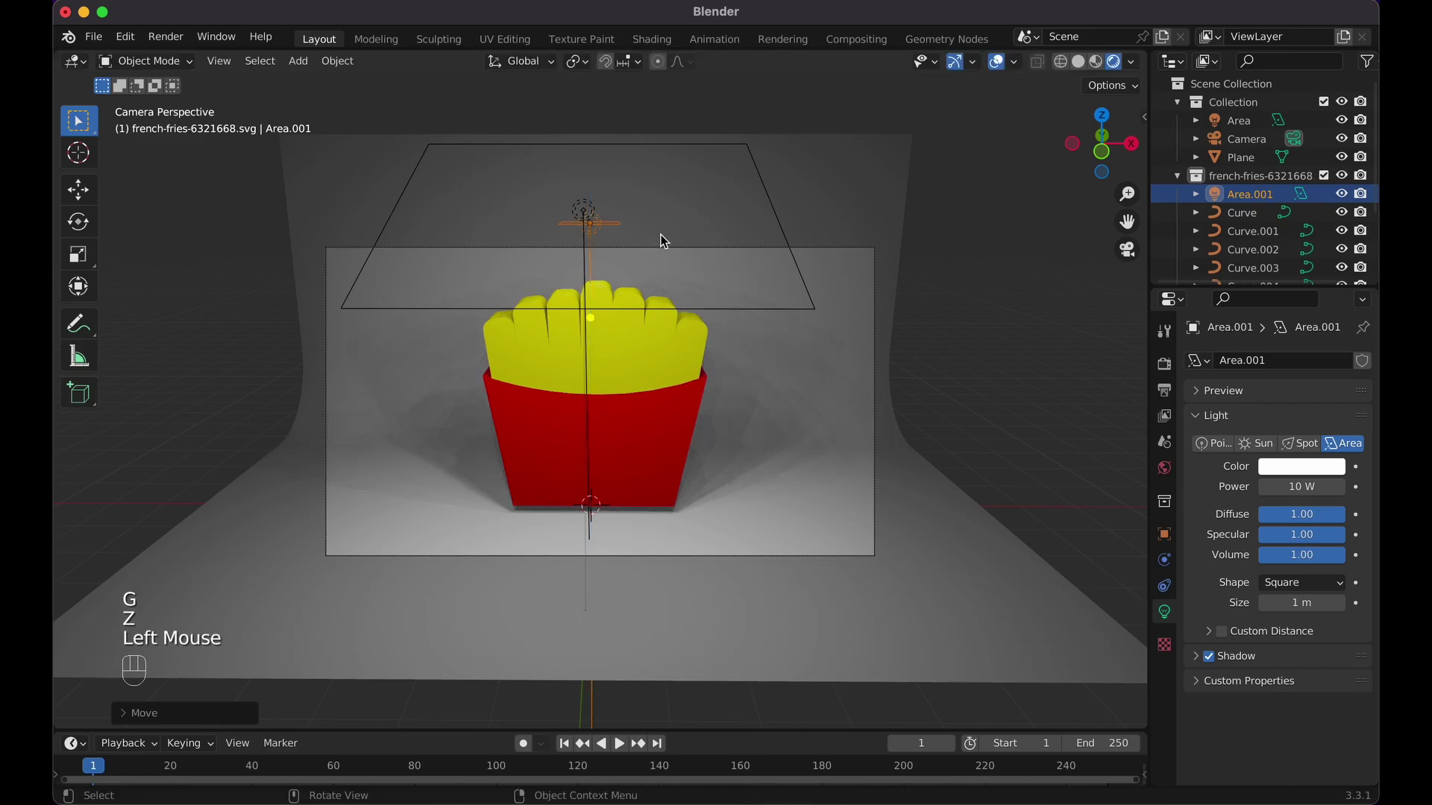
pyautogui.press('s')
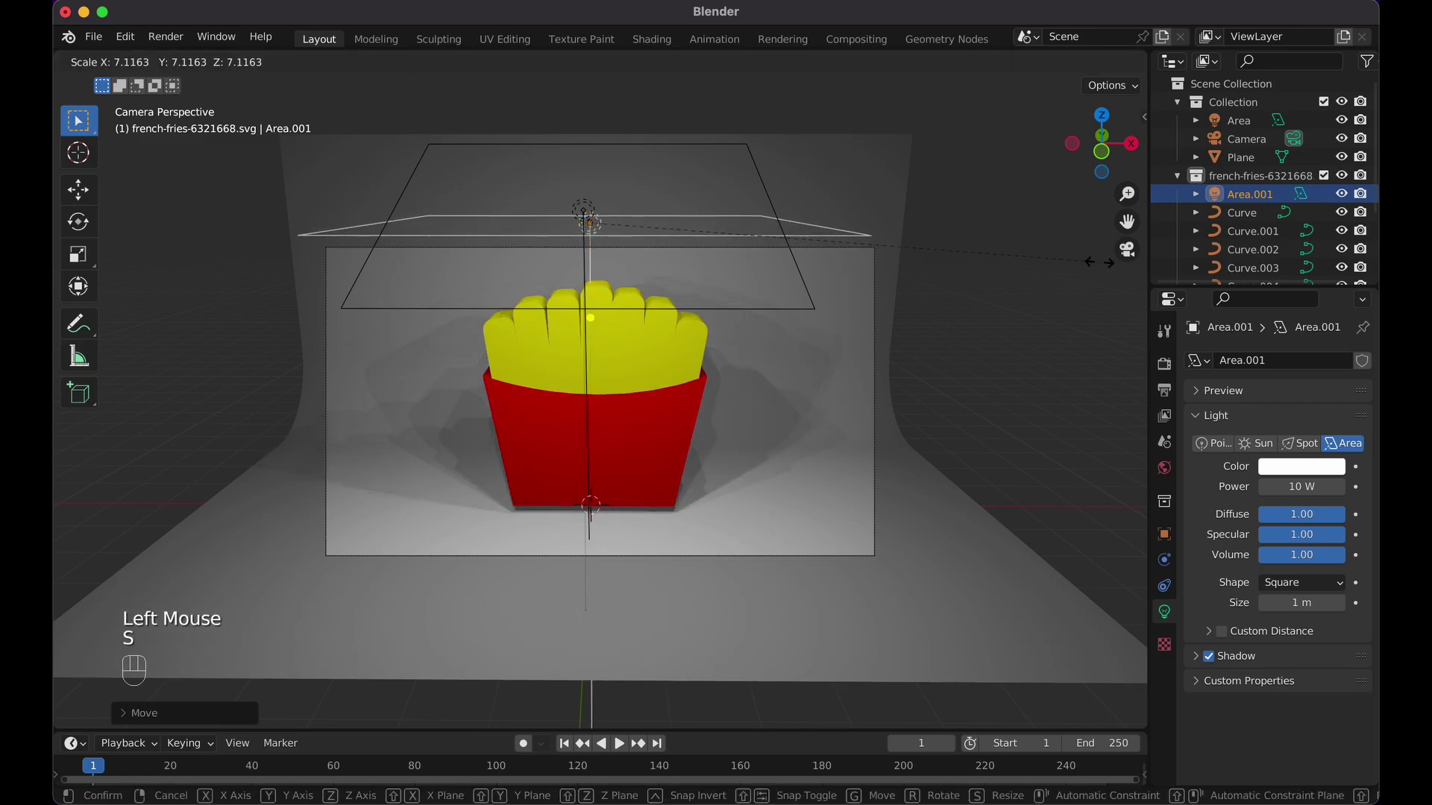
pyautogui.click(65, 273)
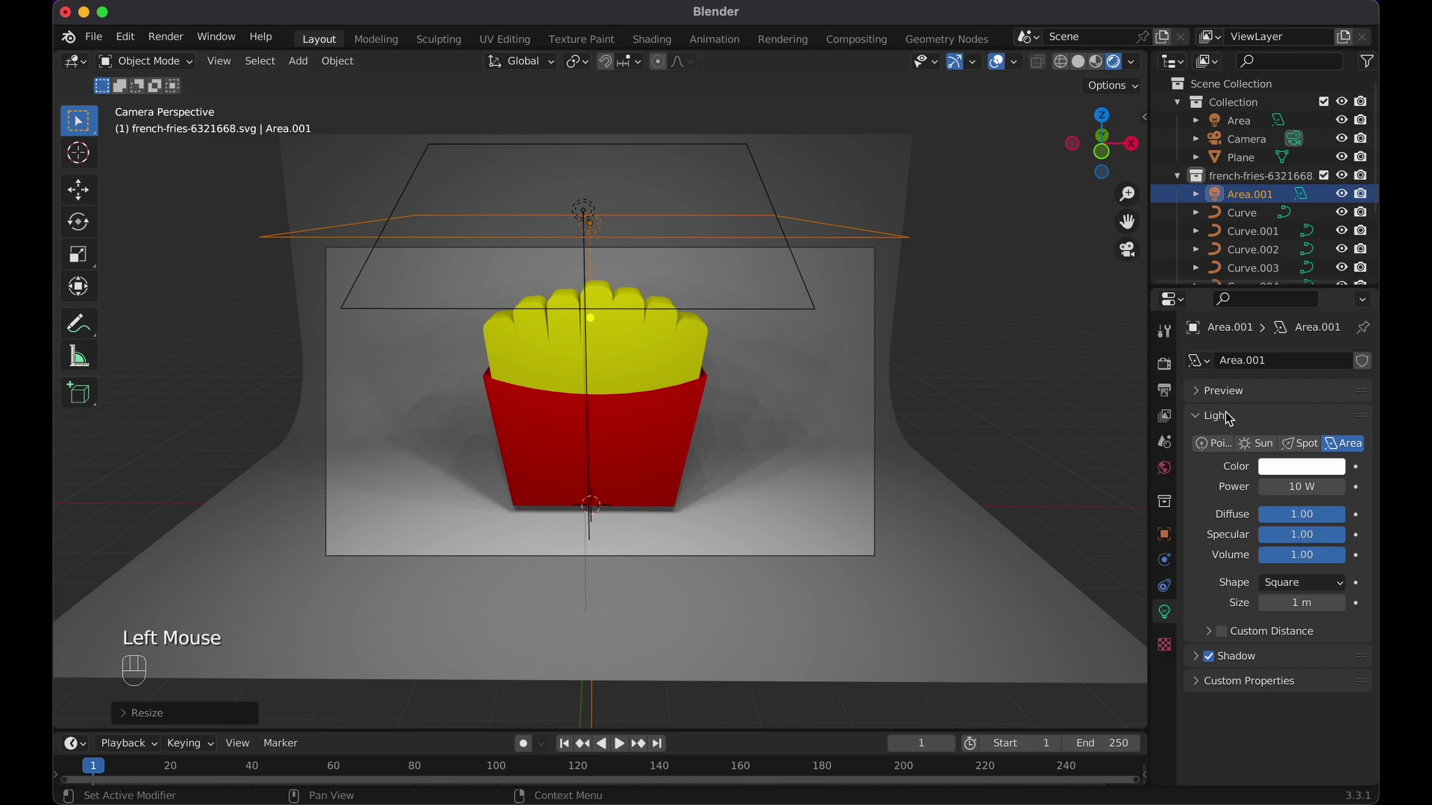
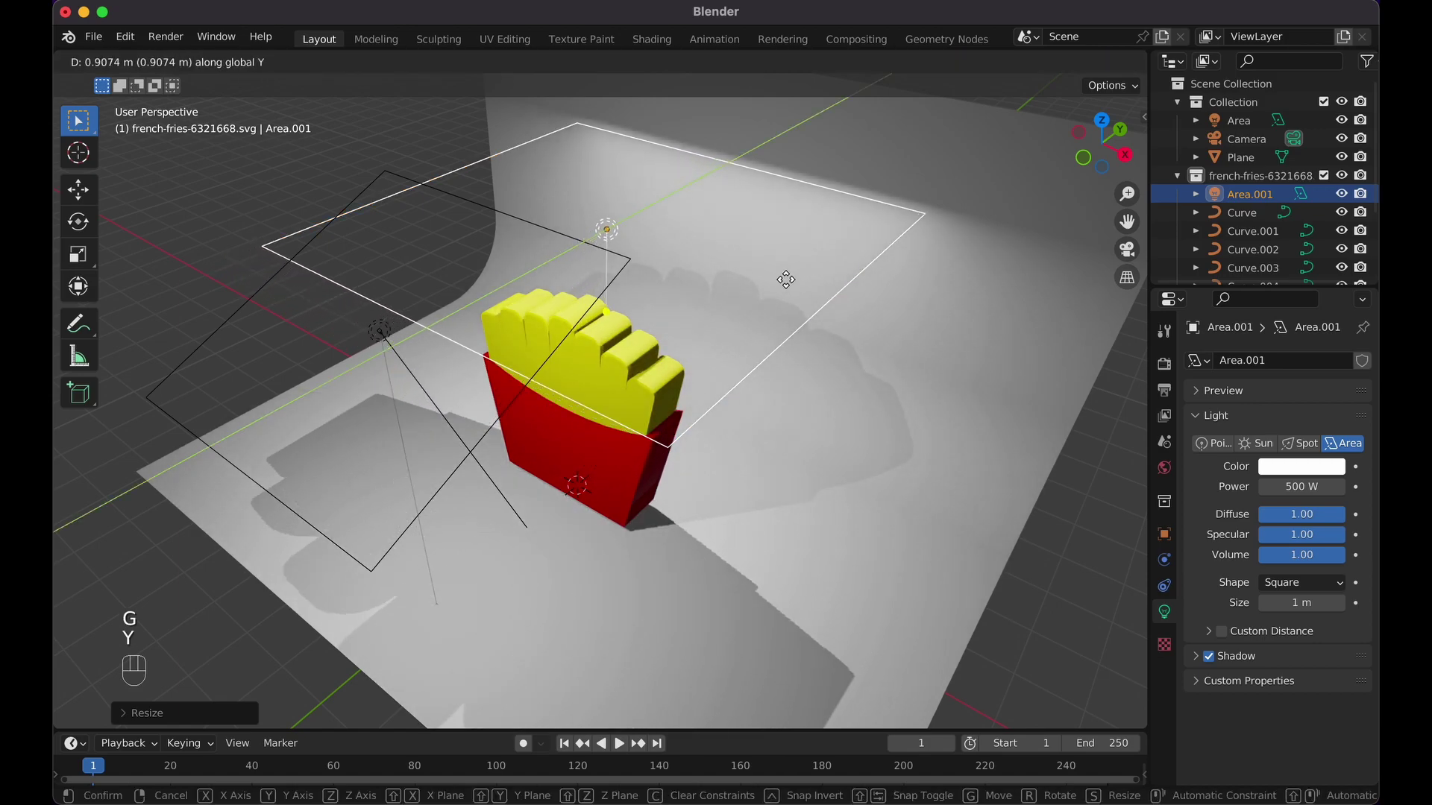
# - Shift the new light and the backdrop plane back along Y, then return to camera view
pyautogui.click(823, 265)
pyautogui.click(910, 401)
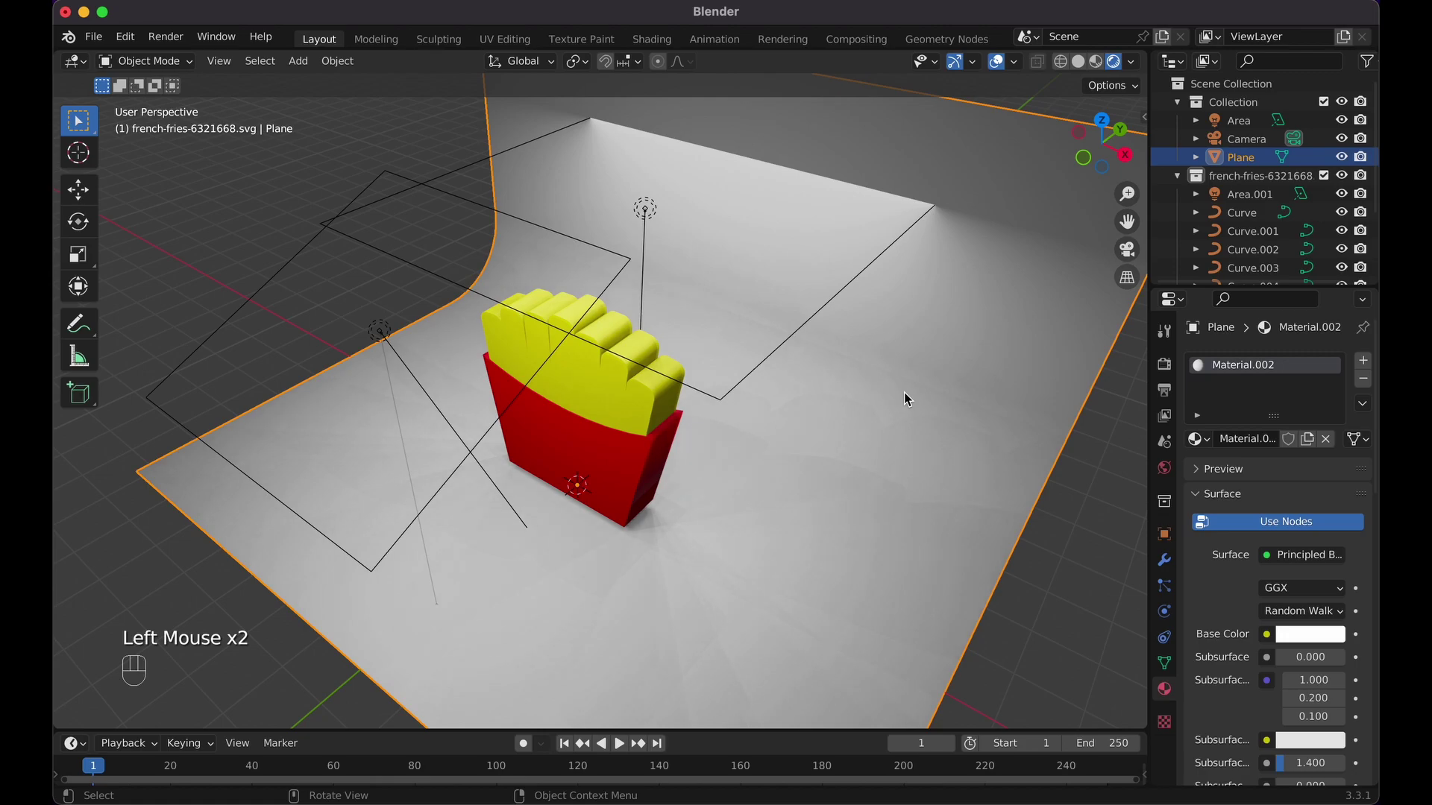
pyautogui.press('g')
pyautogui.press('y')
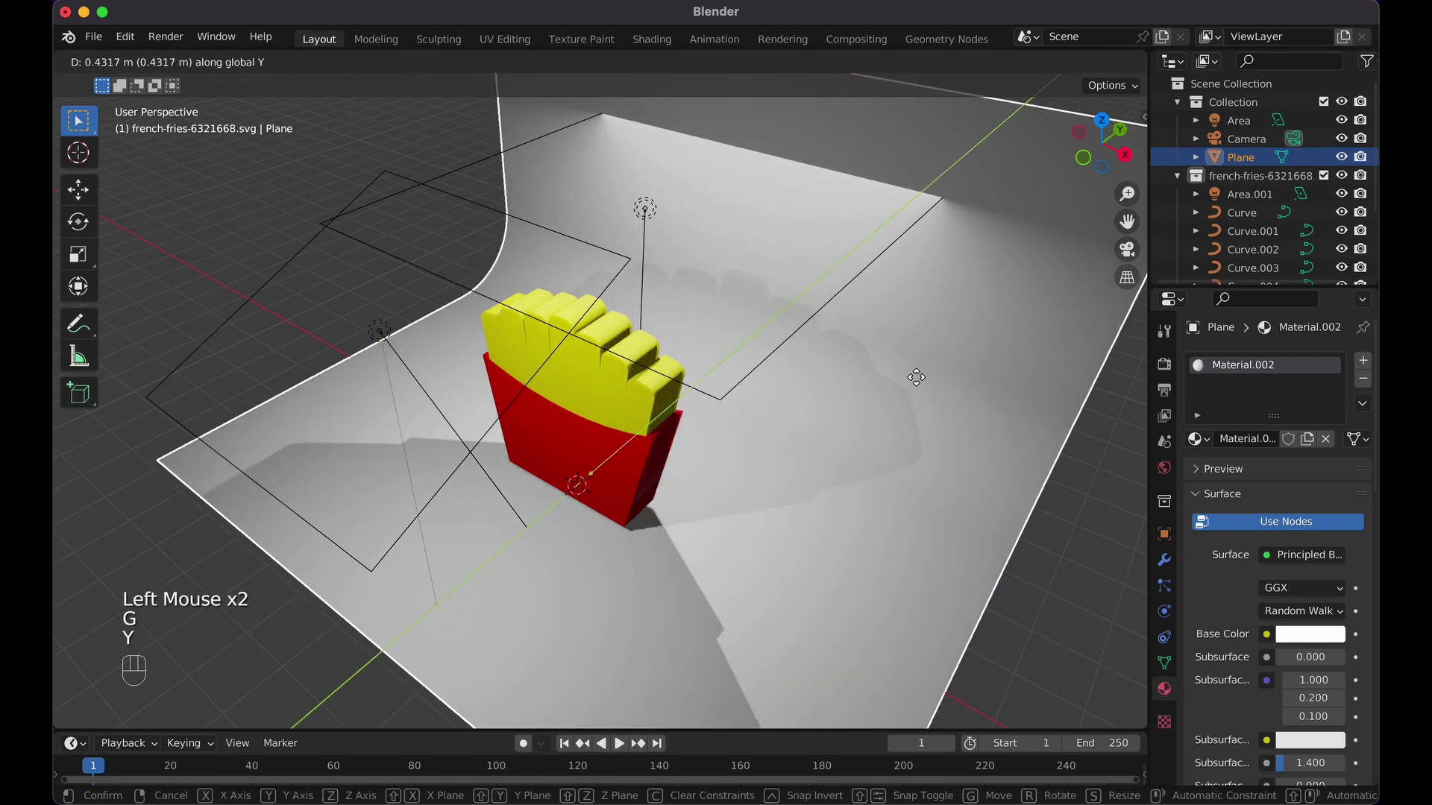
pyautogui.click(933, 372)
pyautogui.press('KP_0')
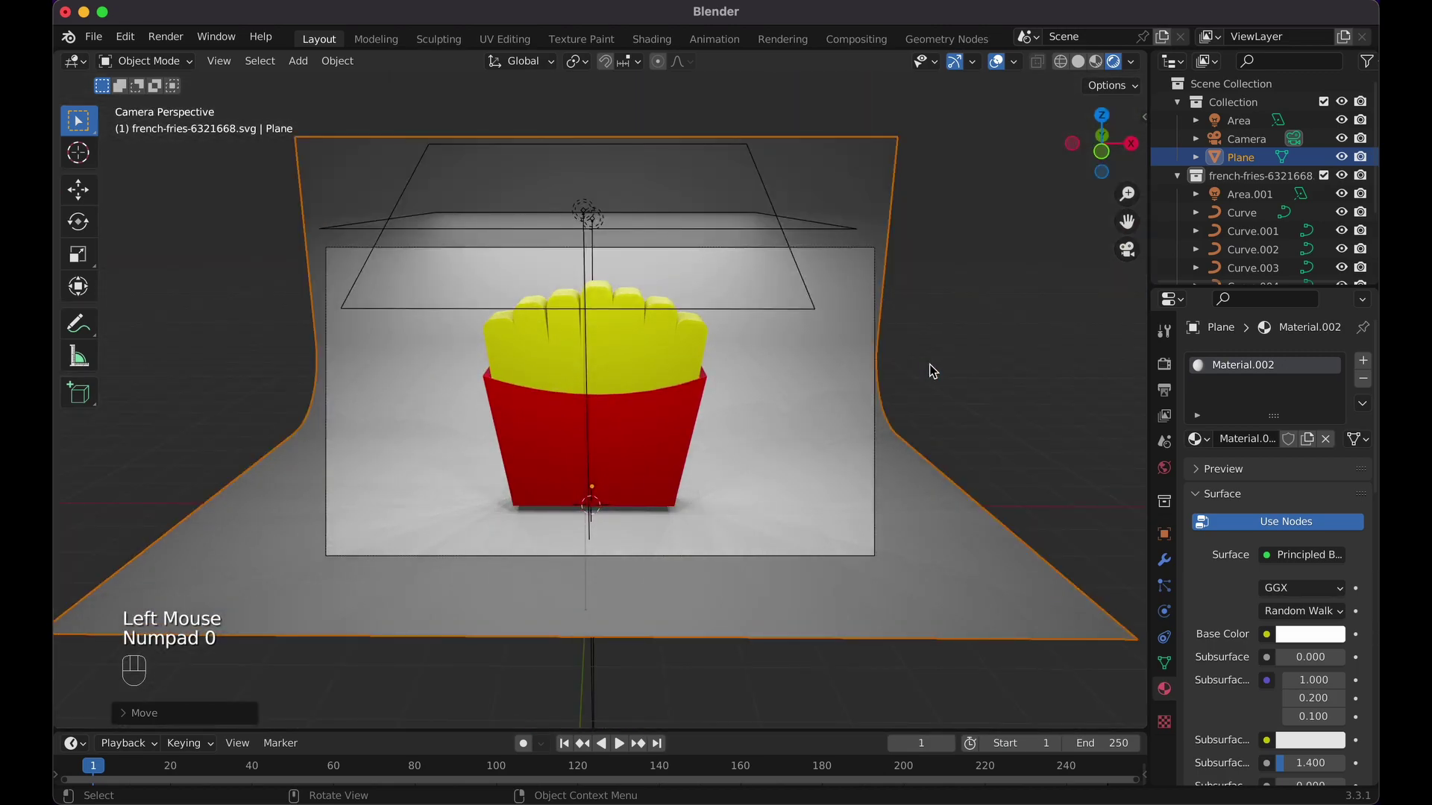
# - Select Area.001, enlarge it slightly and raise it a little higher above the fries
pyautogui.click(600, 224)
pyautogui.click(599, 223)
pyautogui.click(595, 224)
pyautogui.press('KP_0')
pyautogui.press('s')
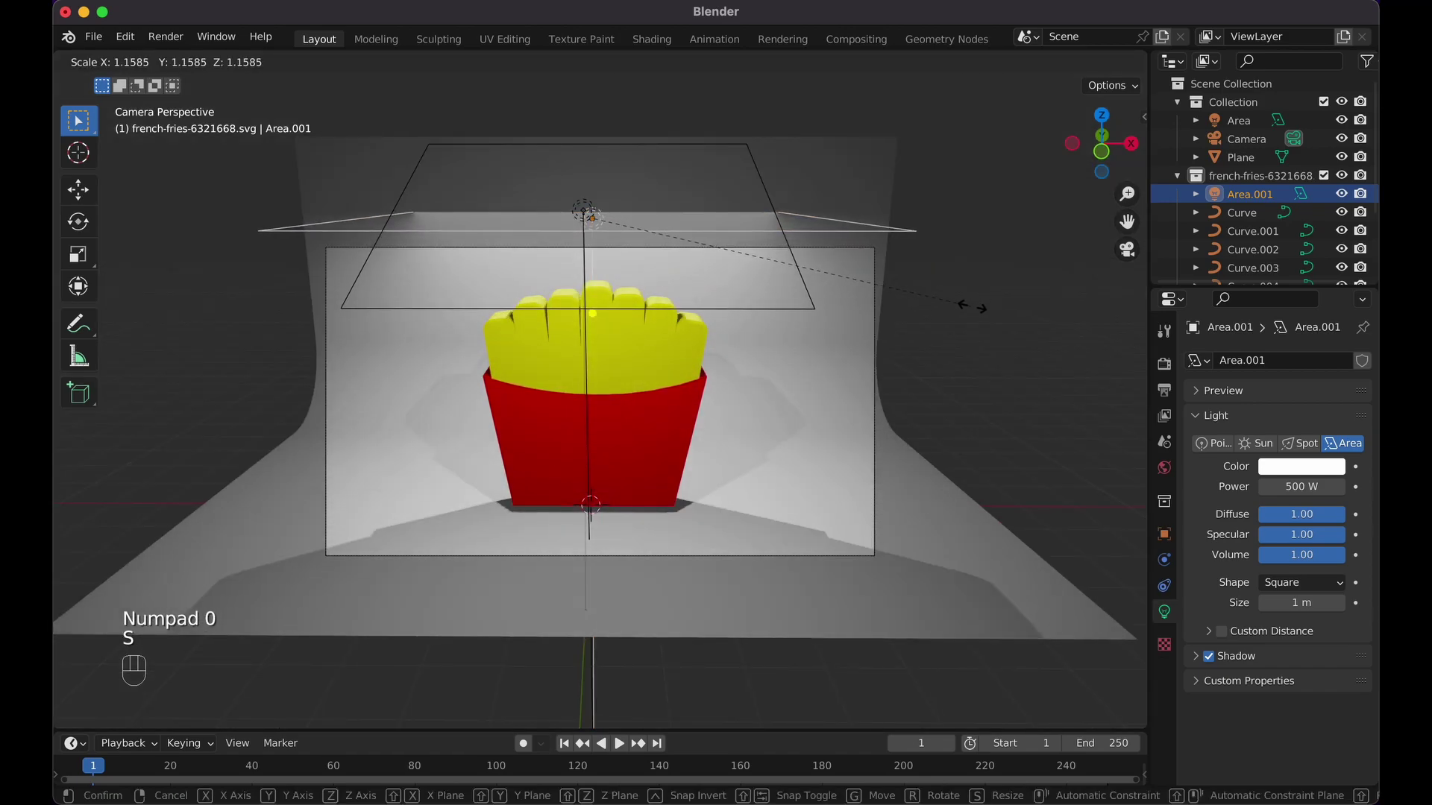
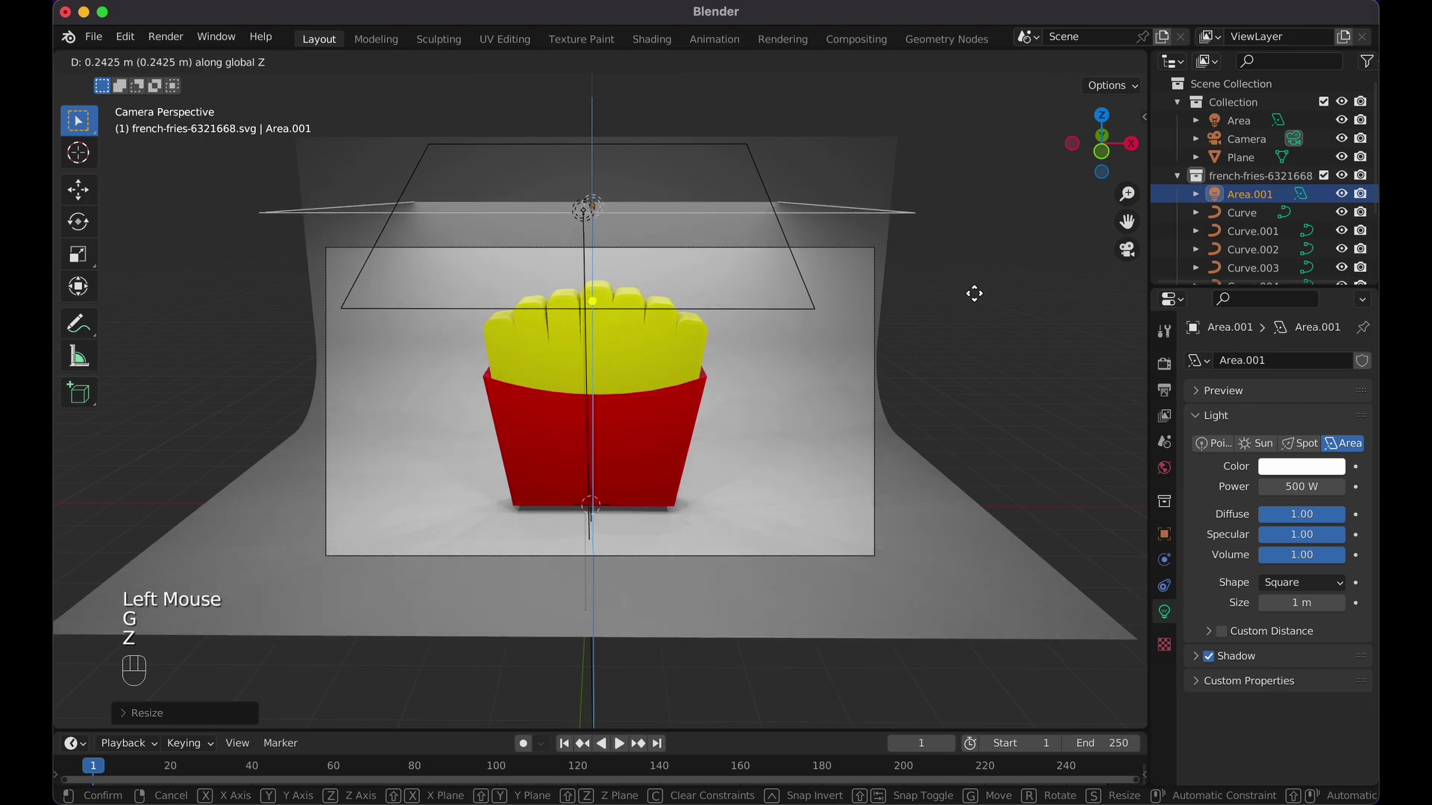
pyautogui.click(978, 297)
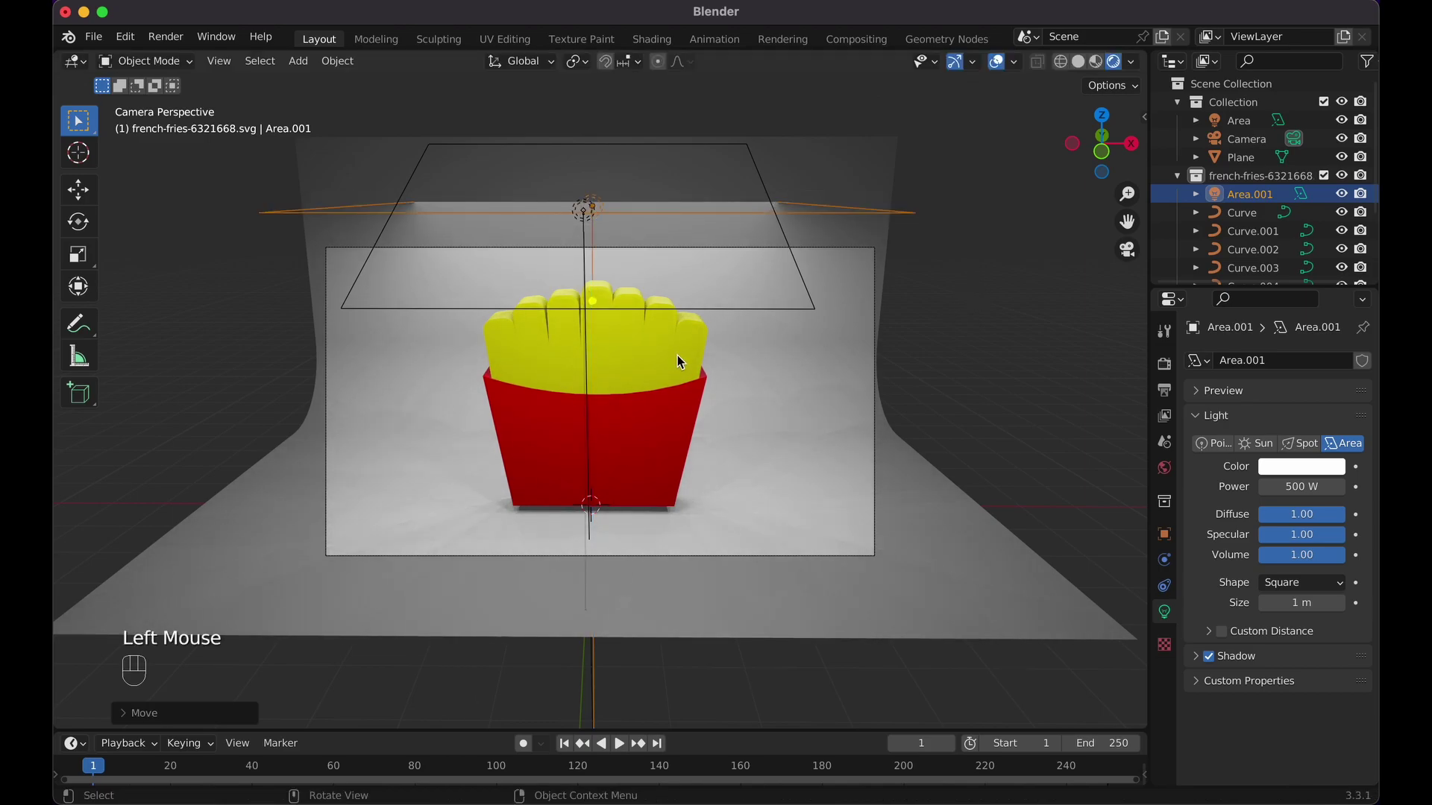
# - Move Area.001 into the main Collection and select all the fries and box curves
pyautogui.click(933, 544)
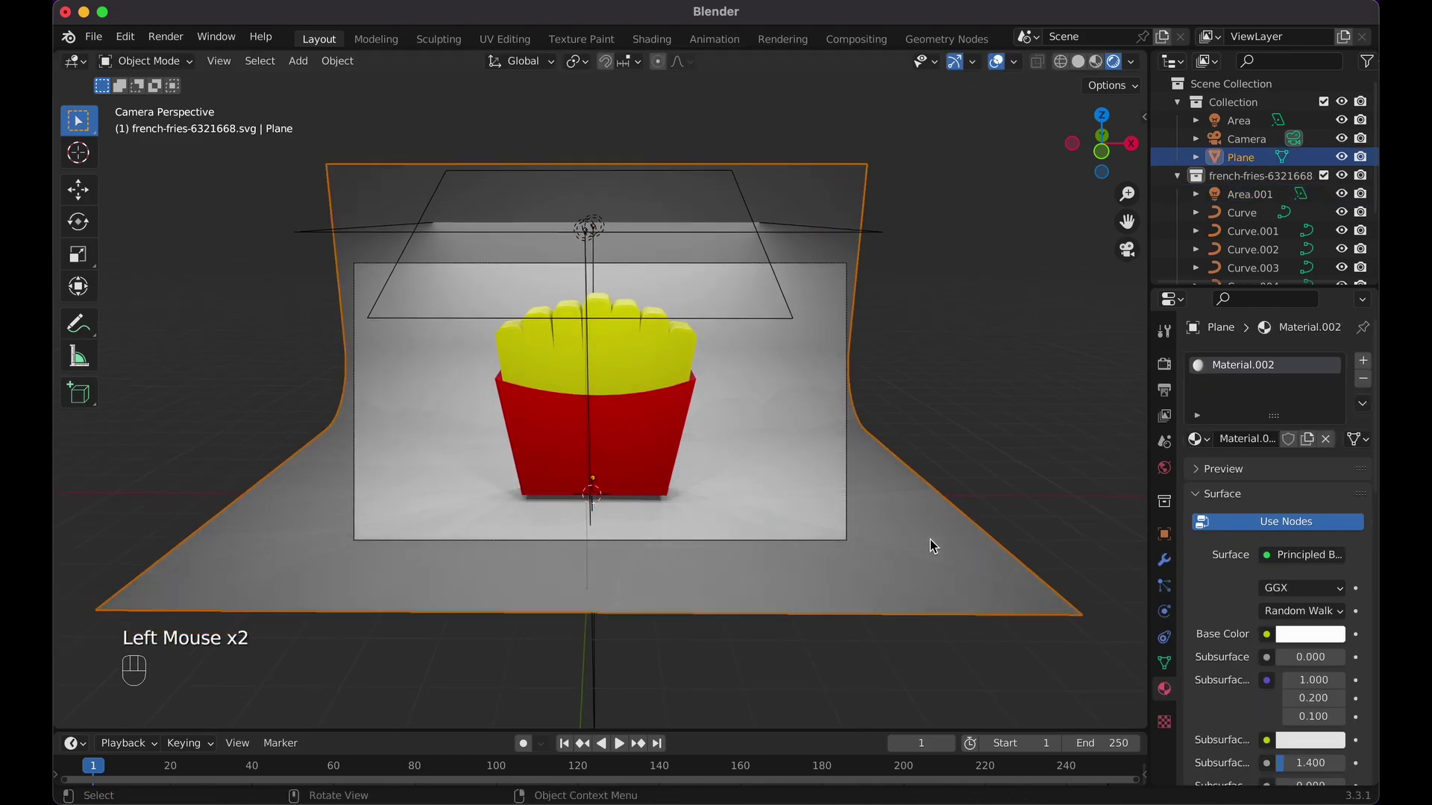
pyautogui.click(634, 416)
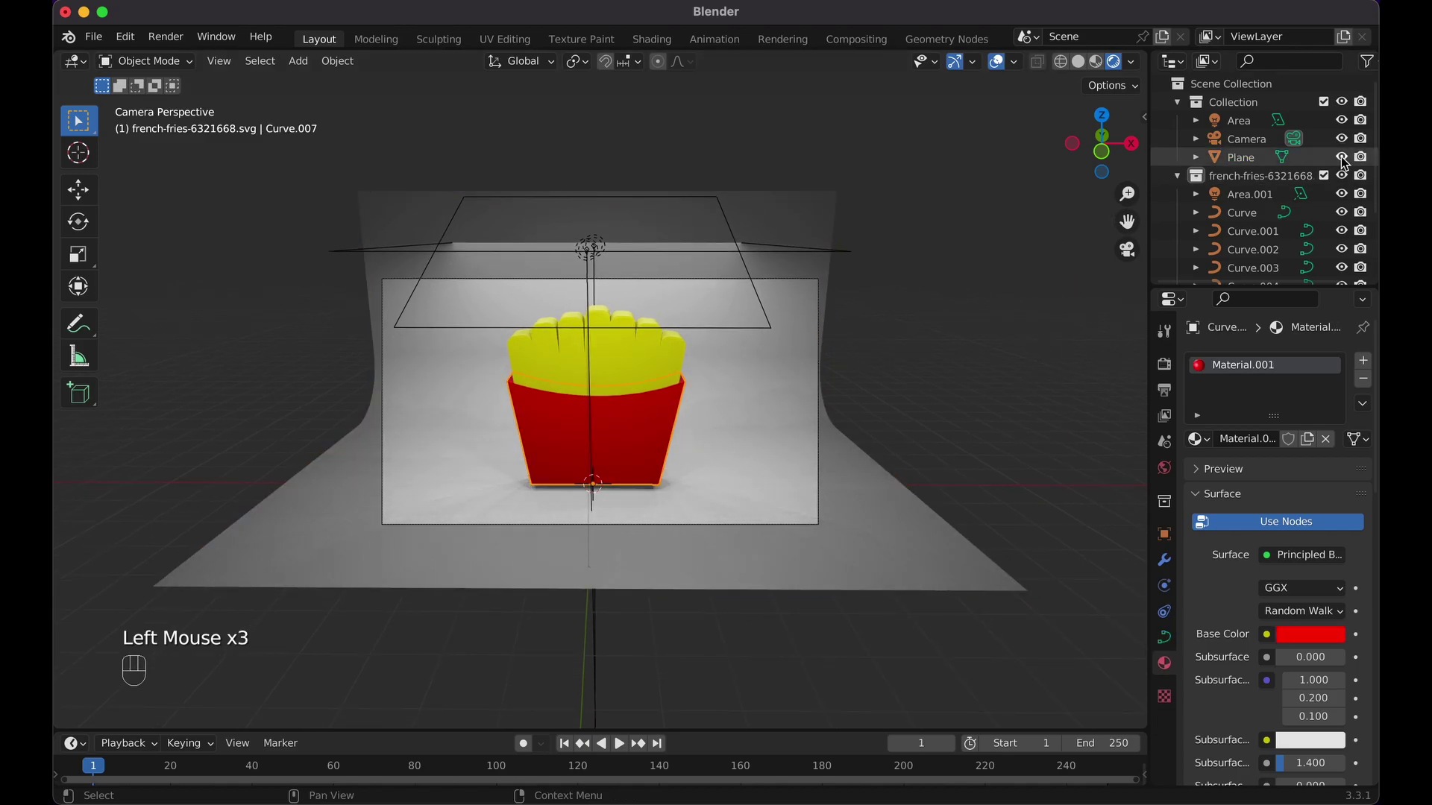
pyautogui.click(1293, 182)
pyautogui.moveTo(1292, 181); pyautogui.dragTo(1264, 210)
pyautogui.click(1269, 205)
pyautogui.moveTo(1282, 204); pyautogui.dragTo(1266, 167)
pyautogui.click(1253, 194)
pyautogui.moveTo(1253, 195); pyautogui.dragTo(1227, 219)
# - Scale the fries down slightly, adjust their height along Z, and cancel a trial free rotation
pyautogui.press('s')
pyautogui.click(875, 418)
pyautogui.press('g')
pyautogui.press('z')
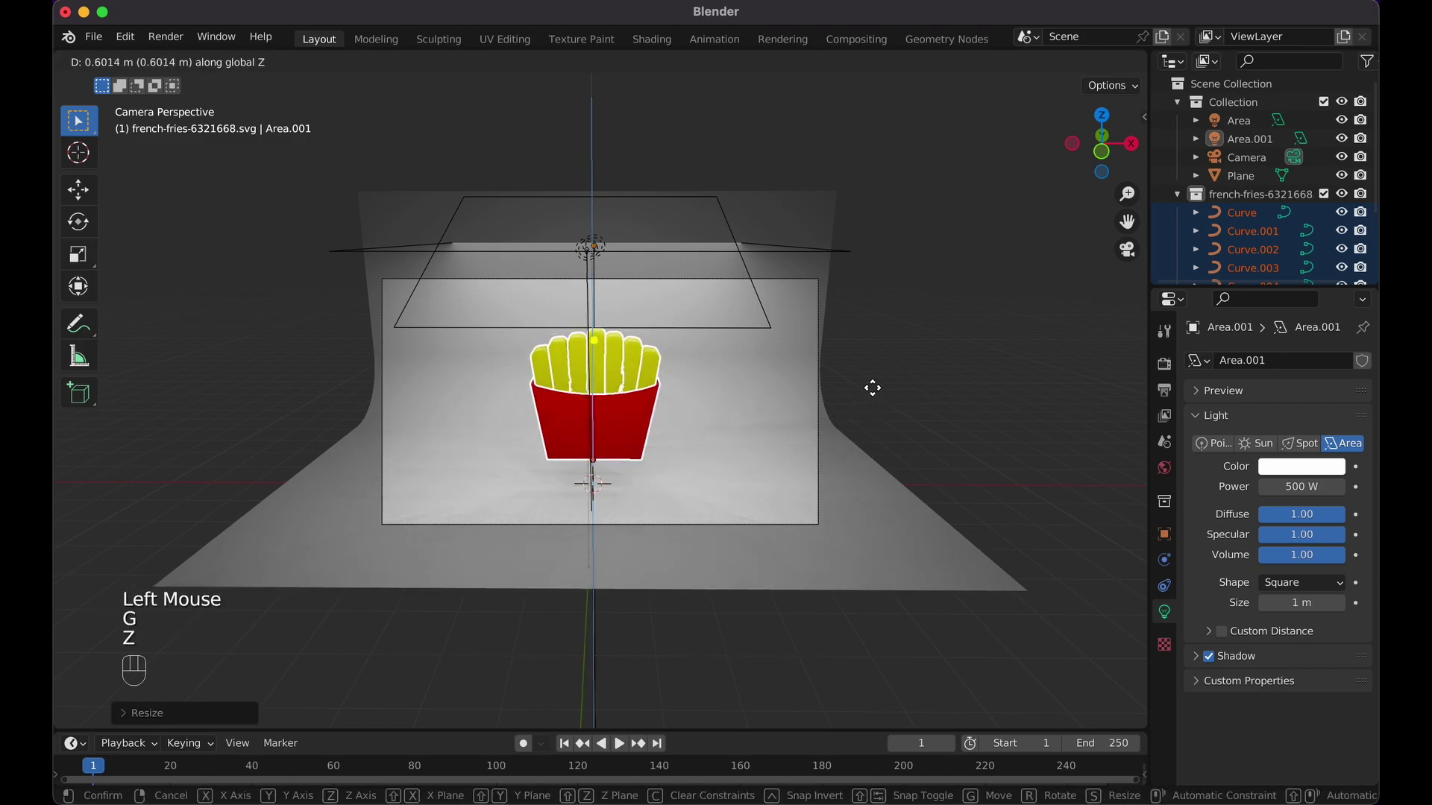
pyautogui.click(878, 392)
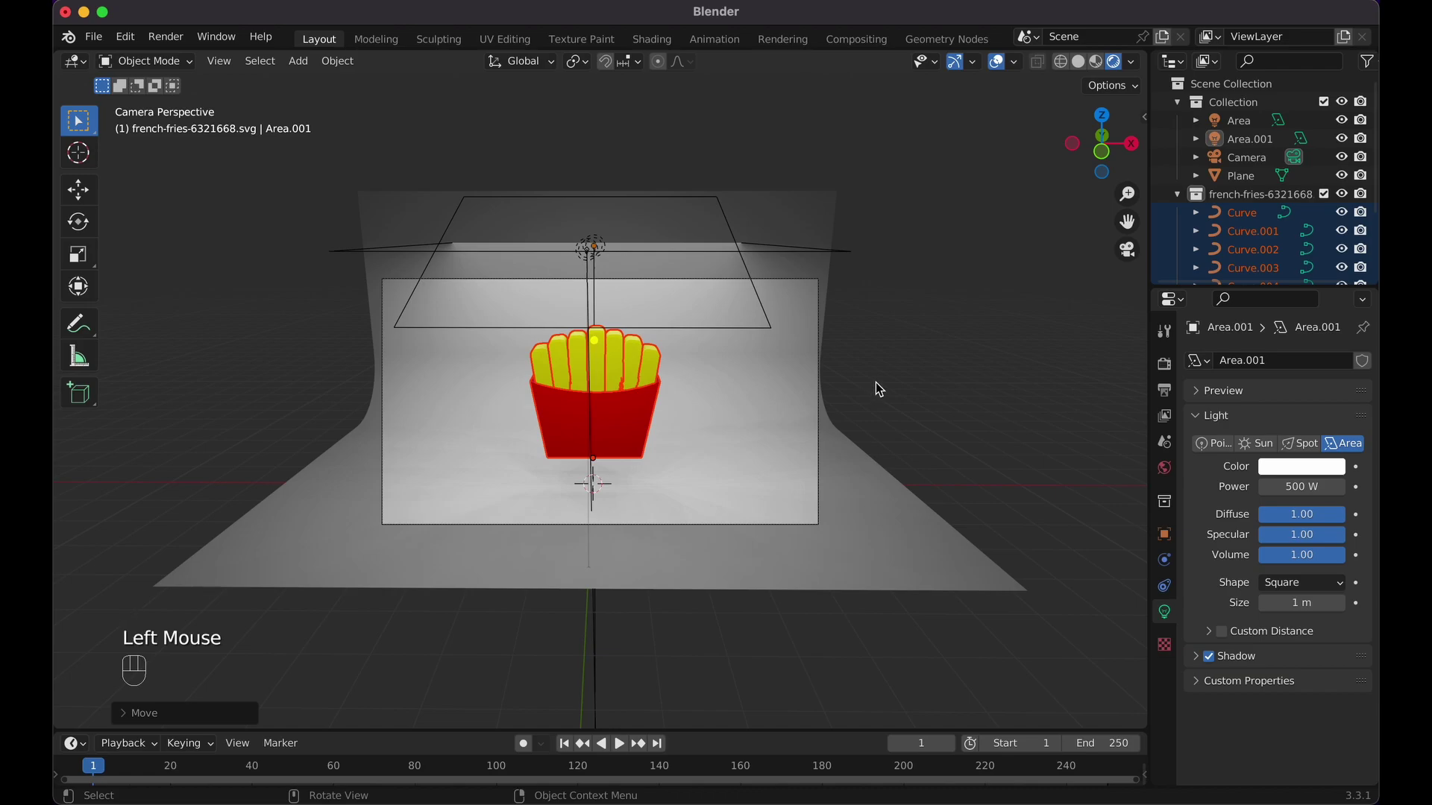
pyautogui.press('r')
pyautogui.press('r')
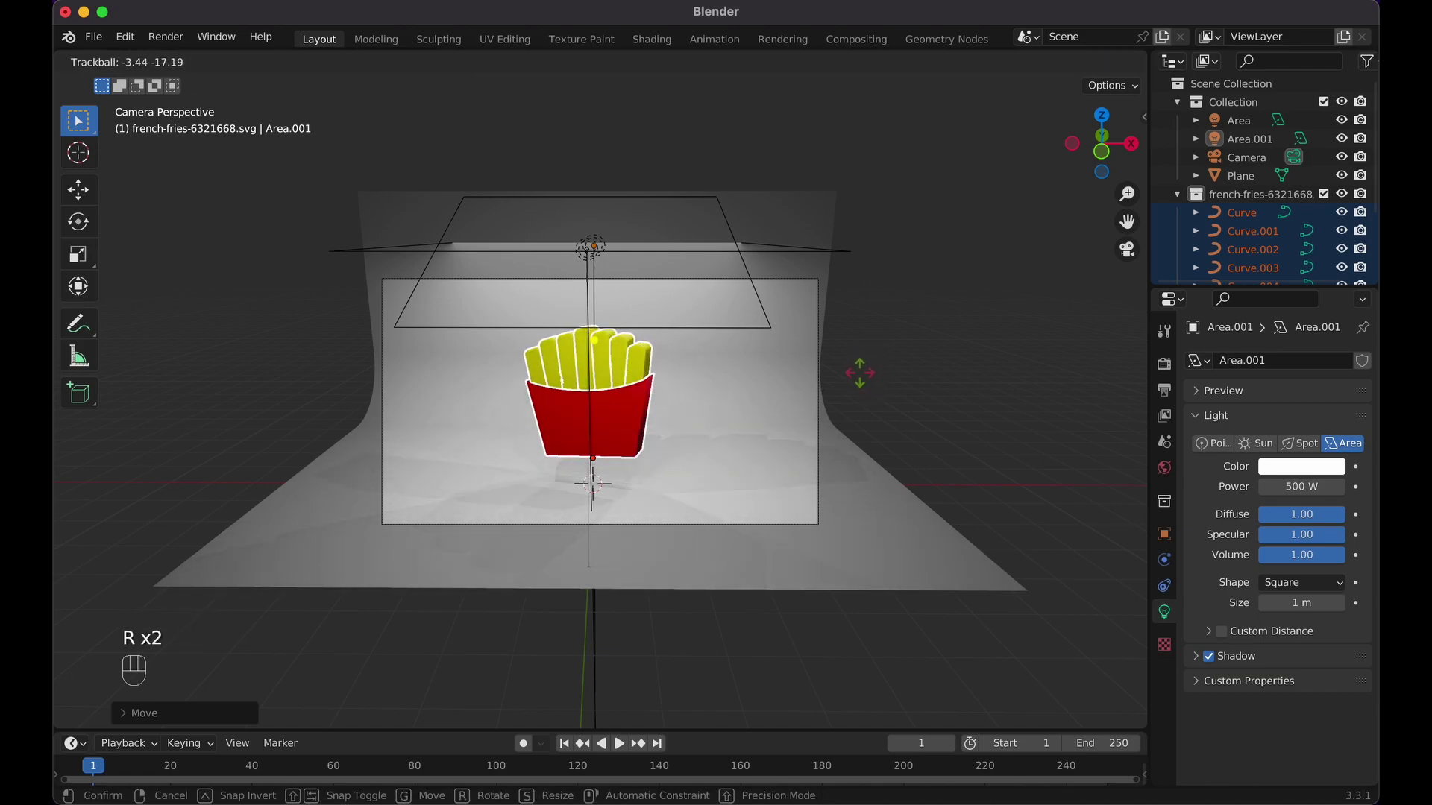
pyautogui.press('Escape')
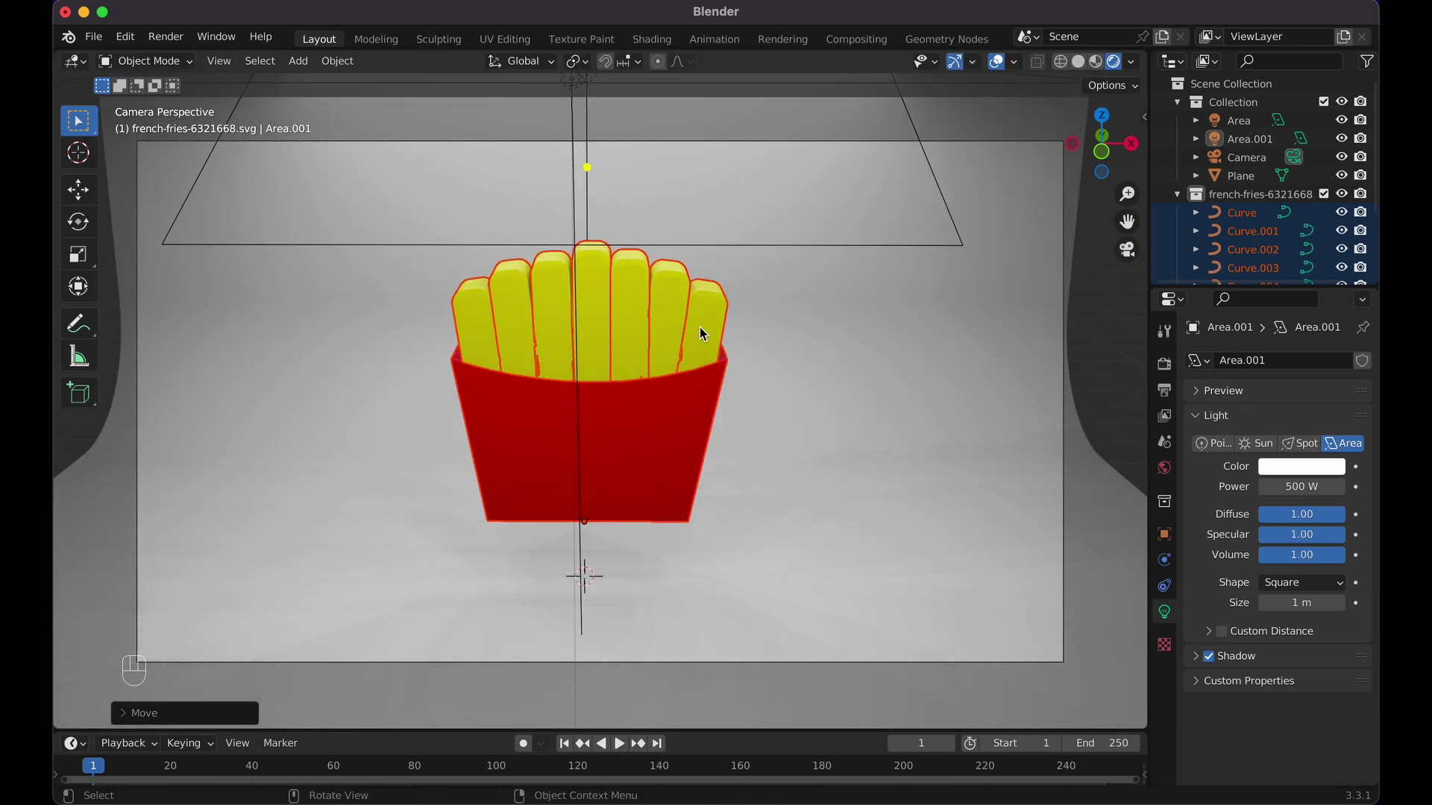
# - Scale one selected fry slightly along Y, then go to front view and Render Properties
pyautogui.click(705, 337)
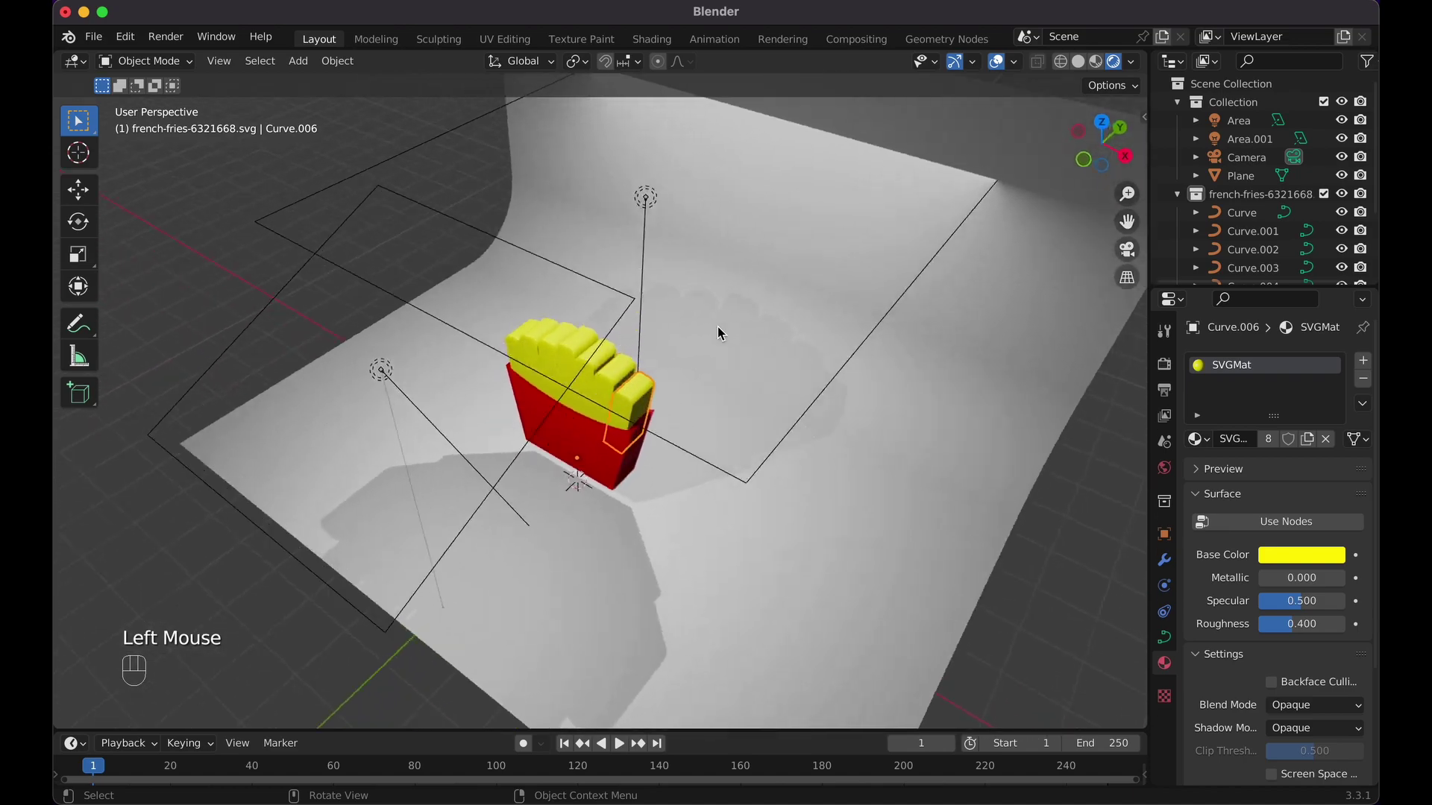
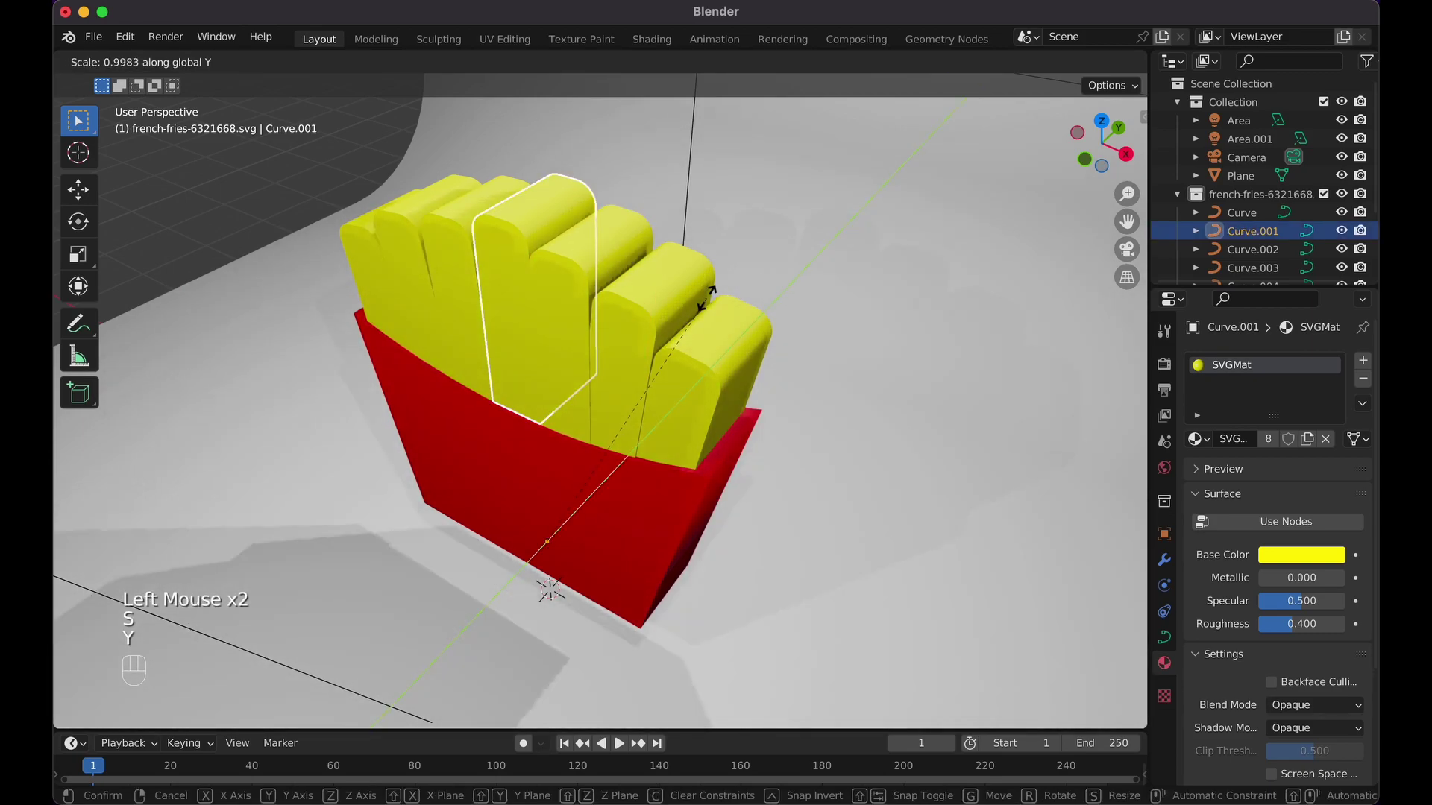
pyautogui.click(707, 308)
pyautogui.press('KP_1')
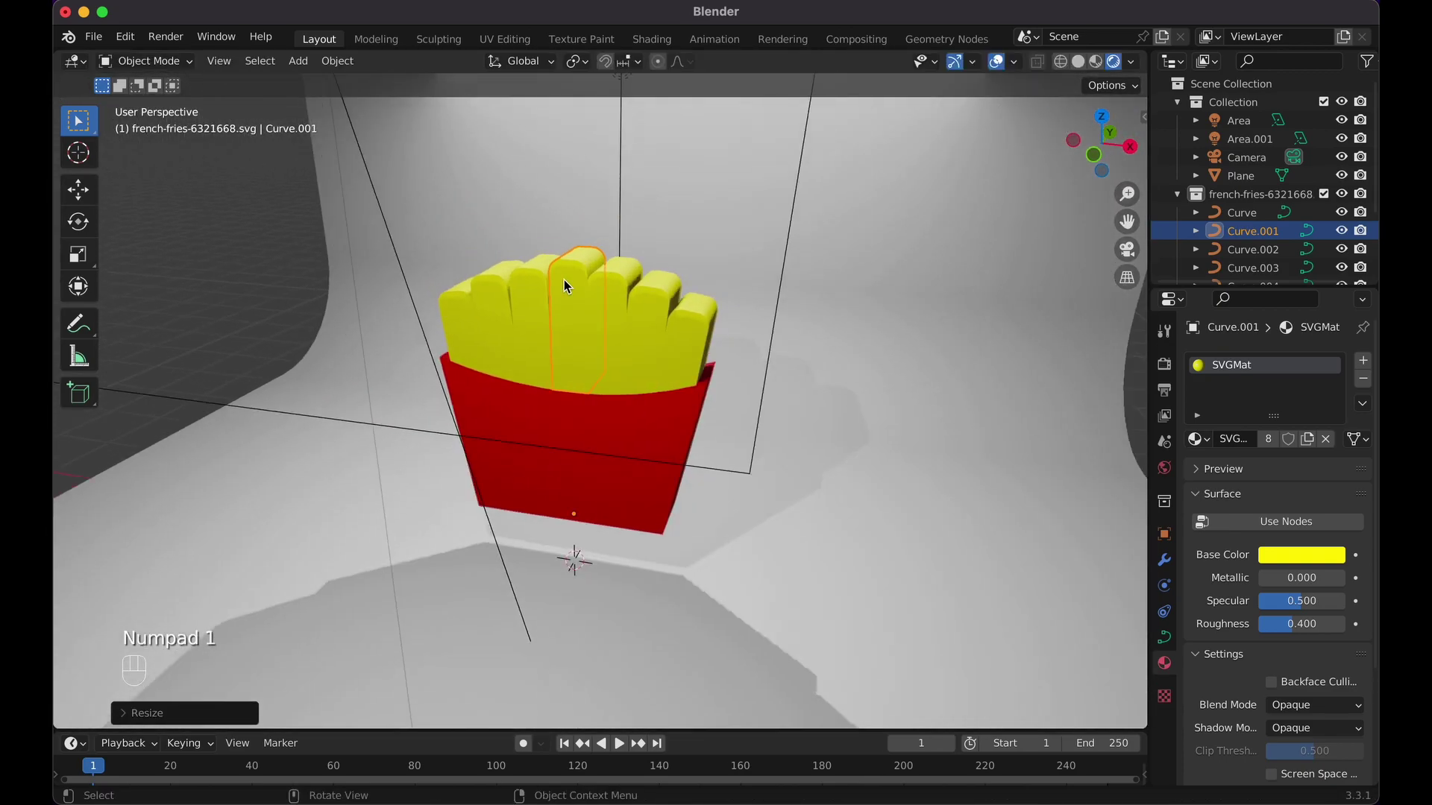
pyautogui.click(1173, 372)
# - Switch the render engine to Cycles and box-select all fries and the box
pyautogui.moveTo(1303, 359); pyautogui.dragTo(1301, 424)
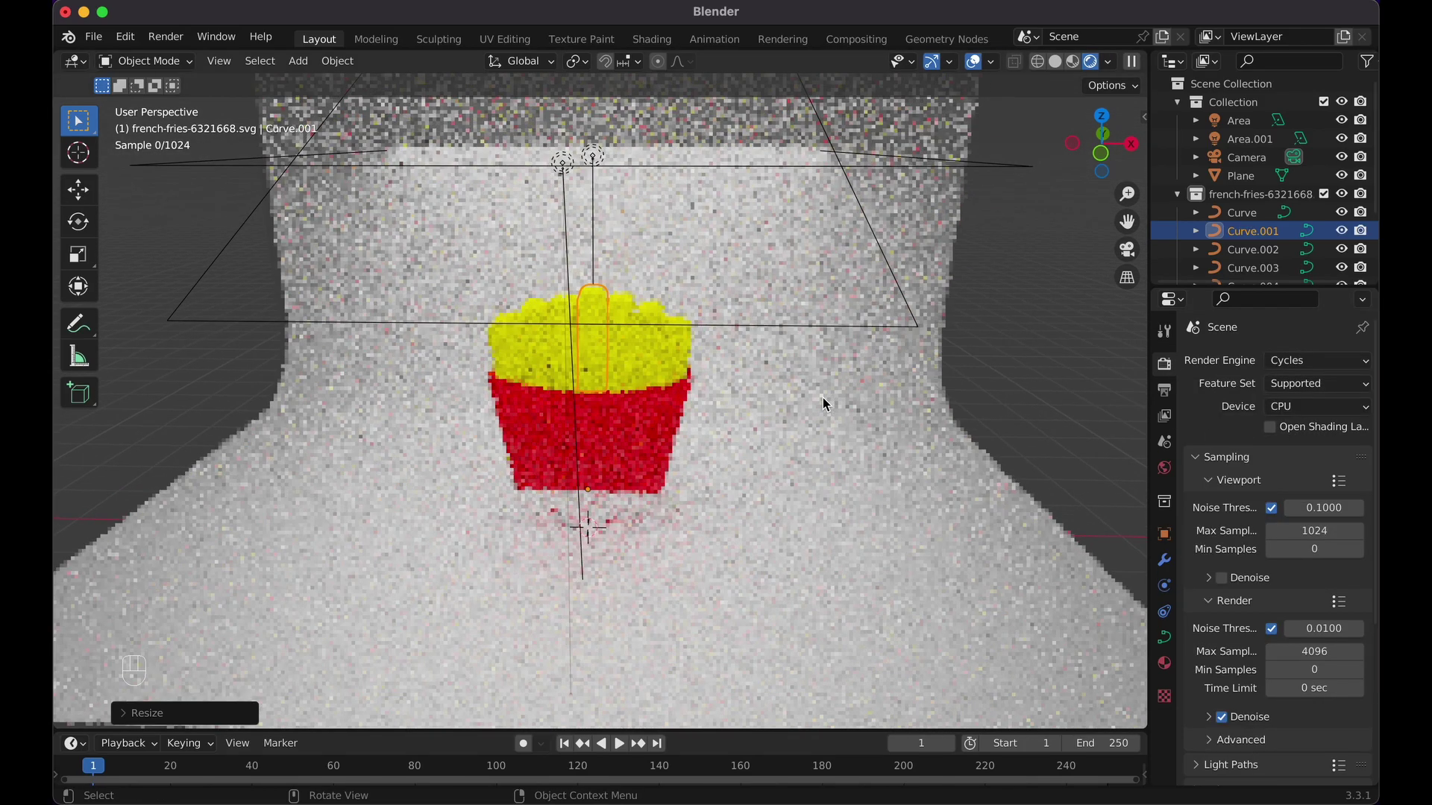
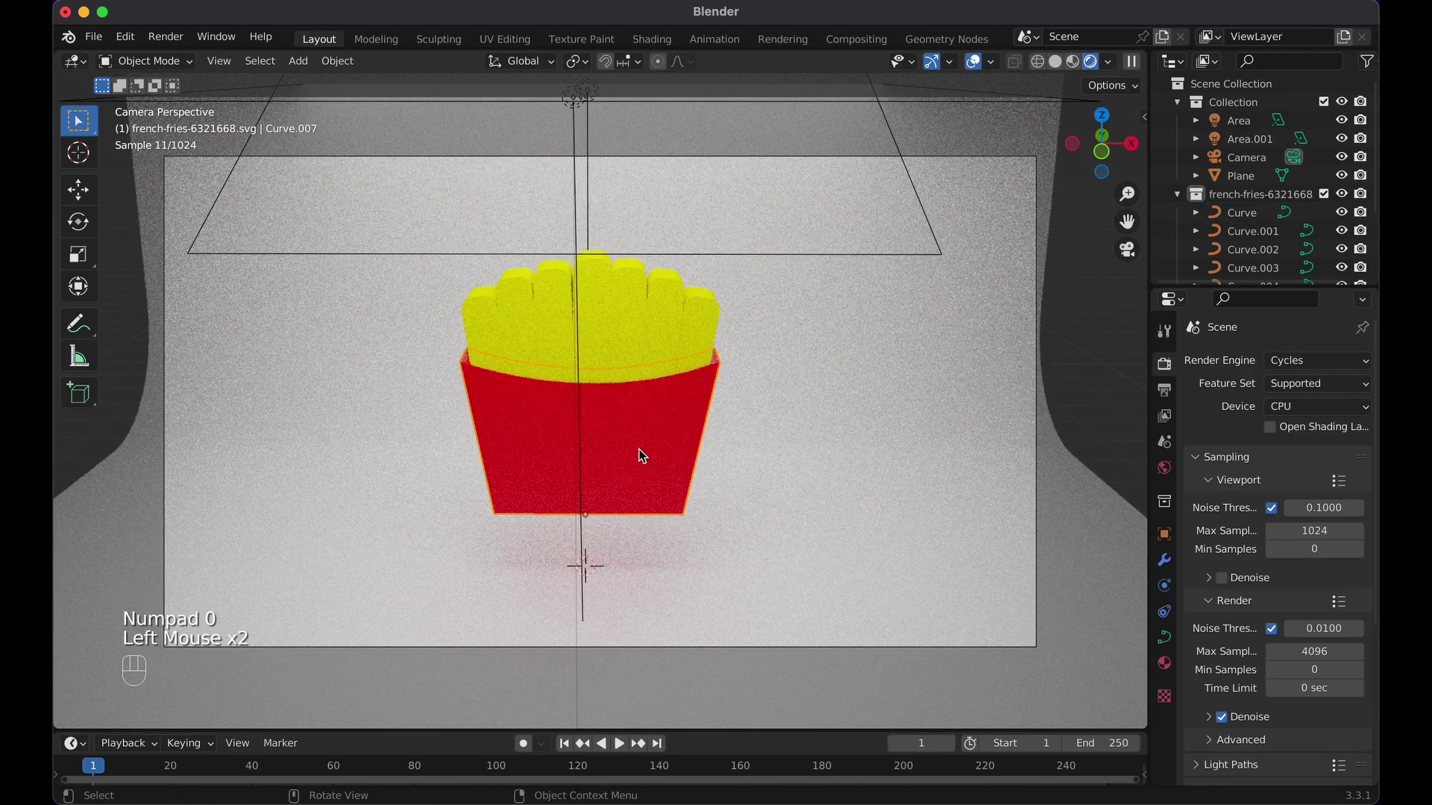
pyautogui.click(1252, 199)
pyautogui.moveTo(1253, 198); pyautogui.dragTo(1170, 227)
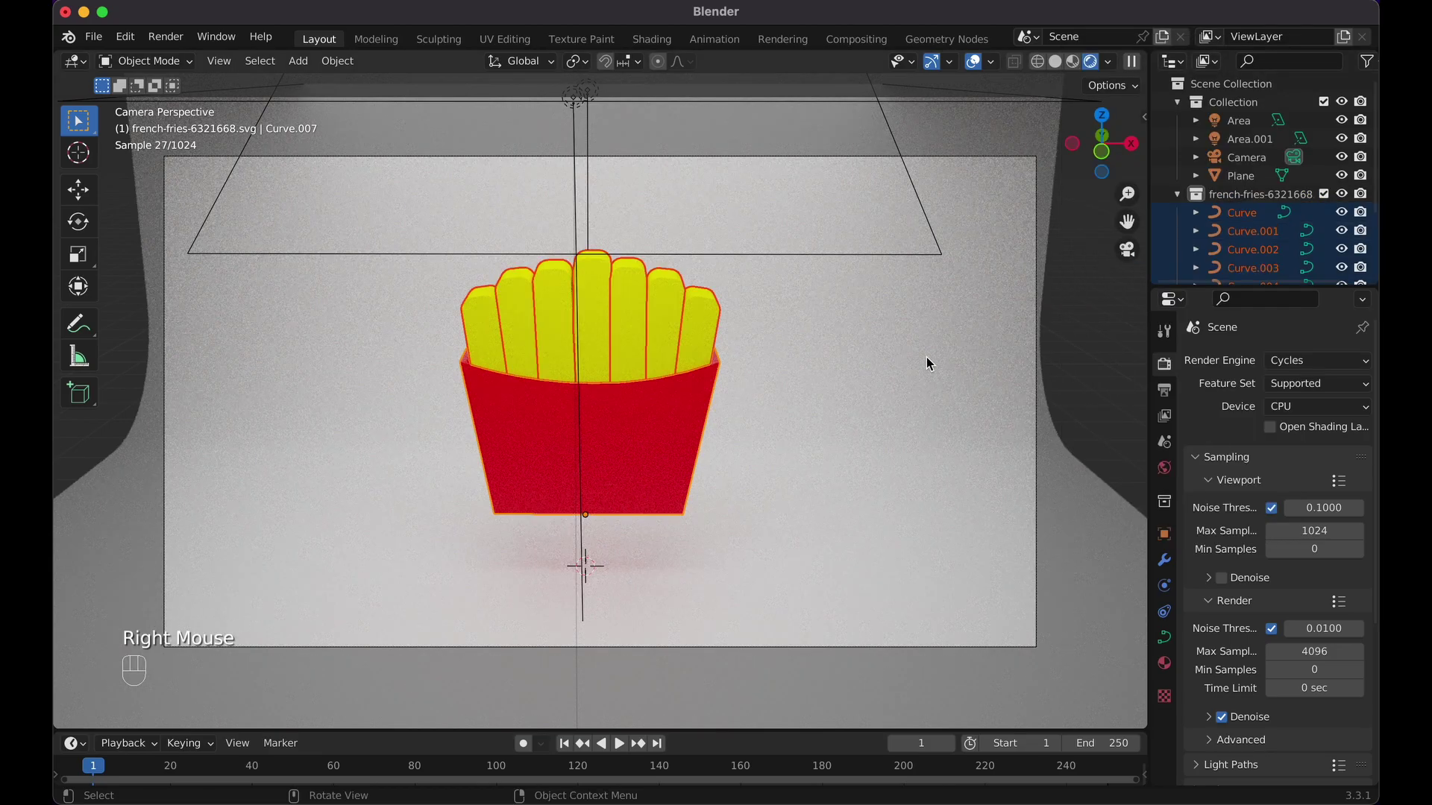
# - Rotate the whole icon slightly around Z so the red box's side shows in camera view
pyautogui.press('r')
pyautogui.press('r')
pyautogui.click(915, 354)
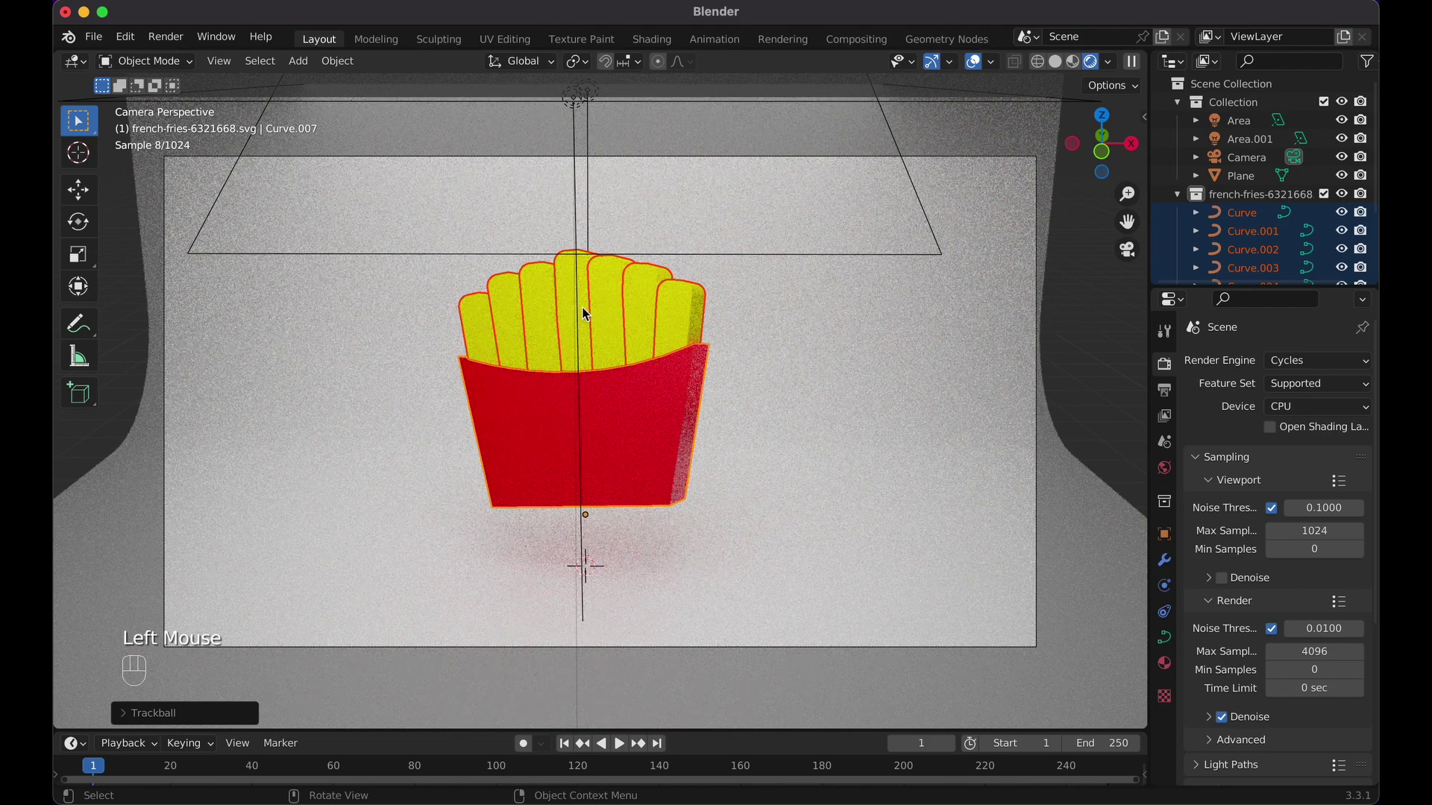
pyautogui.click(1094, 319)
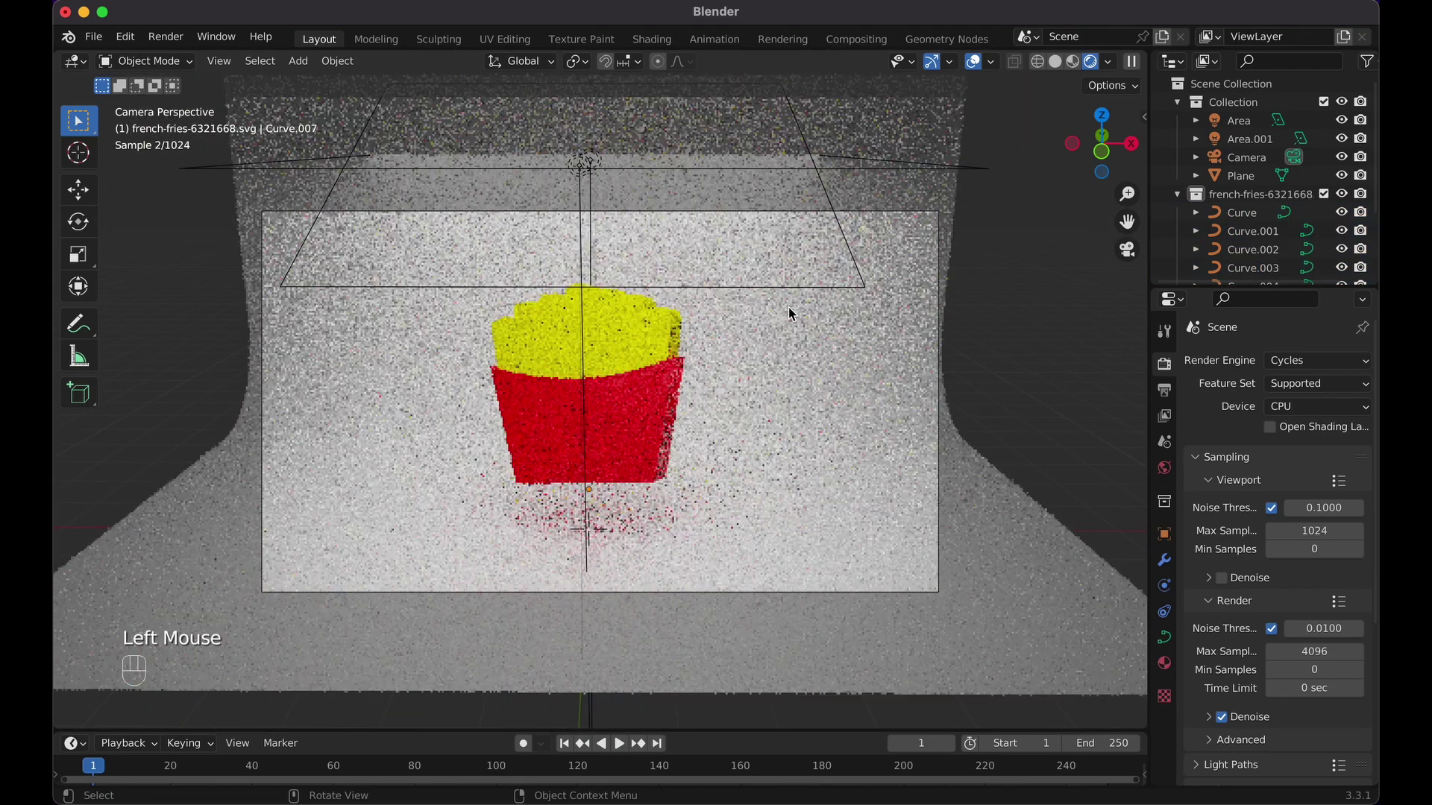
# - Set the red box material's Roughness to 1
pyautogui.click(634, 442)
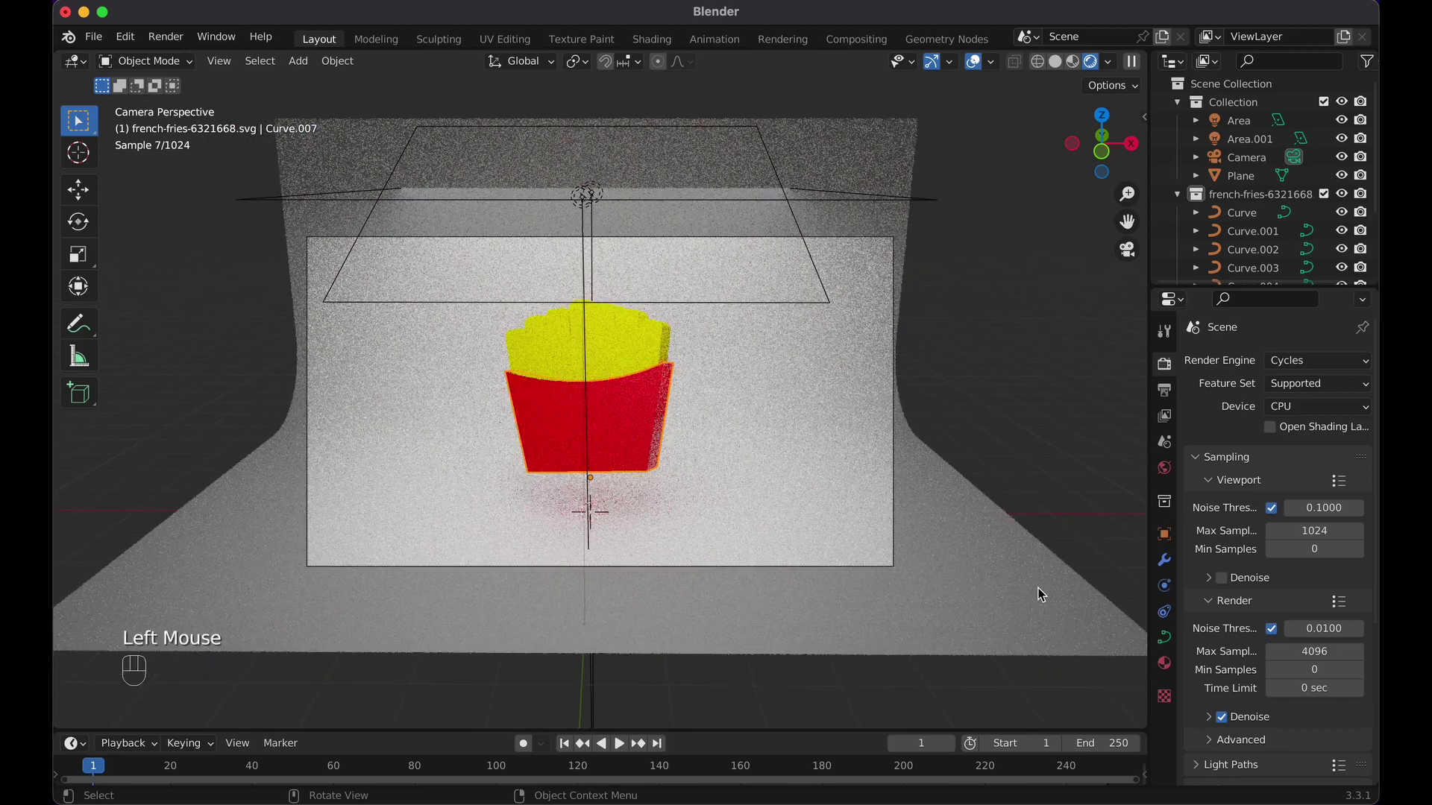
pyautogui.click(1165, 669)
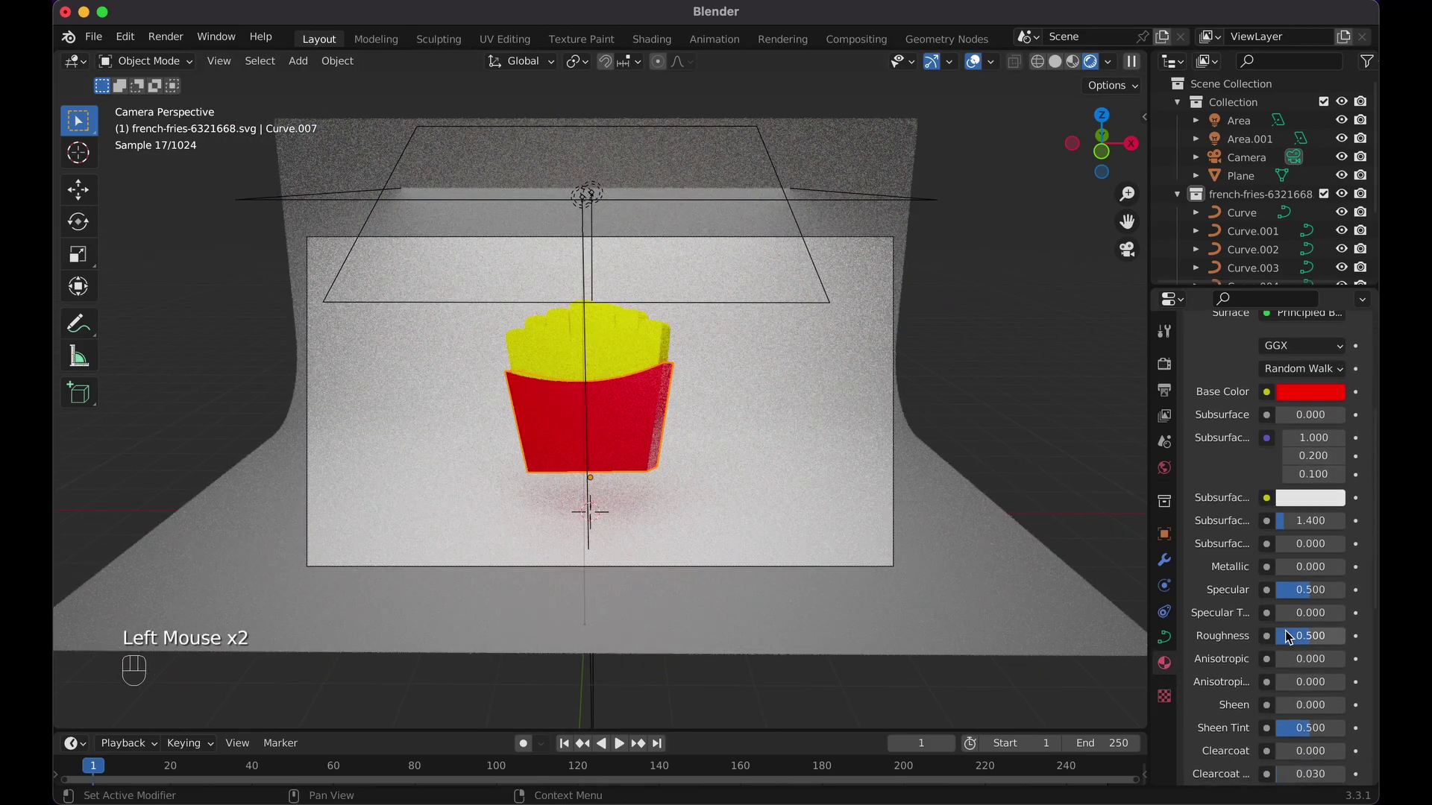
pyautogui.moveTo(1312, 649); pyautogui.dragTo(1352, 642)
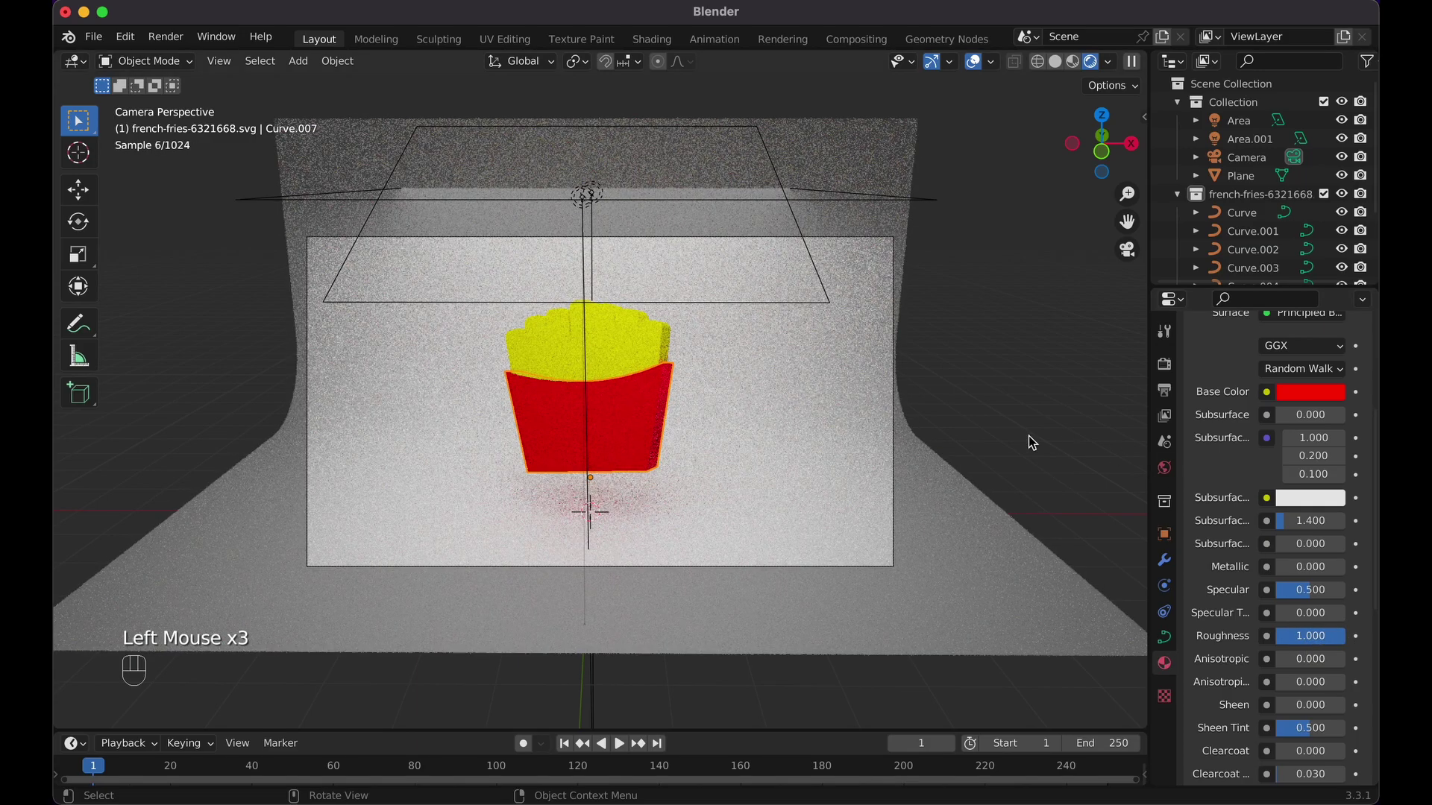
# - Replace one fry's SVGMat with a new material, Base Color golden yellow and Roughness 1
pyautogui.click(655, 350)
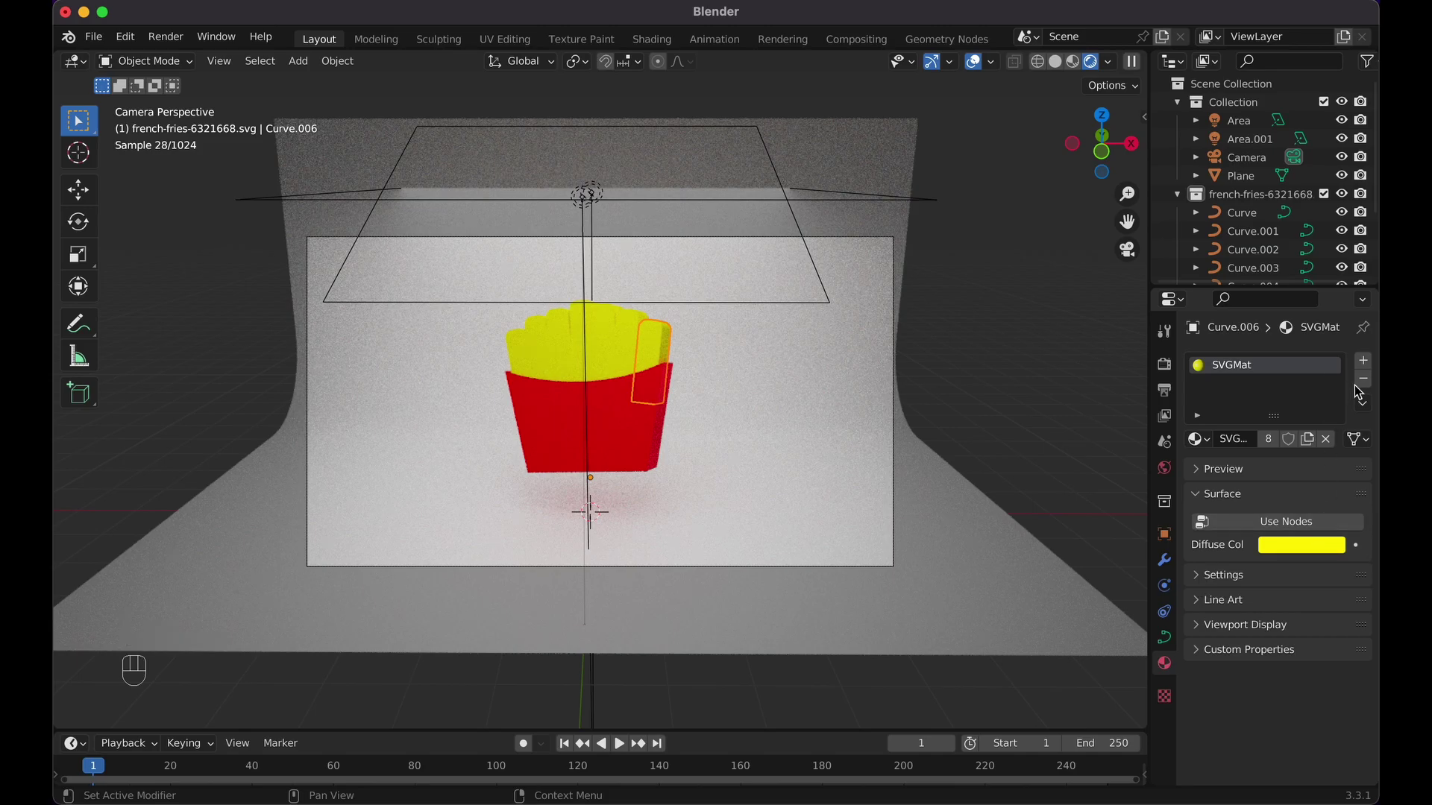
pyautogui.click(1363, 384)
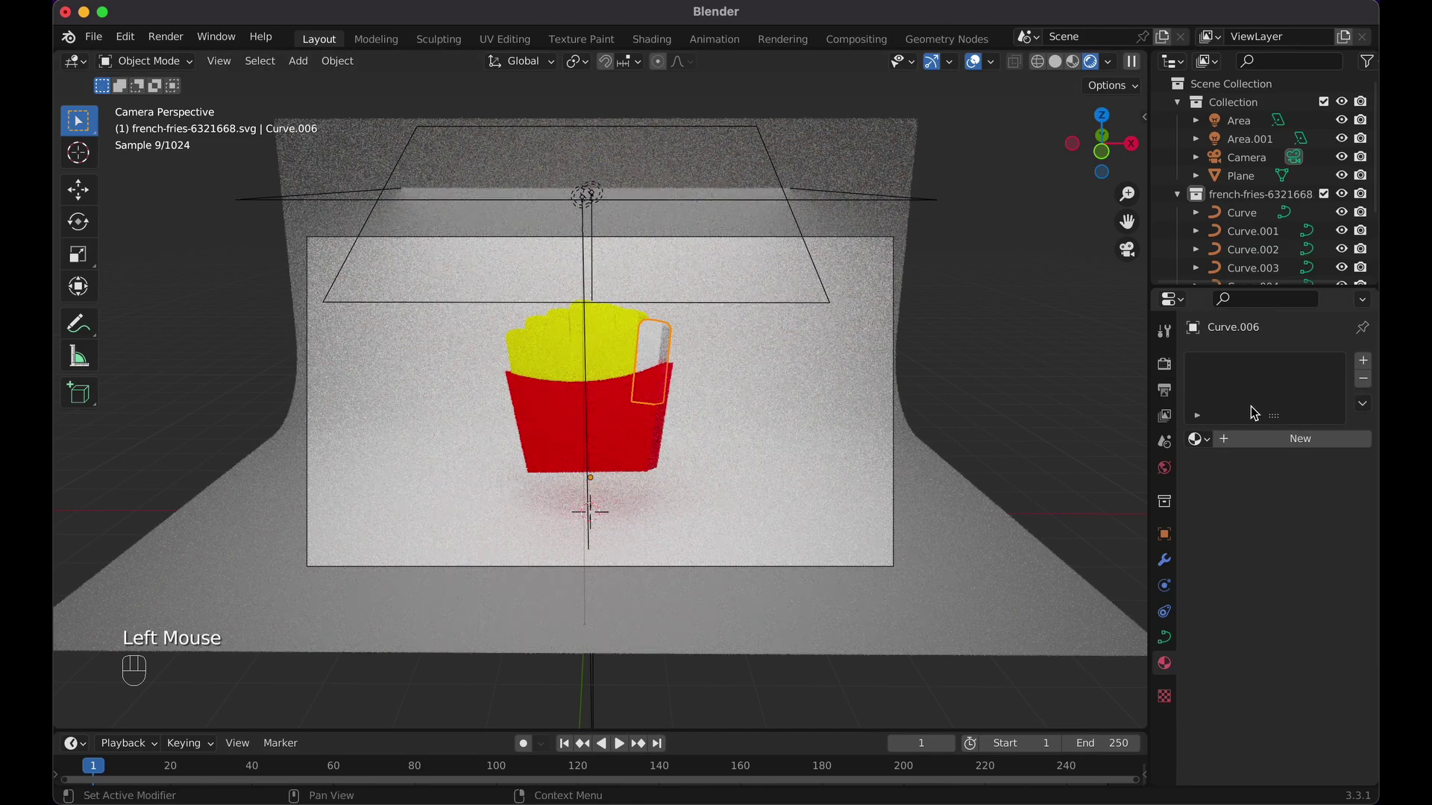
pyautogui.click(1283, 440)
pyautogui.click(1319, 607)
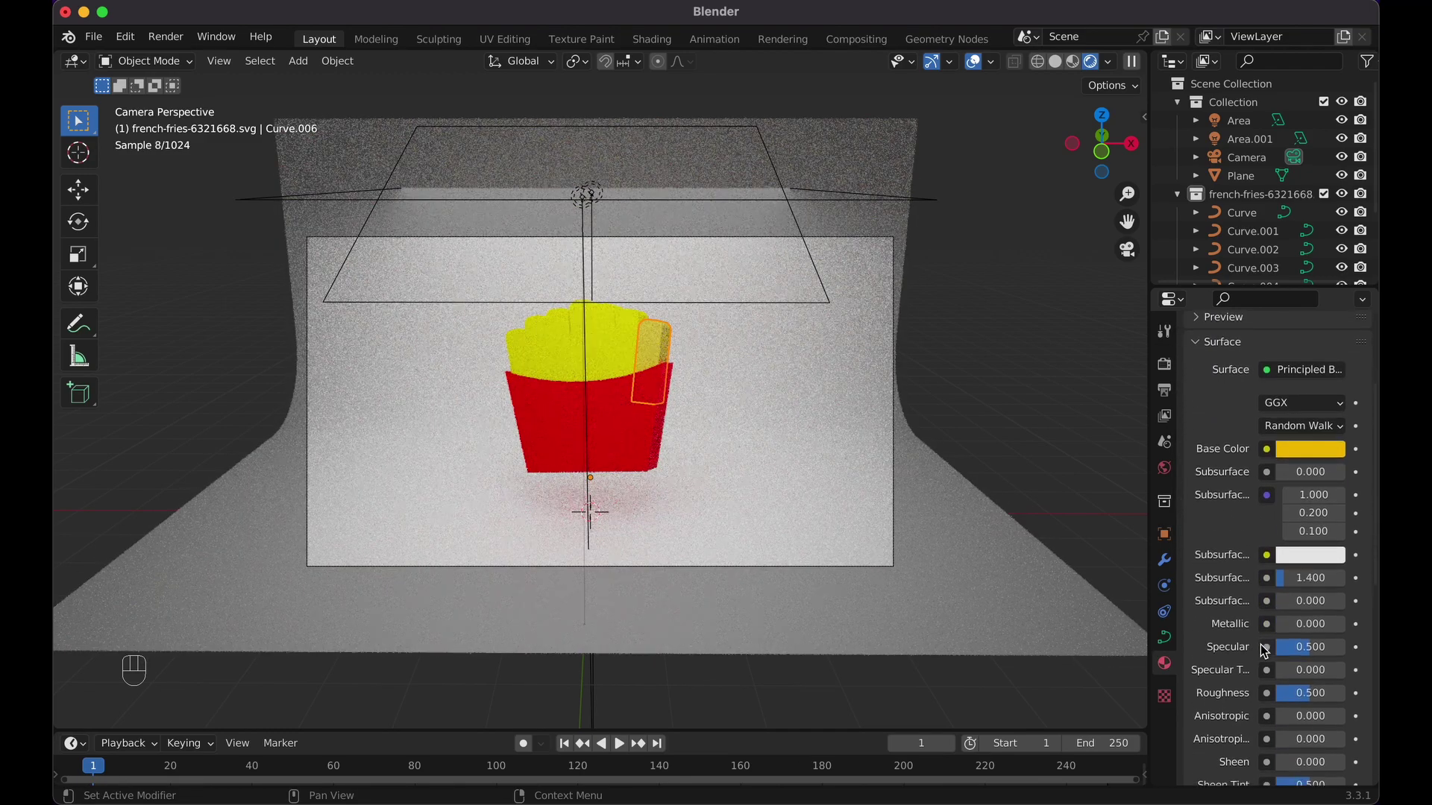
pyautogui.moveTo(1308, 699); pyautogui.dragTo(1350, 699)
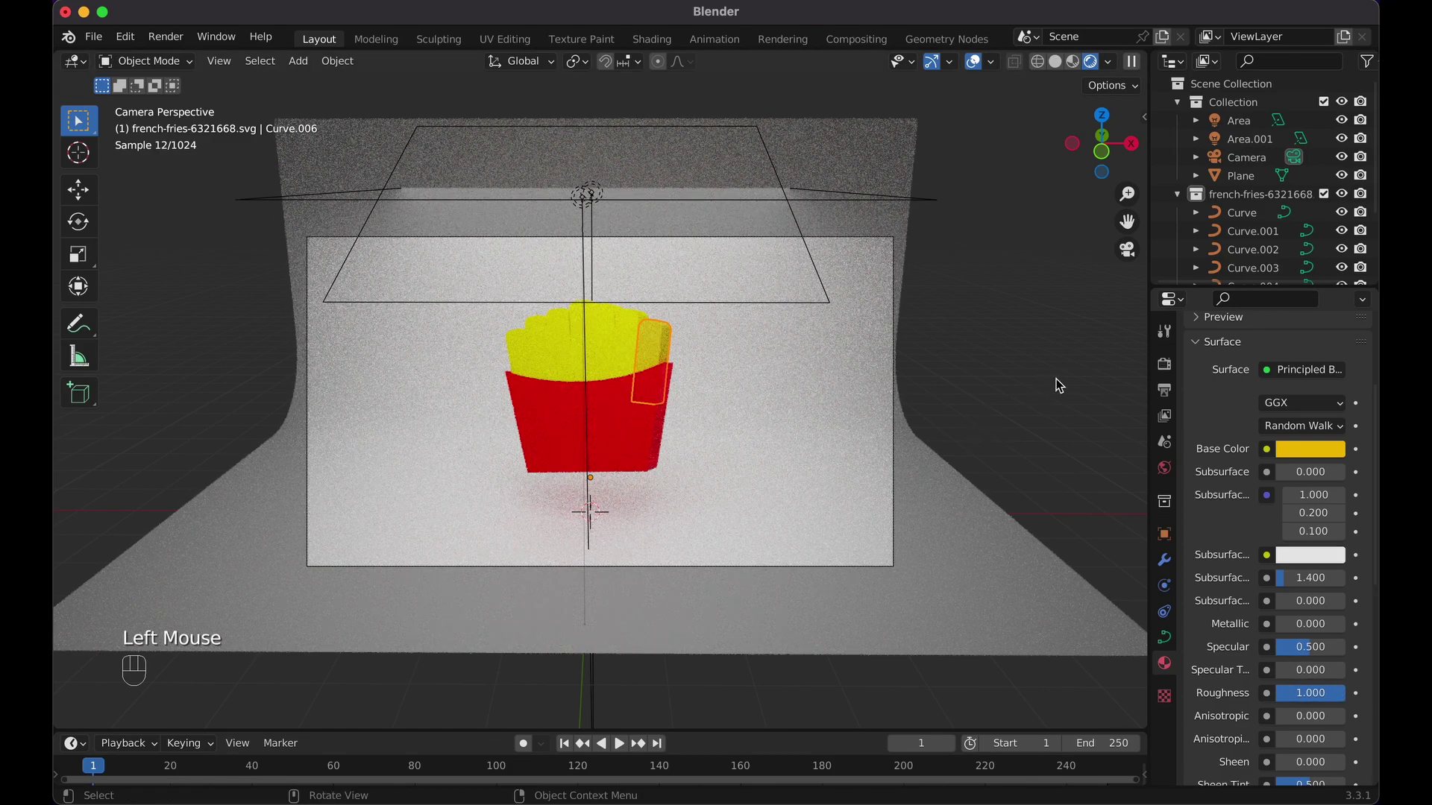
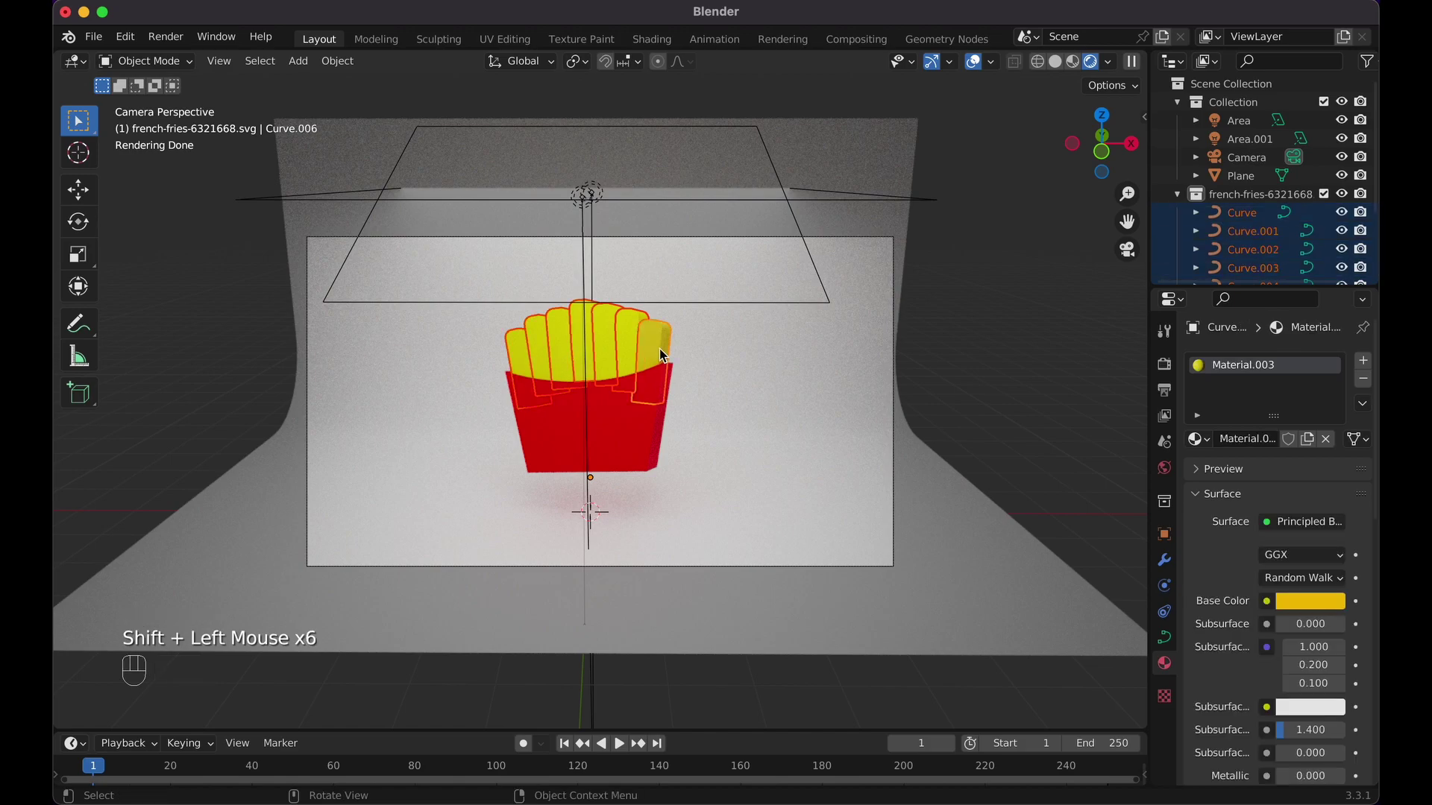
# - Link the golden-yellow fry material to all selected fries via Ctrl+L Link Materials, then check one fry
pyautogui.press('super+l')
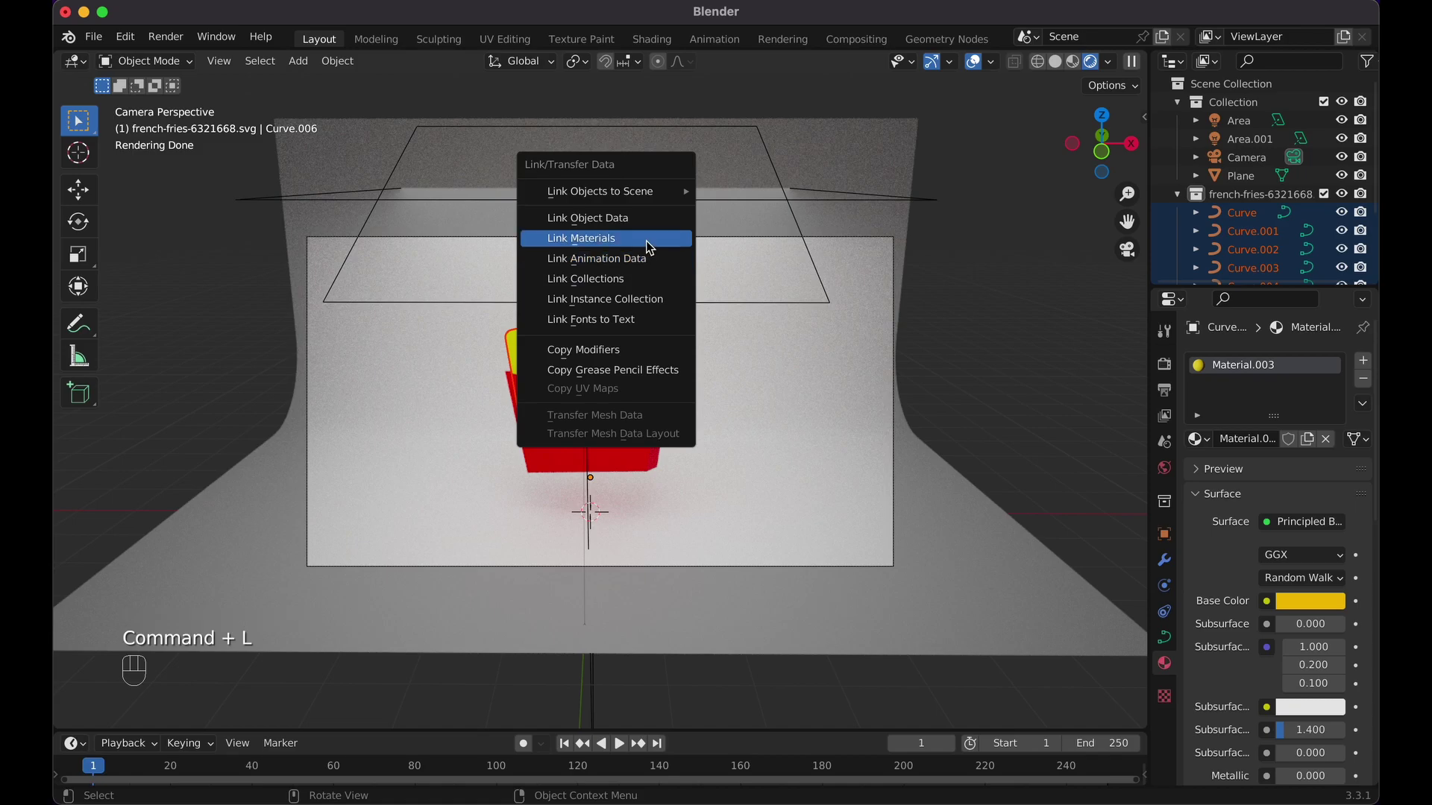
pyautogui.click(619, 350)
pyautogui.click(636, 350)
pyautogui.click(653, 355)
pyautogui.click(550, 368)
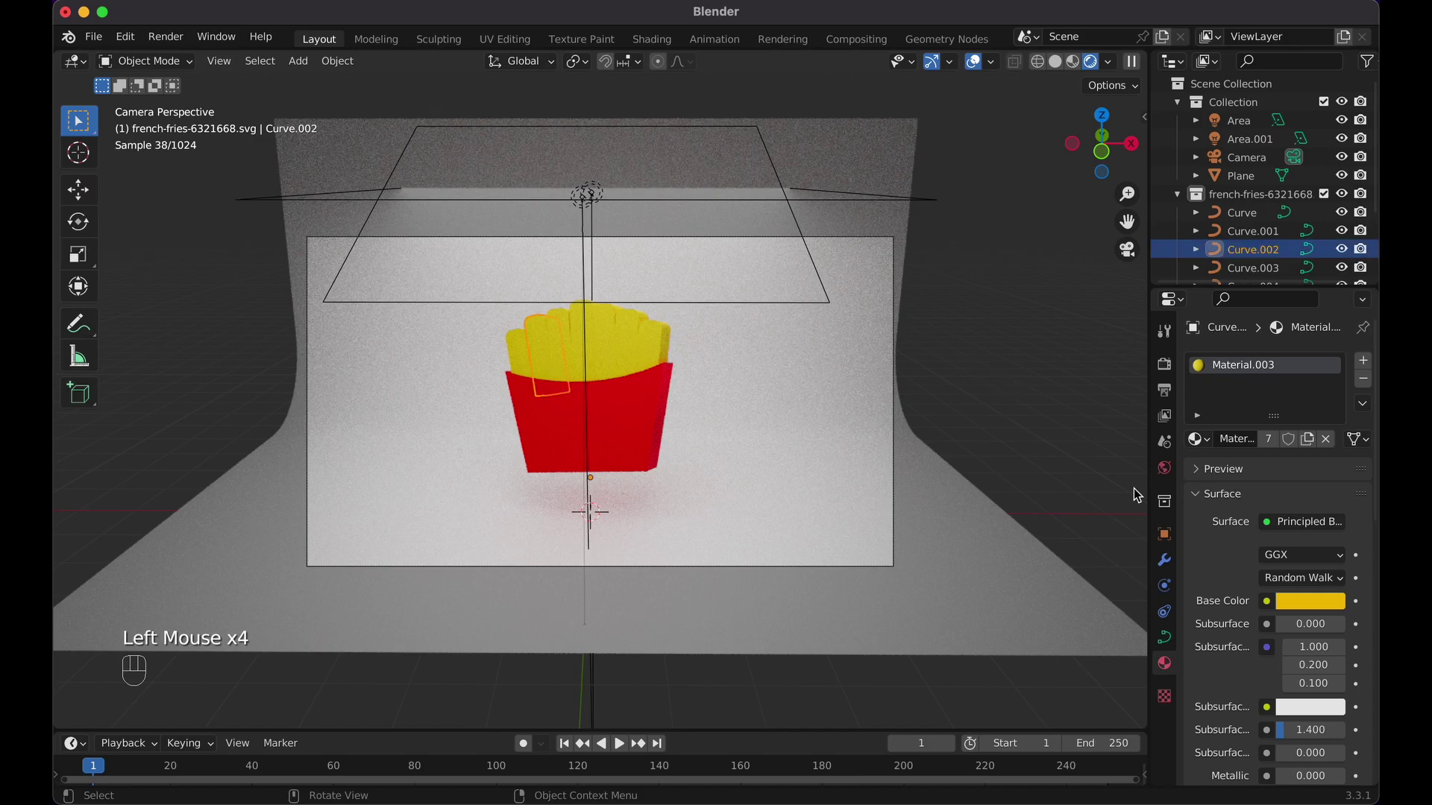
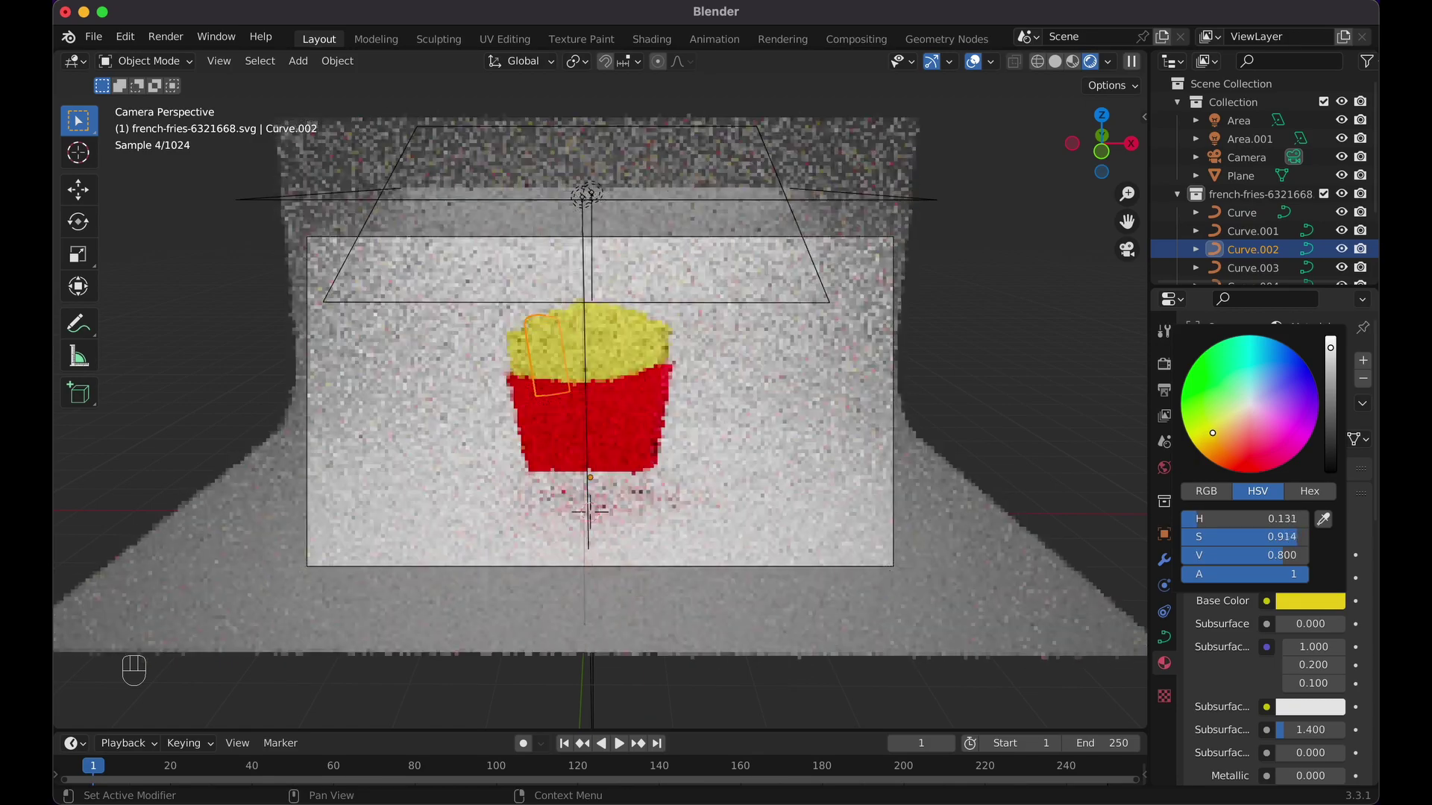
# - Set Cycles Max Samples to 128 viewport and 512 render, start and close a test render, show Output Properties
pyautogui.click(1031, 346)
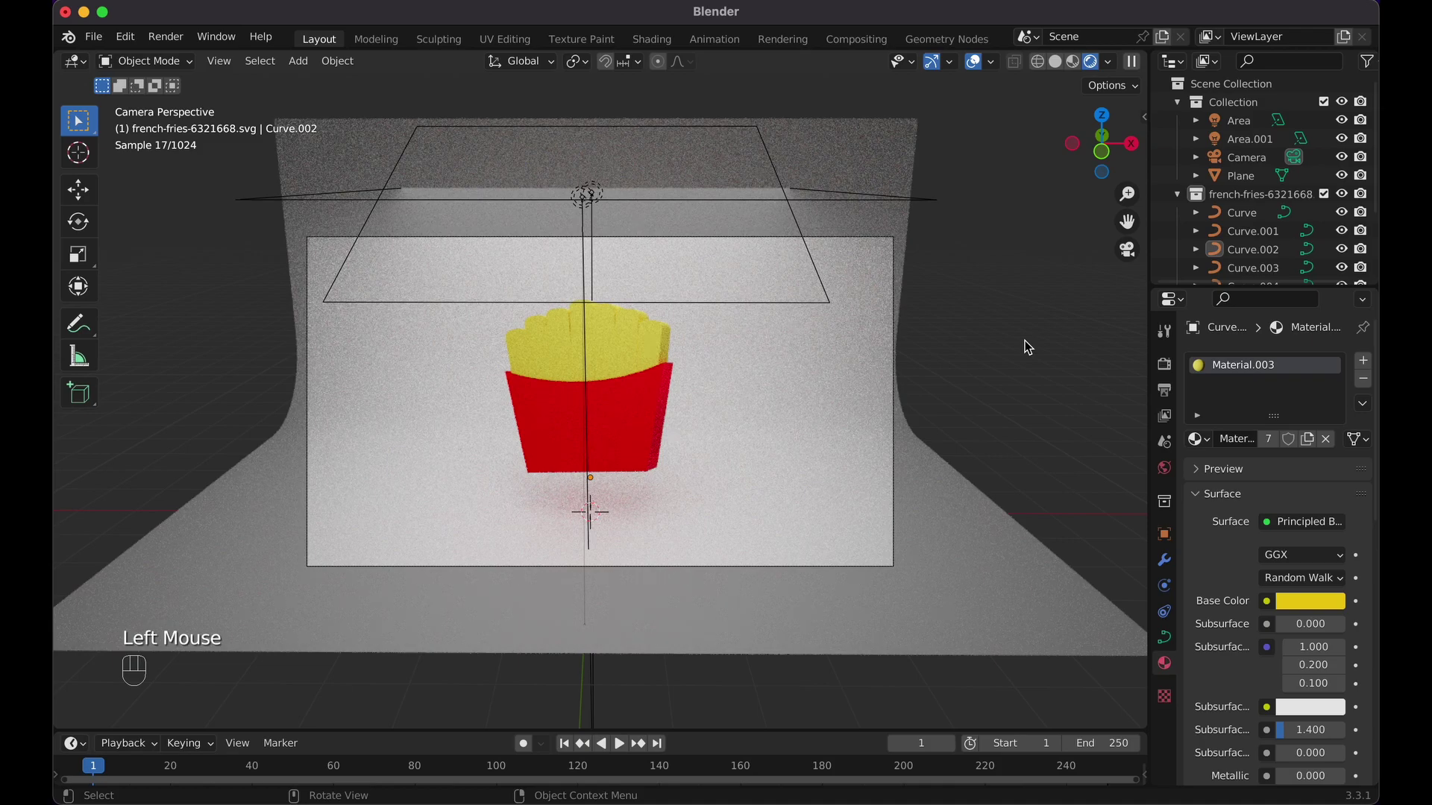
pyautogui.click(1167, 373)
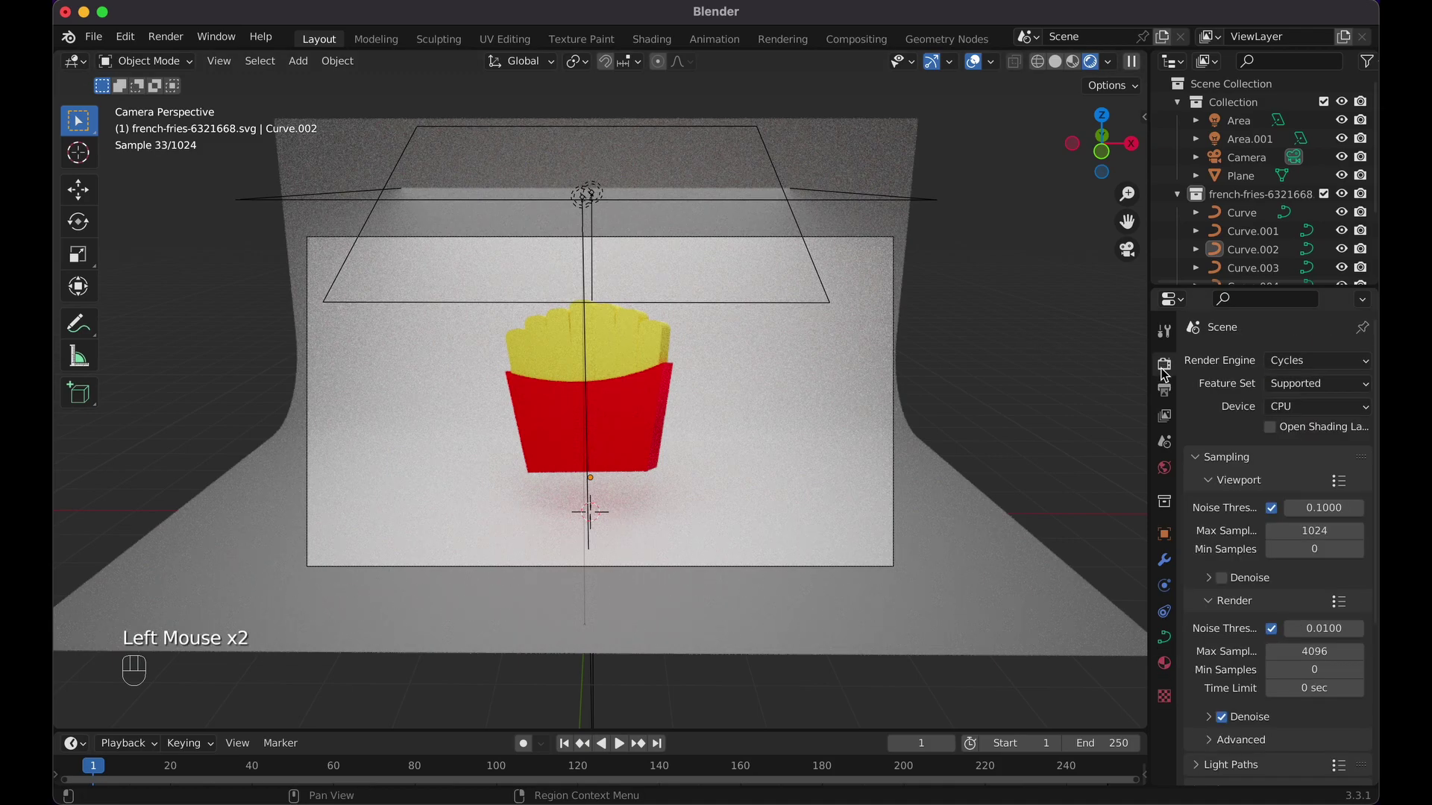
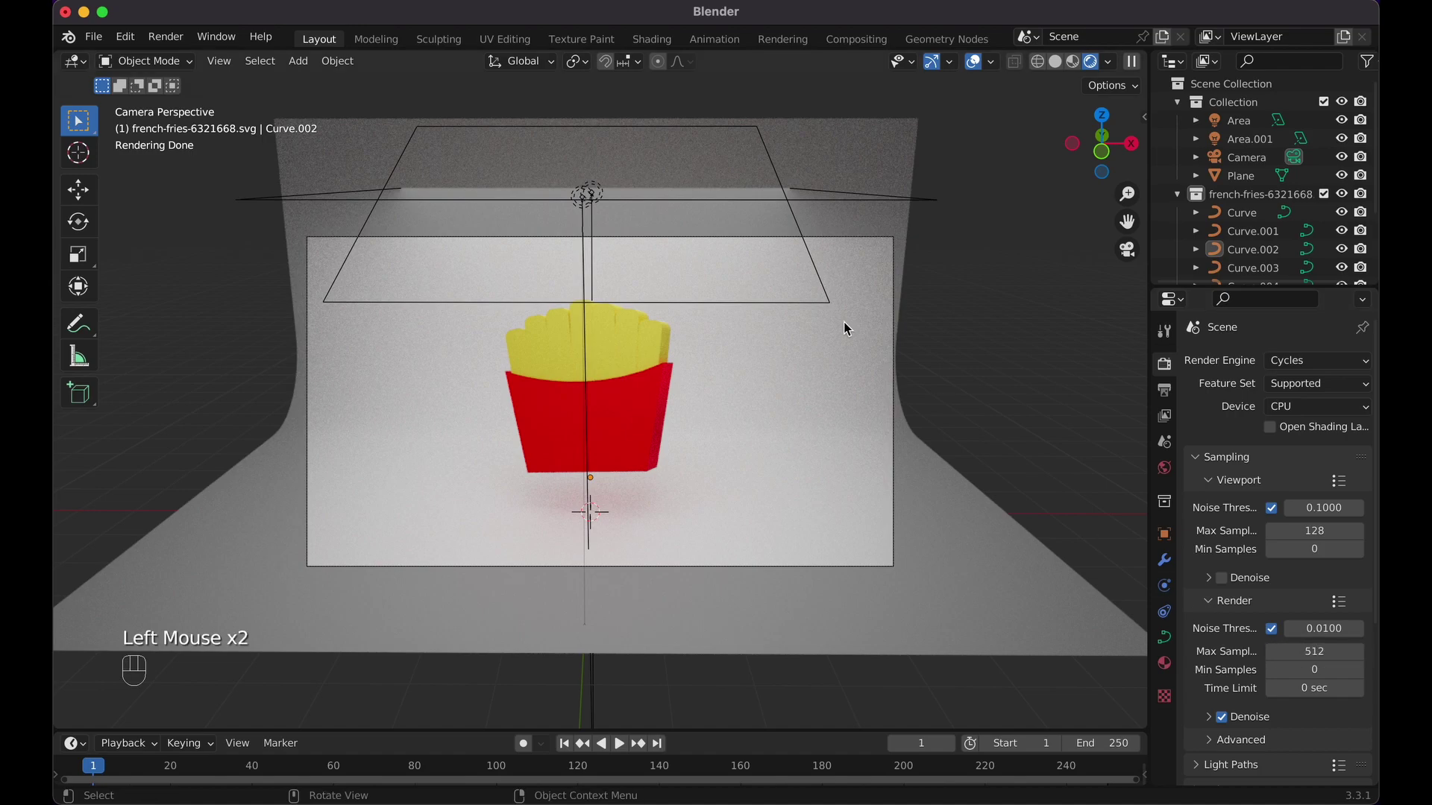
pyautogui.click(182, 50)
pyautogui.moveTo(182, 48); pyautogui.dragTo(179, 65)
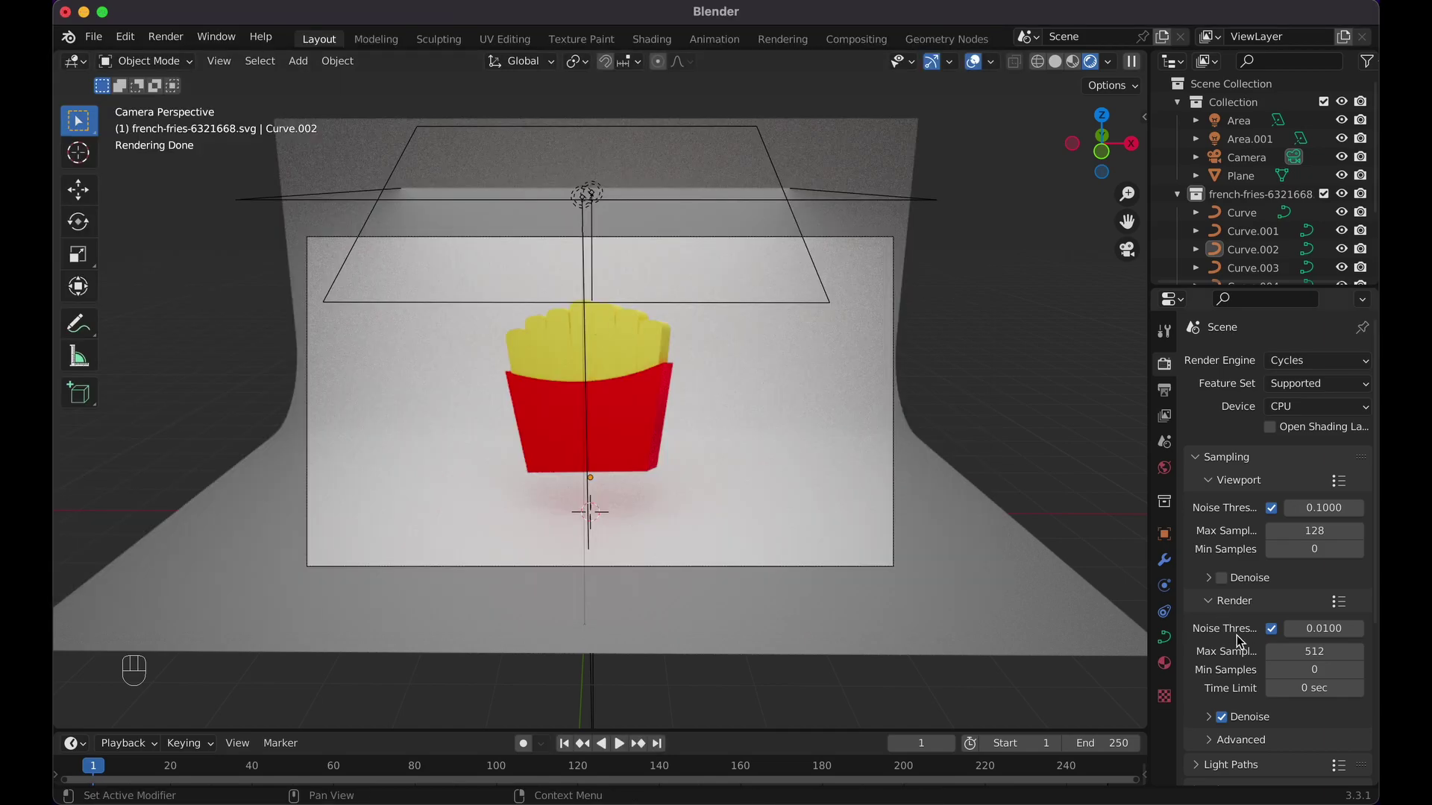
pyautogui.click(1170, 403)
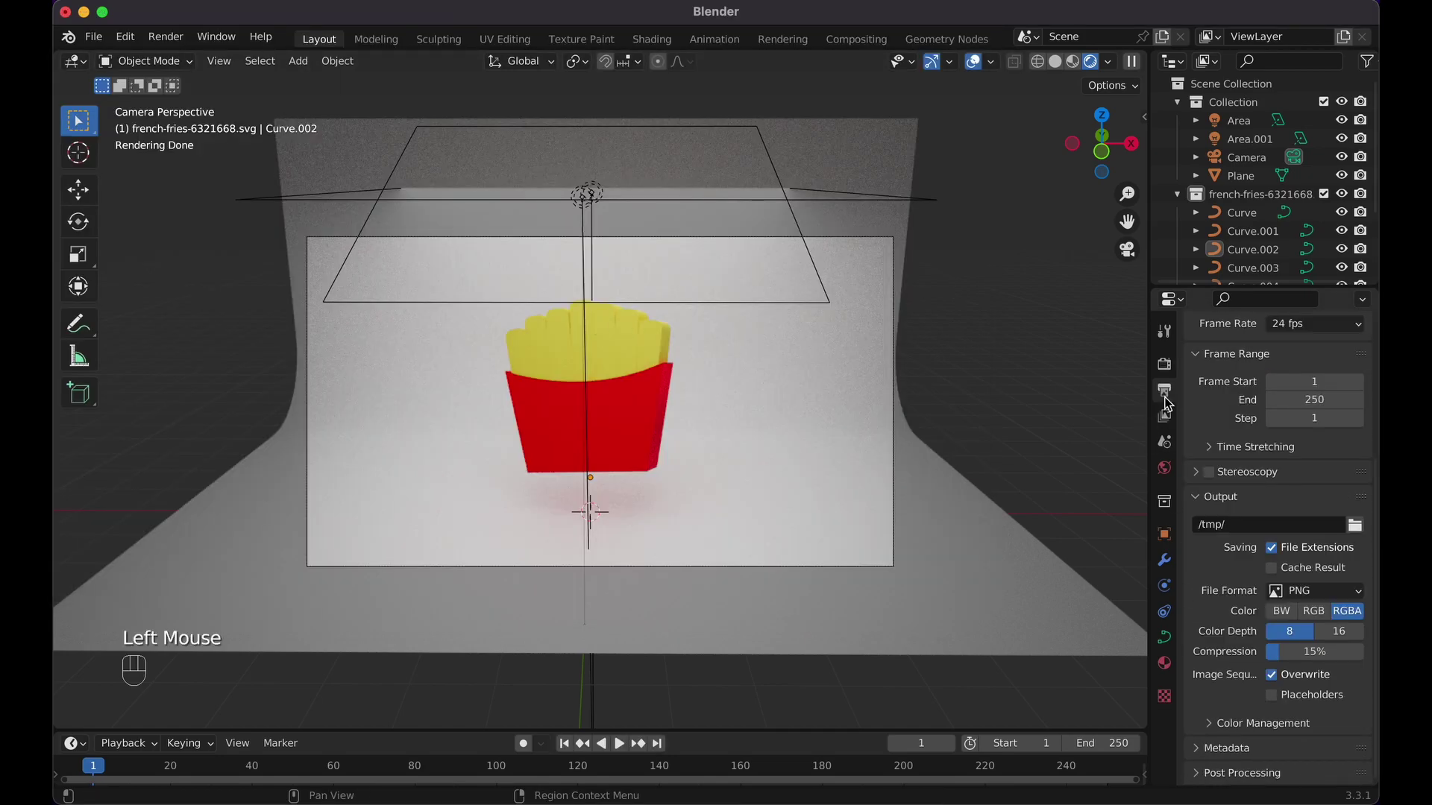